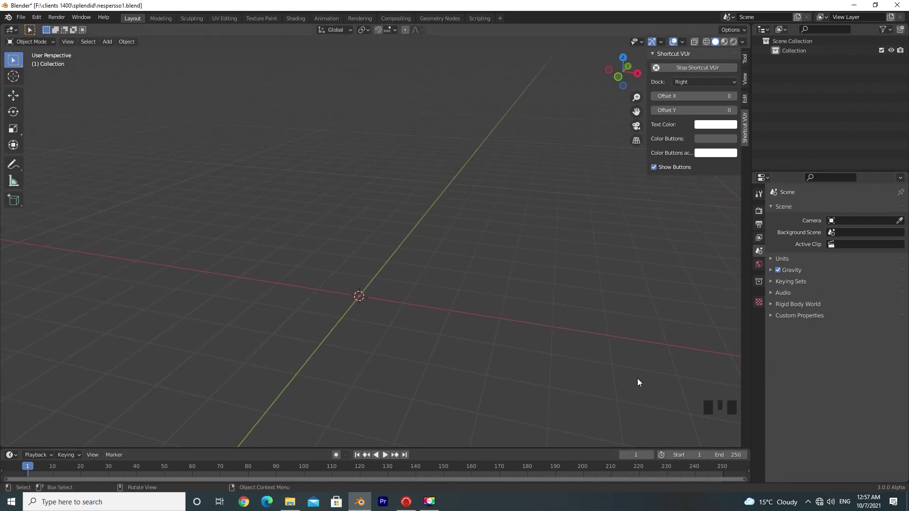
- Load the front, side and top Nespresso screenshots as reference images from each matching orthographic view
{"action": "key", "text": "KP_1"}
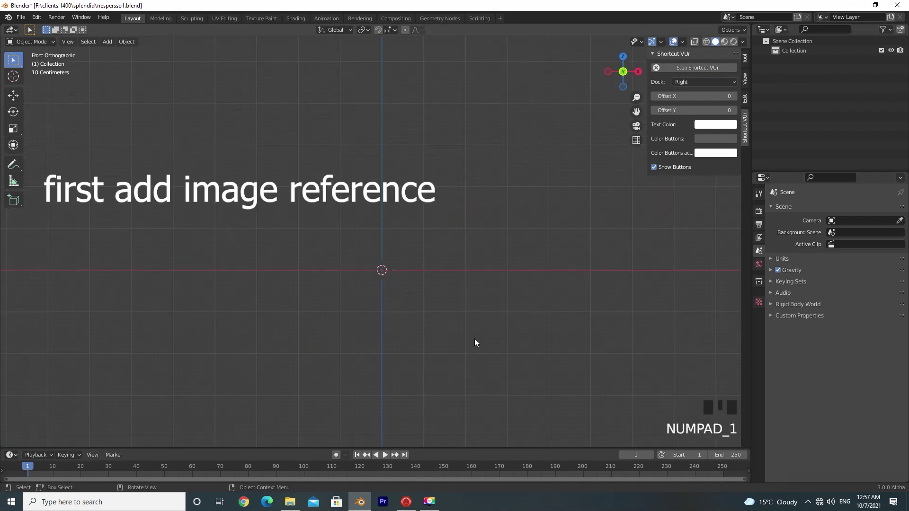
{"action": "key", "text": "shift+a"}
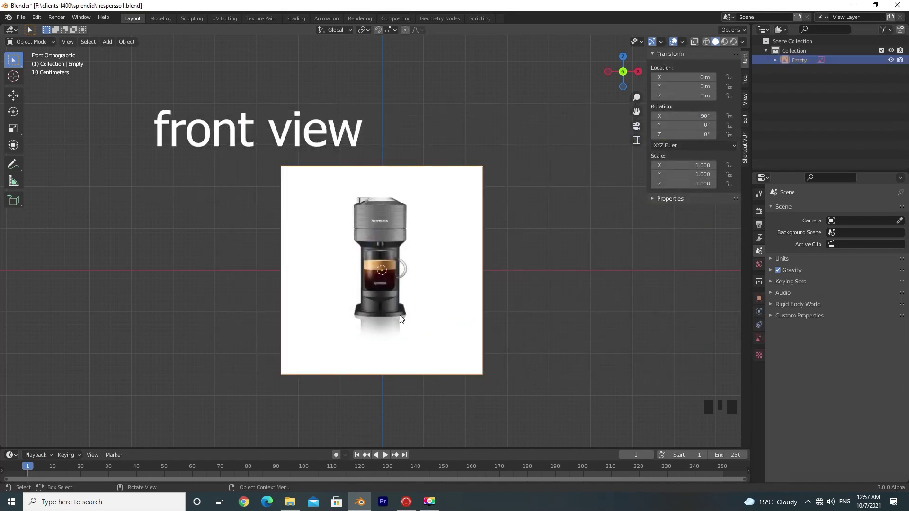
{"action": "key", "text": "KP_3"}
{"action": "key", "text": "shift+a"}
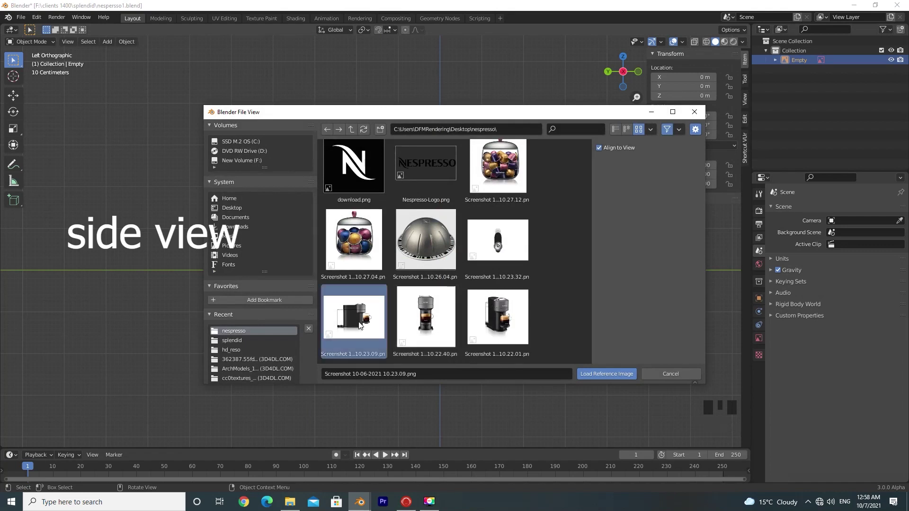
{"action": "key", "text": "KP_7"}
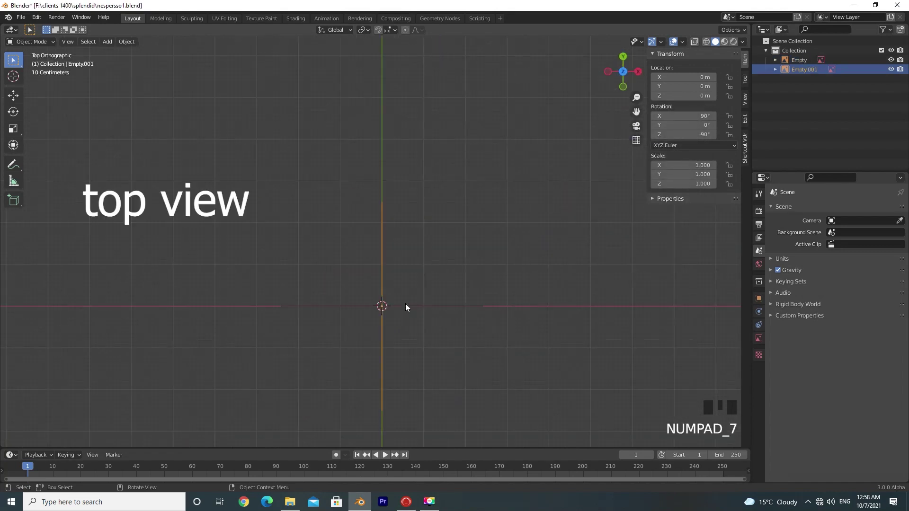
{"action": "key", "text": "shift+a"}
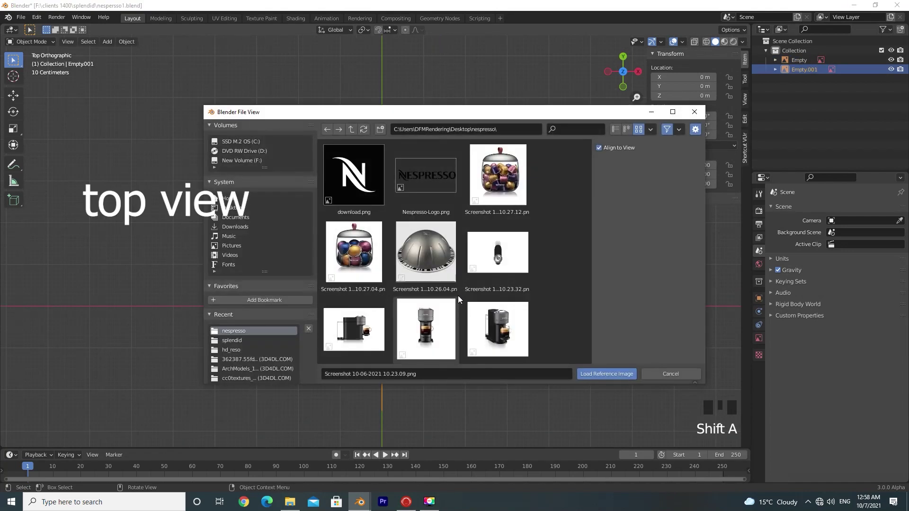
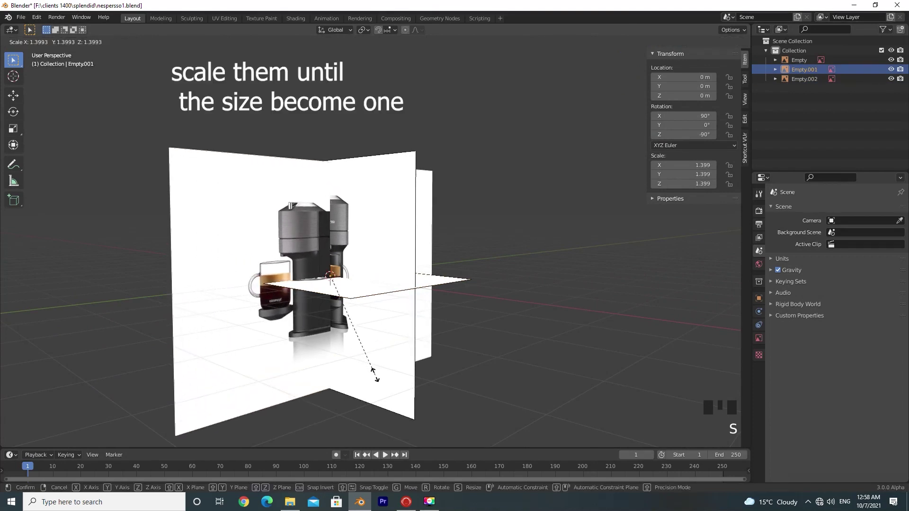
- Raise the side reference and scale up and lift the top reference toward the others
{"action": "key", "text": "g"}
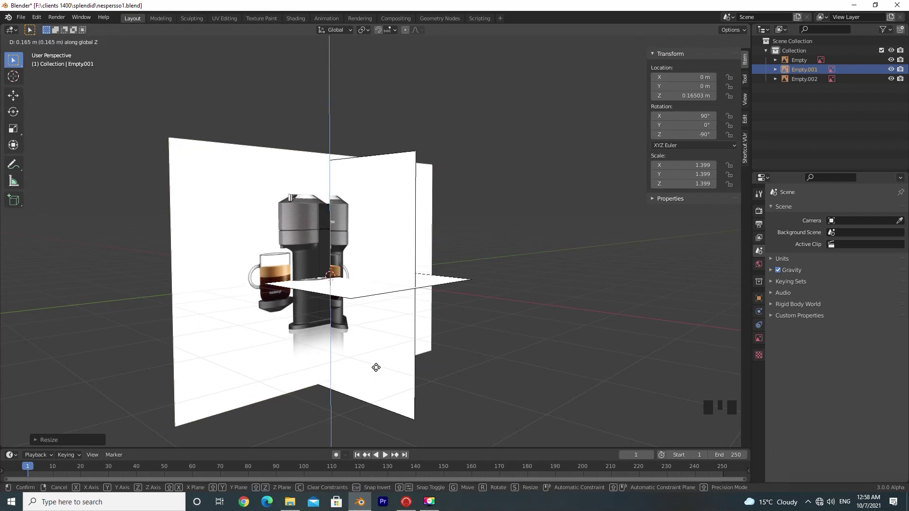
{"action": "key", "text": "g"}
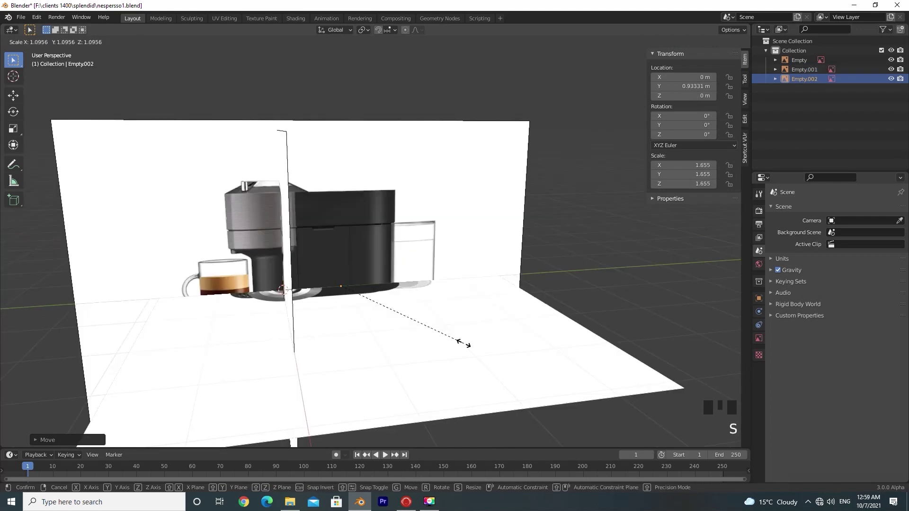
{"action": "left_click_drag", "start_coordinate": [444, 328], "coordinate": [443, 299]}
{"action": "key", "text": "g"}
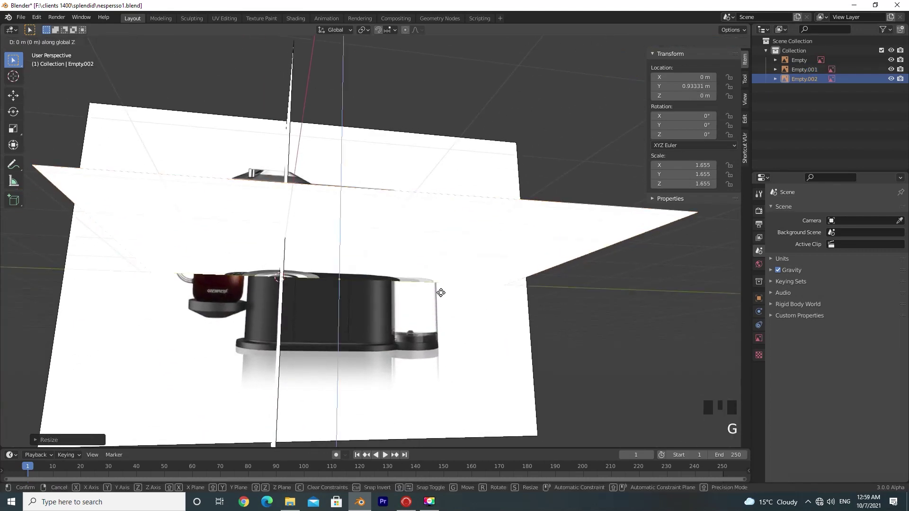
{"action": "left_click_drag", "start_coordinate": [447, 370], "coordinate": [450, 357]}
{"action": "middle_click", "coordinate": [427, 355]}
- Fine-tune the top reference's height and sideways position so all three views line up
{"action": "key", "text": "KP_3"}
{"action": "key", "text": "g"}
{"action": "key", "text": "g"}
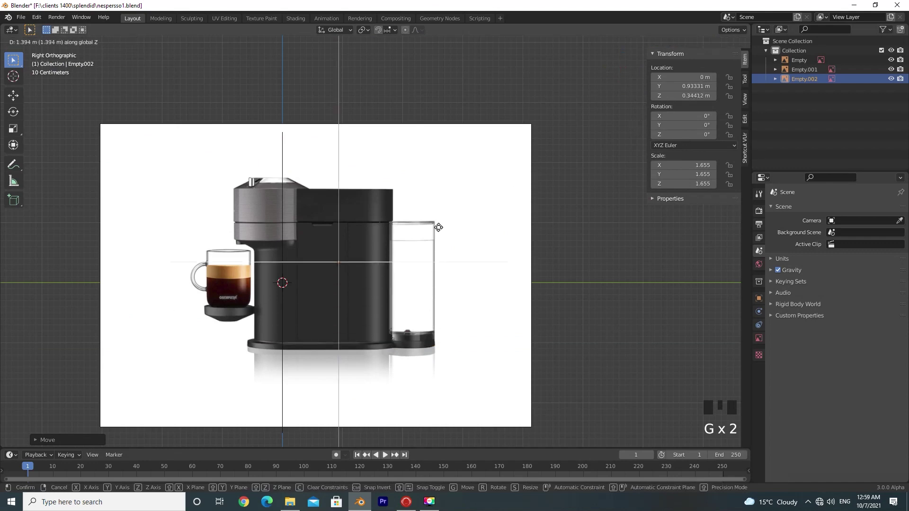
{"action": "middle_click", "coordinate": [410, 358]}
{"action": "key", "text": "KP_7"}
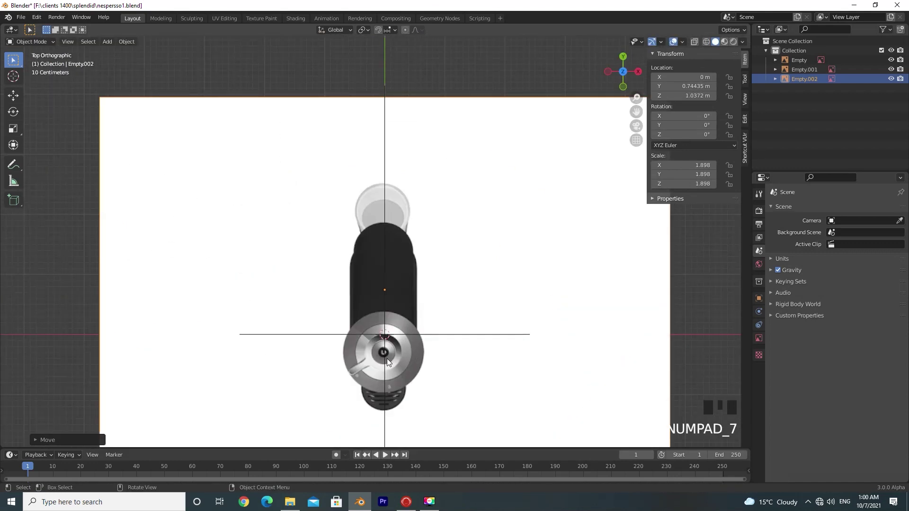
{"action": "key", "text": "g"}
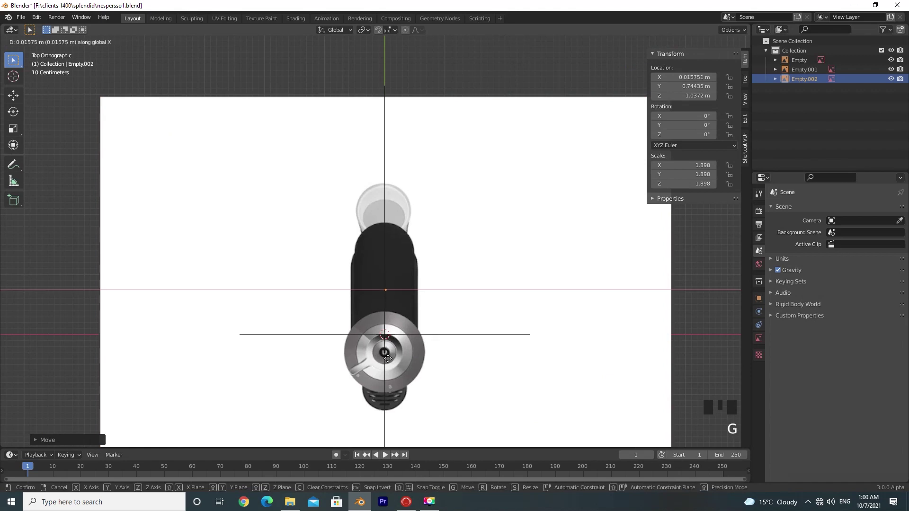
{"action": "left_click_drag", "start_coordinate": [412, 384], "coordinate": [404, 331]}
{"action": "left_click_drag", "start_coordinate": [406, 297], "coordinate": [328, 260]}
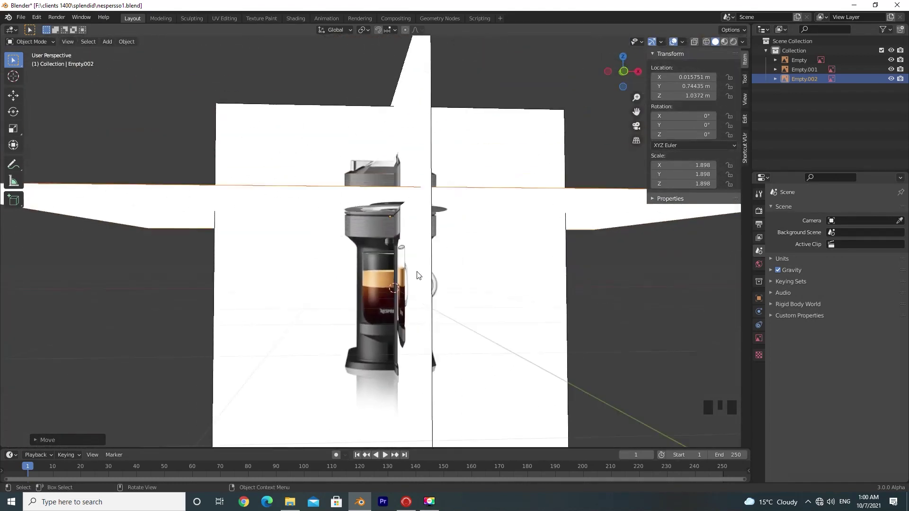
- Add a cylinder, shrink and widen it to the cap's width and raise it to the top cap
{"action": "key", "text": "KP_1"}
{"action": "scroll", "scroll_direction": "up", "scroll_amount": 3}
{"action": "key", "text": "shift+a"}
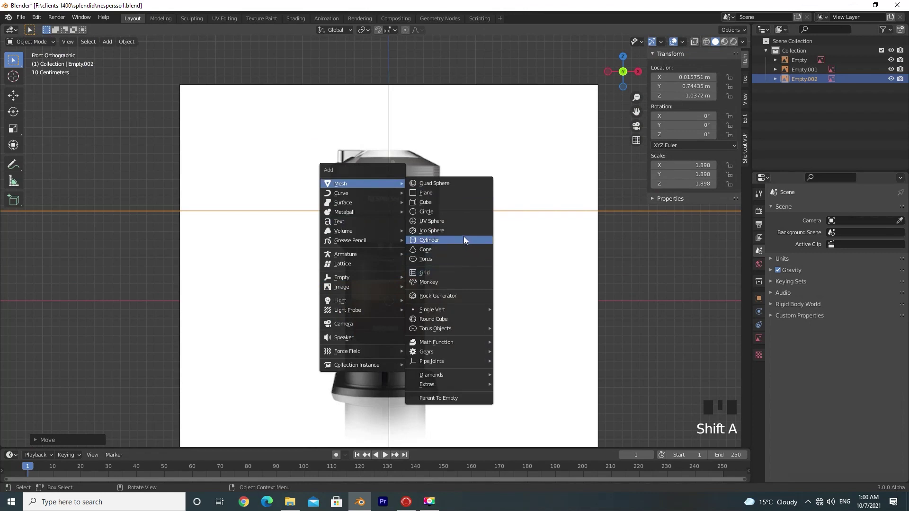
{"action": "key", "text": "s"}
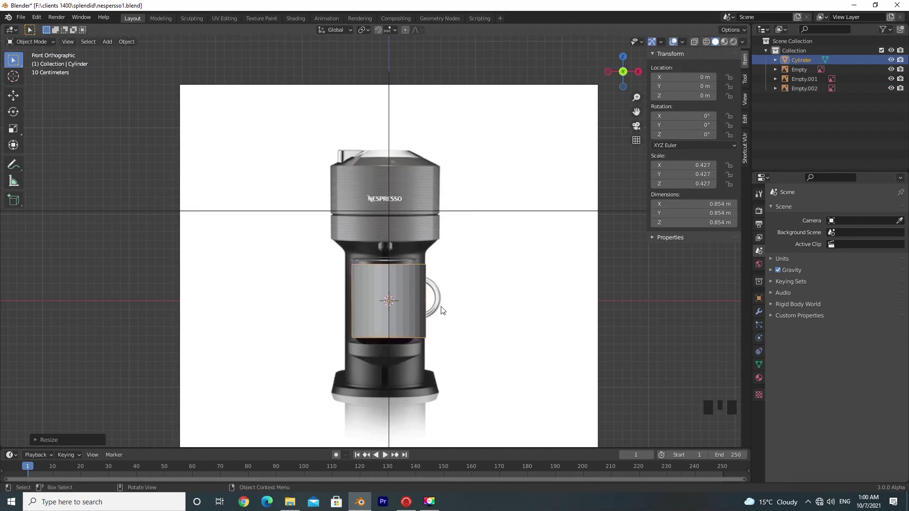
{"action": "key", "text": "g"}
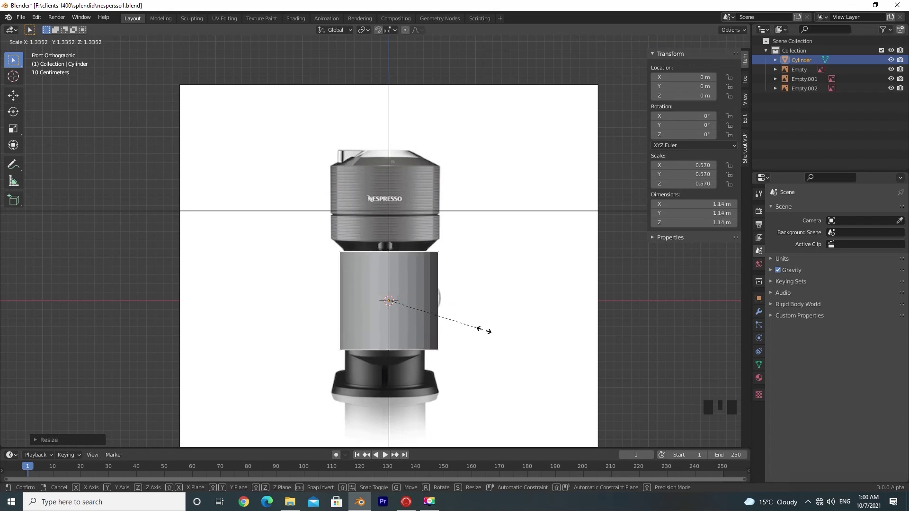
{"action": "key", "text": "g"}
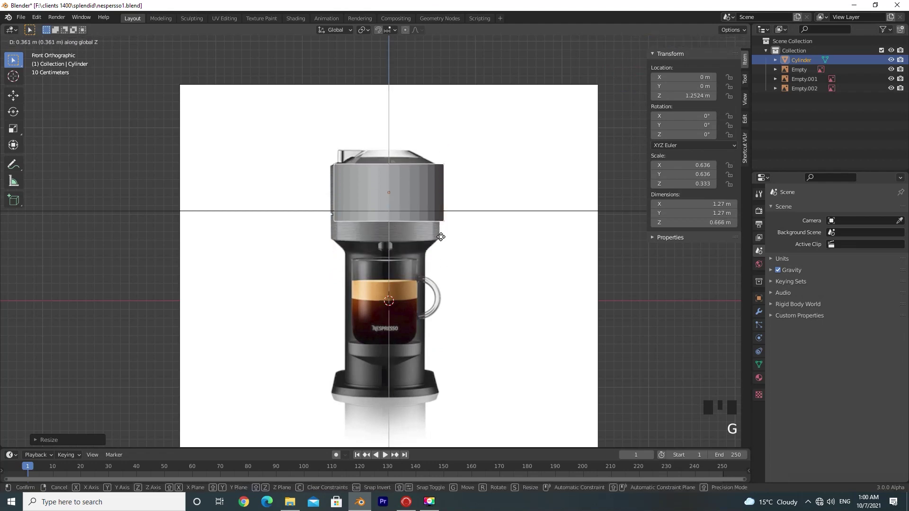
- Shift the front reference image sideways to centre under the cylinder, then reselect the cap
{"action": "left_click", "coordinate": [500, 282]}
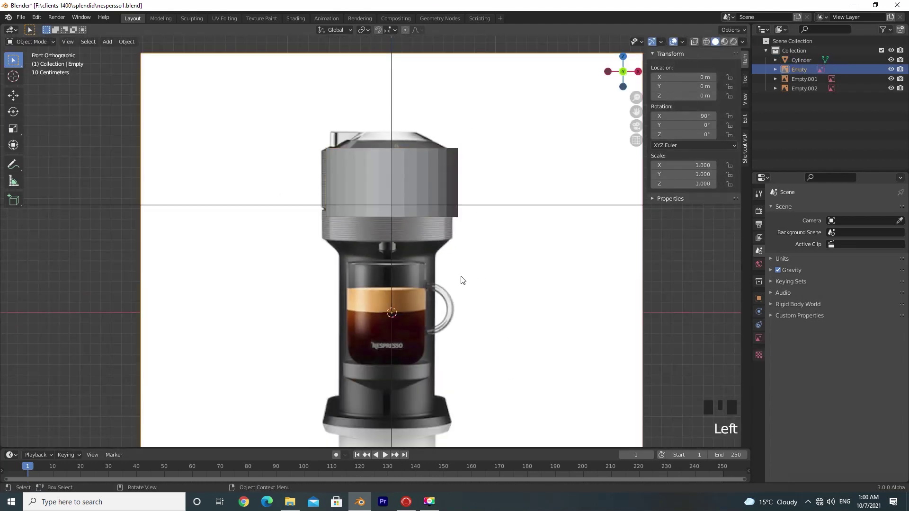
{"action": "key", "text": "g"}
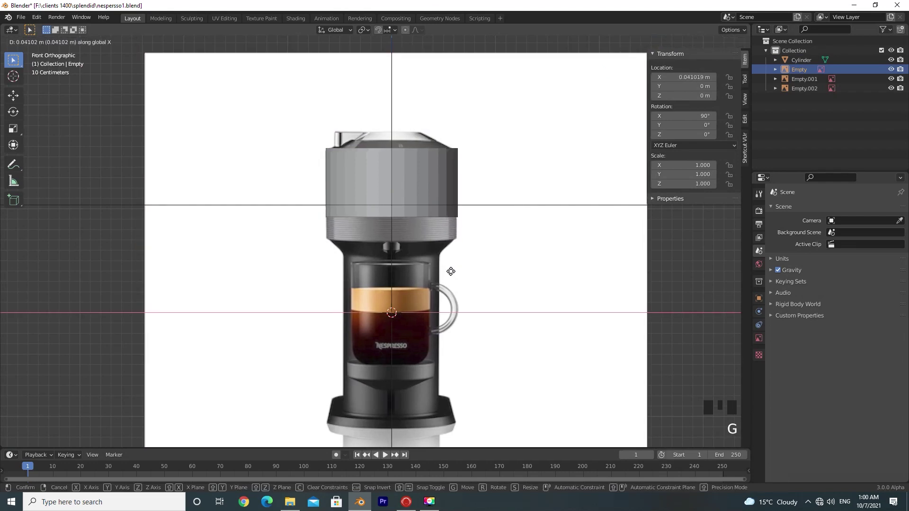
{"action": "left_click", "coordinate": [411, 162]}
{"action": "left_click_drag", "start_coordinate": [411, 163], "coordinate": [765, 365]}
{"action": "left_click", "coordinate": [765, 366]}
{"action": "left_click", "coordinate": [826, 387]}
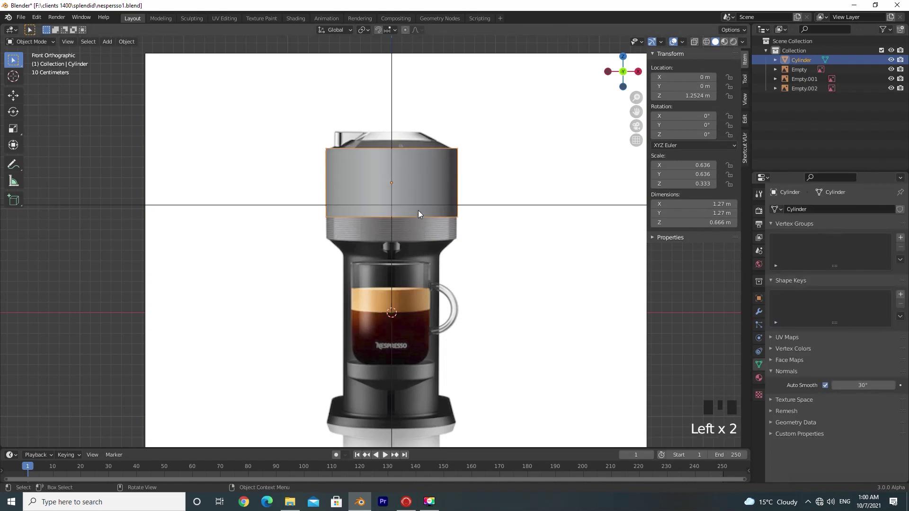
- Inset the cap's top face into an inner ring and isolate the cap cylinder in local view
{"action": "left_click_drag", "start_coordinate": [695, 39], "coordinate": [466, 129]}
{"action": "scroll", "scroll_direction": "up", "scroll_amount": 3}
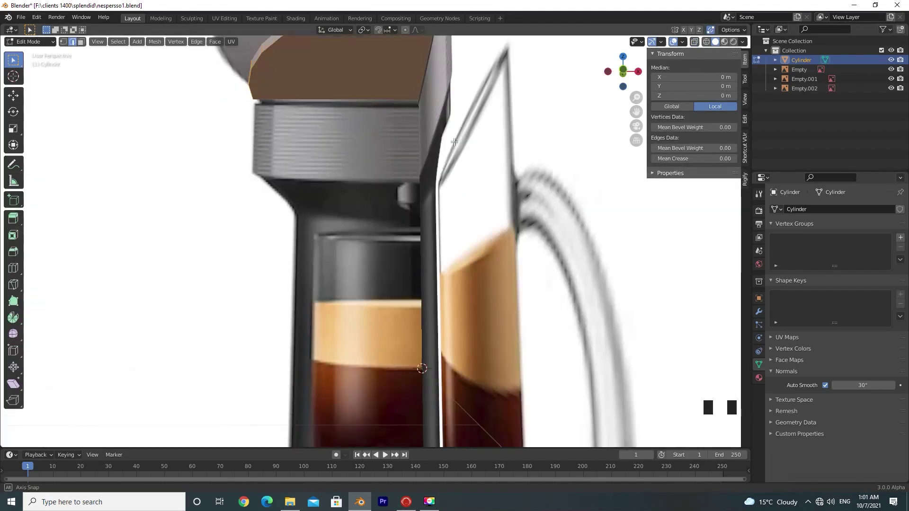
{"action": "left_click", "coordinate": [390, 287]}
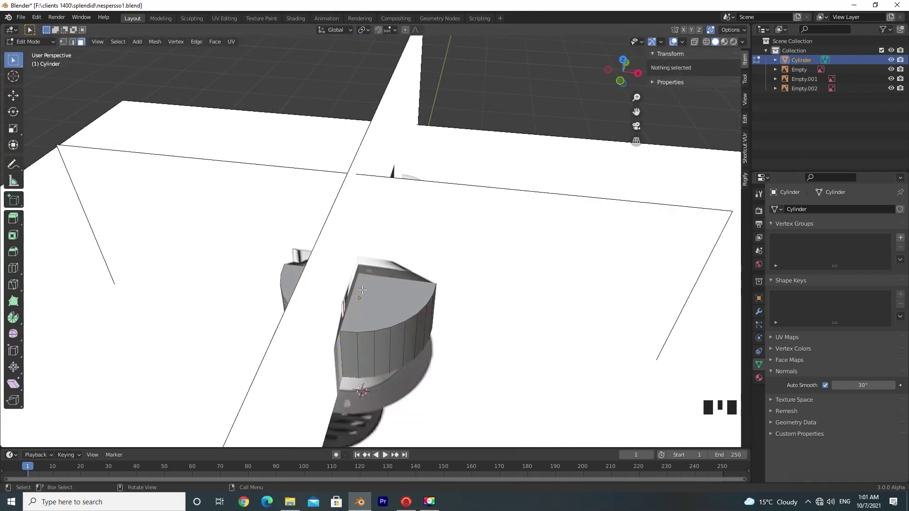
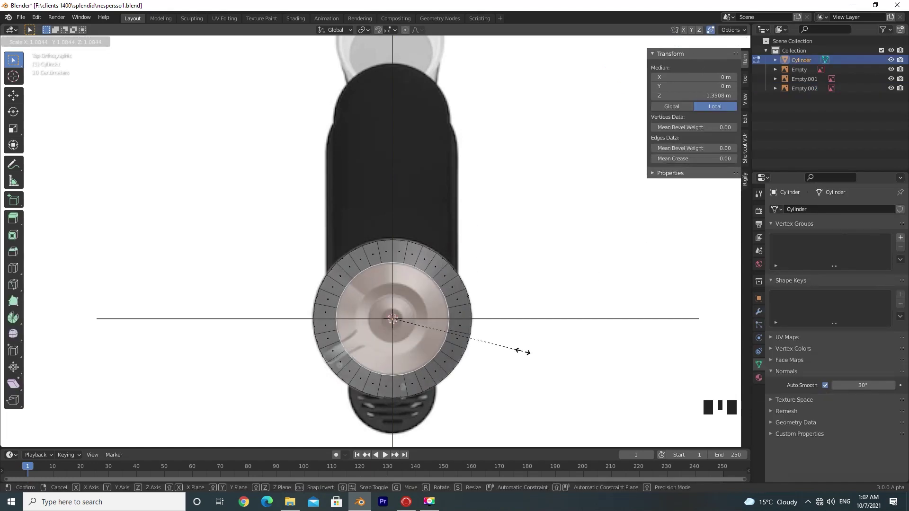
{"action": "key", "text": "KP_1"}
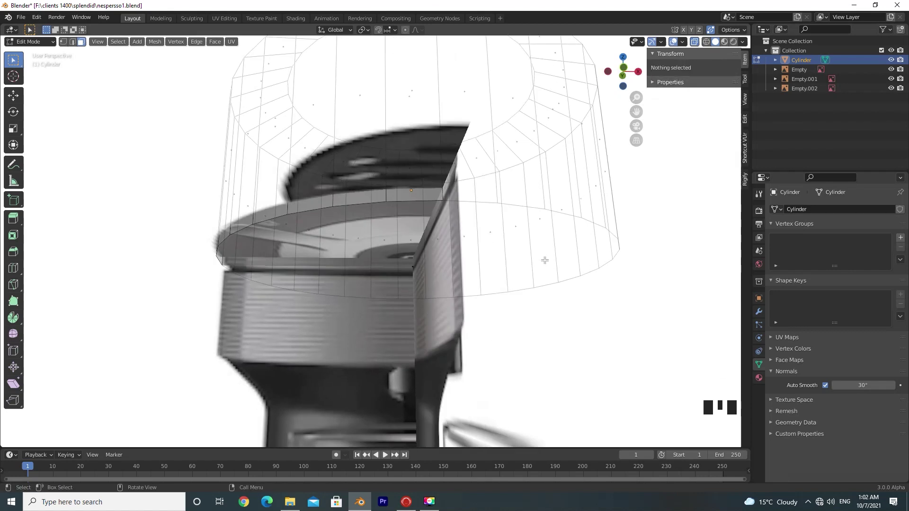
{"action": "key", "text": "KP_Divide"}
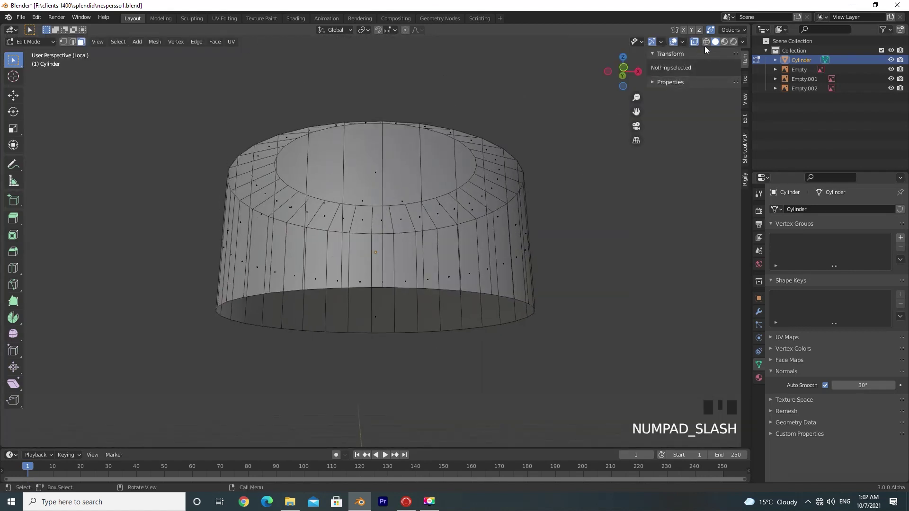
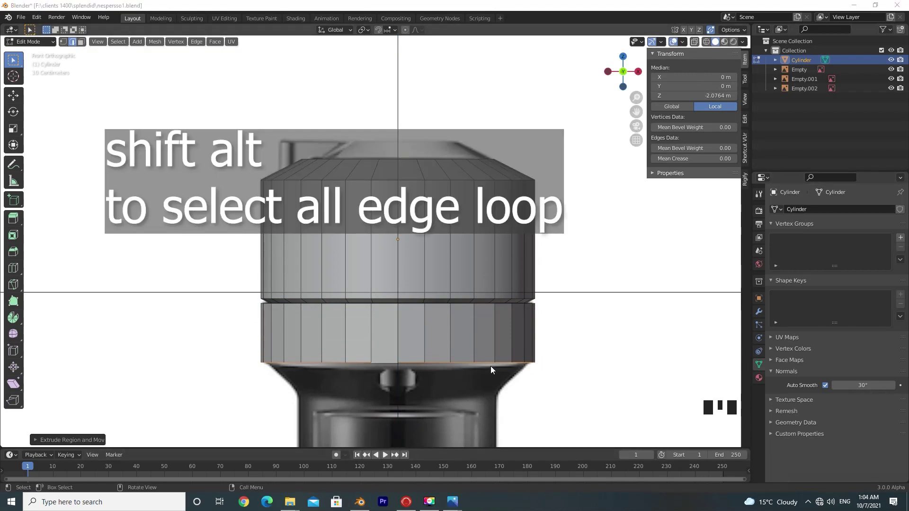
- Extrude and lower the cap's bottom edge ring to the reference height, returning to Object Mode
{"action": "left_click", "coordinate": [495, 357]}
{"action": "left_click", "coordinate": [488, 367]}
{"action": "double_click", "coordinate": [489, 366]}
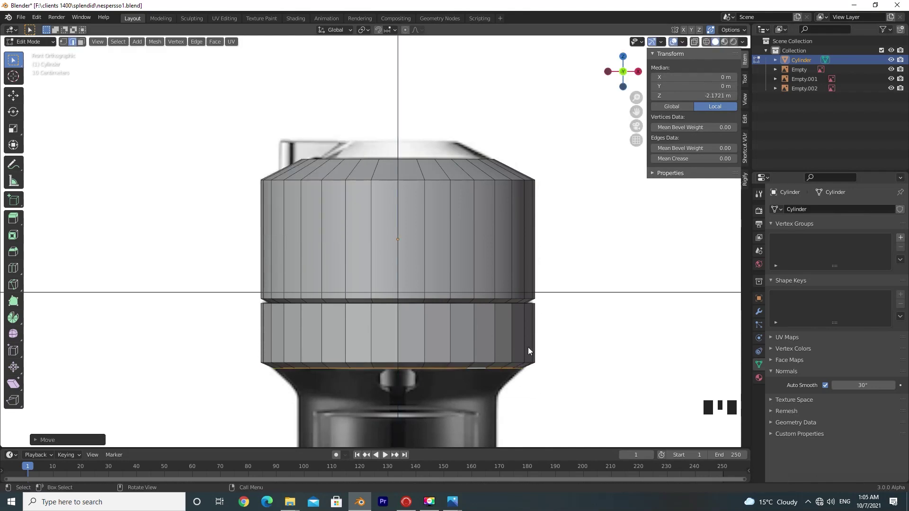
{"action": "scroll", "scroll_direction": "down", "scroll_amount": 3}
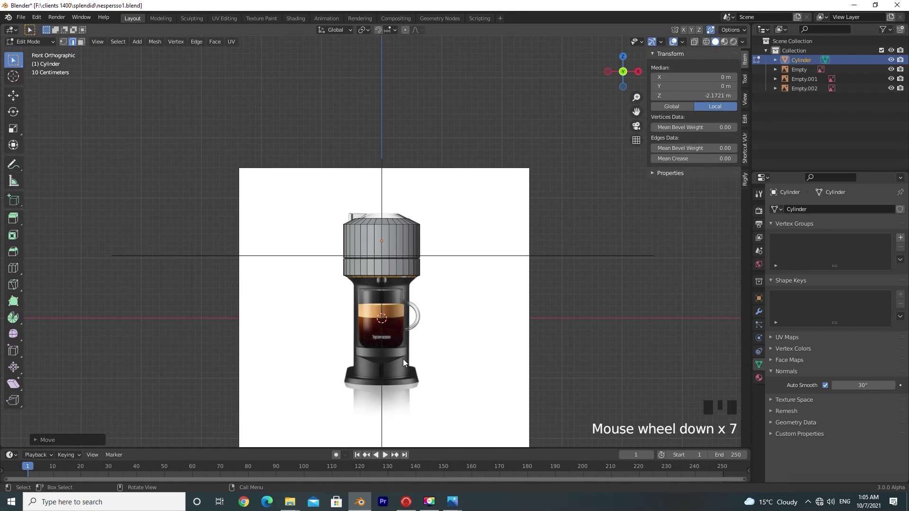
{"action": "key", "text": "Tab"}
{"action": "left_click_drag", "start_coordinate": [396, 257], "coordinate": [407, 390]}
{"action": "key", "text": "Tab"}
- Add a second cylinder, scale it up, set it back and lower it to the machine's base
{"action": "key", "text": "shift+a"}
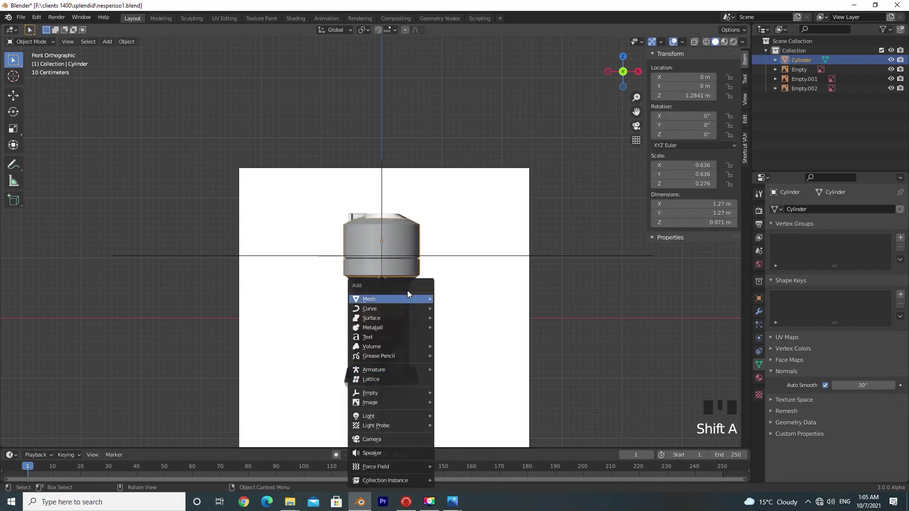
{"action": "key", "text": "shift+a"}
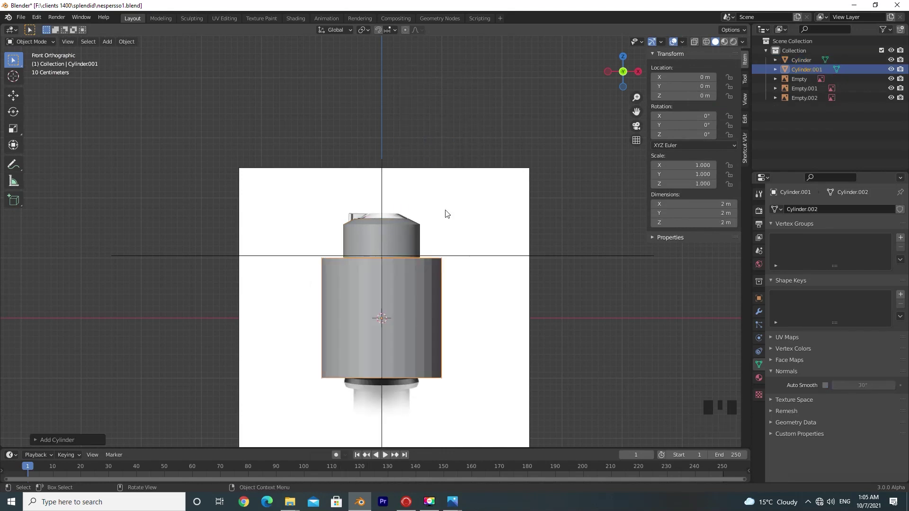
{"action": "key", "text": "s"}
{"action": "key", "text": "KP_7"}
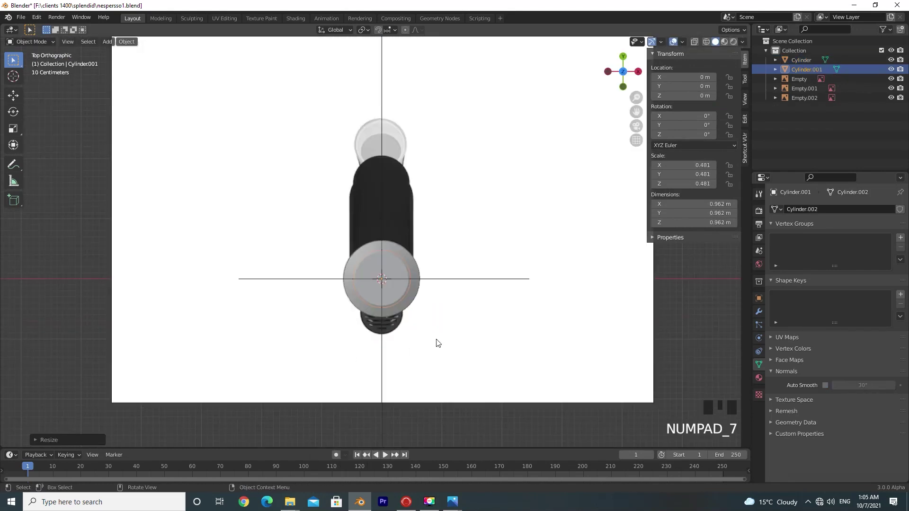
{"action": "key", "text": "g"}
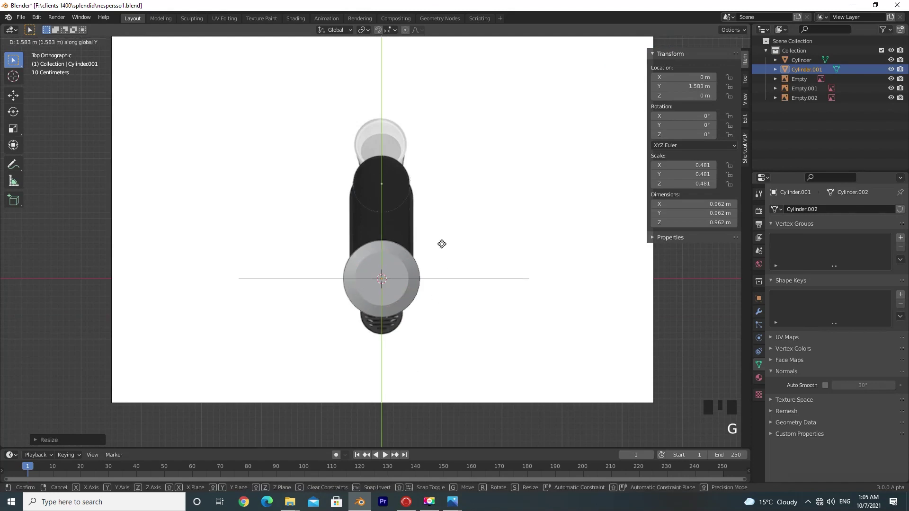
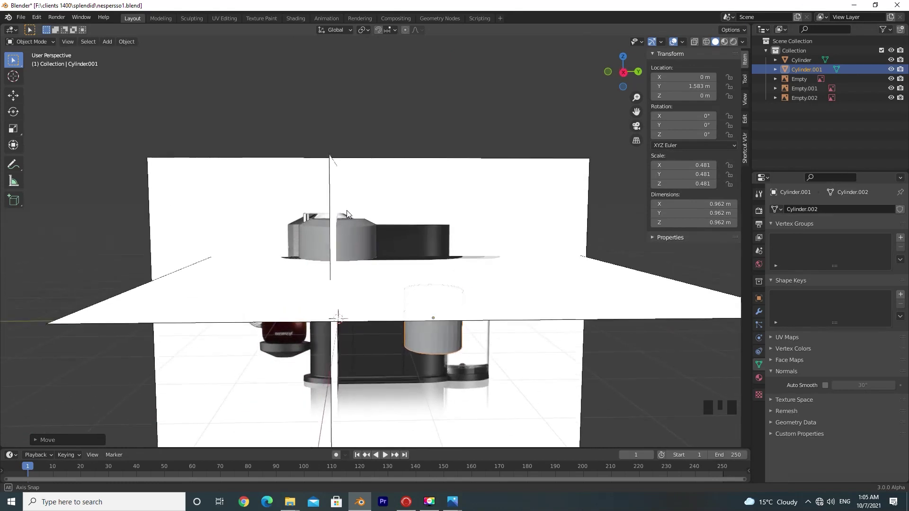
{"action": "scroll", "scroll_direction": "down", "scroll_amount": 3}
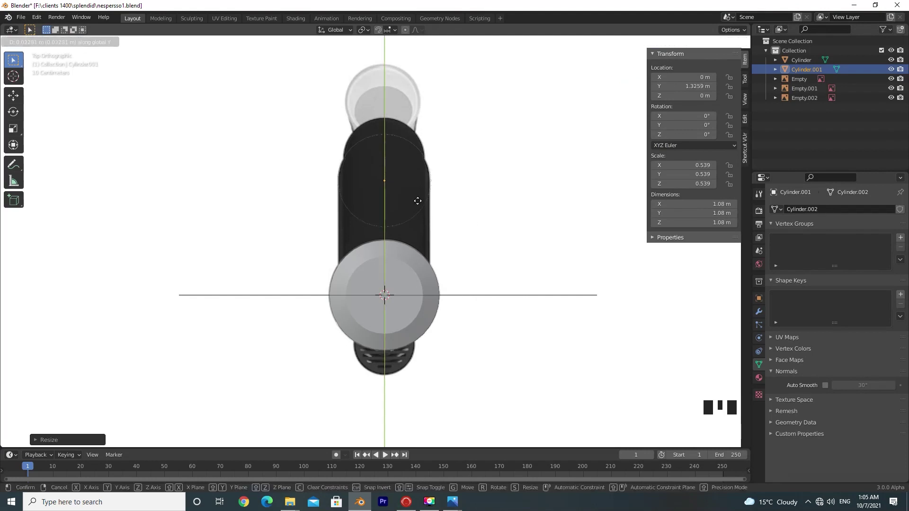
{"action": "key", "text": "KP_3"}
{"action": "scroll", "scroll_direction": "down", "scroll_amount": 3}
{"action": "left_click_drag", "start_coordinate": [461, 287], "coordinate": [433, 195]}
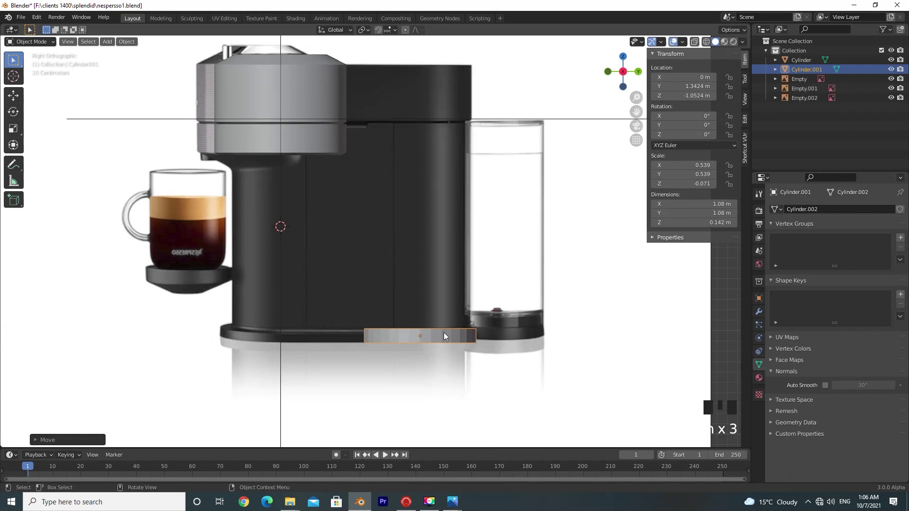
- Nudge the side reference into place and flatten the second cylinder into a thin disc
{"action": "left_click", "coordinate": [384, 260]}
{"action": "scroll", "scroll_direction": "down", "scroll_amount": 3}
{"action": "key", "text": "g"}
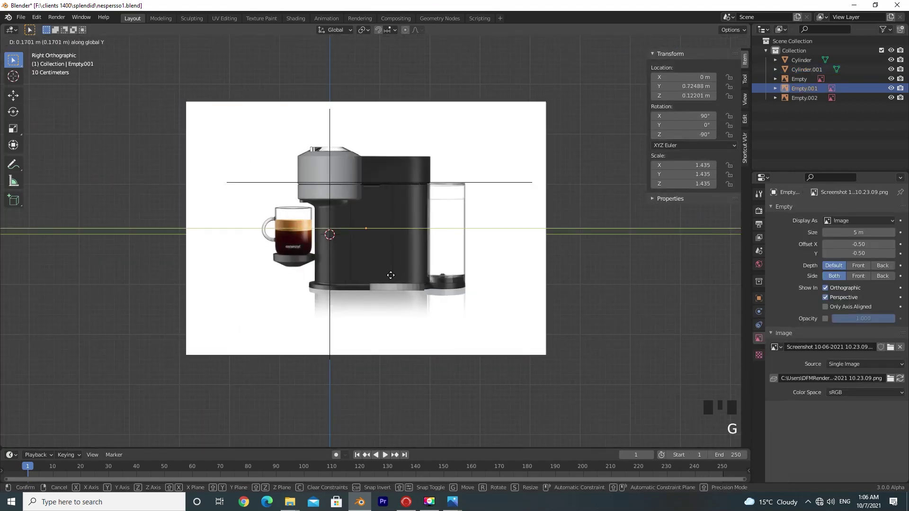
{"action": "scroll", "scroll_direction": "up", "scroll_amount": 3}
{"action": "left_click", "coordinate": [418, 313]}
{"action": "left_click_drag", "start_coordinate": [435, 312], "coordinate": [824, 388]}
{"action": "left_click", "coordinate": [825, 388]}
{"action": "scroll", "scroll_direction": "up", "scroll_amount": 3}
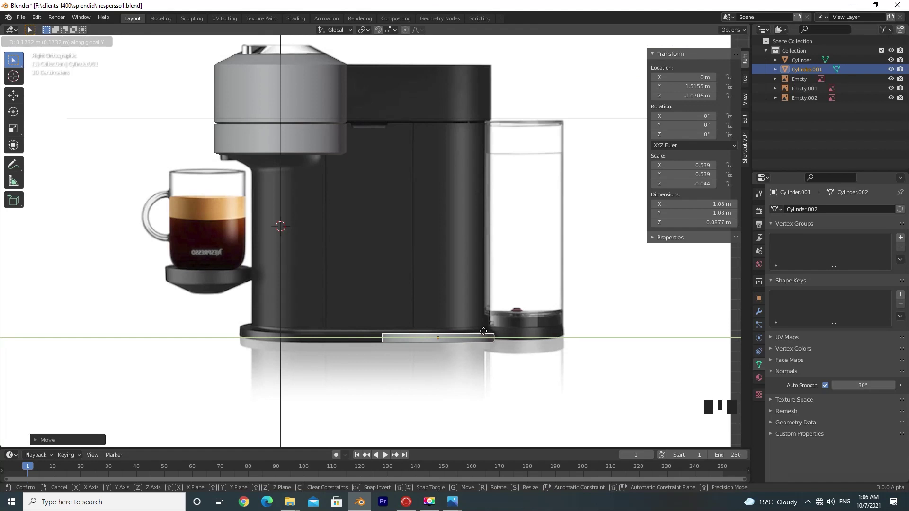
- Check the disc from top and front views against the references
{"action": "key", "text": "KP_7"}
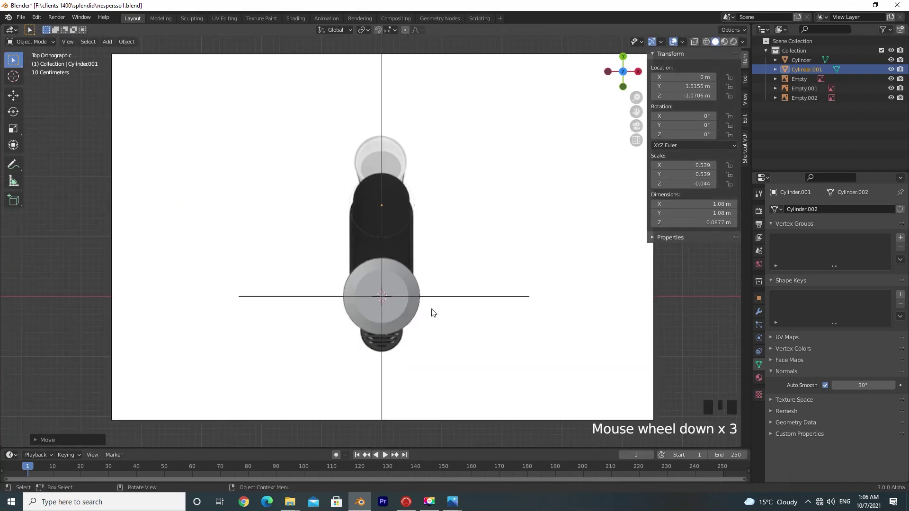
{"action": "left_click_drag", "start_coordinate": [435, 338], "coordinate": [435, 329]}
{"action": "middle_click", "coordinate": [436, 313]}
{"action": "key", "text": "KP_1"}
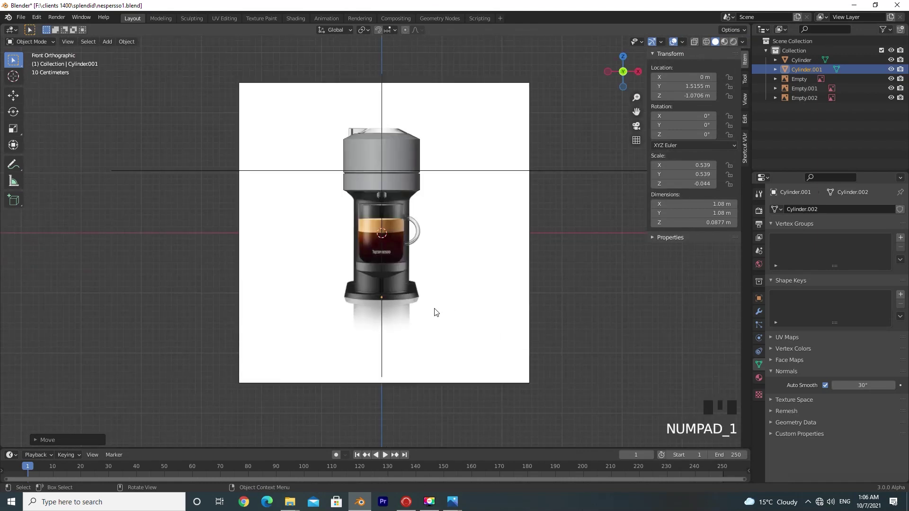
{"action": "key", "text": "KP_7"}
{"action": "scroll", "scroll_direction": "up", "scroll_amount": 3}
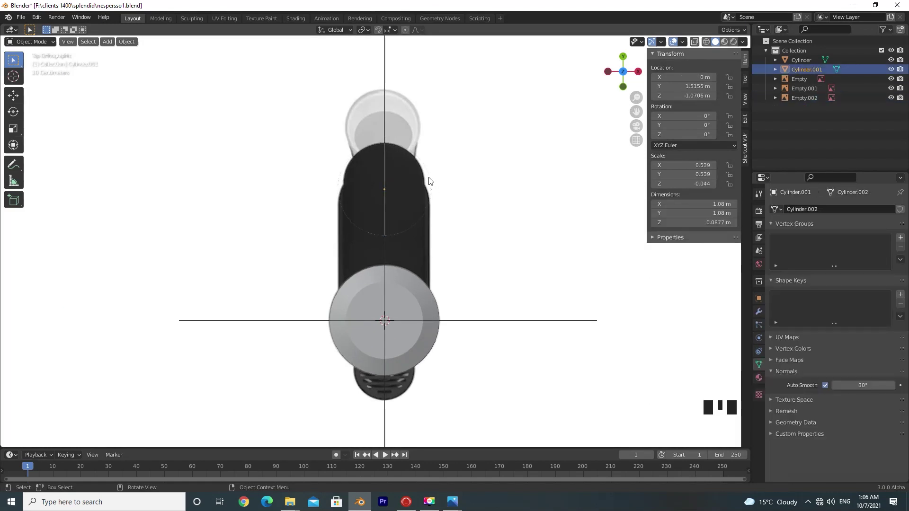
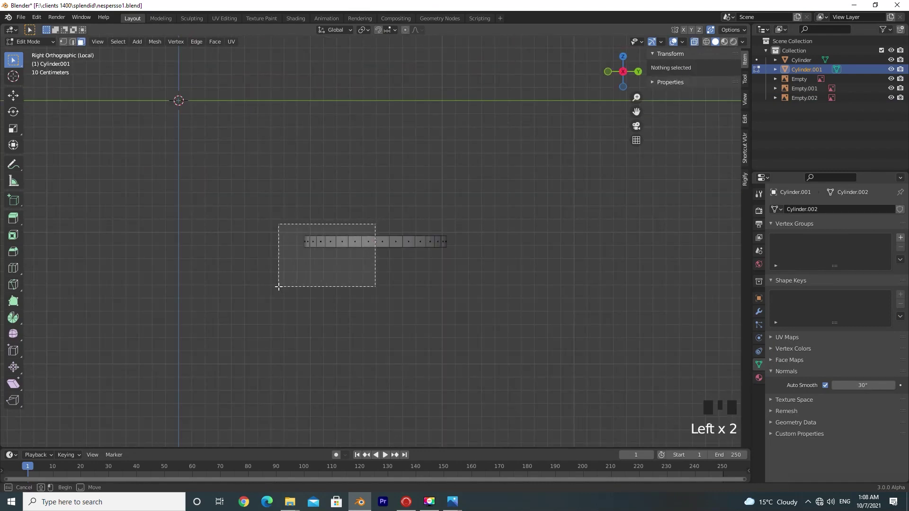
- Move one half of the disc's vertices outward to stretch it into a long rounded oval matching the body outline
{"action": "key", "text": "KP_7"}
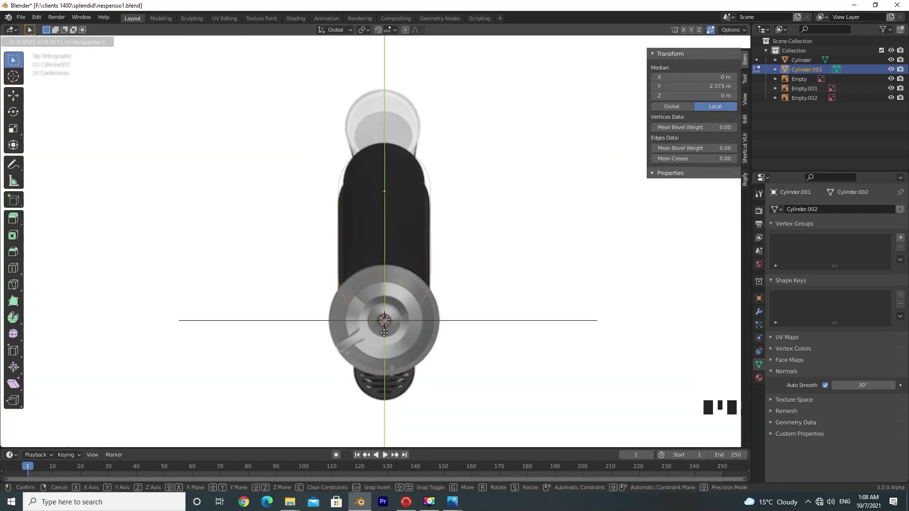
{"action": "key", "text": "KP_3"}
{"action": "key", "text": "g"}
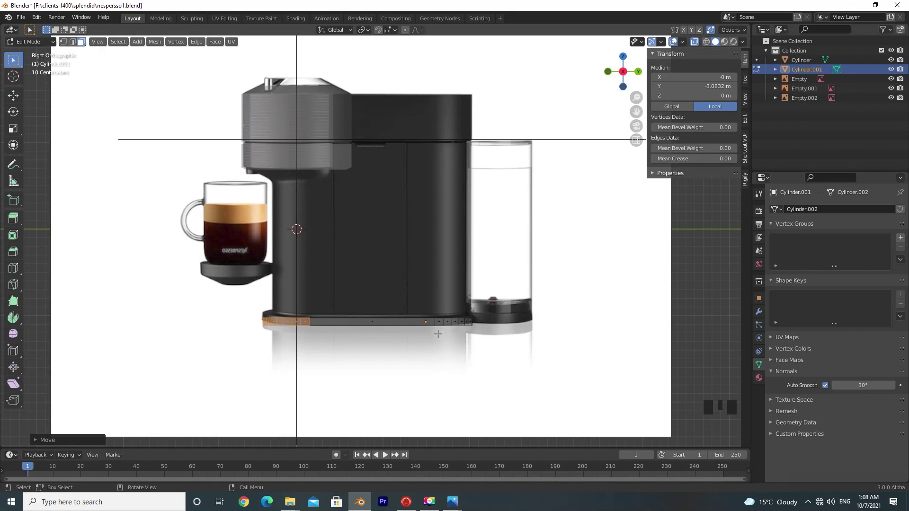
{"action": "key", "text": "KP_1"}
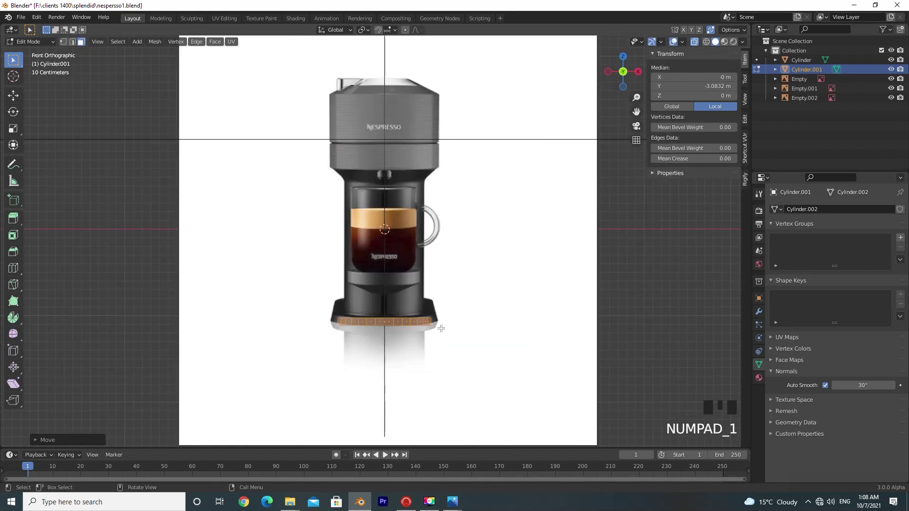
{"action": "key", "text": "a"}
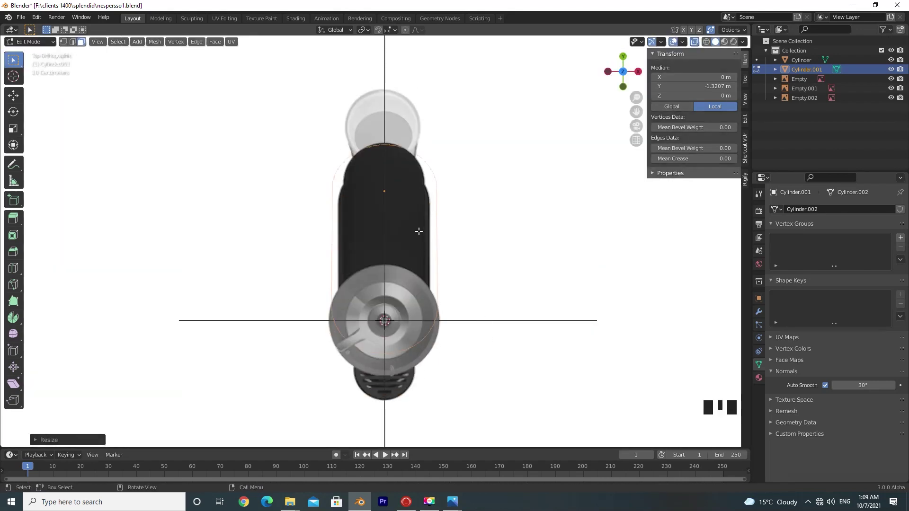
{"action": "key", "text": "KP_1"}
{"action": "key", "text": "Tab"}
{"action": "left_click_drag", "start_coordinate": [446, 306], "coordinate": [407, 280]}
{"action": "left_click", "coordinate": [407, 279]}
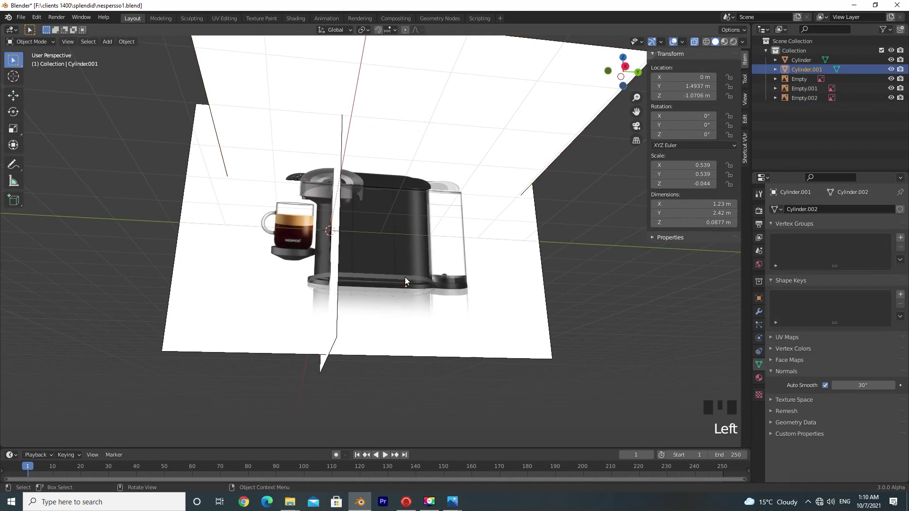
- Inspect the oval disc in local view, then duplicate it as Cylinder.002
{"action": "key", "text": "KP_Divide"}
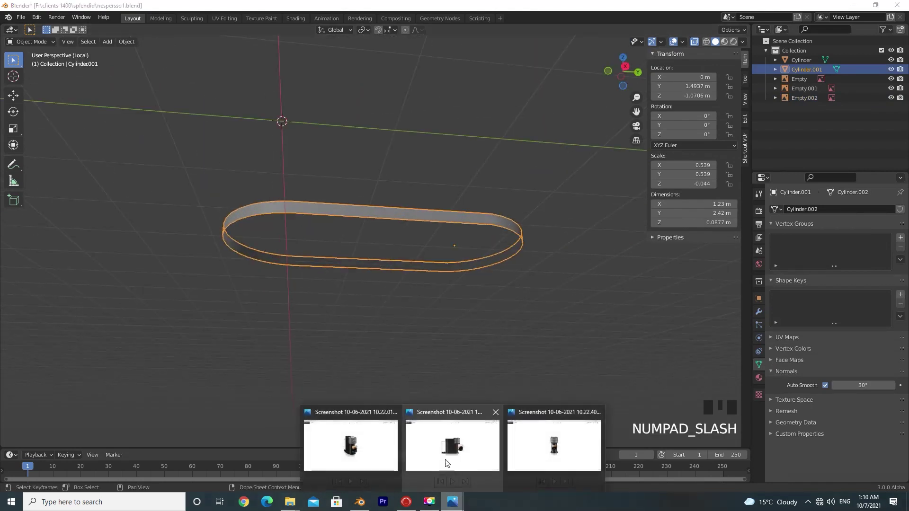
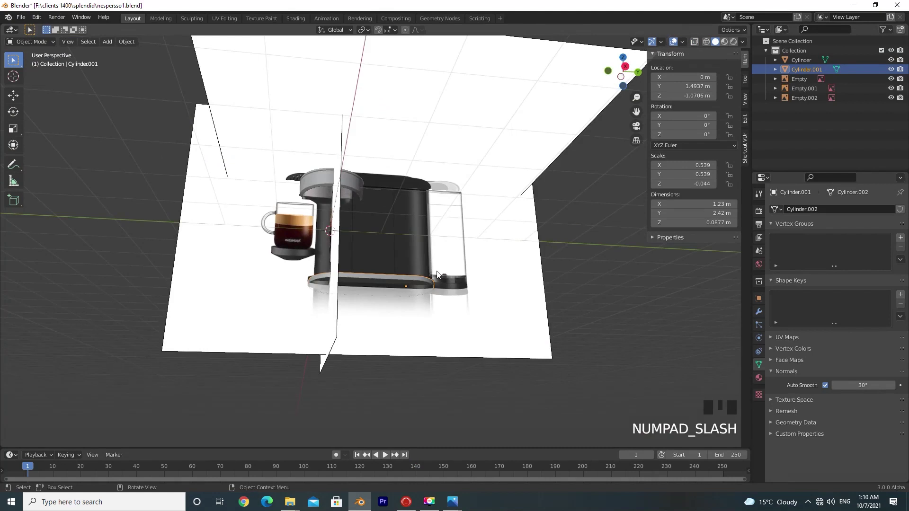
{"action": "key", "text": "KP_3"}
{"action": "scroll", "scroll_direction": "up", "scroll_amount": 3}
{"action": "key", "text": "KP_1"}
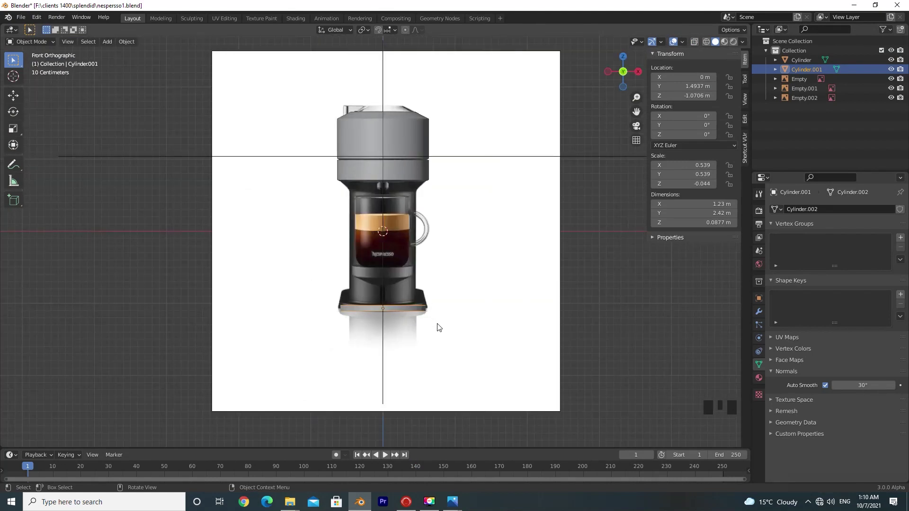
{"action": "left_click_drag", "start_coordinate": [436, 315], "coordinate": [340, 319]}
{"action": "key", "text": "KP_3"}
{"action": "key", "text": "shift+d"}
- Raise the copied oval and shrink it to about 0.9 of the base disc
{"action": "key", "text": "g"}
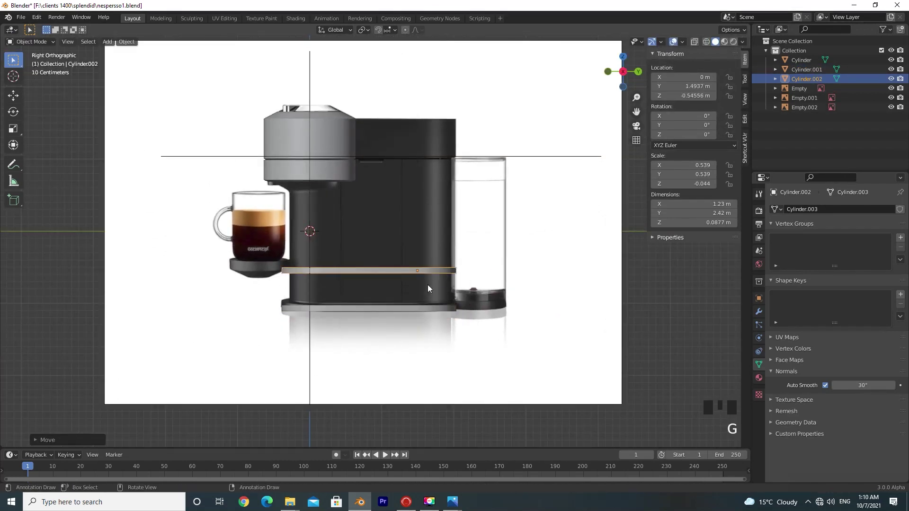
{"action": "key", "text": "KP_1"}
{"action": "key", "text": "s"}
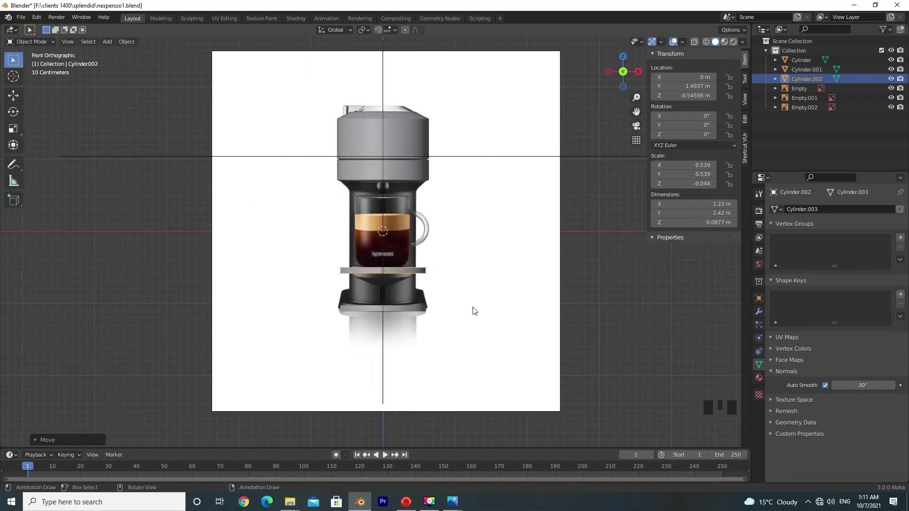
{"action": "key", "text": "KP_Divide"}
{"action": "key", "text": "KP_Divide"}
{"action": "key", "text": "Tab"}
{"action": "key", "text": "s"}
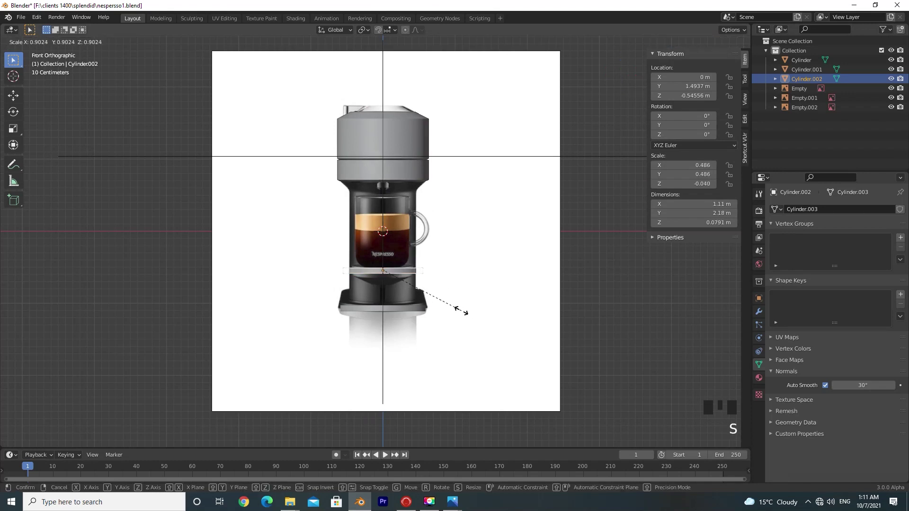
- Stretch the copy tall along Z and position it to fill the machine's main body
{"action": "key", "text": "s"}
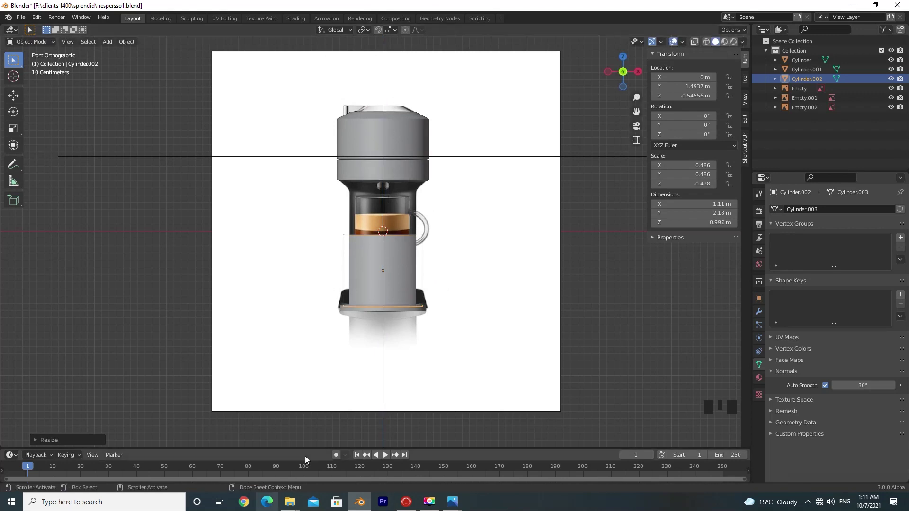
{"action": "key", "text": "g"}
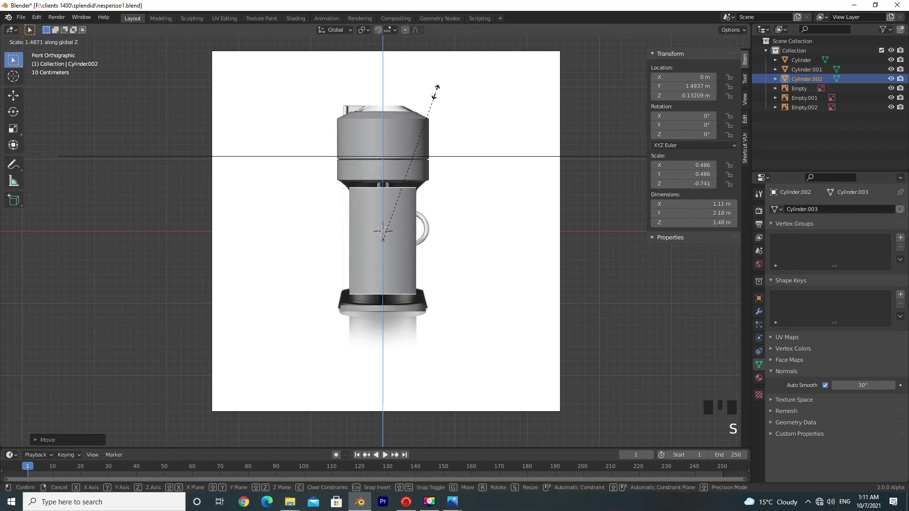
{"action": "key", "text": "g"}
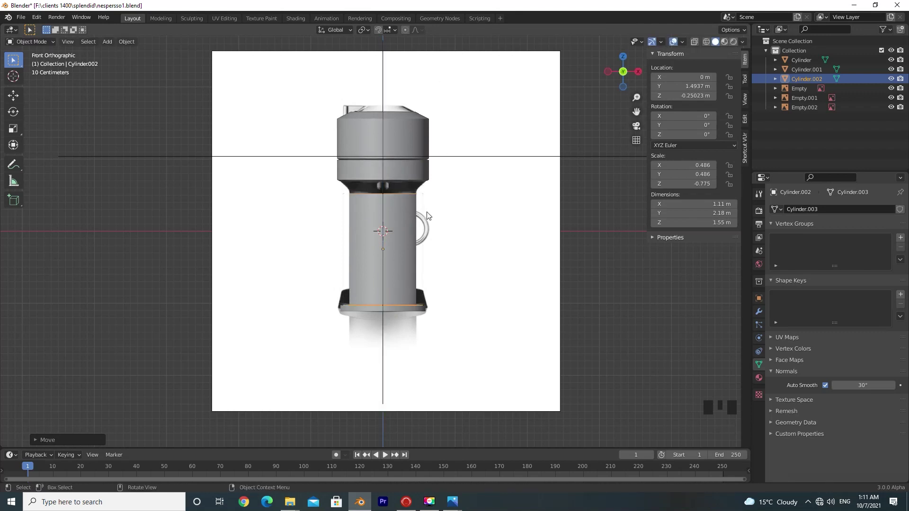
{"action": "key", "text": "KP_3"}
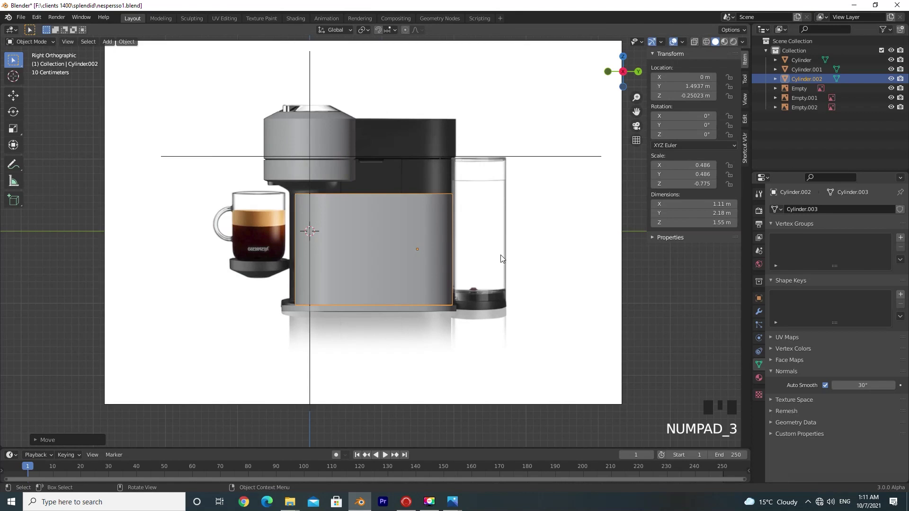
- Narrow the body block sideways and shift it back to line up with the reference body
{"action": "key", "text": "s"}
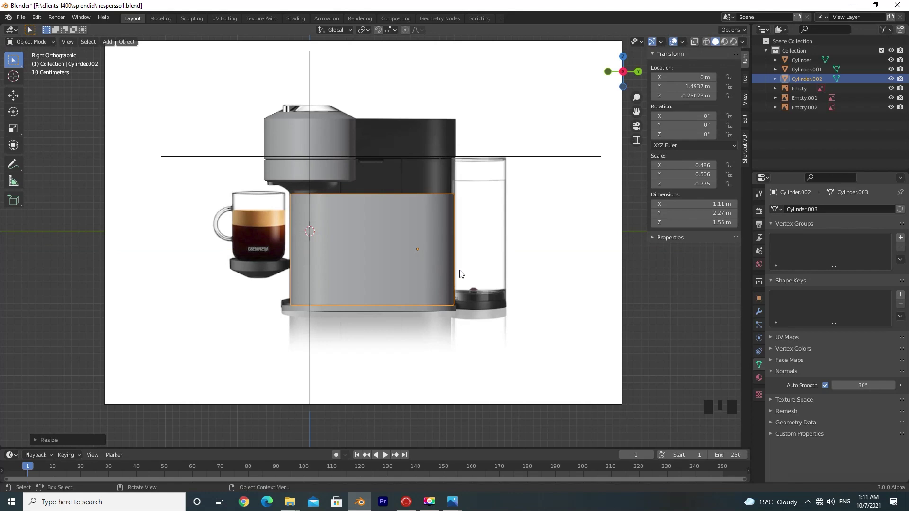
{"action": "key", "text": "KP_7"}
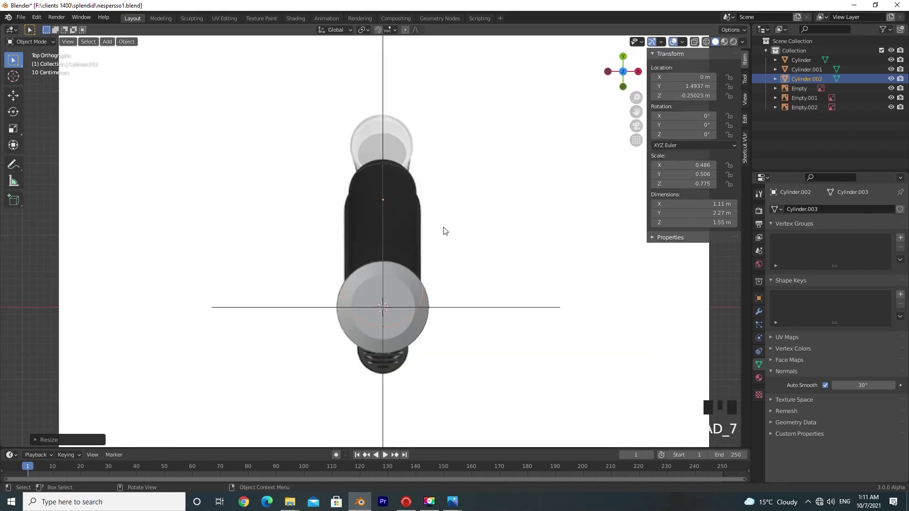
{"action": "key", "text": "KP_1"}
{"action": "key", "text": "s"}
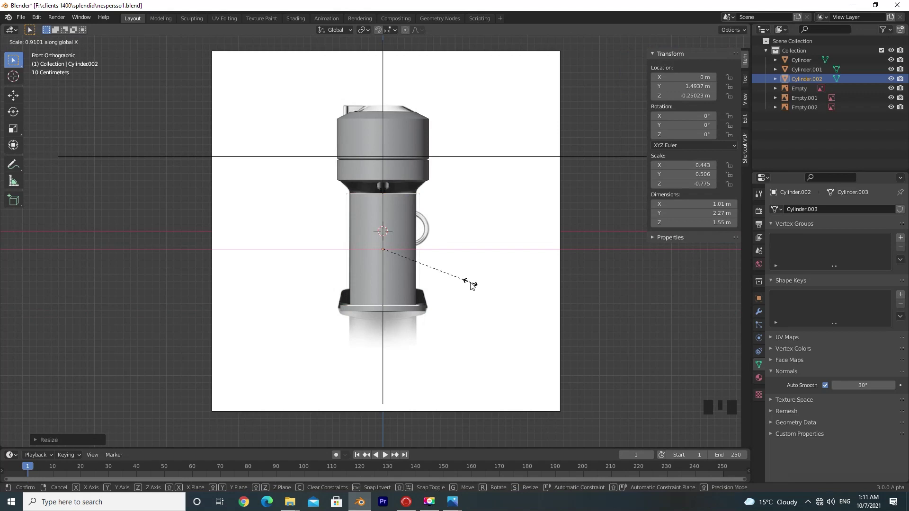
{"action": "key", "text": "KP_7"}
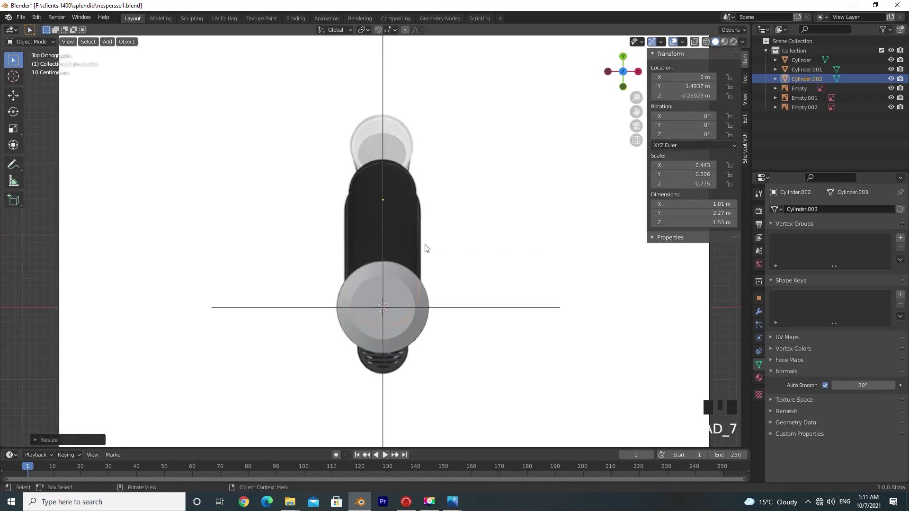
{"action": "key", "text": "g"}
{"action": "key", "text": "KP_3"}
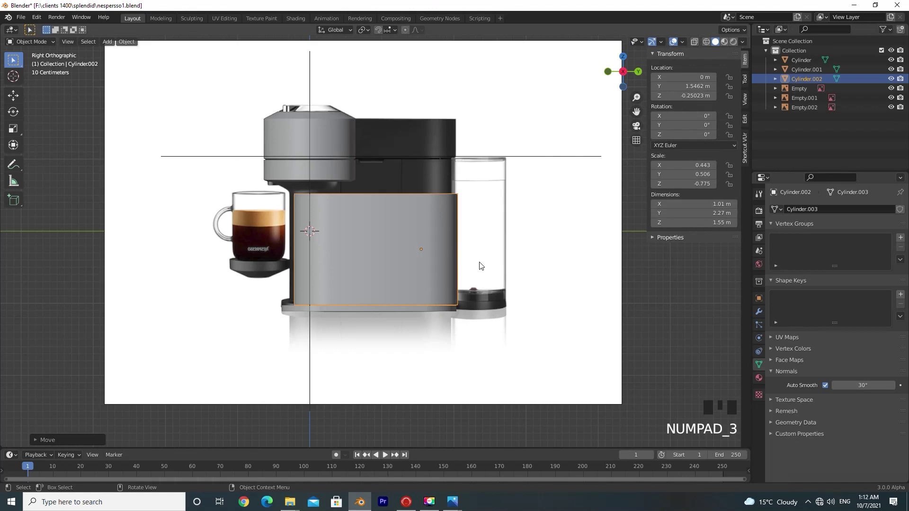
- Adjust the body block's depth along Y and enter Edit Mode on its mesh
{"action": "key", "text": "g"}
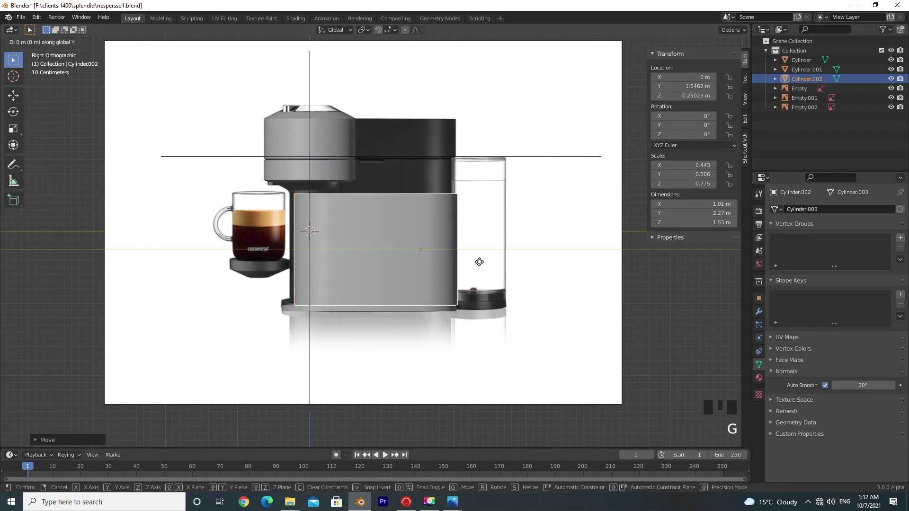
{"action": "key", "text": "s"}
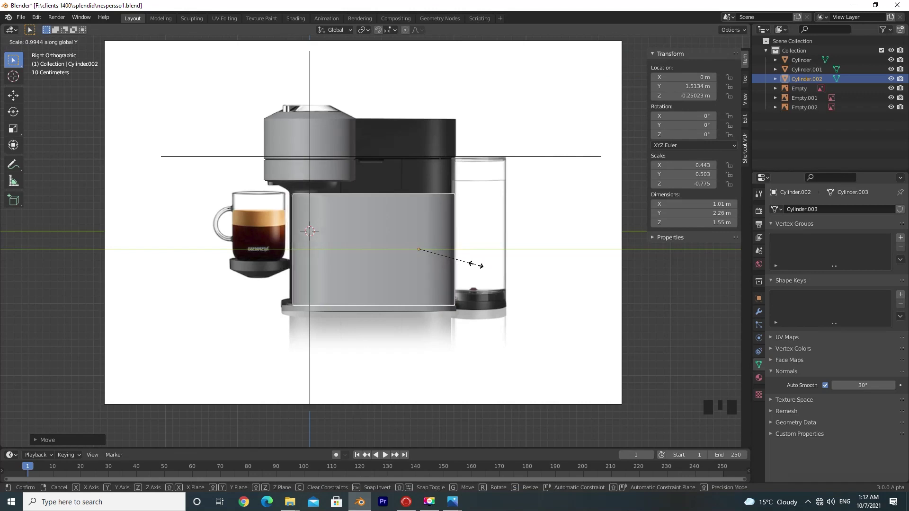
{"action": "key", "text": "ctrl+z"}
{"action": "key", "text": "Tab"}
{"action": "left_click", "coordinate": [383, 259]}
{"action": "double_click", "coordinate": [387, 254]}
- Cut a vertical edge loop into the body cylinder, check it from top and side, then isolate it in Local View
{"action": "key", "text": "f"}
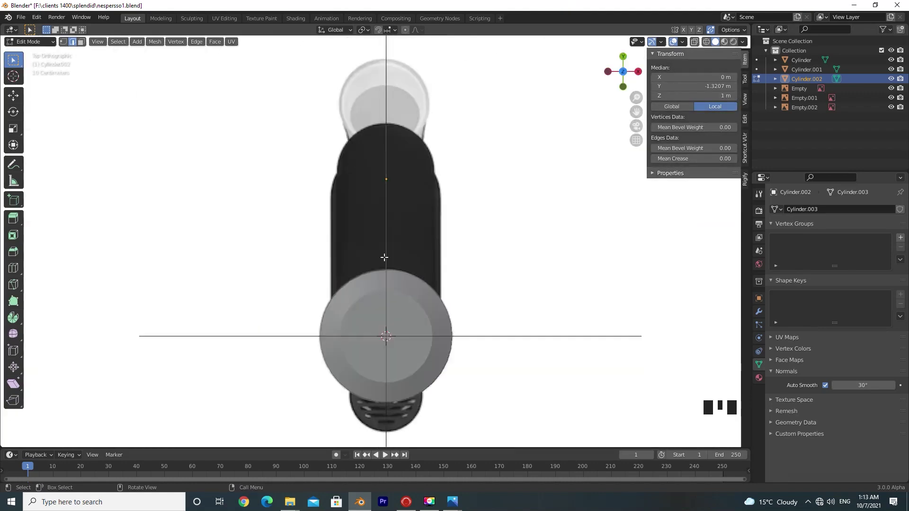
{"action": "key", "text": "3"}
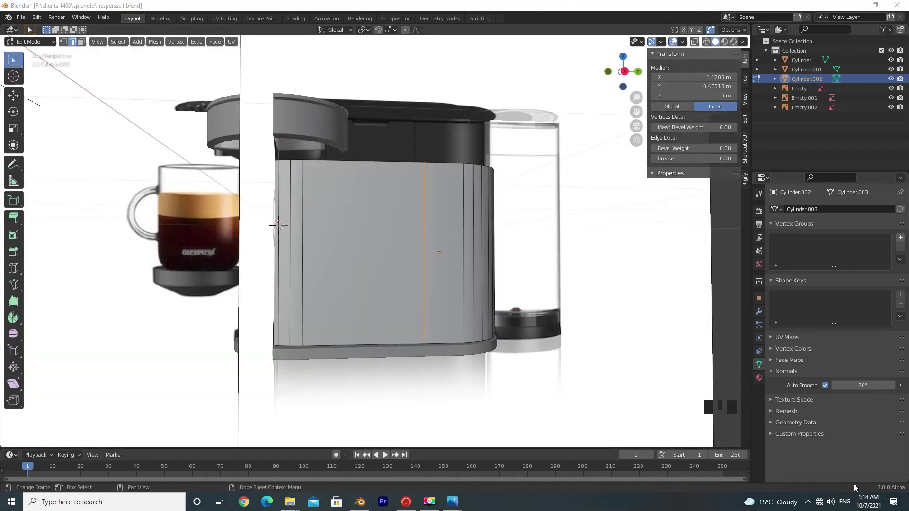
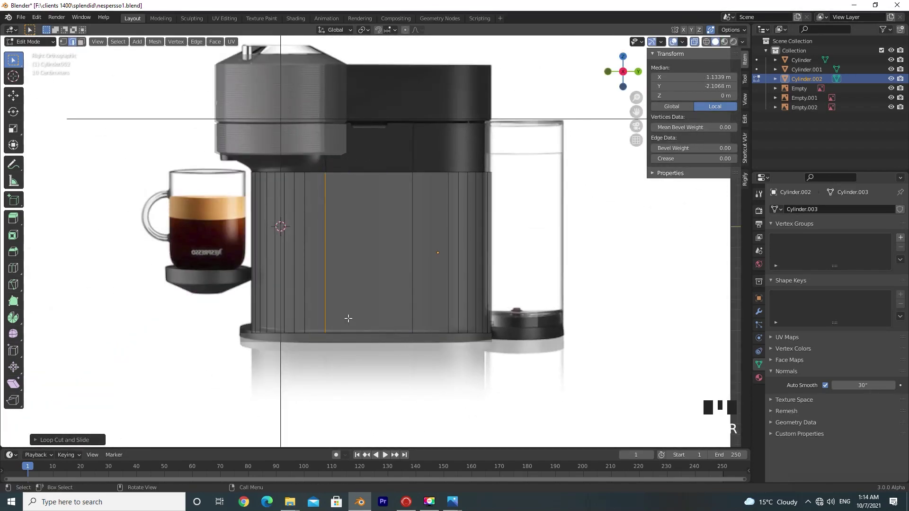
{"action": "key", "text": "7"}
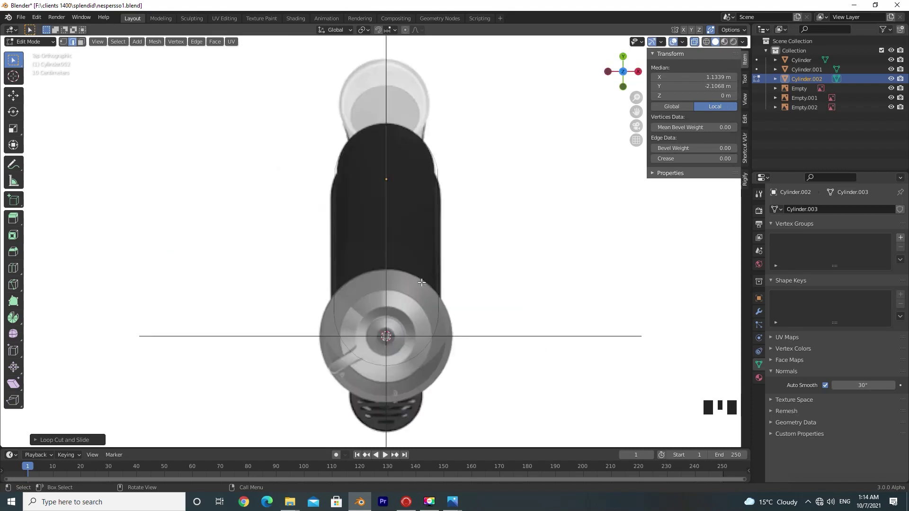
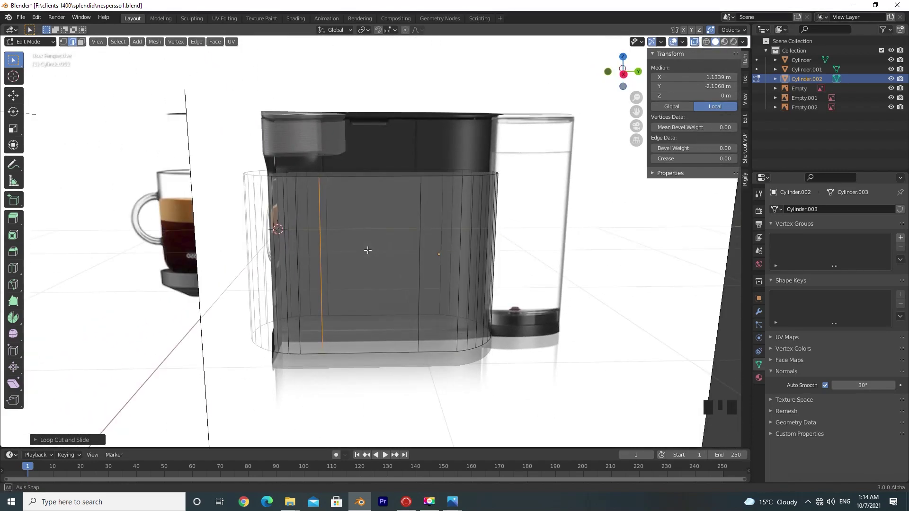
{"action": "key", "text": "3"}
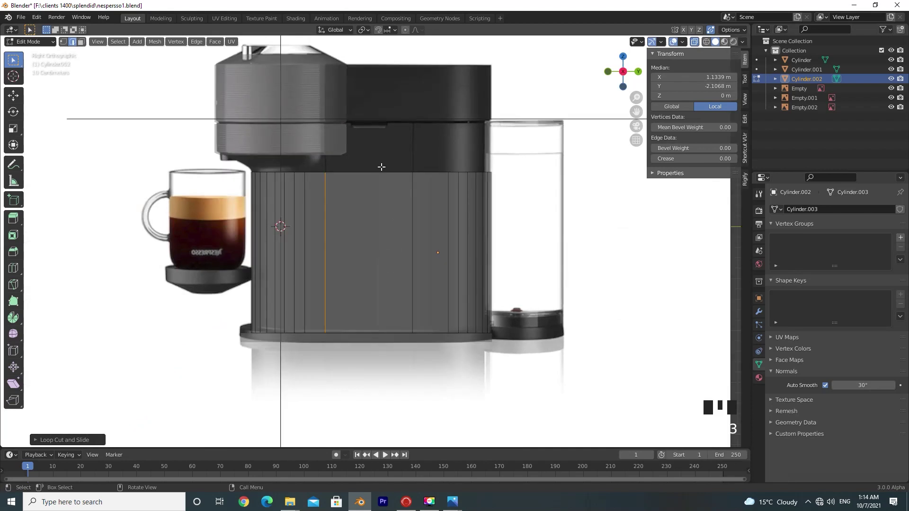
{"action": "key", "text": "KP_Divide"}
{"action": "left_click_drag", "start_coordinate": [405, 209], "coordinate": [406, 231]}
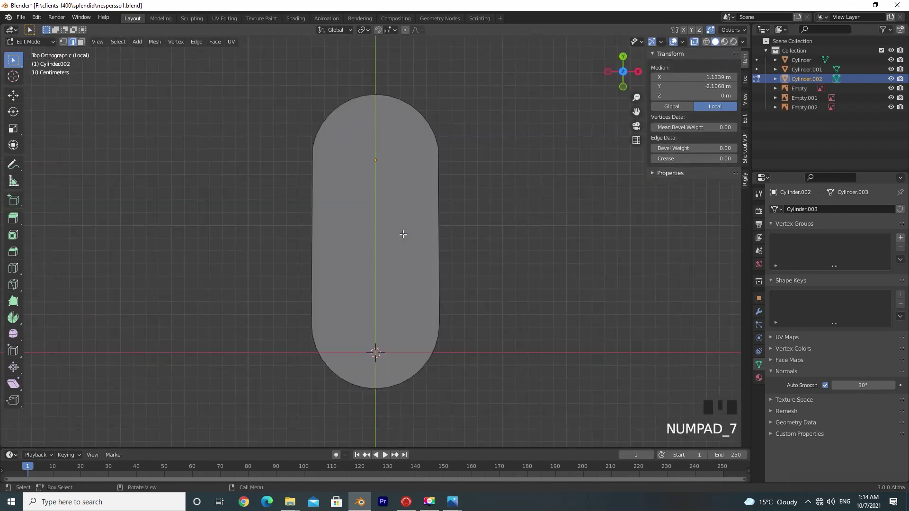
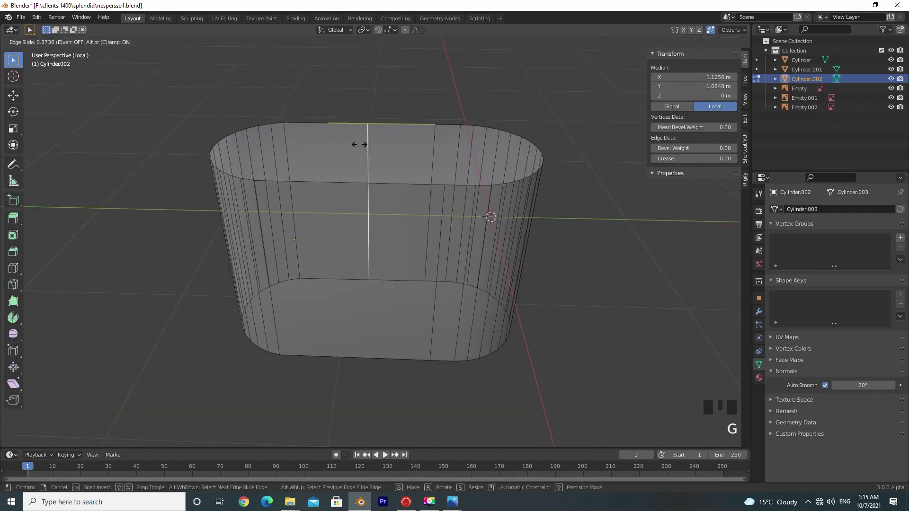
- Slide the new loops into place, merge overlapping vertices by distance, and exit Local View to the reference scene
{"action": "key", "text": "ctrl+KP_3"}
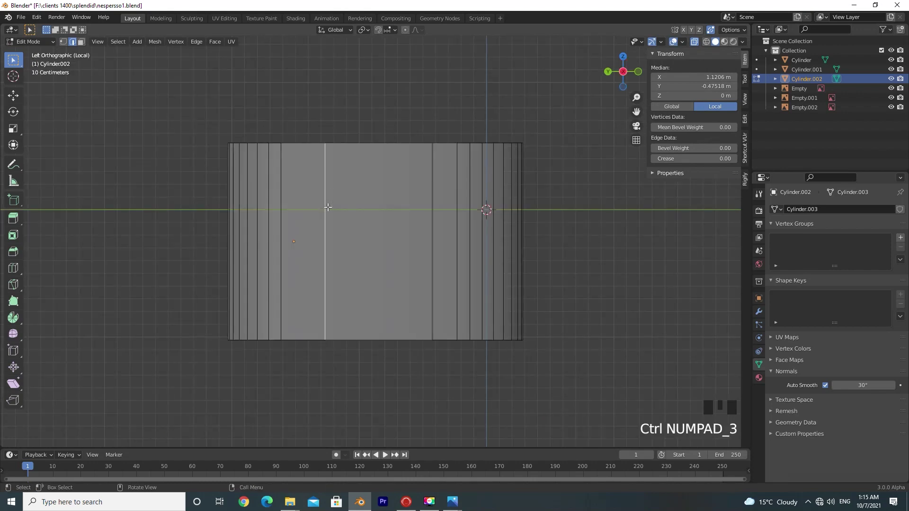
{"action": "key", "text": "ctrl+r"}
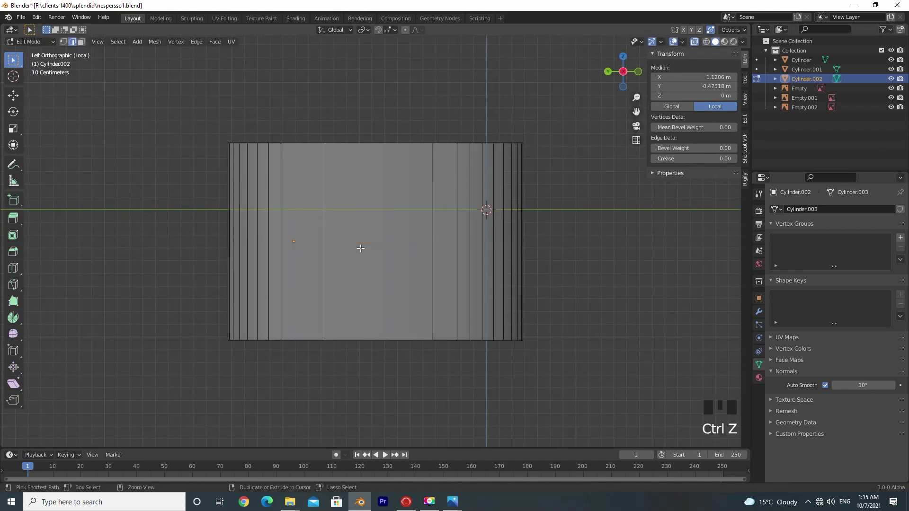
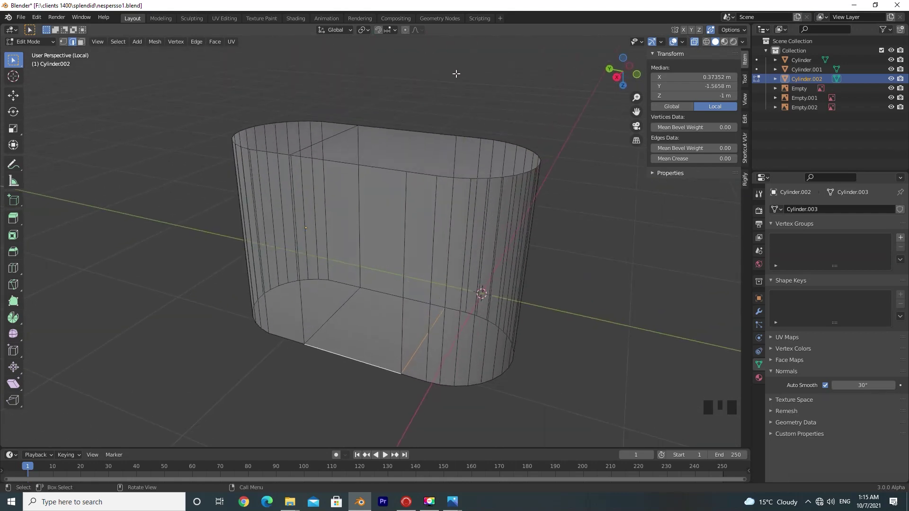
{"action": "key", "text": "k"}
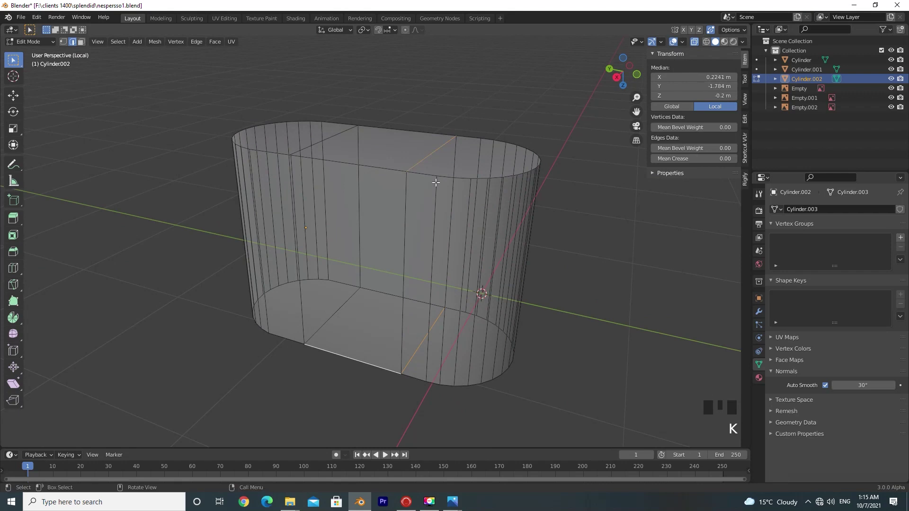
{"action": "key", "text": "a"}
{"action": "key", "text": "m"}
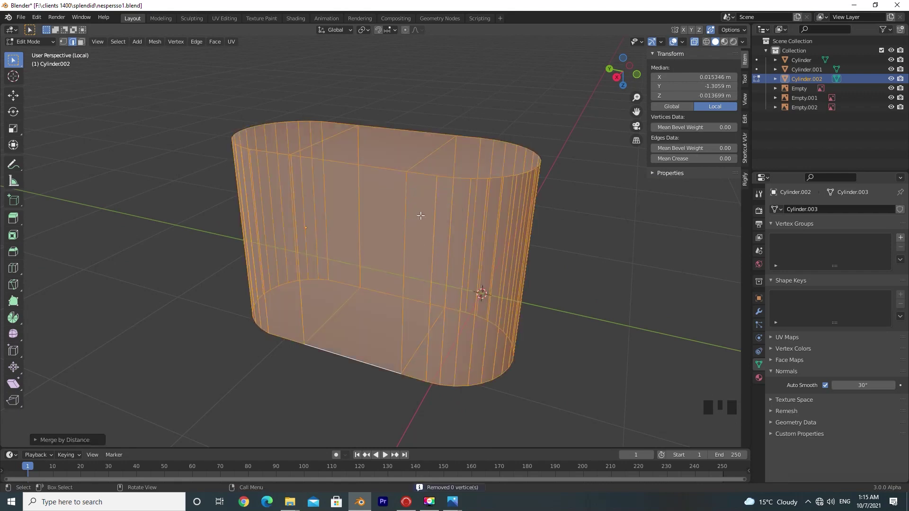
{"action": "key", "text": "KP_Divide"}
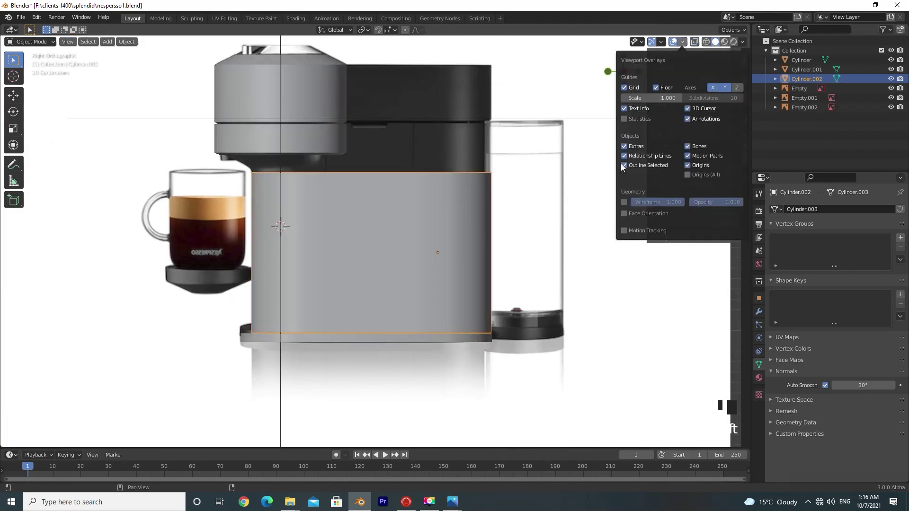
- Show the Face Orientation overlay and recalculate the first cylinder's normals to point outward
{"action": "key", "text": "2"}
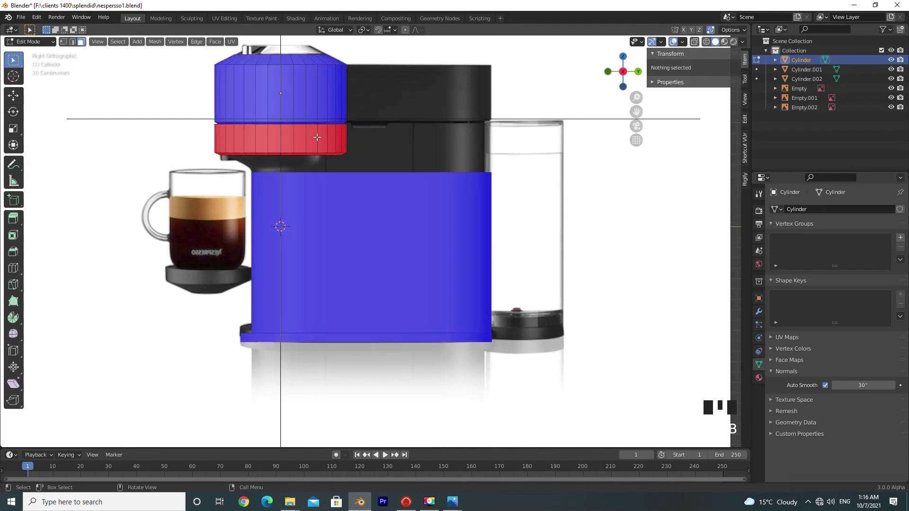
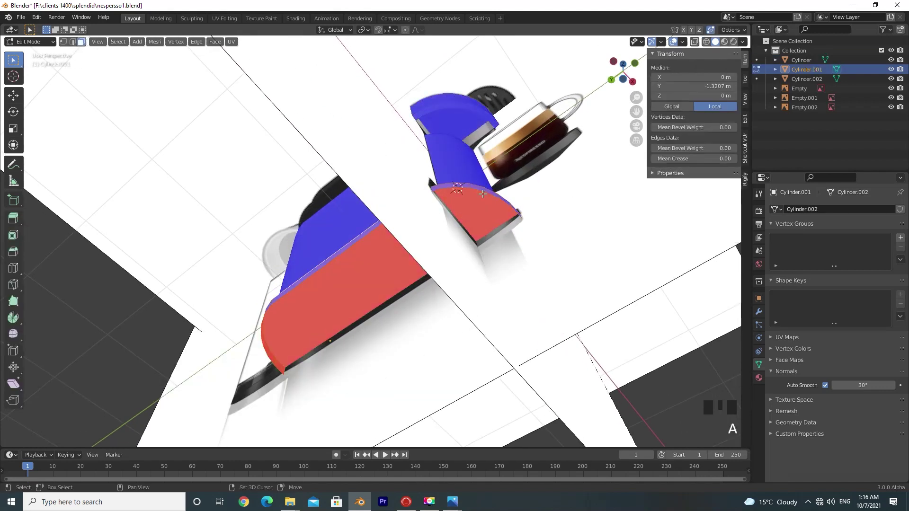
{"action": "key", "text": "shift+n"}
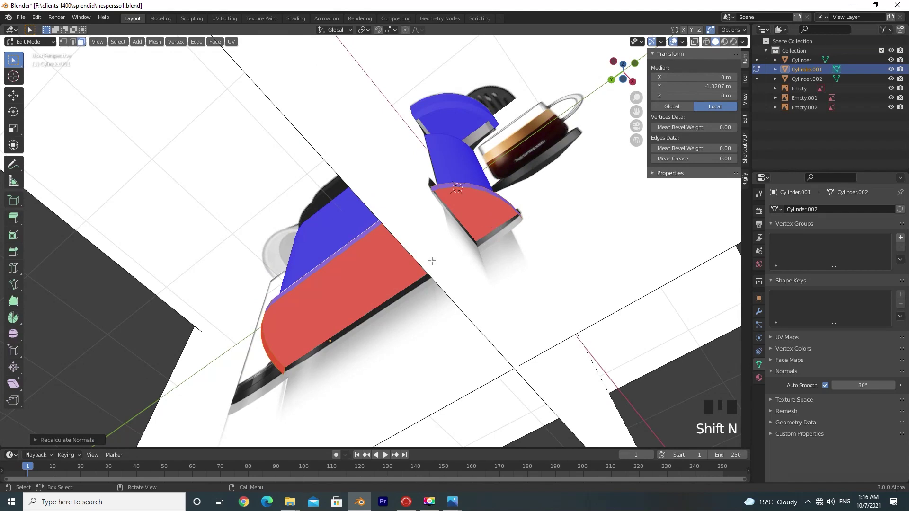
{"action": "left_click", "coordinate": [349, 277]}
{"action": "left_click_drag", "start_coordinate": [357, 296], "coordinate": [427, 345]}
{"action": "key", "text": "Tab"}
- Move to the next cylinder in side view and recalculate its normals outward as well
{"action": "middle_click", "coordinate": [498, 317]}
{"action": "left_click_drag", "start_coordinate": [352, 369], "coordinate": [357, 346]}
{"action": "scroll", "scroll_direction": "down", "scroll_amount": 3}
{"action": "middle_click", "coordinate": [368, 342]}
{"action": "left_click_drag", "start_coordinate": [685, 43], "coordinate": [419, 212]}
{"action": "left_click_drag", "start_coordinate": [420, 212], "coordinate": [430, 180]}
{"action": "key", "text": "KP_3"}
{"action": "scroll", "scroll_direction": "up", "scroll_amount": 3}
{"action": "left_click", "coordinate": [425, 220]}
{"action": "key", "text": "Tab"}
- Fix the remaining piece's normals and switch the face-orientation colouring back off
{"action": "middle_click", "coordinate": [438, 204]}
{"action": "key", "text": "KP_Divide"}
{"action": "key", "text": "Tab"}
{"action": "left_click", "coordinate": [479, 141]}
{"action": "key", "text": "KP_3"}
{"action": "key", "text": "KP_Divide"}
{"action": "key", "text": "KP_3"}
- Extrude the body's rear top faces upward to meet the underside of the machine head in side view
{"action": "key", "text": "g"}
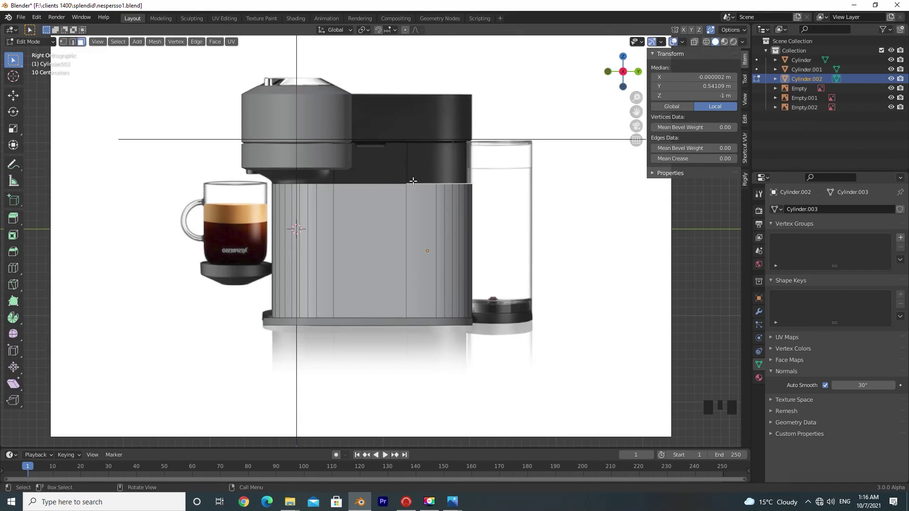
{"action": "key", "text": "e"}
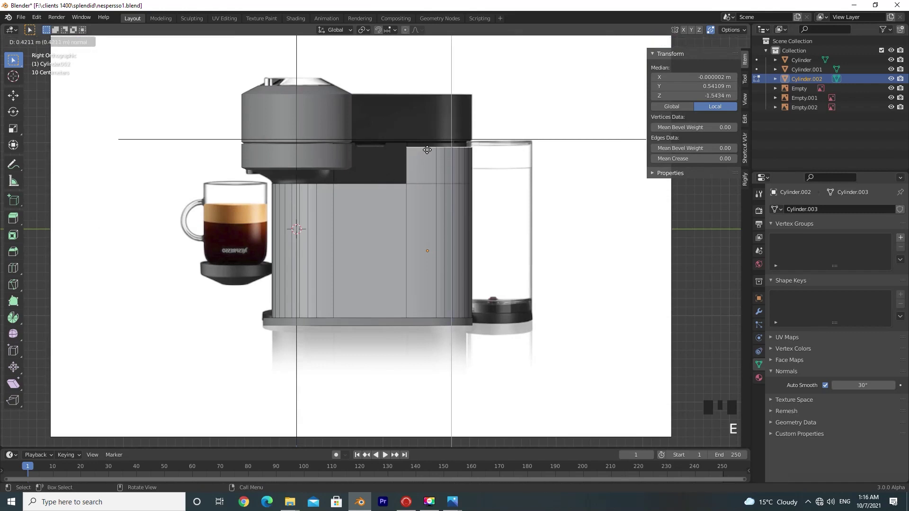
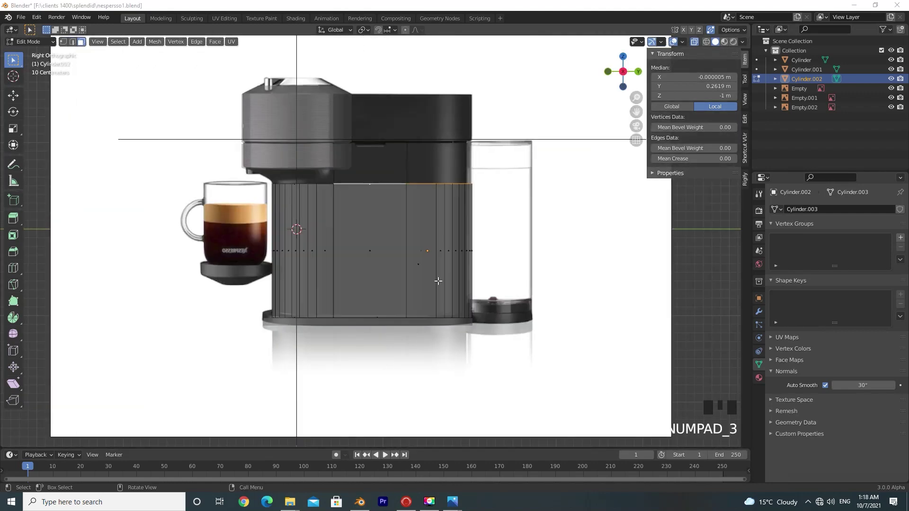
{"action": "left_click_drag", "start_coordinate": [413, 192], "coordinate": [419, 190]}
{"action": "key", "text": "KP_3"}
{"action": "key", "text": "e"}
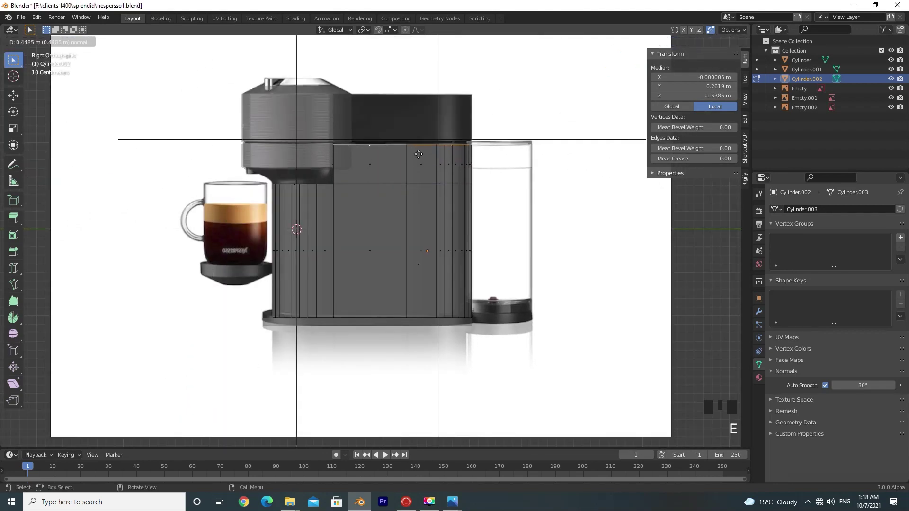
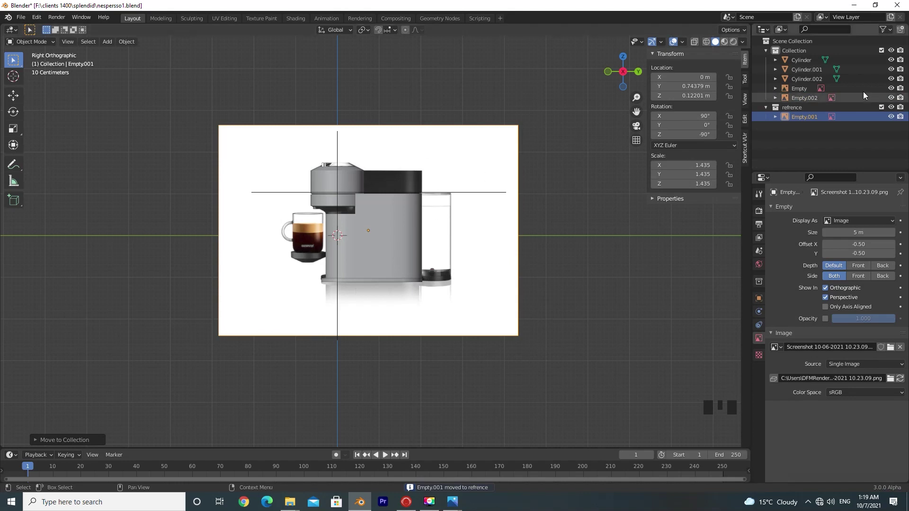
- Create the 'refrence' collection, move the reference Empties into it and hide the collection
{"action": "left_click", "coordinate": [805, 102]}
{"action": "left_click", "coordinate": [806, 90]}
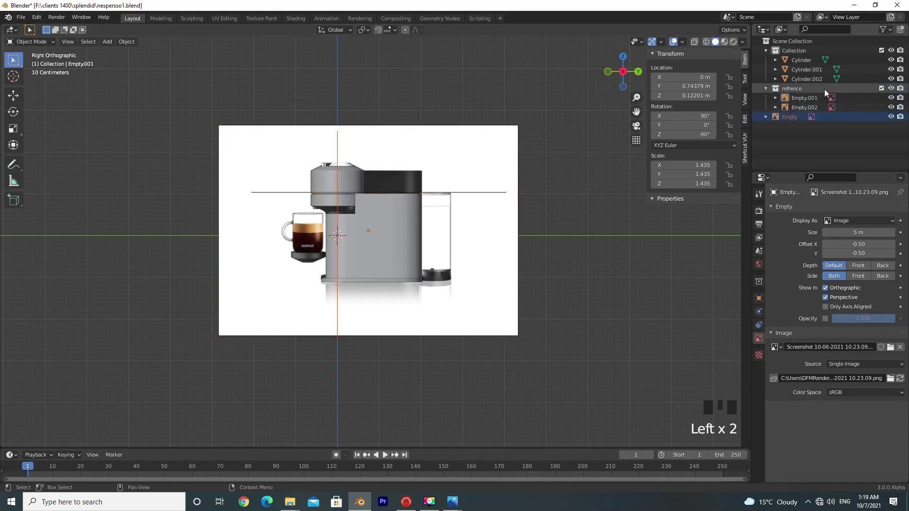
{"action": "left_click_drag", "start_coordinate": [888, 31], "coordinate": [362, 303]}
{"action": "left_click_drag", "start_coordinate": [362, 303], "coordinate": [392, 308]}
{"action": "left_click", "coordinate": [391, 308]}
{"action": "left_click", "coordinate": [791, 100]}
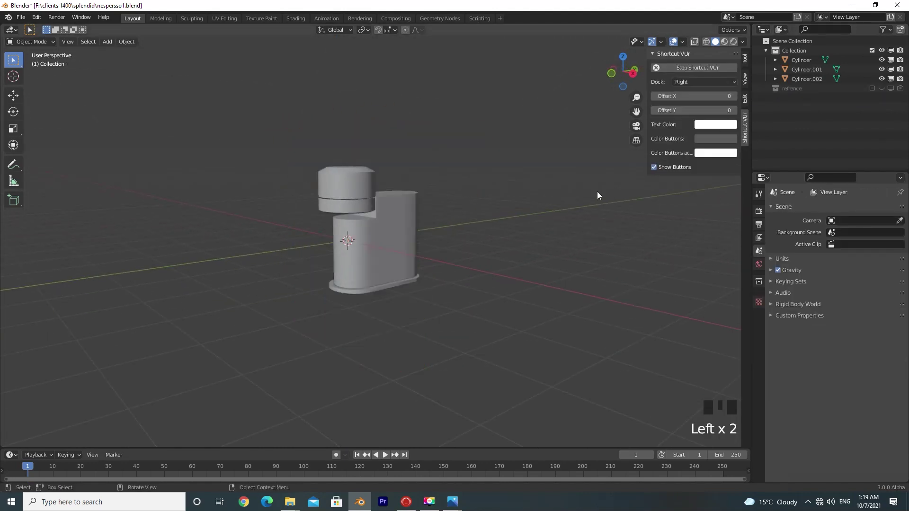
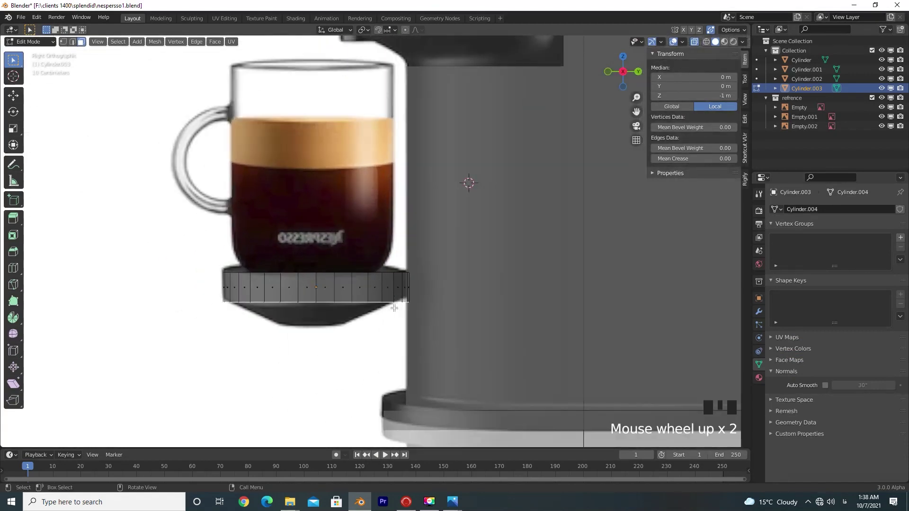
- Move the small cylinder down under the mug and resize it to the cup-rest proportions
{"action": "key", "text": "g"}
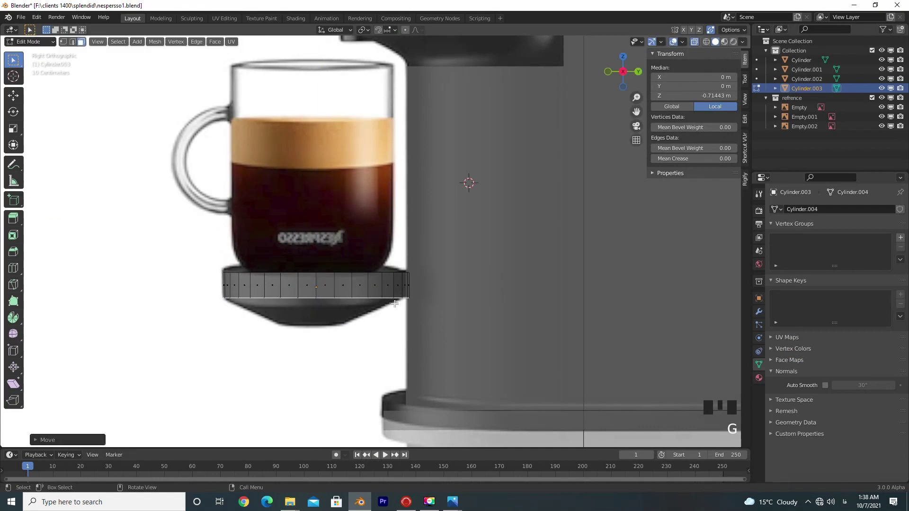
{"action": "key", "text": "e"}
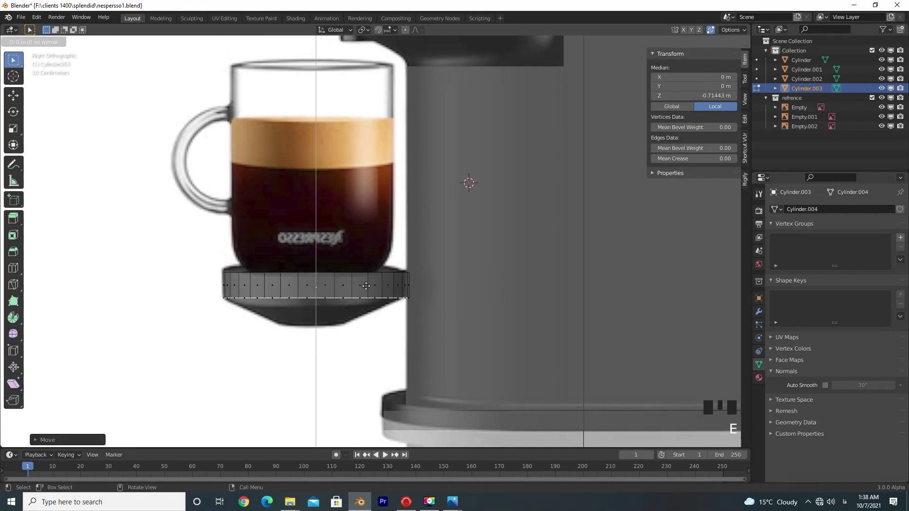
{"action": "key", "text": "s"}
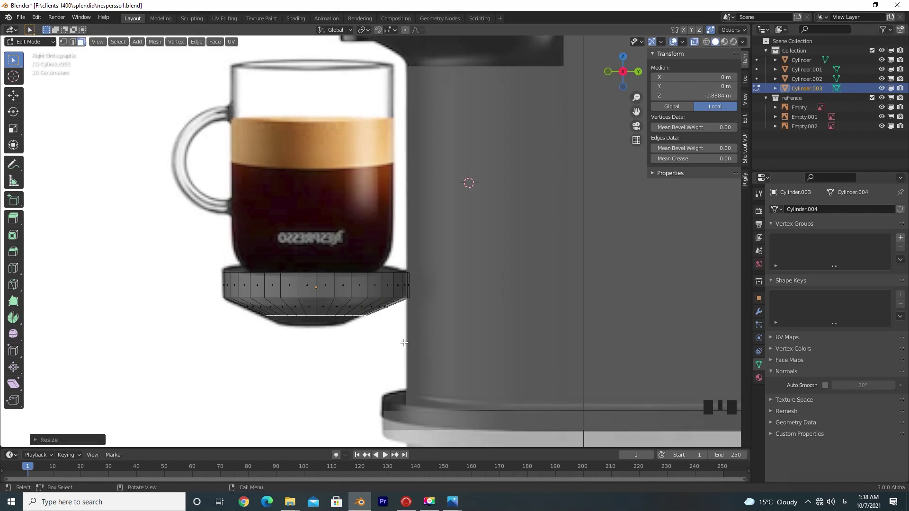
{"action": "key", "text": "g"}
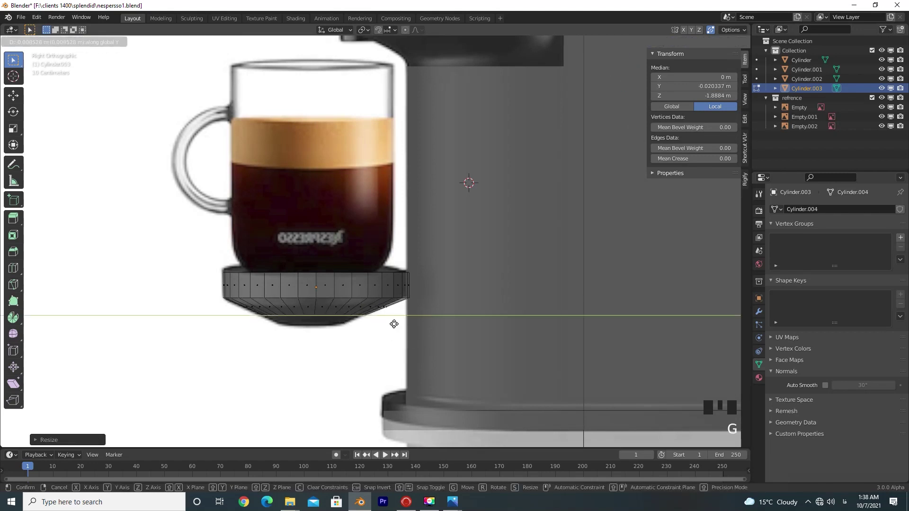
- Taper the disc's bottom vertices inward by scaling, then leave Edit Mode and view it from the front
{"action": "key", "text": "e"}
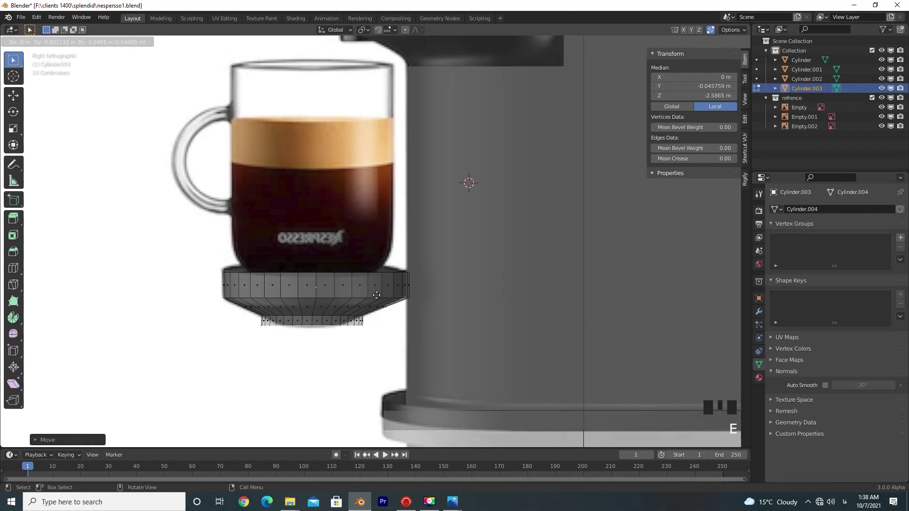
{"action": "key", "text": "s"}
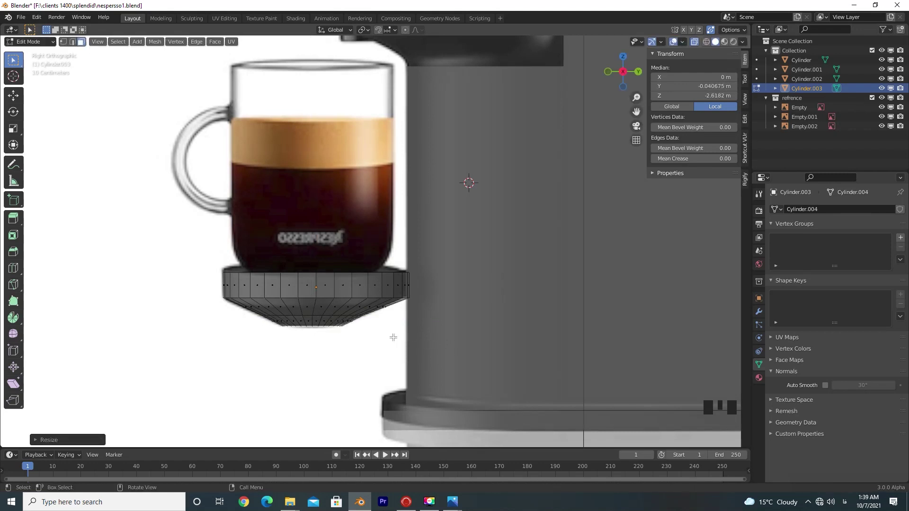
{"action": "scroll", "scroll_direction": "down", "scroll_amount": 3}
{"action": "key", "text": "KP_1"}
{"action": "key", "text": "Tab"}
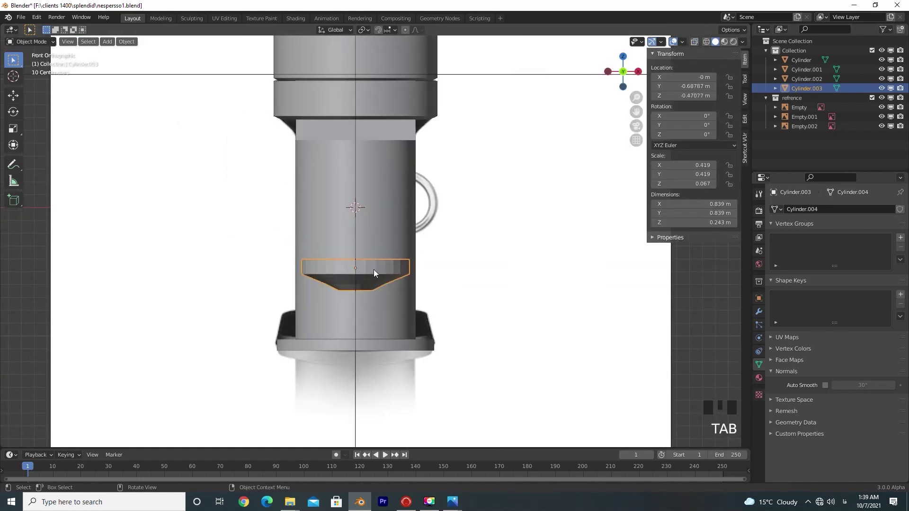
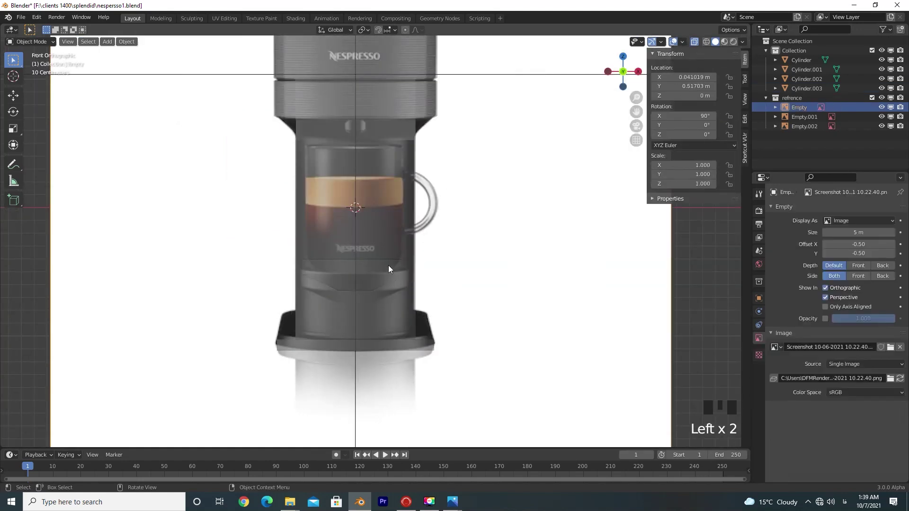
- Start moving the drip disc along Z only and check it from the side view
{"action": "key", "text": "g"}
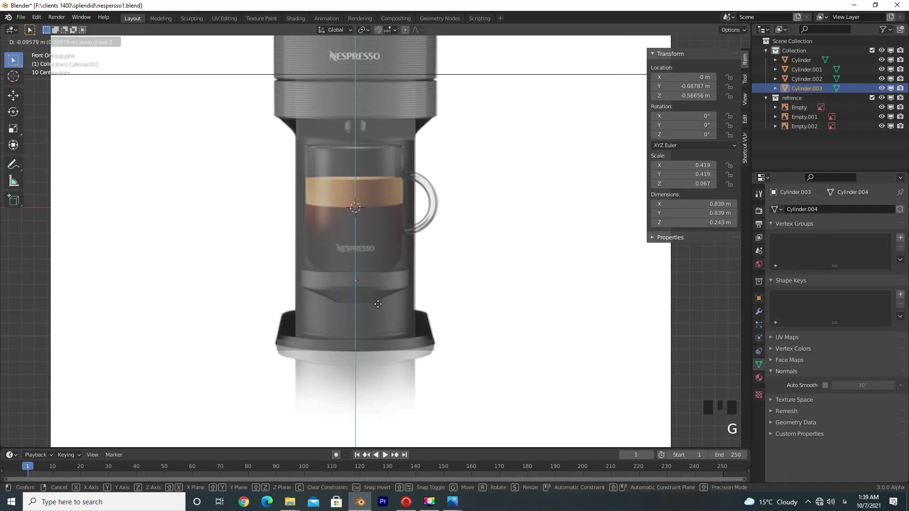
{"action": "key", "text": "KP_3"}
{"action": "scroll", "scroll_direction": "down", "scroll_amount": 3}
{"action": "key", "text": "KP_1"}
- Temporarily lower the side reference image to compare, then put it back in place
{"action": "left_click", "coordinate": [403, 336]}
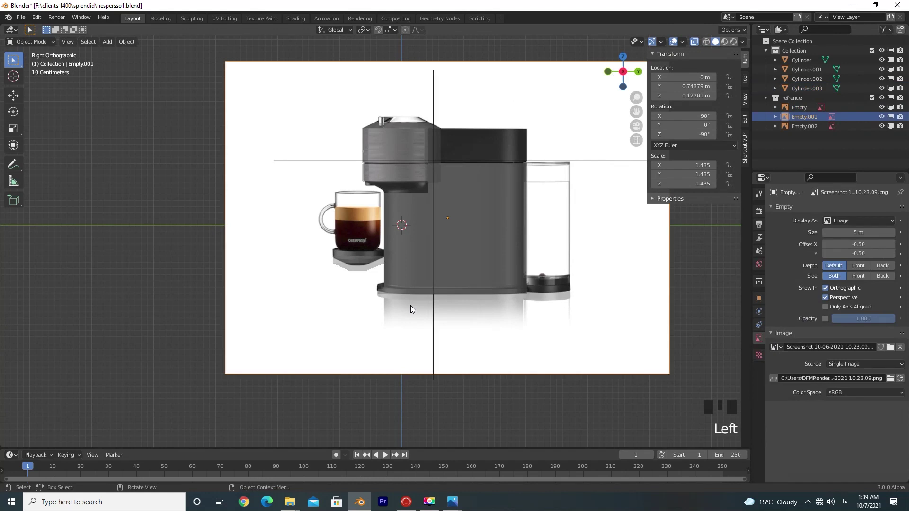
{"action": "key", "text": "g"}
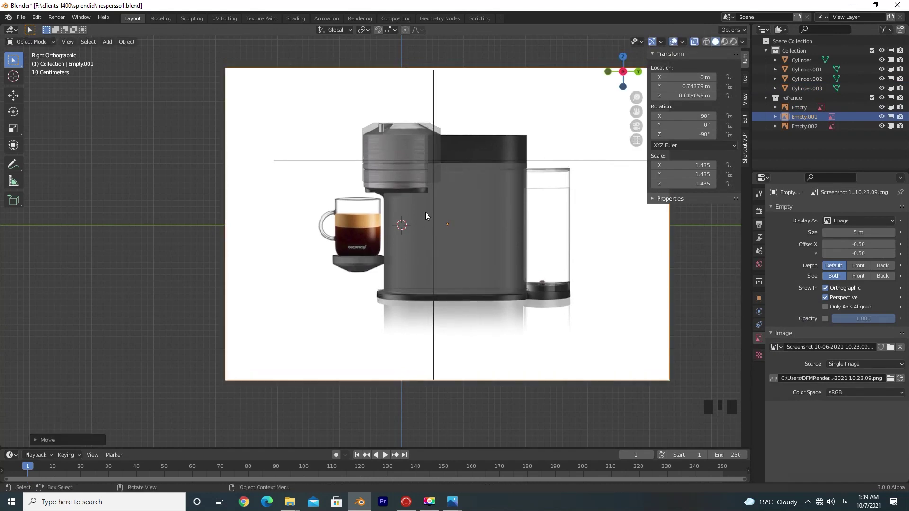
{"action": "scroll", "scroll_direction": "up", "scroll_amount": 3}
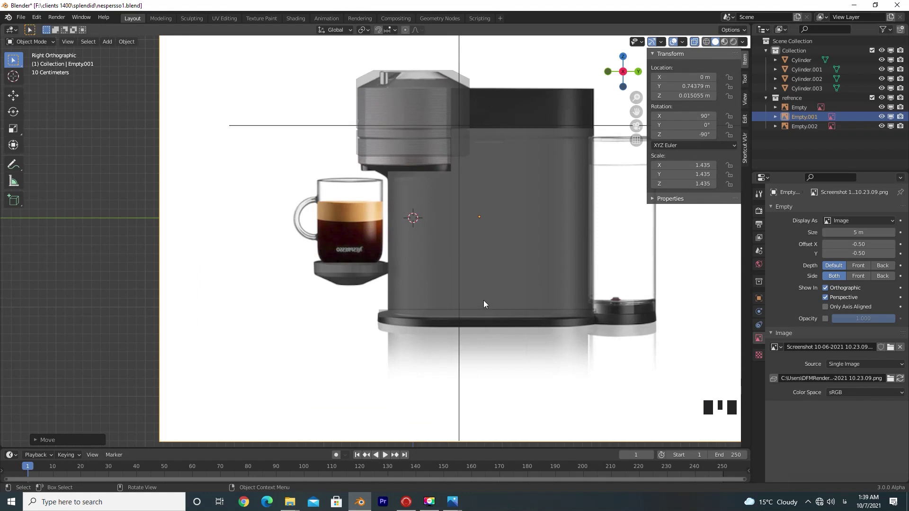
{"action": "left_click", "coordinate": [494, 318]}
{"action": "key", "text": "KP_1"}
{"action": "left_click", "coordinate": [360, 277]}
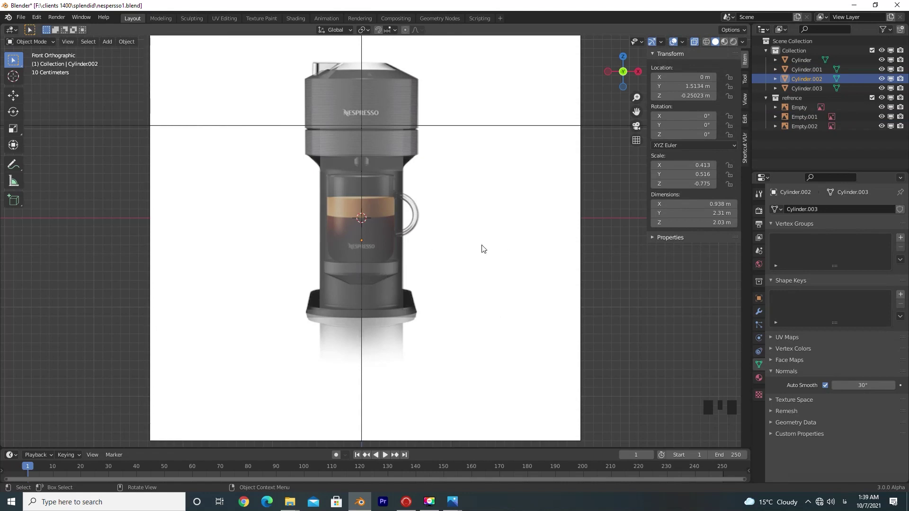
{"action": "left_click", "coordinate": [411, 149]}
{"action": "left_click", "coordinate": [392, 76]}
{"action": "left_click", "coordinate": [533, 231]}
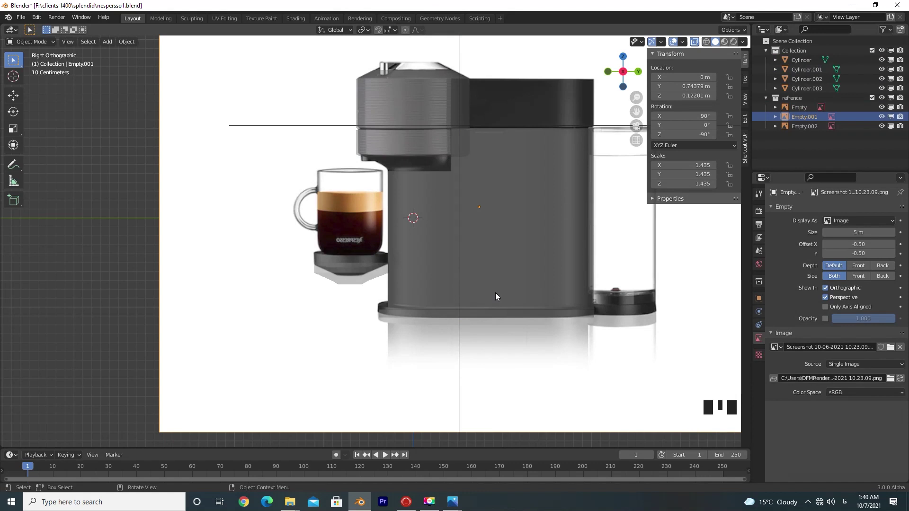
- Nudge the drip disc upward and verify its height against the front and side references
{"action": "left_click", "coordinate": [380, 271]}
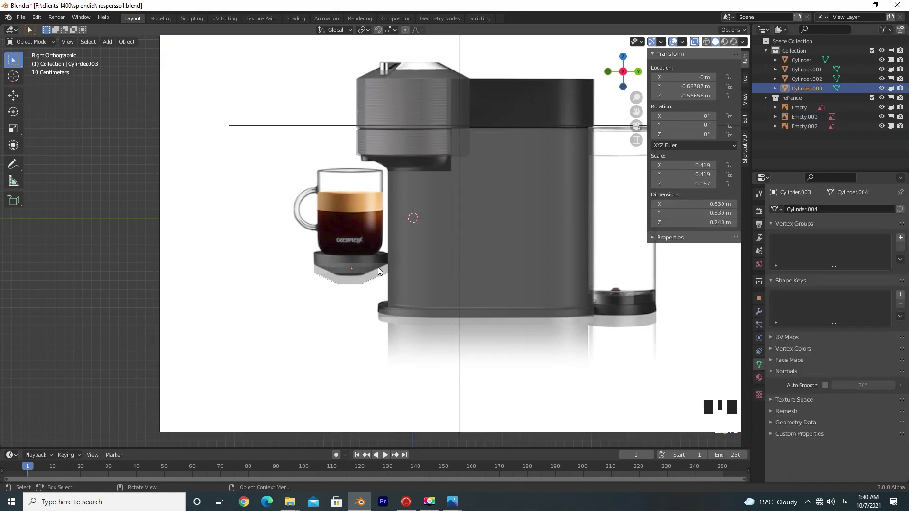
{"action": "key", "text": "KP_1"}
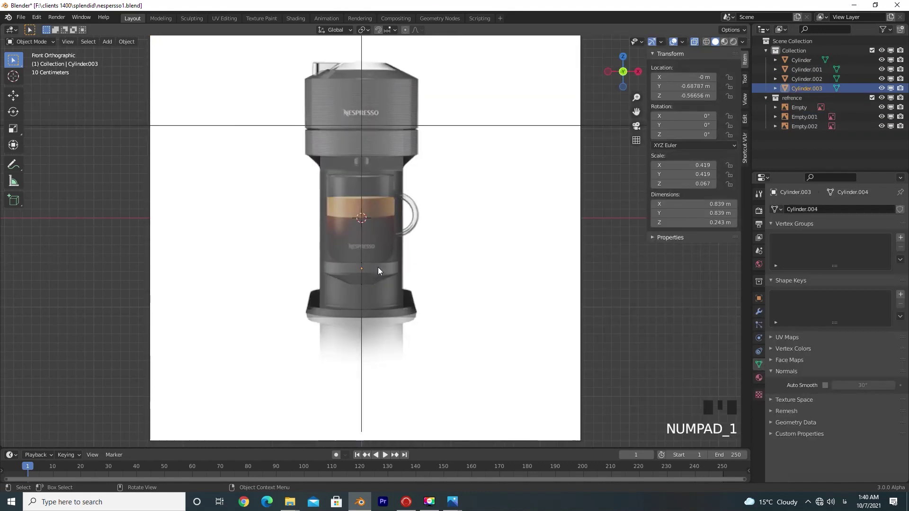
{"action": "key", "text": "g"}
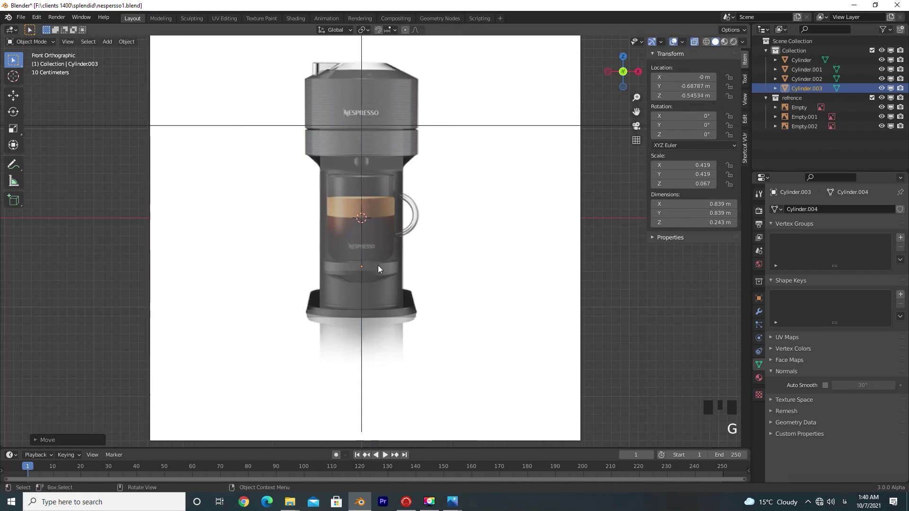
{"action": "key", "text": "KP_3"}
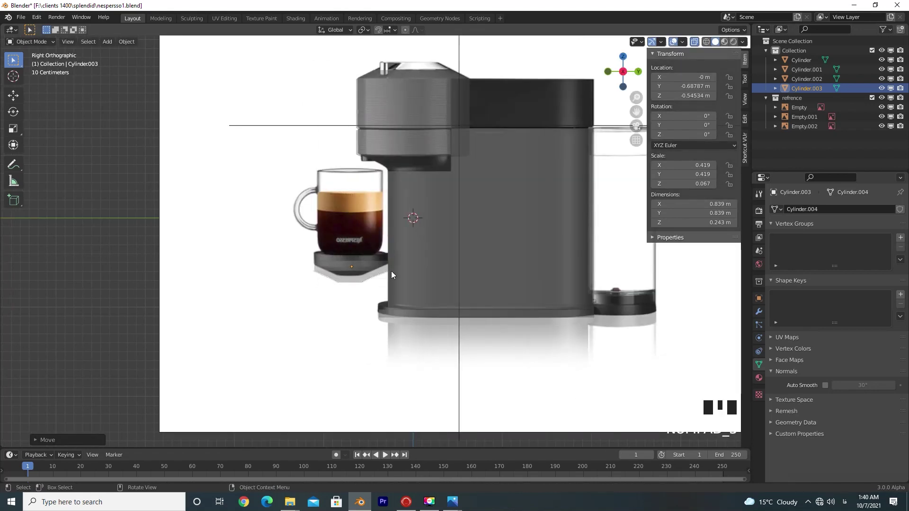
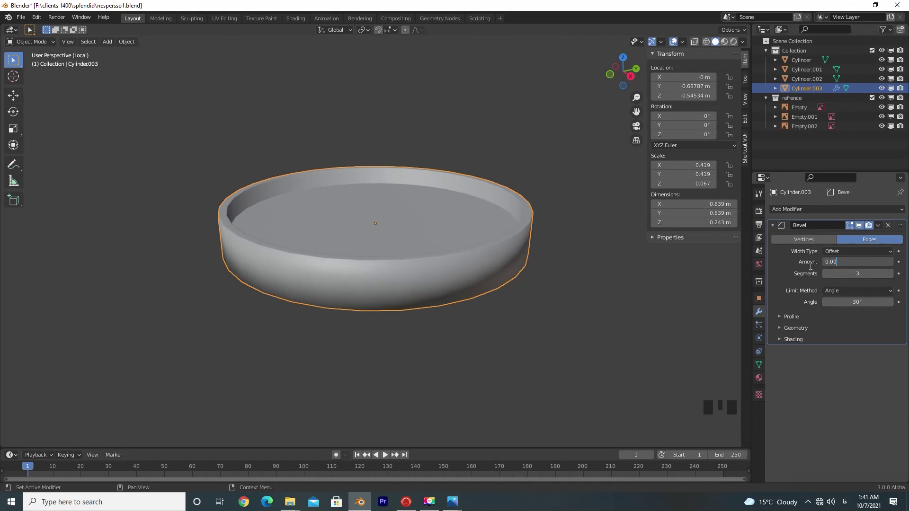
- Orbit around the bevelled tray, then leave Local View and return to the front view of the machine
{"action": "left_click_drag", "start_coordinate": [651, 320], "coordinate": [890, 227]}
{"action": "left_click", "coordinate": [890, 227]}
{"action": "left_click_drag", "start_coordinate": [486, 286], "coordinate": [465, 280]}
{"action": "key", "text": "KP_3"}
{"action": "key", "text": "KP_Divide"}
{"action": "key", "text": "KP_1"}
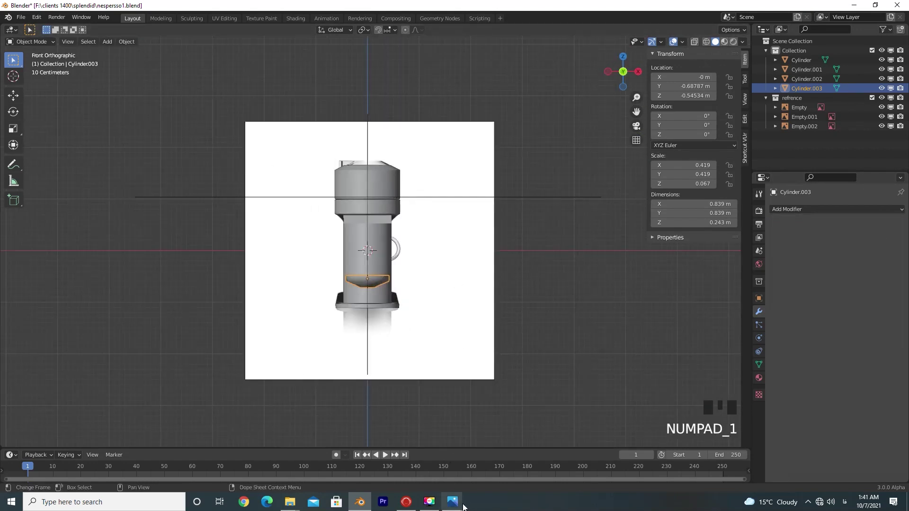
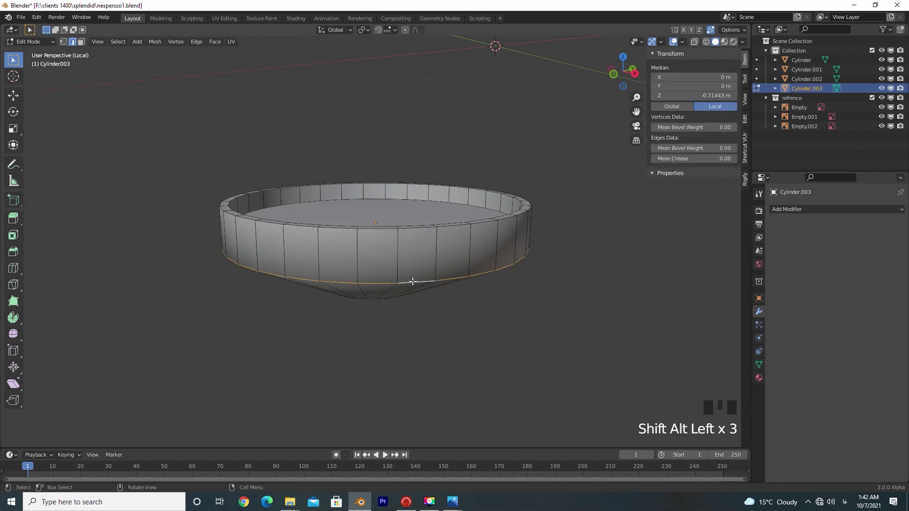
- Apply the drip disc's scale and add a supporting edge loop on its underside
{"action": "key", "text": "ctrl+a"}
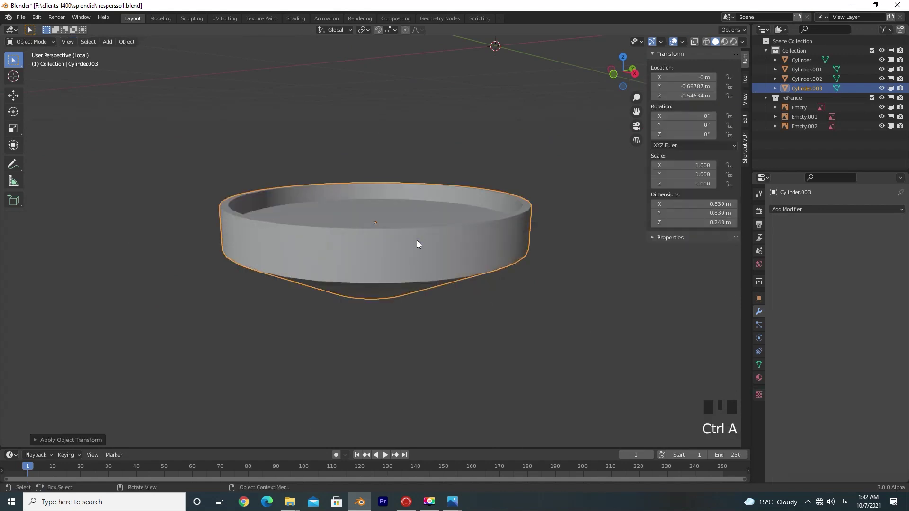
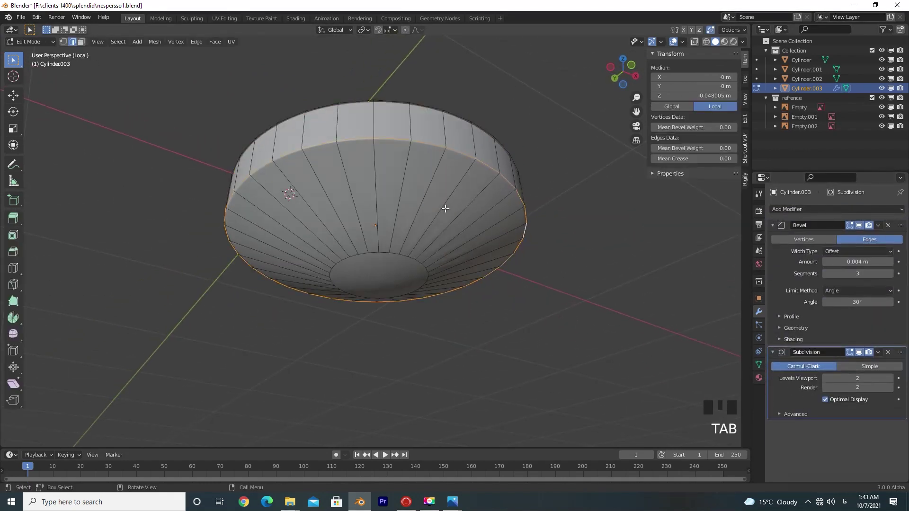
{"action": "key", "text": "ctrl+r"}
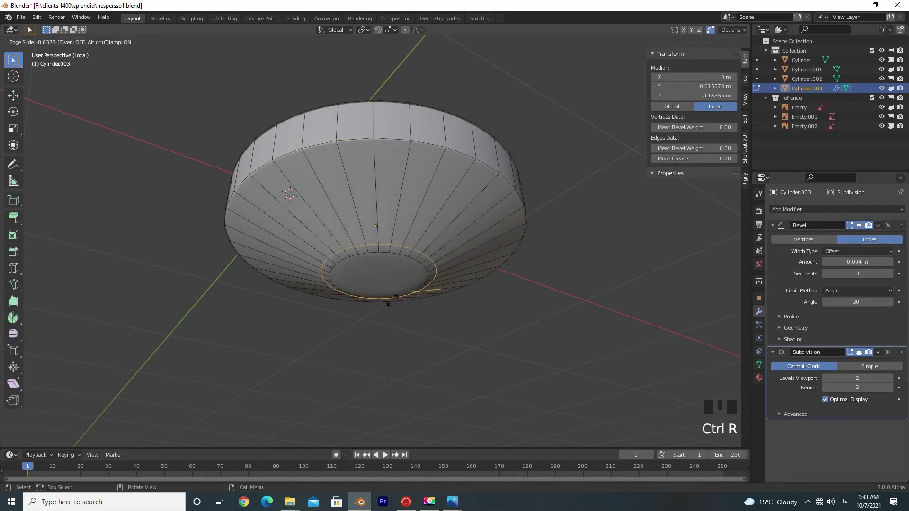
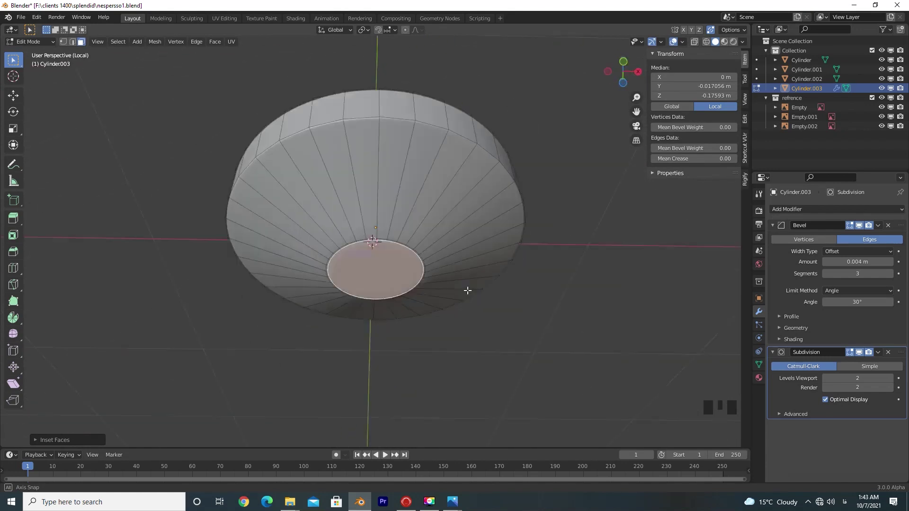
{"action": "key", "text": "Tab"}
{"action": "left_click_drag", "start_coordinate": [480, 363], "coordinate": [500, 294]}
- Add another loop near the bottom centre, slide it inward, then leave Edit Mode and go to side view
{"action": "key", "text": "Tab"}
{"action": "key", "text": "ctrl+r"}
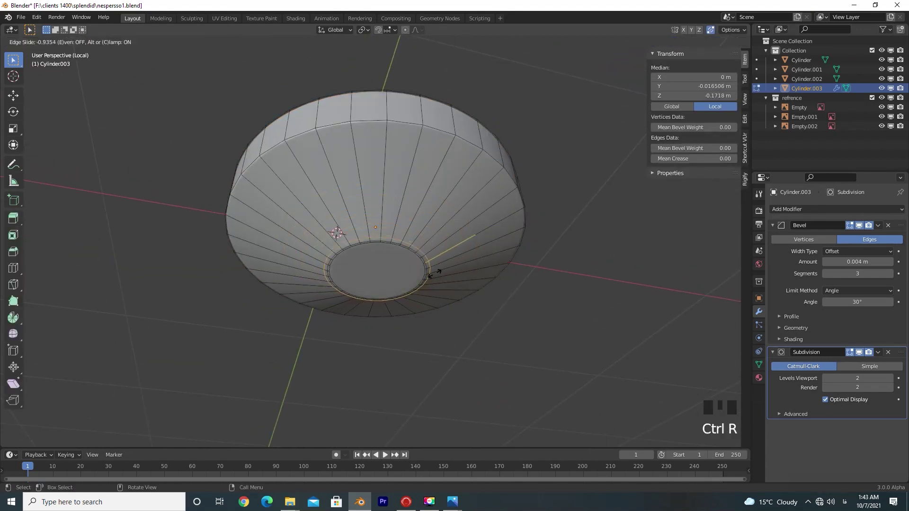
{"action": "key", "text": "g"}
{"action": "key", "text": "Tab"}
{"action": "left_click_drag", "start_coordinate": [452, 291], "coordinate": [388, 381]}
{"action": "key", "text": "KP_Divide"}
{"action": "key", "text": "KP_3"}
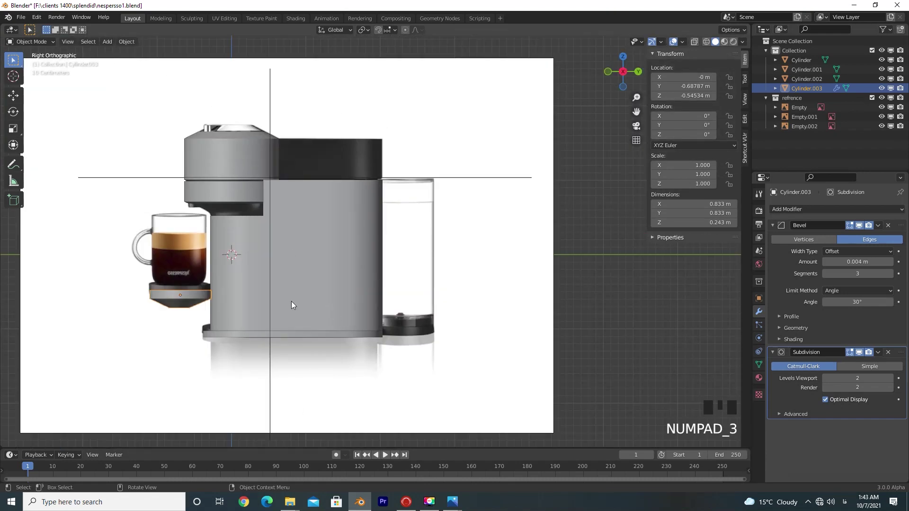
- In front view select the top cap and check its mode options before moving on
{"action": "left_click_drag", "start_coordinate": [439, 341], "coordinate": [328, 279]}
{"action": "key", "text": "KP_1"}
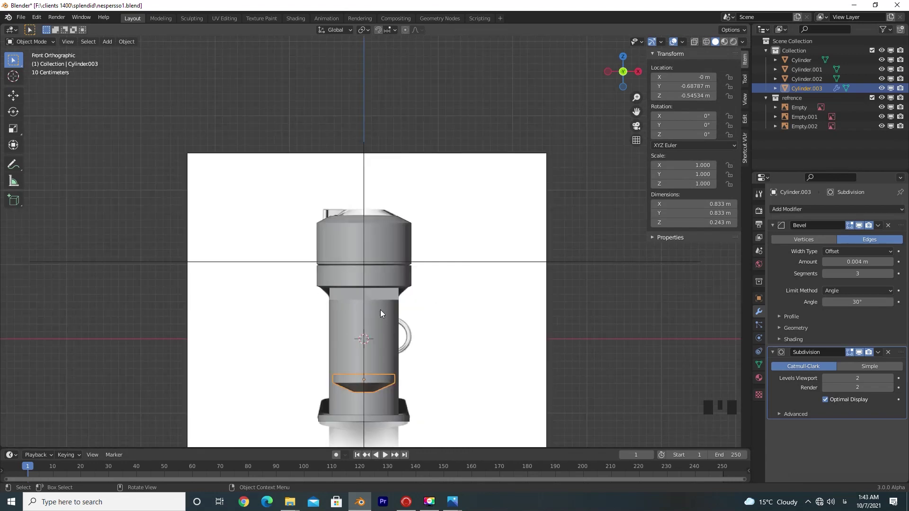
{"action": "left_click", "coordinate": [396, 269]}
{"action": "key", "text": "Tab"}
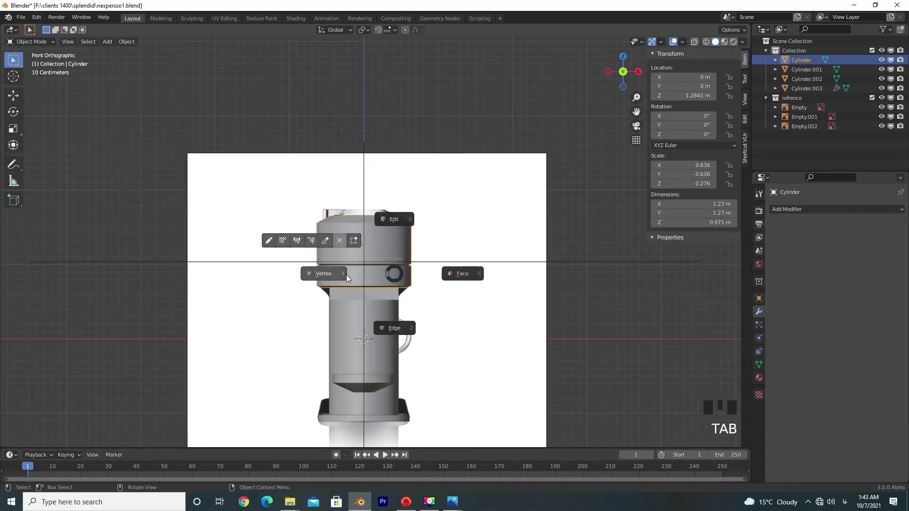
{"action": "middle_click", "coordinate": [468, 334]}
{"action": "left_click_drag", "start_coordinate": [351, 348], "coordinate": [329, 310]}
- Select the machine body in side view, enter Edit Mode and pick the upper part of its geometry
{"action": "left_click", "coordinate": [329, 310]}
{"action": "key", "text": "KP_3"}
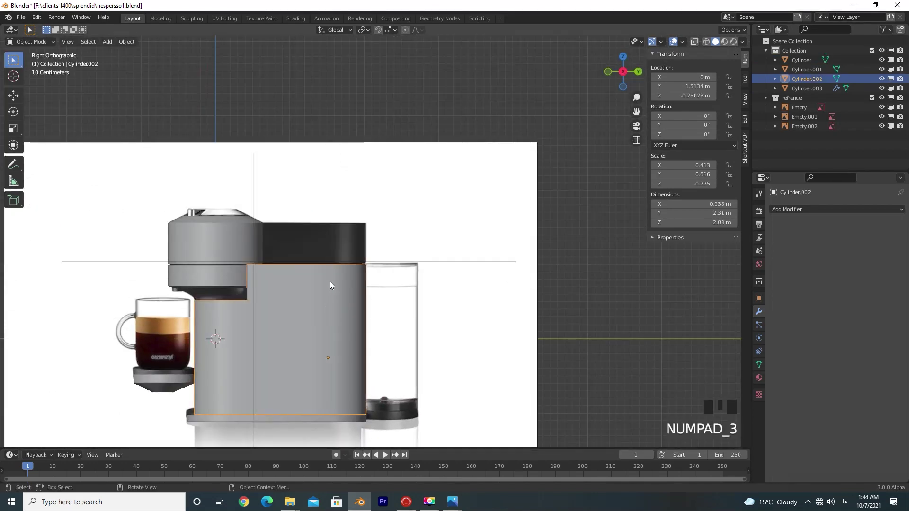
{"action": "key", "text": "Tab"}
{"action": "key", "text": "Tab"}
{"action": "left_click", "coordinate": [269, 263]}
{"action": "double_click", "coordinate": [269, 263]}
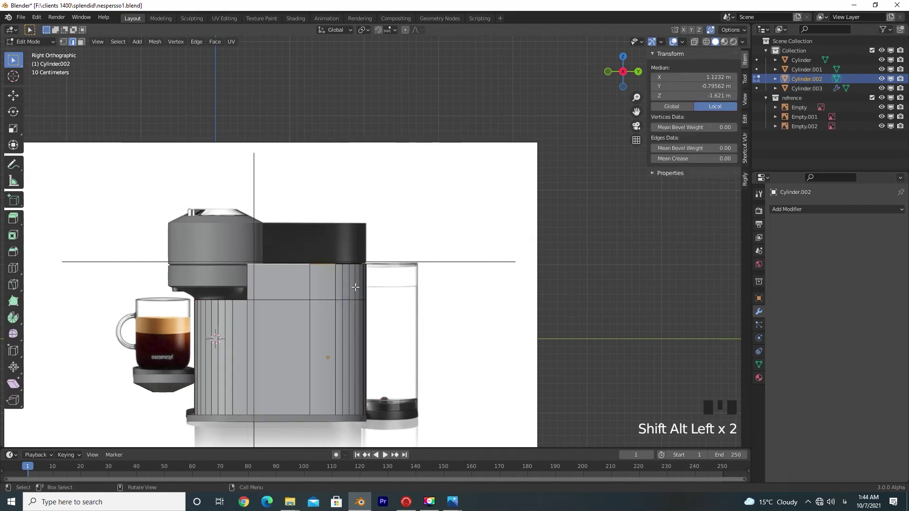
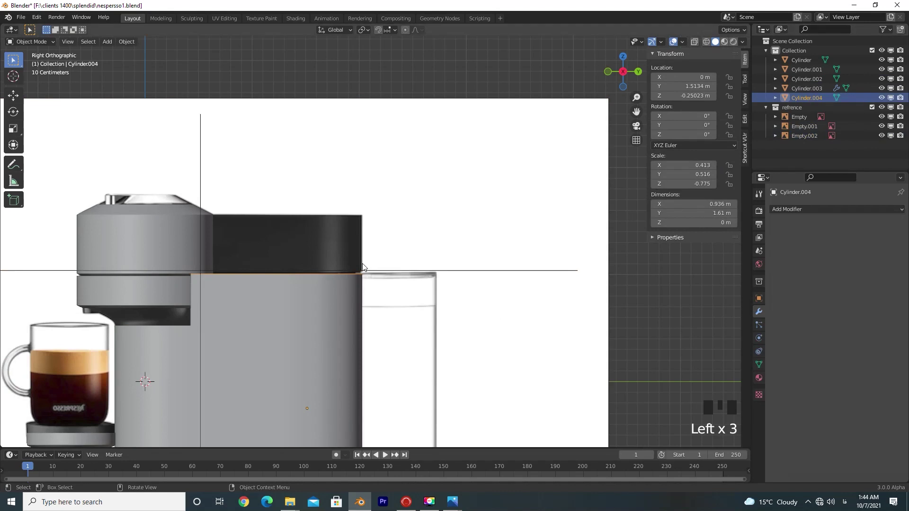
- Raise the previous piece and pull its bottom vertices down in Edit Mode
{"action": "scroll", "scroll_direction": "up", "scroll_amount": 3}
{"action": "scroll", "scroll_direction": "down", "scroll_amount": 3}
{"action": "key", "text": "g"}
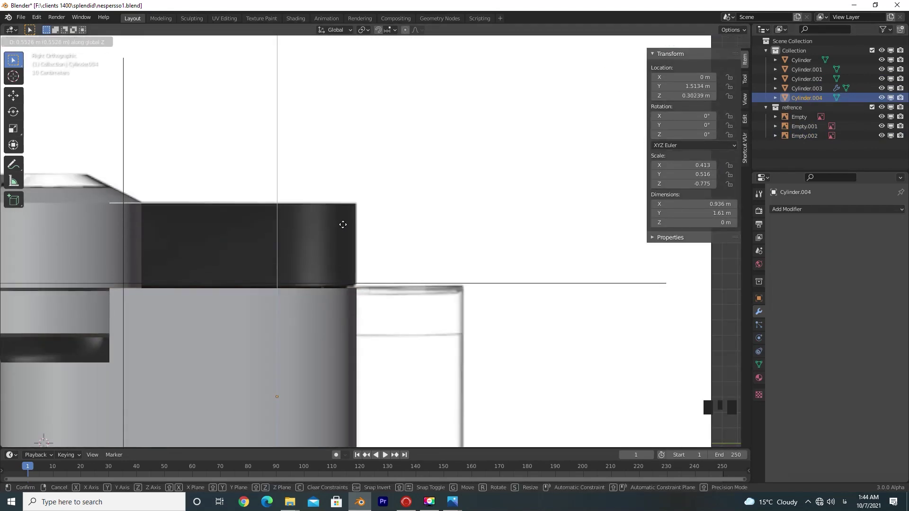
{"action": "key", "text": "Tab"}
{"action": "key", "text": "a"}
{"action": "key", "text": "e"}
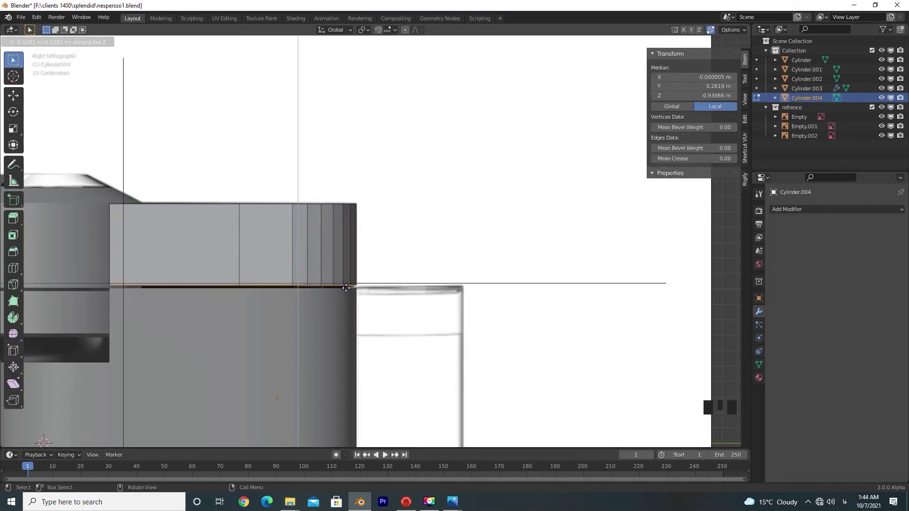
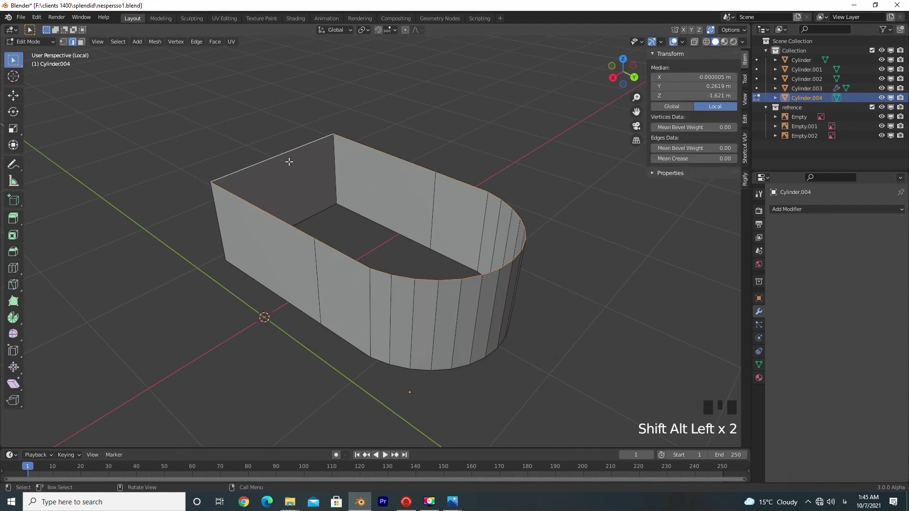
{"action": "key", "text": "KP_7"}
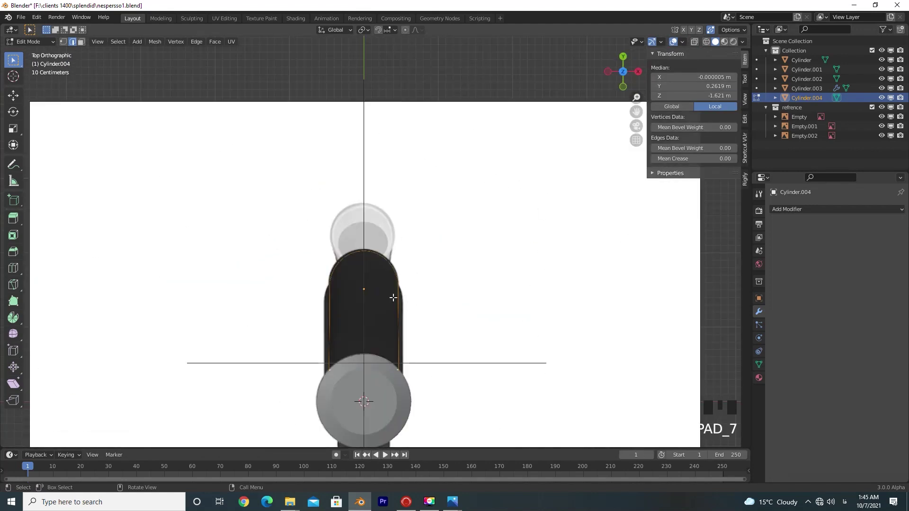
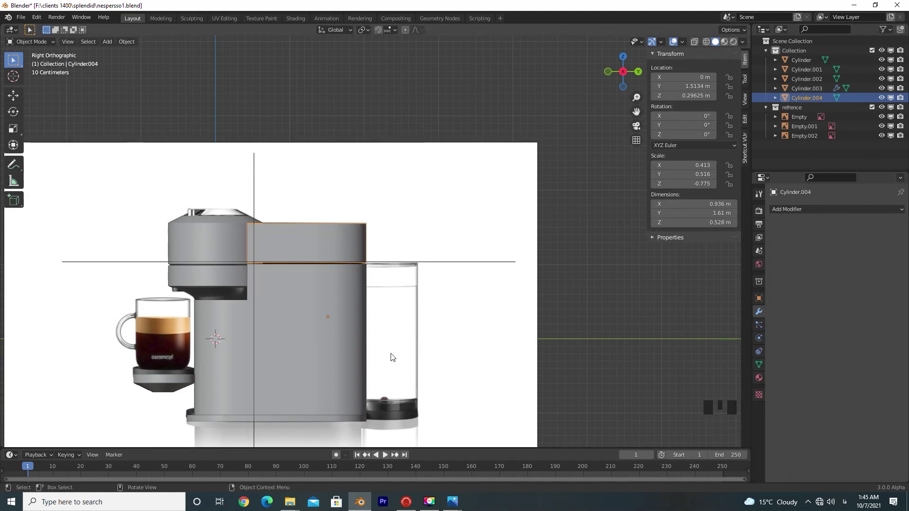
- Check top and side views, then add a new cylinder for the water tank
{"action": "key", "text": "KP_7"}
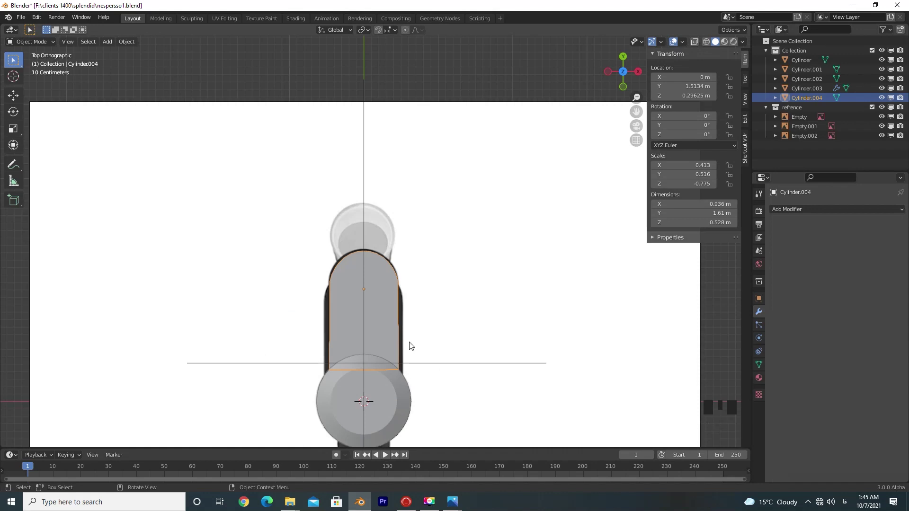
{"action": "key", "text": "KP_3"}
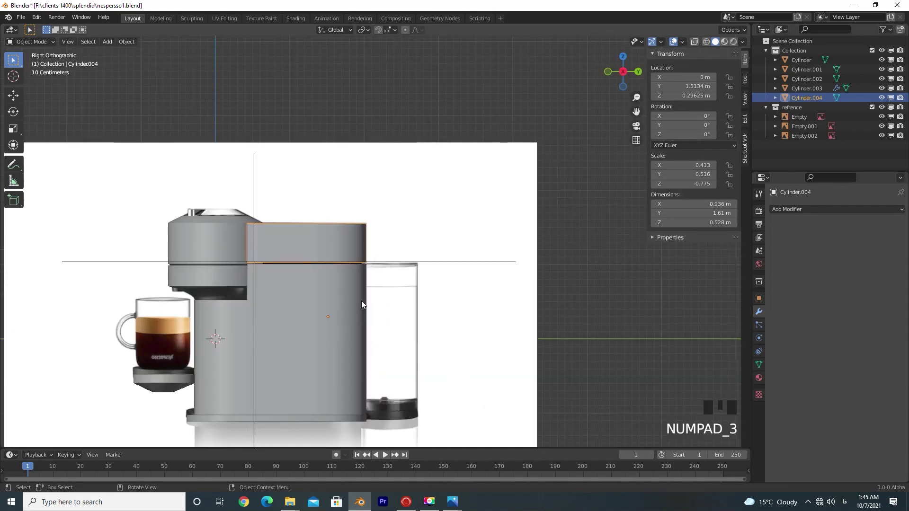
{"action": "key", "text": "shift+a"}
- Scale the new cylinder down and fit it over the water tank in the side reference
{"action": "key", "text": "s"}
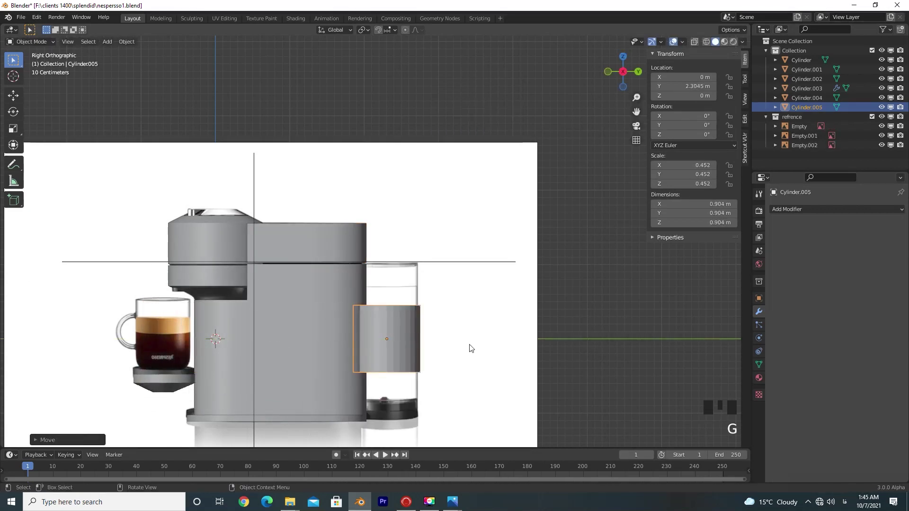
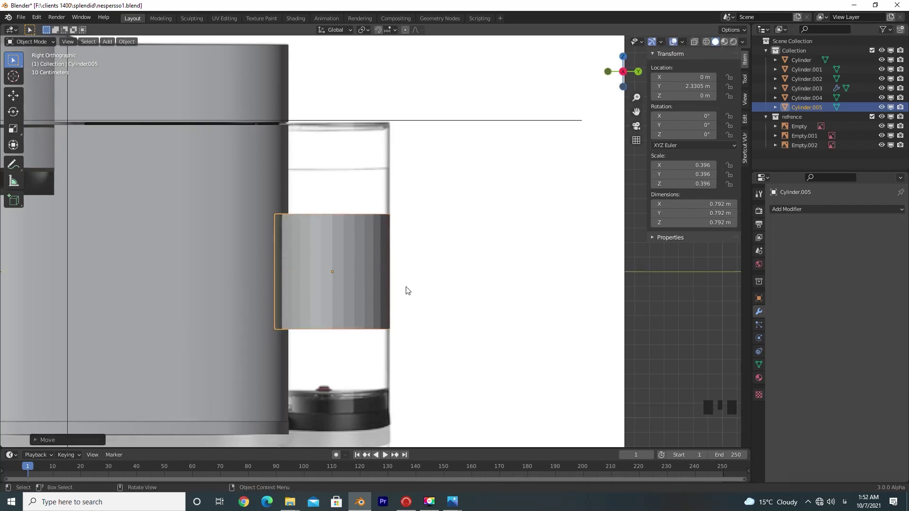
{"action": "key", "text": "KP_7"}
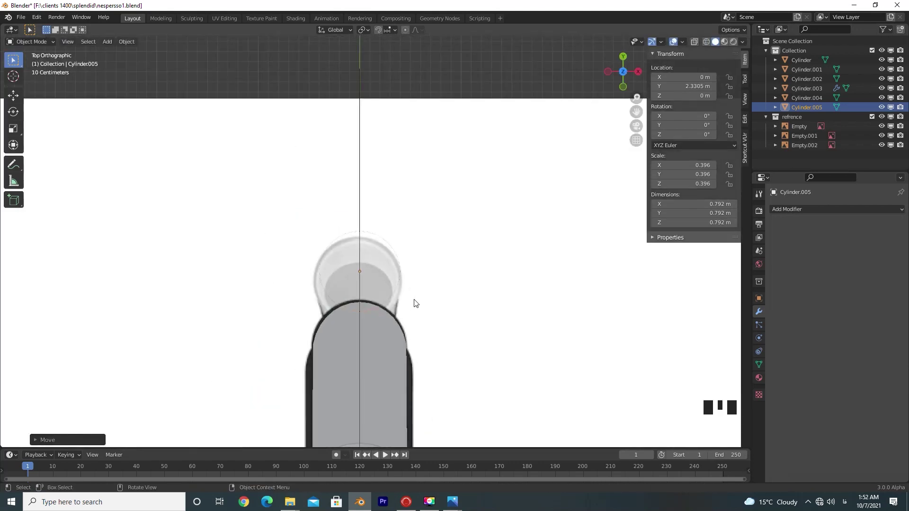
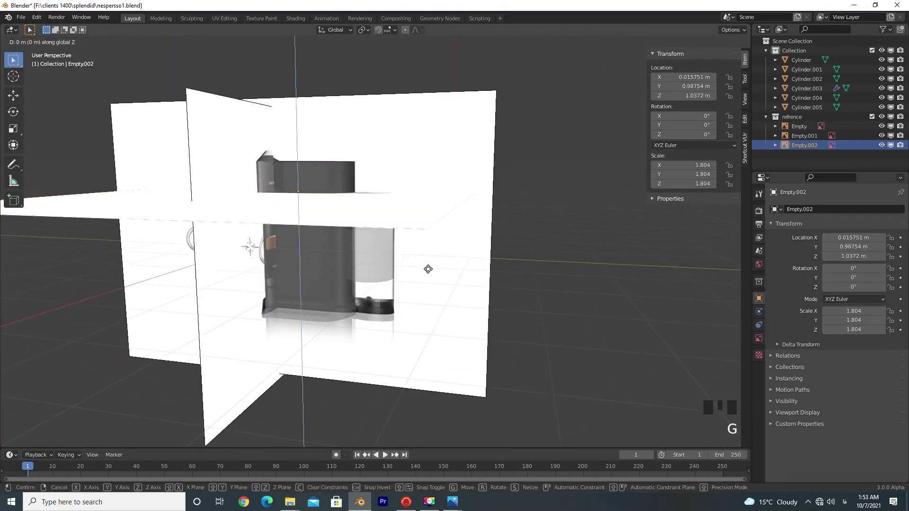
- Lower the top reference image (Empty.002) along Z so it sits beneath the model
{"action": "key", "text": "KP_7"}
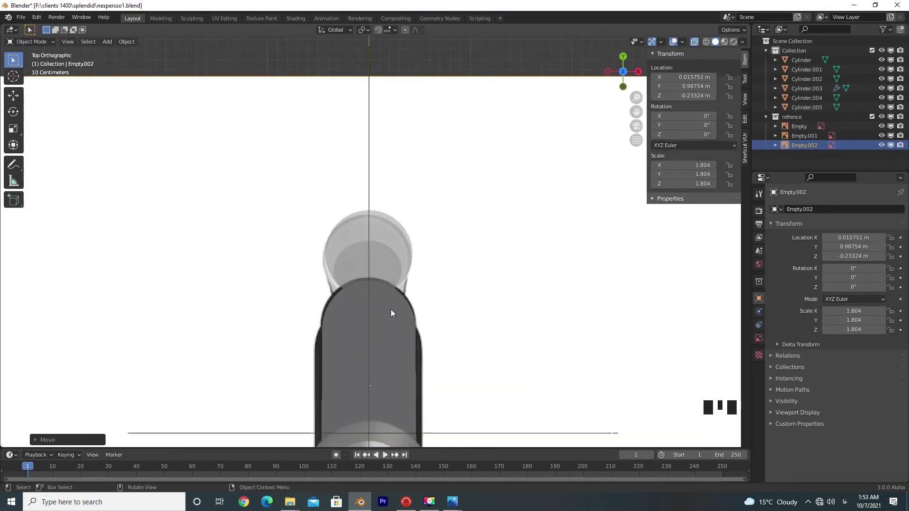
{"action": "scroll", "scroll_direction": "down", "scroll_amount": 3}
{"action": "scroll", "scroll_direction": "up", "scroll_amount": 3}
{"action": "left_click_drag", "start_coordinate": [456, 358], "coordinate": [451, 343]}
{"action": "scroll", "scroll_direction": "up", "scroll_amount": 3}
{"action": "scroll", "scroll_direction": "down", "scroll_amount": 3}
{"action": "scroll", "scroll_direction": "up", "scroll_amount": 3}
{"action": "key", "text": "g"}
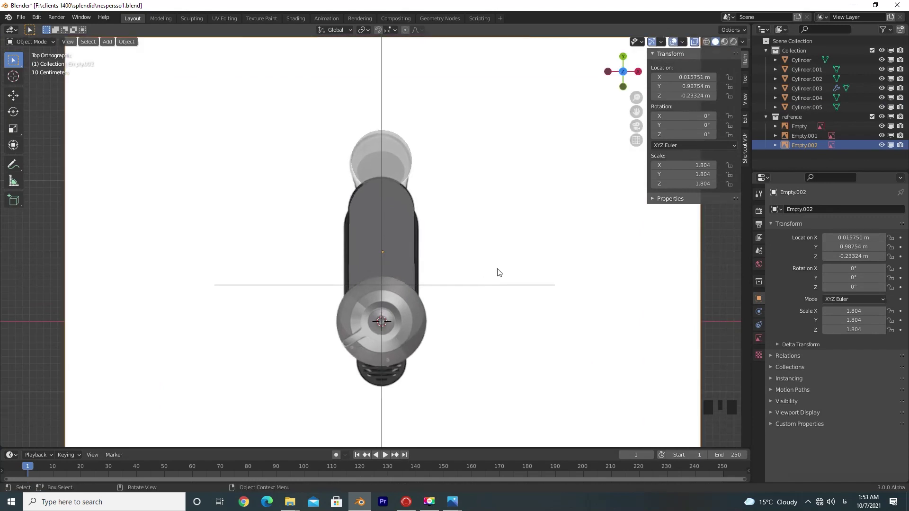
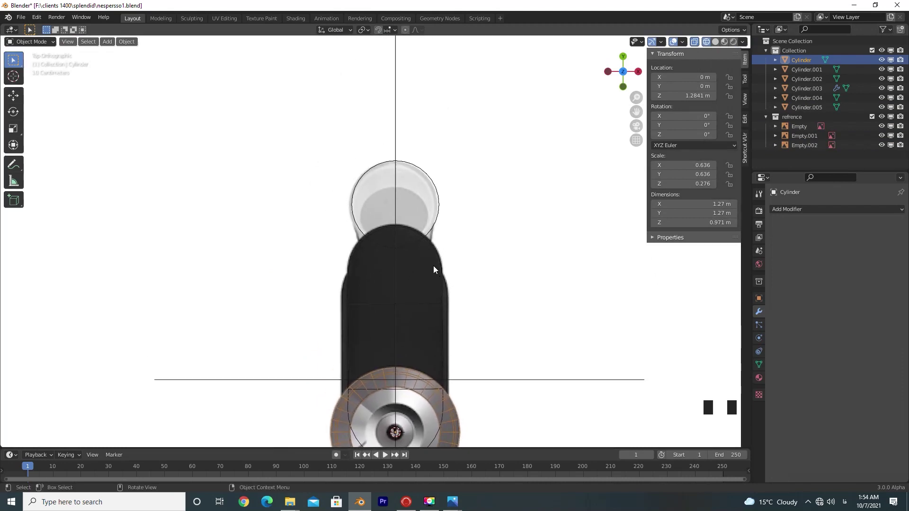
- Slide the tank cylinder sideways in Right view to match the reference tank
{"action": "key", "text": "KP_3"}
{"action": "left_click", "coordinate": [445, 243]}
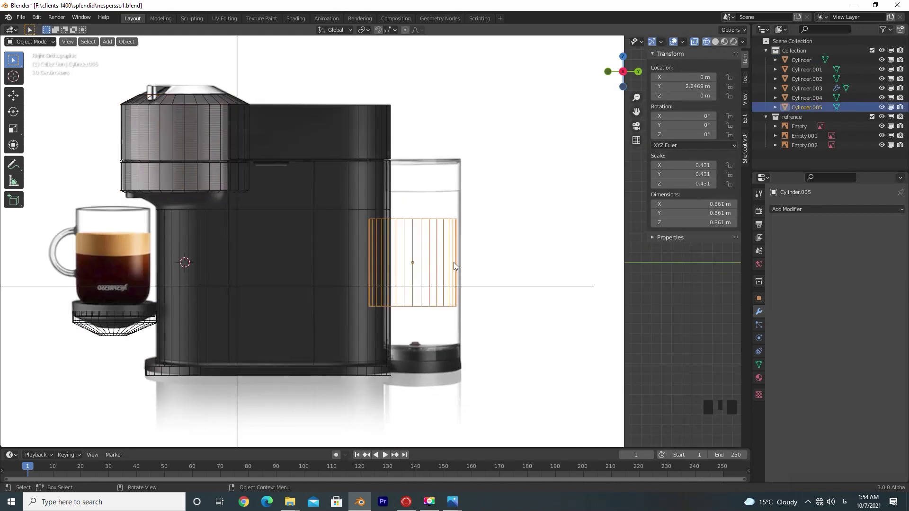
{"action": "key", "text": "g"}
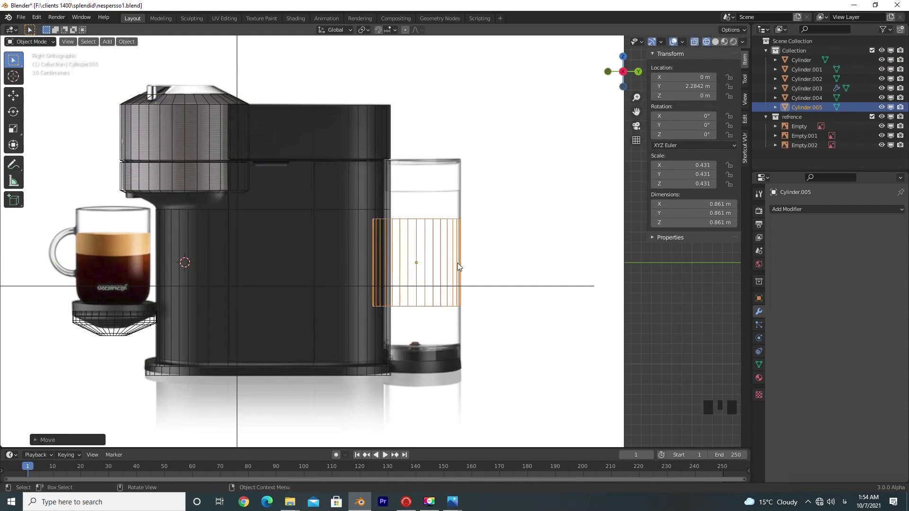
- Shift the top reference image in Top view so the tank circle lines up with the cylinder
{"action": "key", "text": "KP_7"}
{"action": "left_click", "coordinate": [487, 264]}
{"action": "scroll", "scroll_direction": "down", "scroll_amount": 3}
{"action": "scroll", "scroll_direction": "up", "scroll_amount": 3}
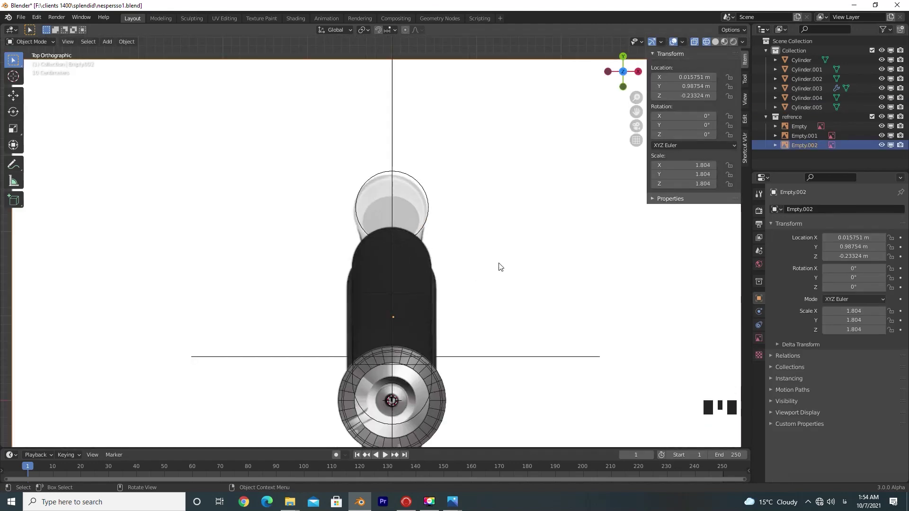
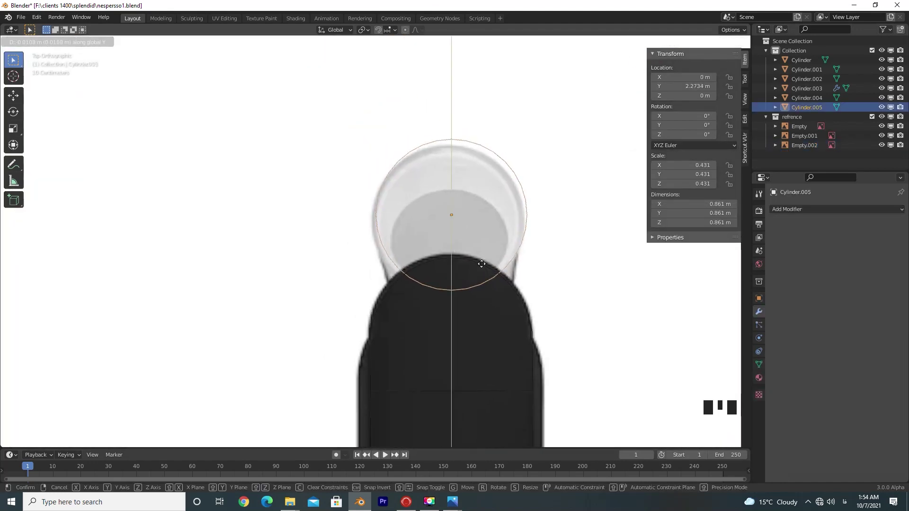
{"action": "left_click", "coordinate": [542, 276]}
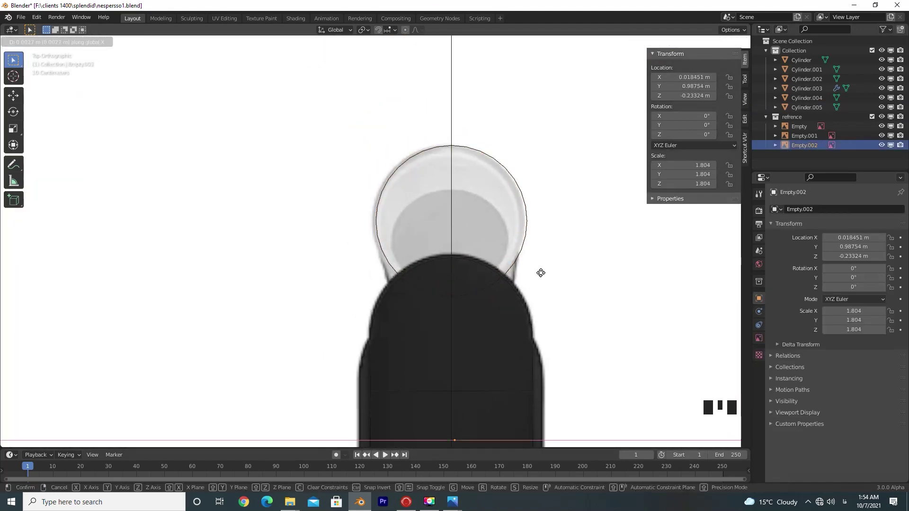
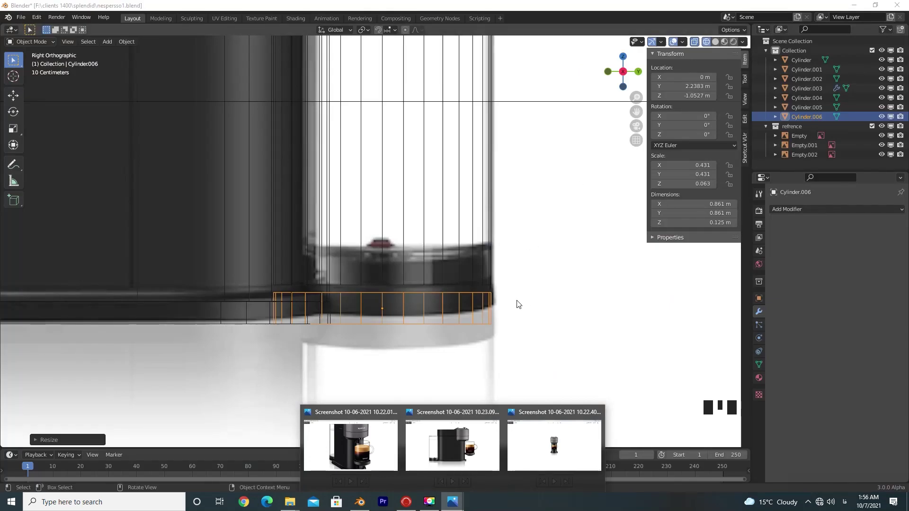
- Inset the top face of the flat base cylinder (Cylinder.006) in Edit Mode
{"action": "middle_click", "coordinate": [442, 283]}
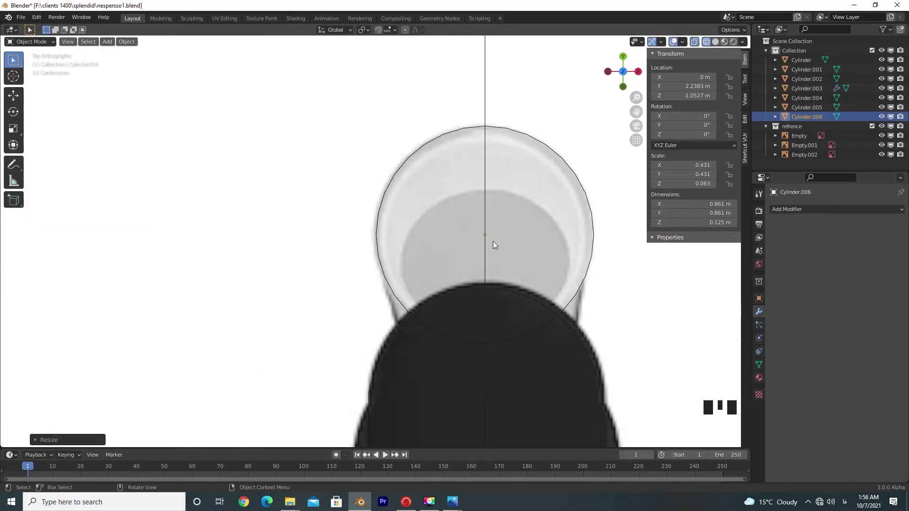
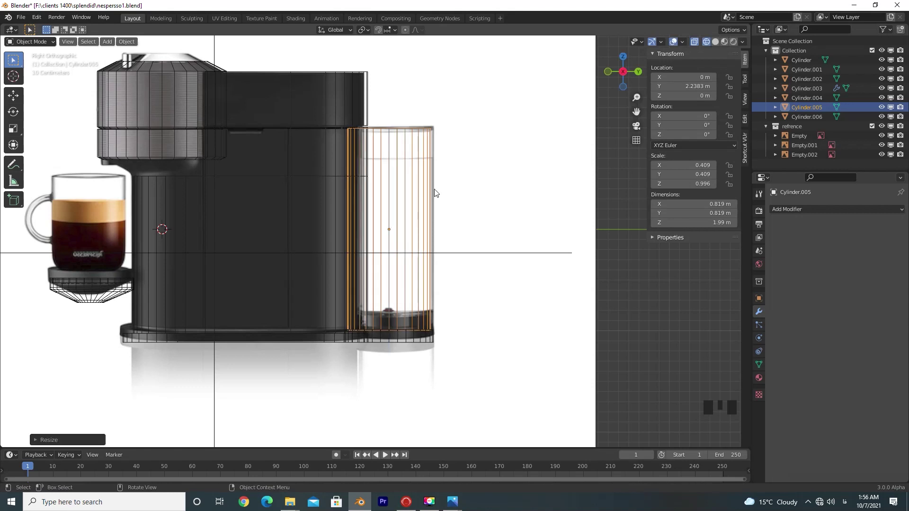
{"action": "left_click", "coordinate": [429, 339]}
{"action": "scroll", "scroll_direction": "up", "scroll_amount": 3}
{"action": "key", "text": "Tab"}
{"action": "key", "text": "Tab"}
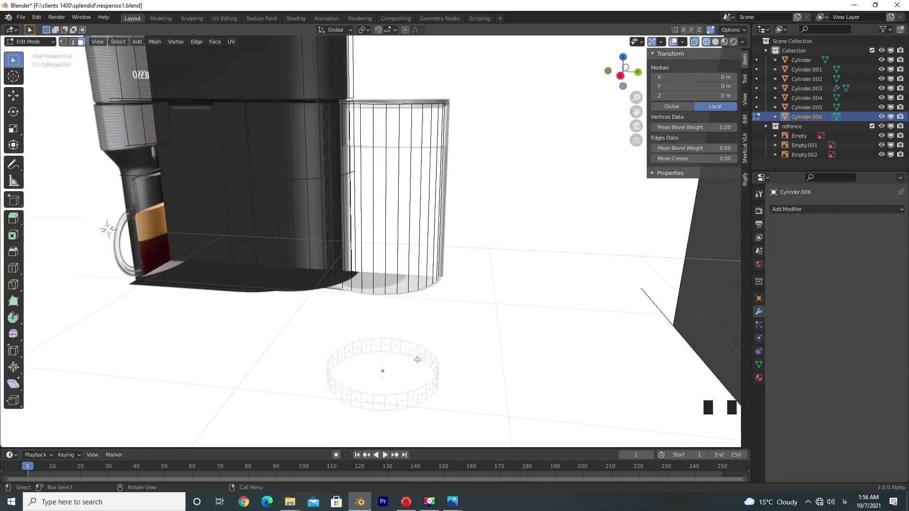
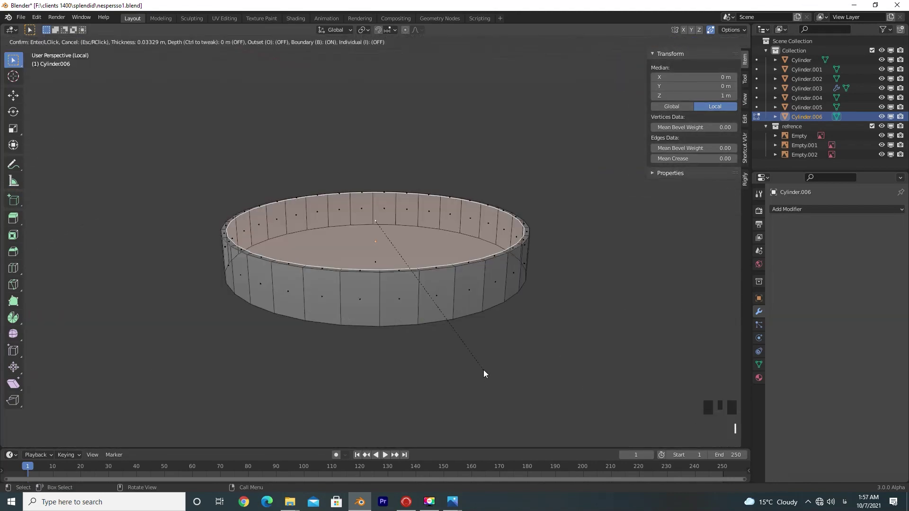
{"action": "key", "text": "KP_3"}
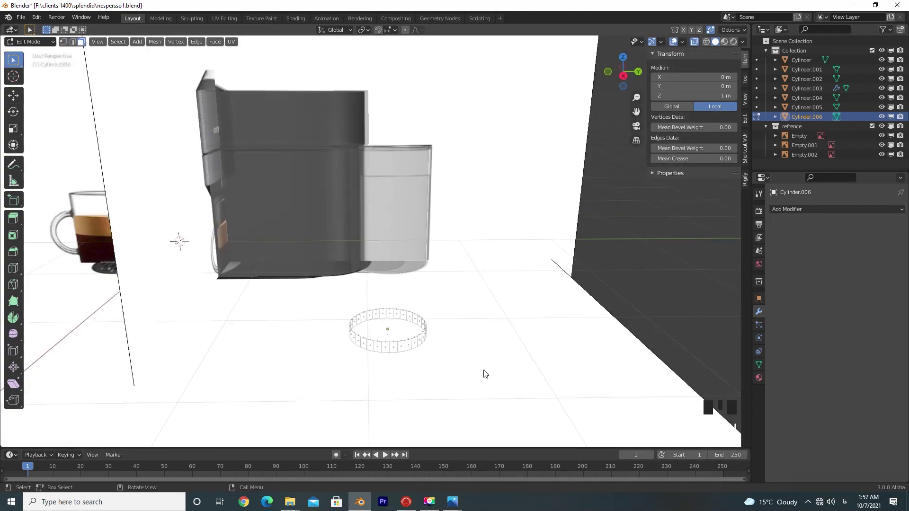
- Extrude an upward rim on the base in side view and leave Edit Mode
{"action": "key", "text": "KP_3"}
{"action": "scroll", "scroll_direction": "up", "scroll_amount": 3}
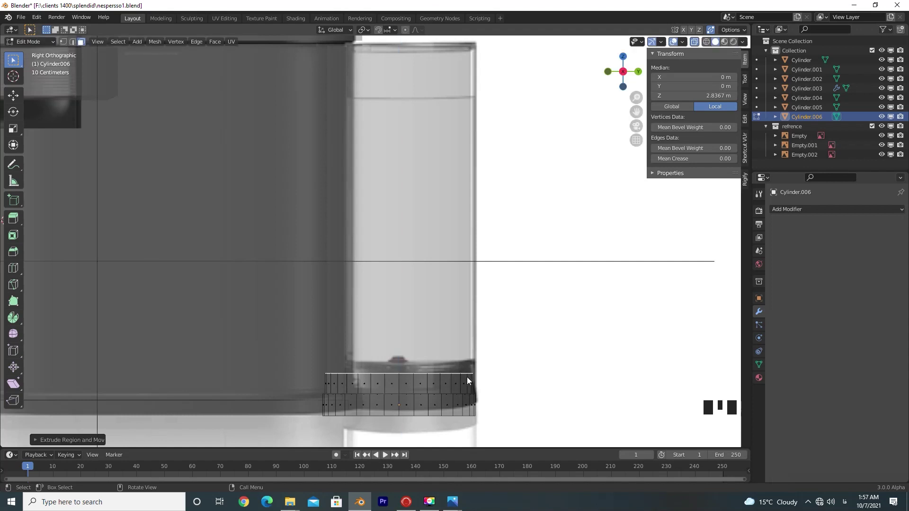
{"action": "scroll", "scroll_direction": "down", "scroll_amount": 3}
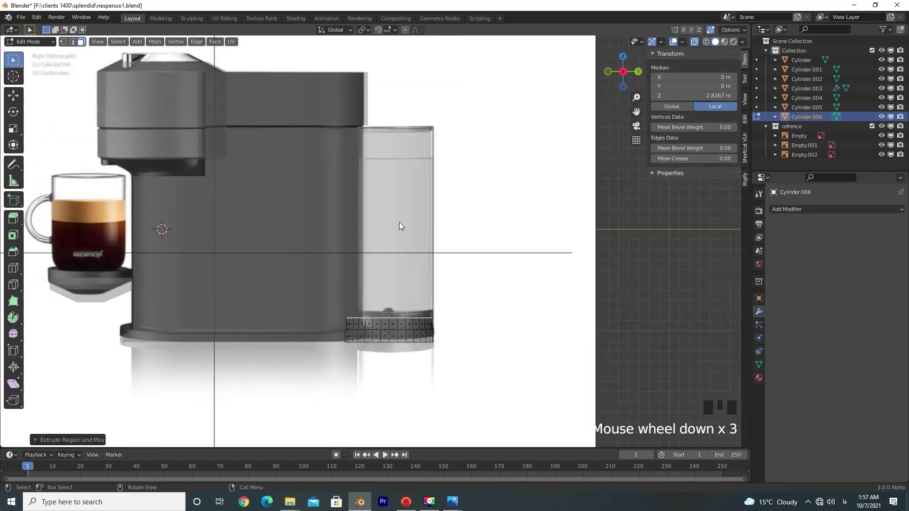
{"action": "key", "text": "Tab"}
- Select the water tank cylinder together with the base cylinder
{"action": "left_click_drag", "start_coordinate": [442, 338], "coordinate": [414, 287]}
{"action": "left_click", "coordinate": [414, 287]}
{"action": "left_click_drag", "start_coordinate": [415, 286], "coordinate": [761, 369]}
{"action": "left_click", "coordinate": [761, 368]}
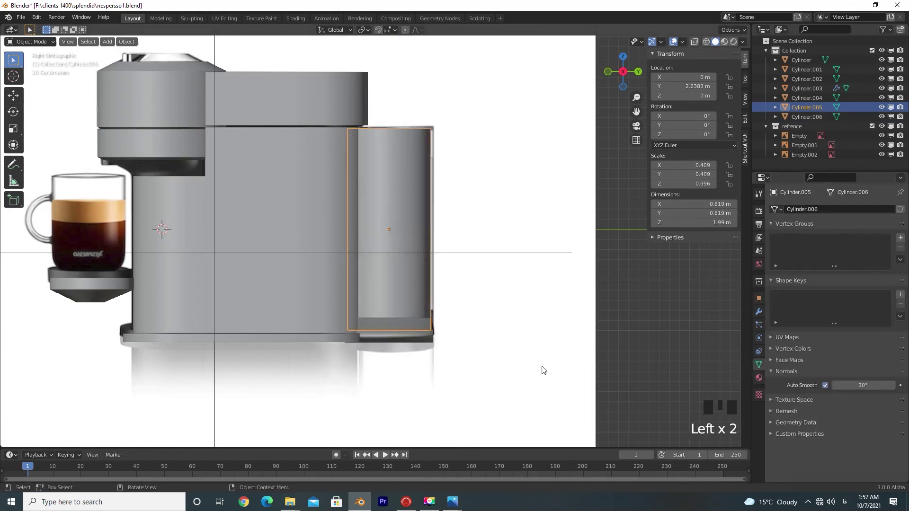
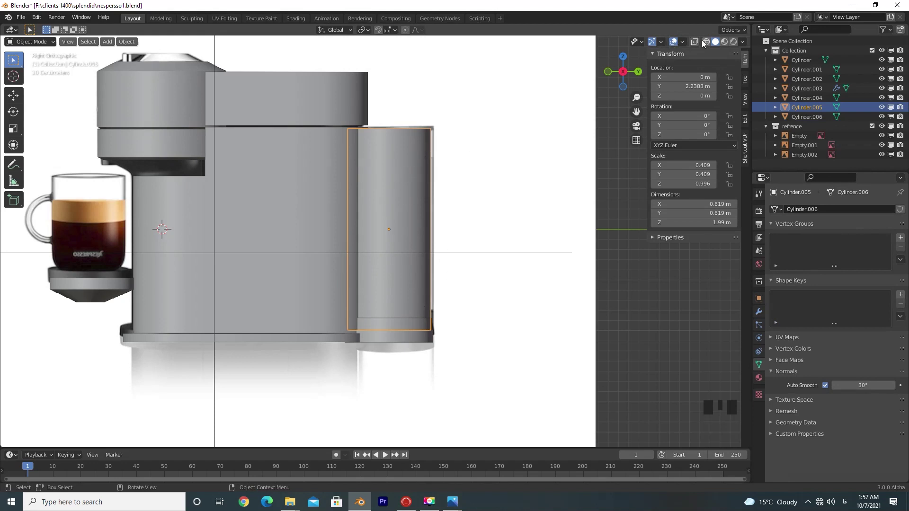
- Scale Cylinder.005 down on Z and move it lower onto the tank base
{"action": "left_click", "coordinate": [699, 43]}
{"action": "scroll", "scroll_direction": "down", "scroll_amount": 3}
{"action": "scroll", "scroll_direction": "up", "scroll_amount": 3}
{"action": "key", "text": "s"}
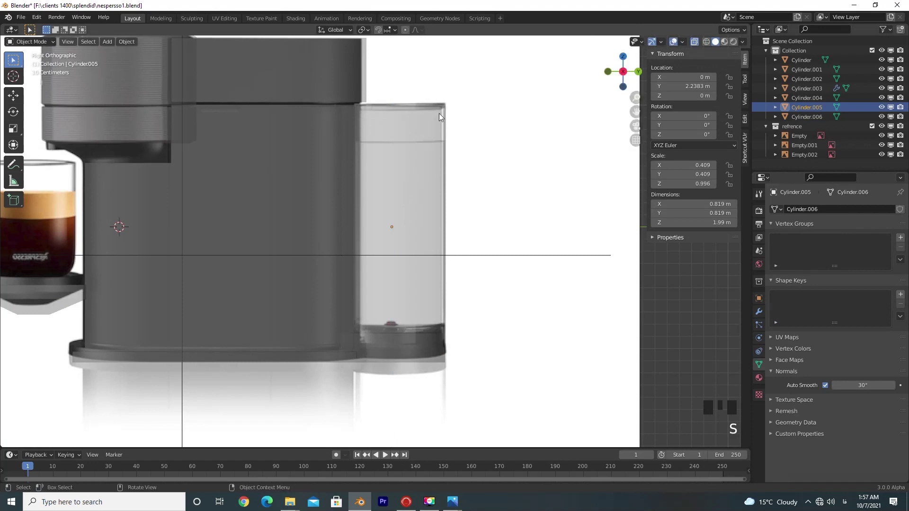
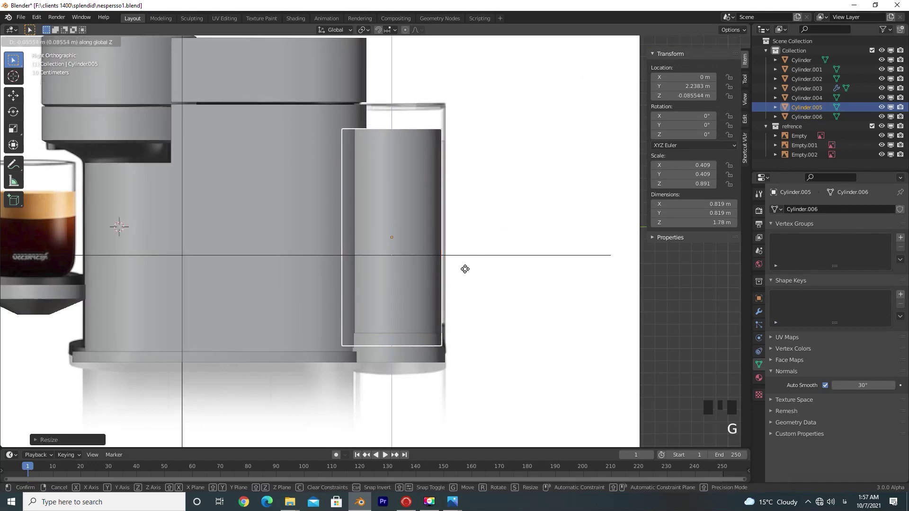
{"action": "key", "text": "s"}
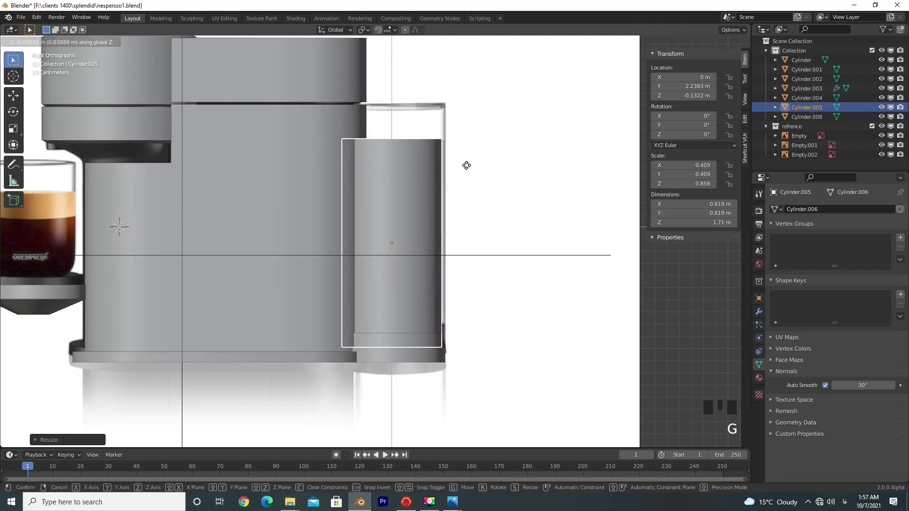
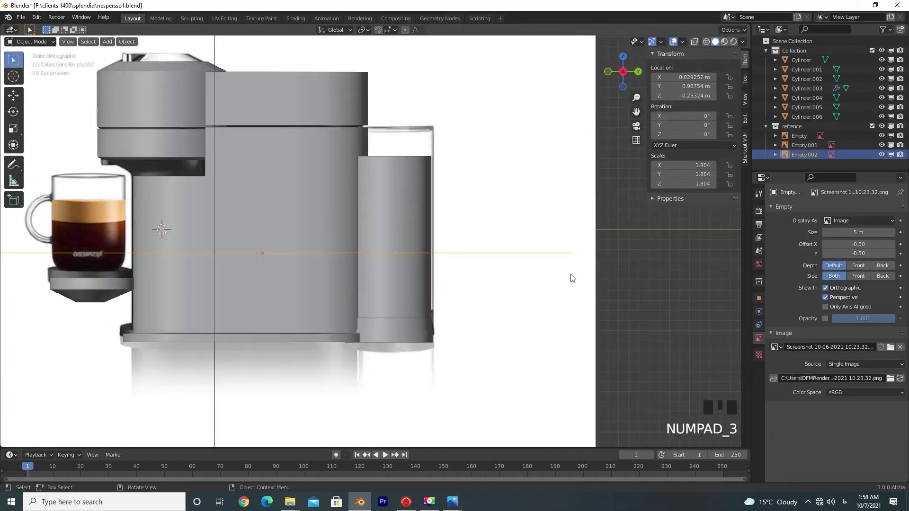
- Adjust the top reference height, then isolate Cylinder.006 in Local View from above
{"action": "key", "text": "g"}
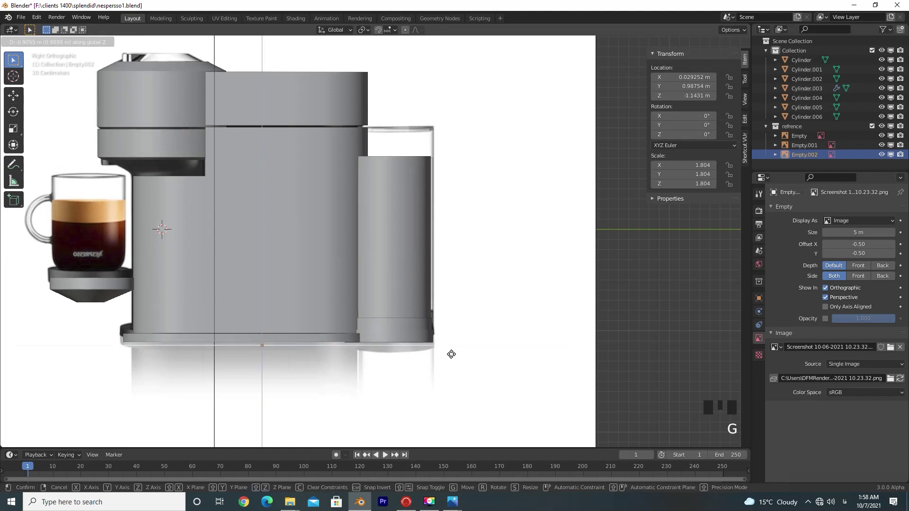
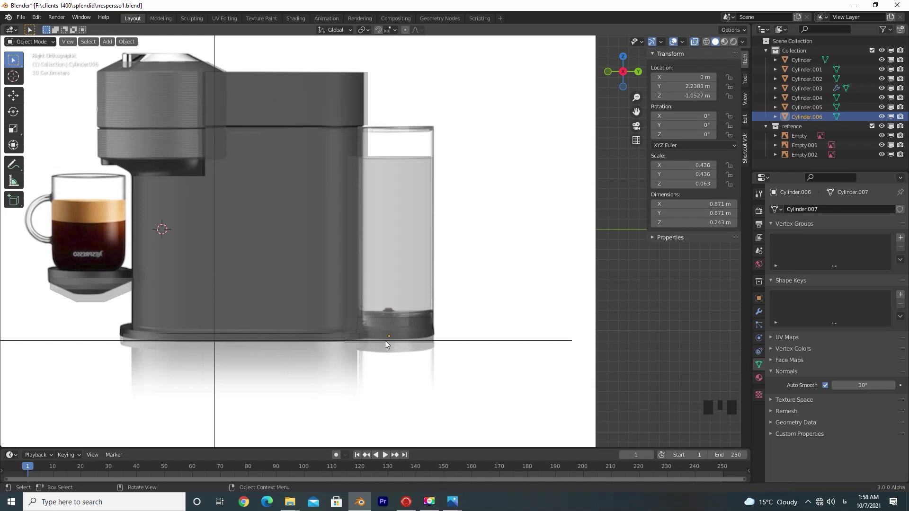
{"action": "key", "text": "KP_7"}
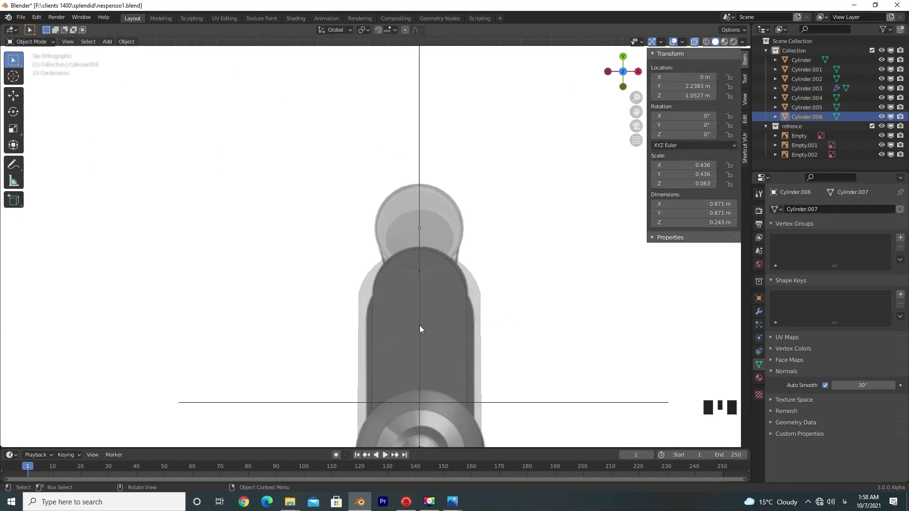
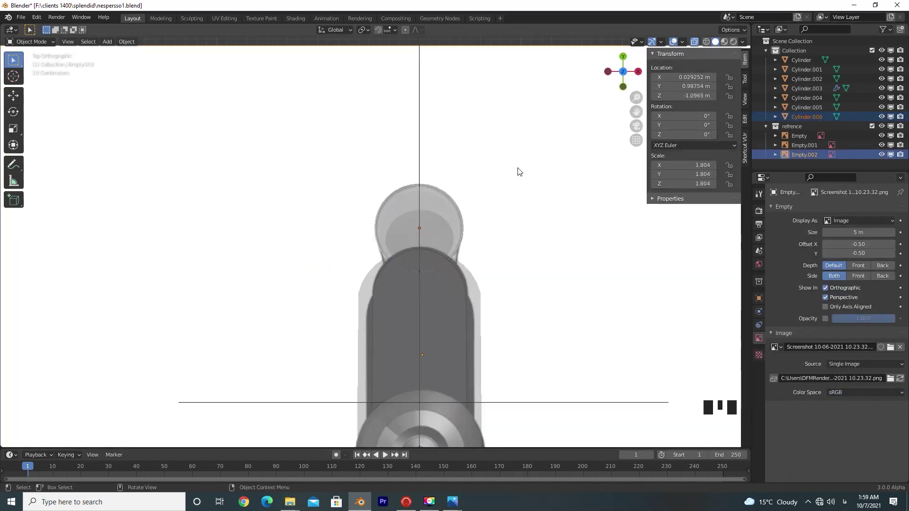
{"action": "key", "text": "KP_Divide"}
{"action": "scroll", "scroll_direction": "up", "scroll_amount": 3}
{"action": "left_click_drag", "start_coordinate": [432, 242], "coordinate": [435, 253]}
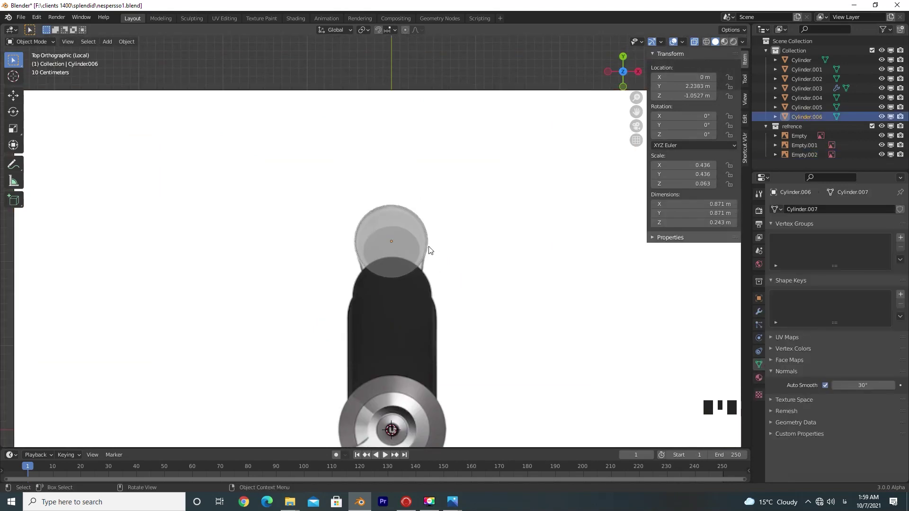
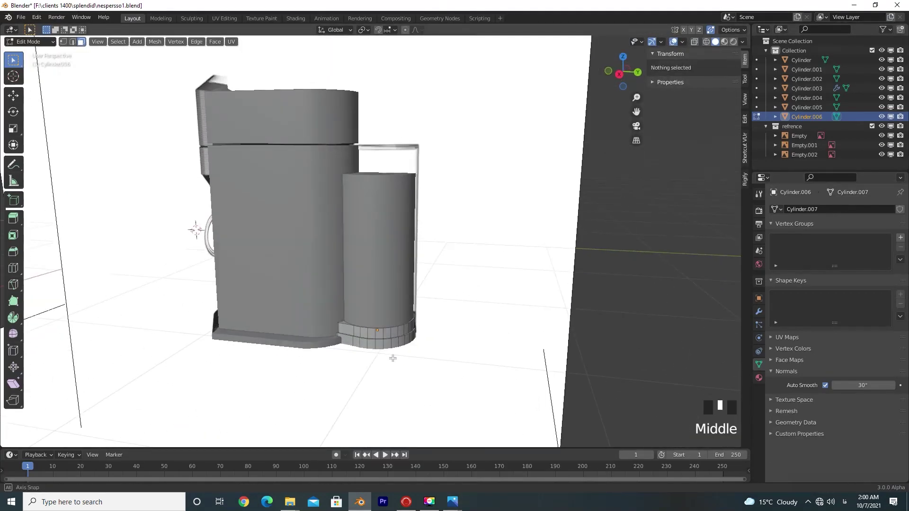
- Undo the recent edits, leave Edit Mode and orbit back to the tank
{"action": "key", "text": "ctrl+z"}
{"action": "key", "text": "ctrl+z"}
{"action": "key", "text": "ctrl+z"}
{"action": "key", "text": "ctrl+z"}
{"action": "key", "text": "ctrl+z"}
{"action": "key", "text": "ctrl+z"}
{"action": "key", "text": "Tab"}
{"action": "left_click_drag", "start_coordinate": [365, 337], "coordinate": [369, 270]}
{"action": "left_click", "coordinate": [369, 271]}
{"action": "left_click_drag", "start_coordinate": [374, 259], "coordinate": [407, 267]}
{"action": "left_click_drag", "start_coordinate": [406, 267], "coordinate": [415, 282]}
- Duplicate a cylinder as a thin lid, move it onto the tank top and flatten it on Z
{"action": "key", "text": "KP_3"}
{"action": "scroll", "scroll_direction": "up", "scroll_amount": 3}
{"action": "key", "text": "shift+d"}
{"action": "key", "text": "s"}
{"action": "key", "text": "g"}
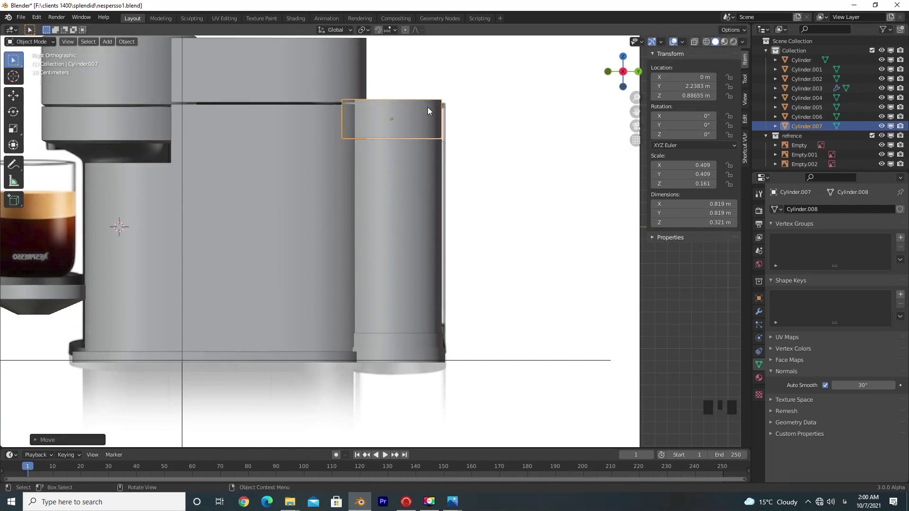
{"action": "key", "text": "s"}
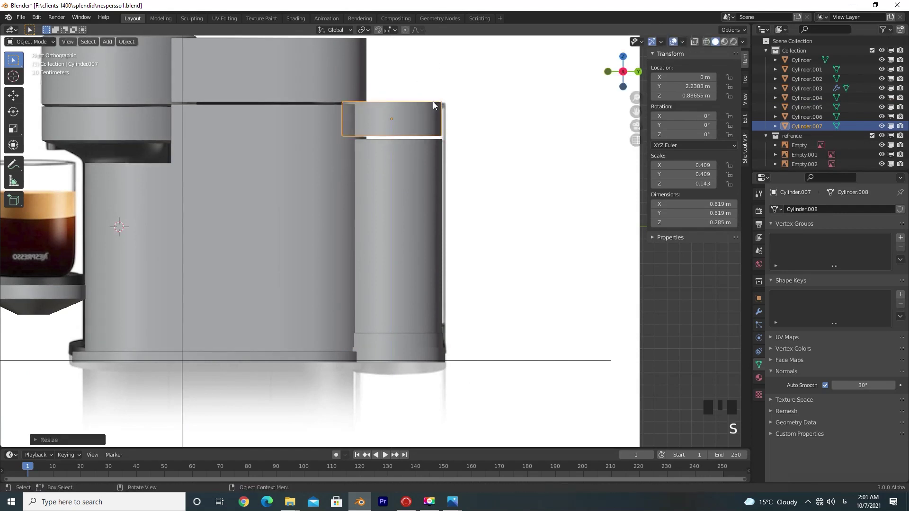
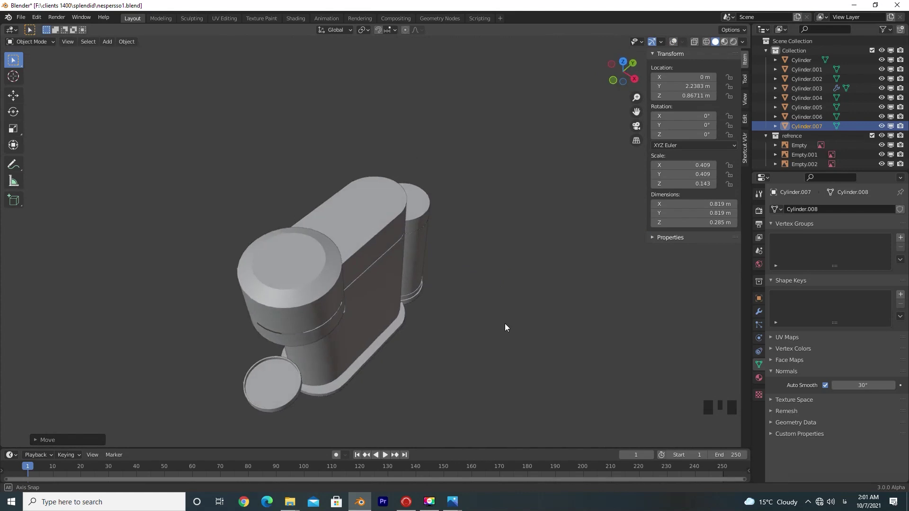
- Return to side view and select the machine's top cap object
{"action": "left_click", "coordinate": [676, 46]}
{"action": "key", "text": "KP_3"}
{"action": "scroll", "scroll_direction": "up", "scroll_amount": 3}
{"action": "scroll", "scroll_direction": "down", "scroll_amount": 3}
{"action": "left_click_drag", "start_coordinate": [336, 261], "coordinate": [316, 177]}
{"action": "left_click", "coordinate": [316, 178]}
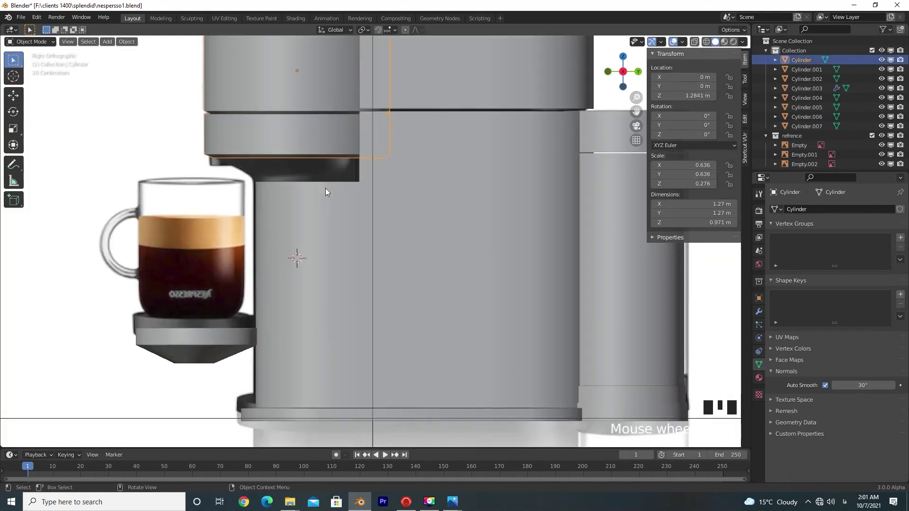
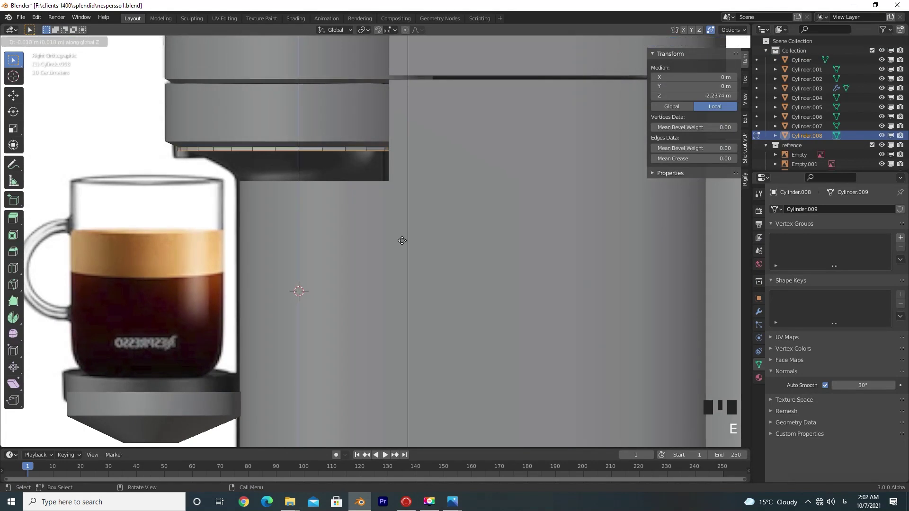
- Widen, lower and reposition the collar's extruded edge ring to match front and side references
{"action": "key", "text": "s"}
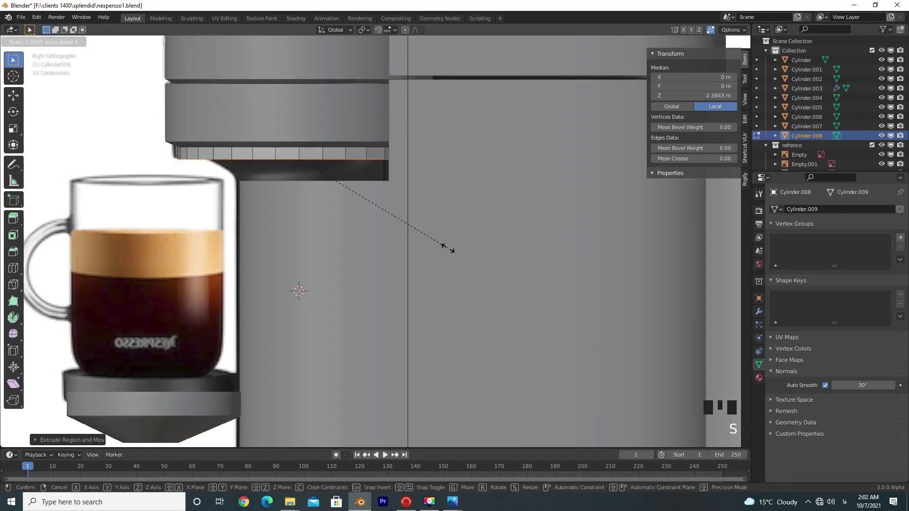
{"action": "key", "text": "KP_1"}
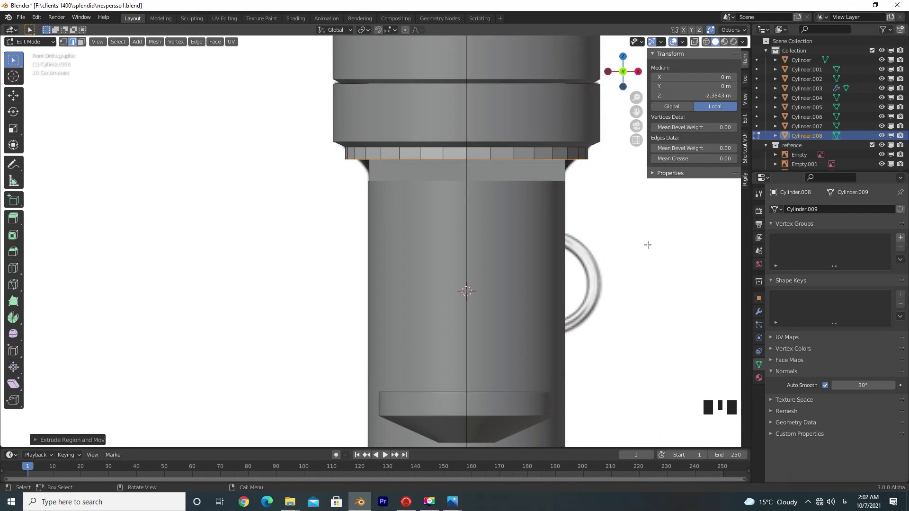
{"action": "key", "text": "KP_3"}
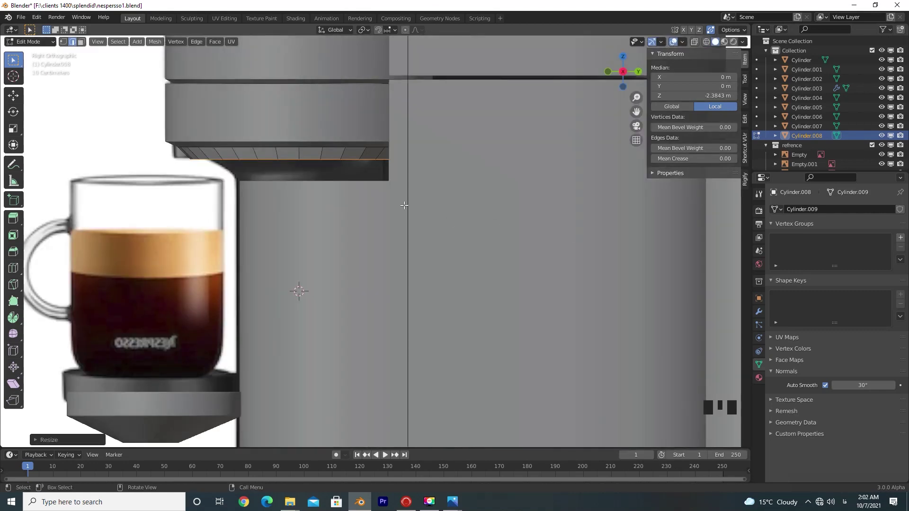
{"action": "key", "text": "s"}
{"action": "key", "text": "g"}
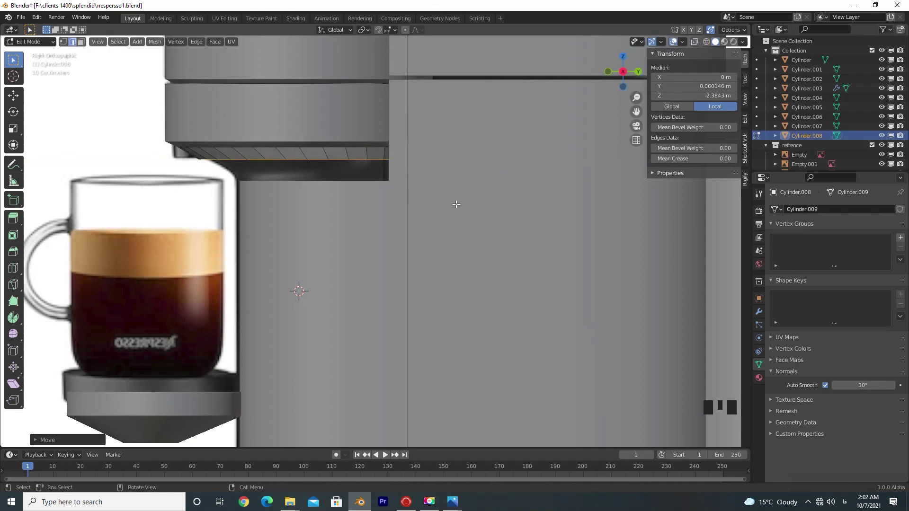
{"action": "key", "text": "KP_1"}
{"action": "key", "text": "KP_3"}
{"action": "key", "text": "e"}
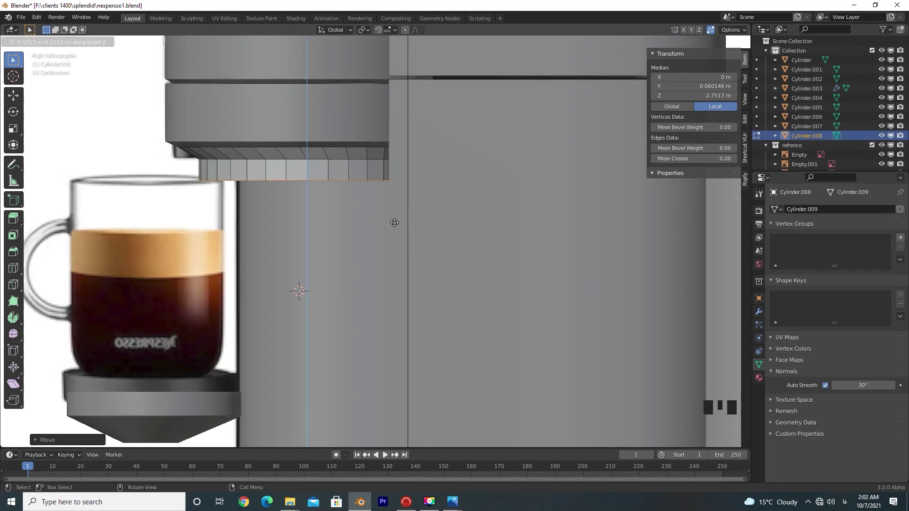
{"action": "key", "text": "KP_1"}
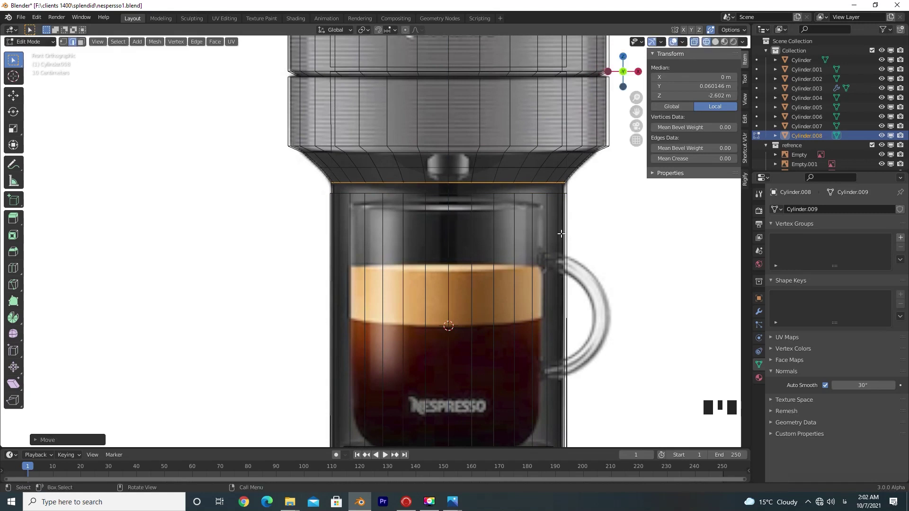
{"action": "key", "text": "KP_3"}
{"action": "key", "text": "g"}
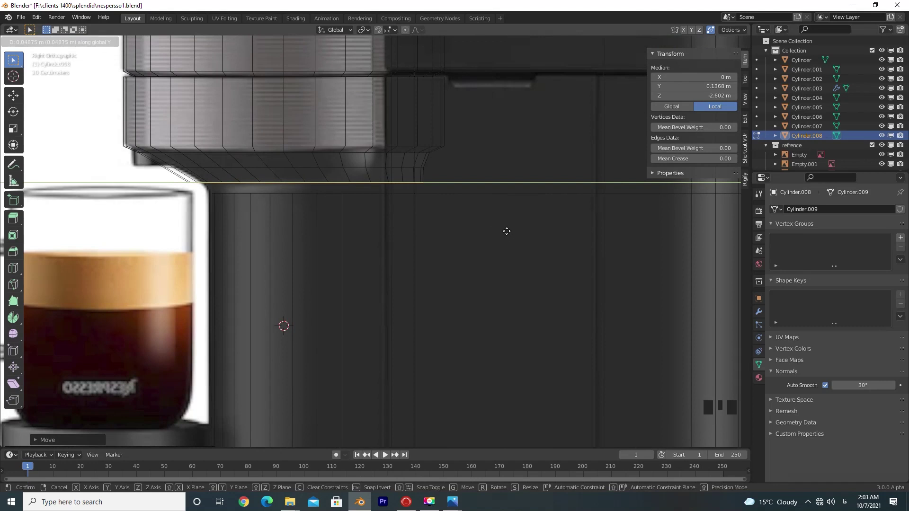
{"action": "key", "text": "s"}
{"action": "key", "text": "s"}
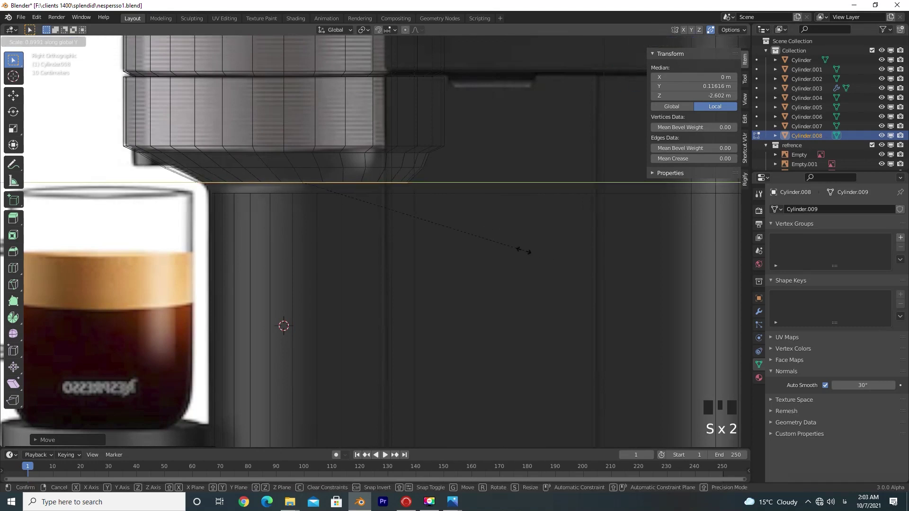
{"action": "key", "text": "g"}
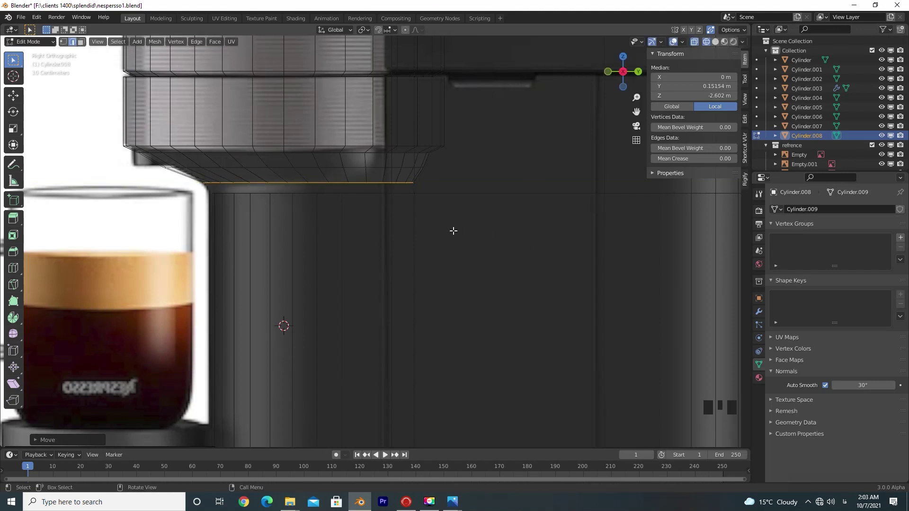
- Extrude a second edge ring, slide it outward to the reference flare, and leave Edit Mode
{"action": "key", "text": "e"}
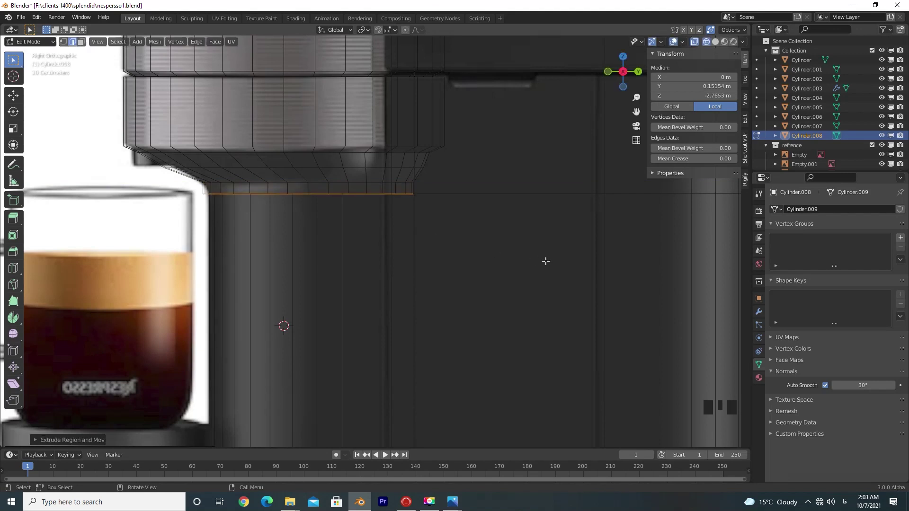
{"action": "key", "text": "KP_3"}
{"action": "key", "text": "g"}
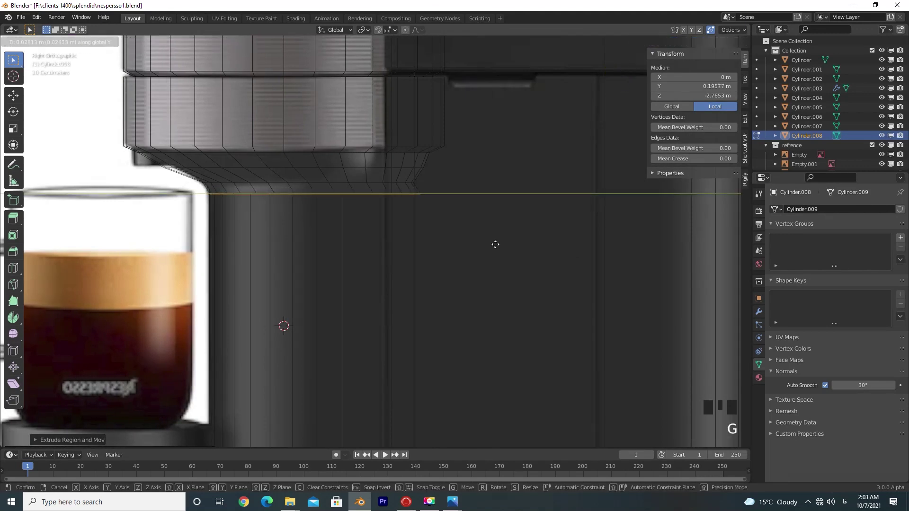
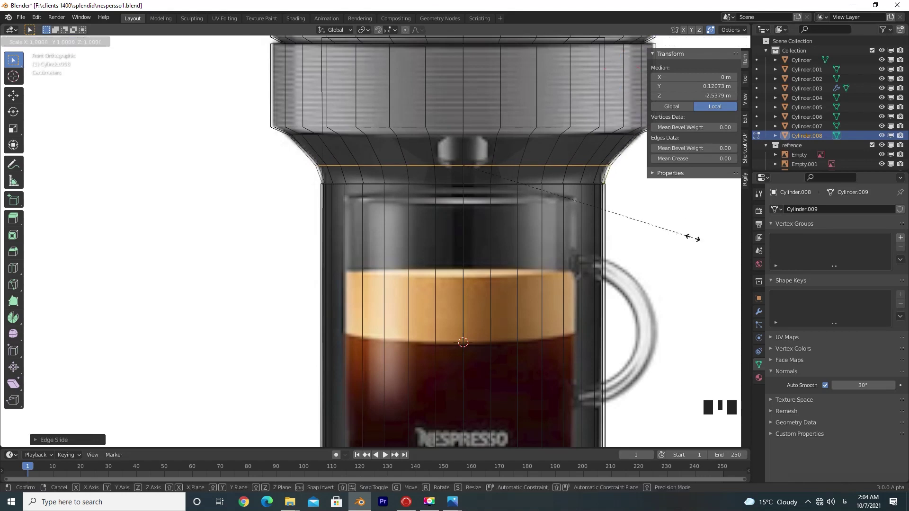
{"action": "key", "text": "KP_3"}
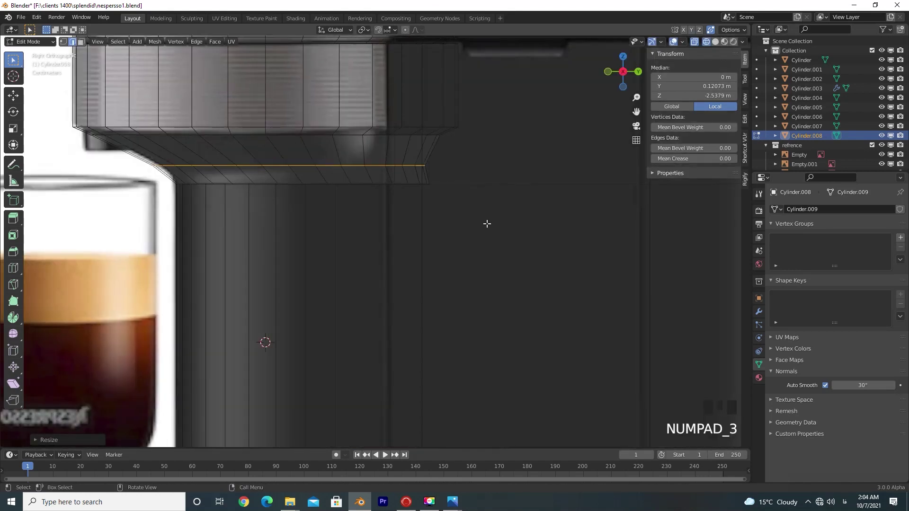
{"action": "key", "text": "g"}
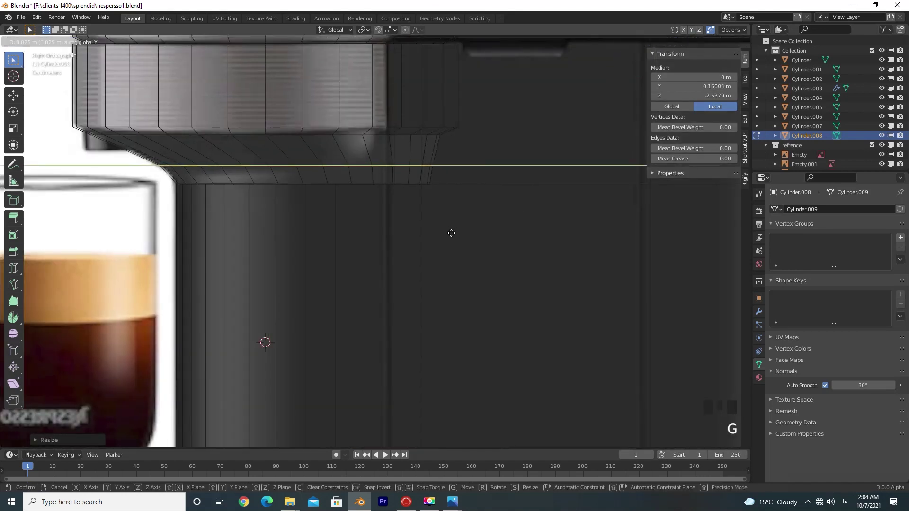
{"action": "key", "text": "Tab"}
{"action": "left_click_drag", "start_coordinate": [390, 165], "coordinate": [343, 246]}
{"action": "scroll", "scroll_direction": "down", "scroll_amount": 3}
{"action": "scroll", "scroll_direction": "down", "scroll_amount": 3}
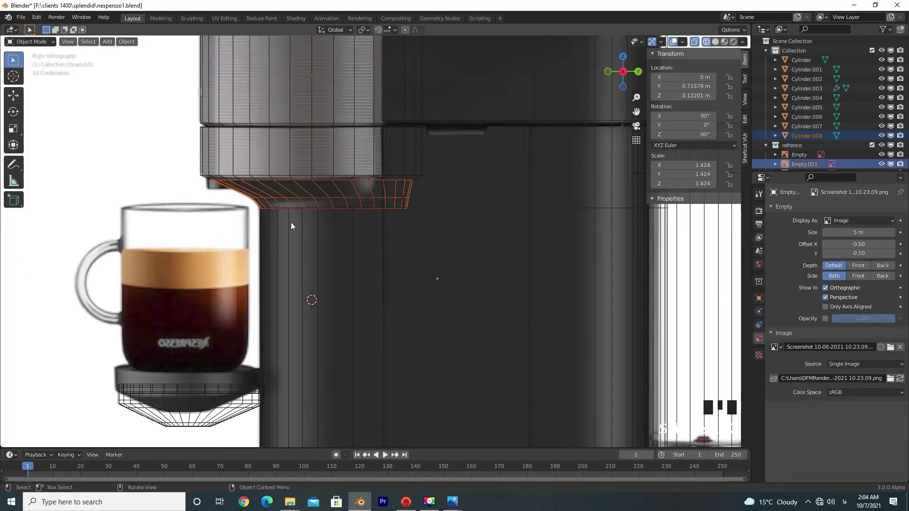
- Isolate the flared piece with the body in Local View and orbit to check it against the photos
{"action": "key", "text": "KP_Divide"}
{"action": "left_click", "coordinate": [717, 42]}
{"action": "left_click", "coordinate": [259, 134]}
{"action": "left_click_drag", "start_coordinate": [323, 205], "coordinate": [337, 222]}
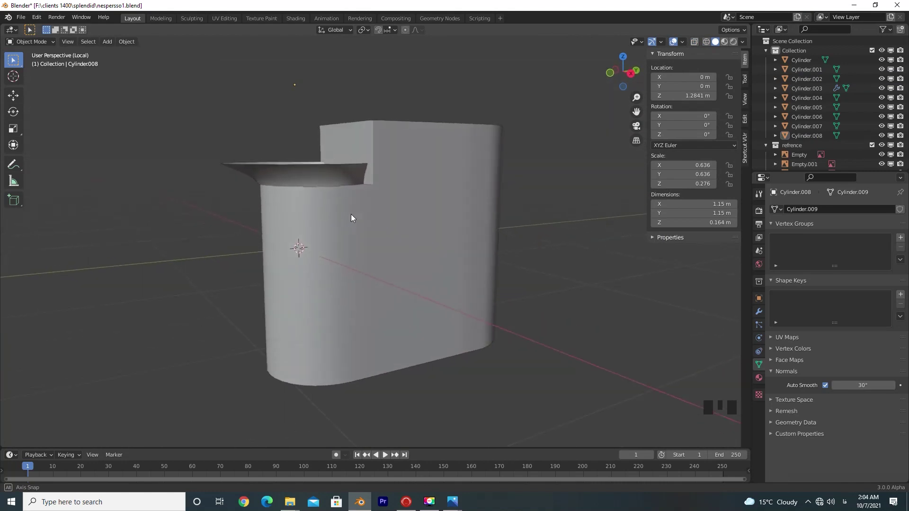
{"action": "left_click", "coordinate": [306, 178]}
{"action": "key", "text": "Tab"}
{"action": "key", "text": "x"}
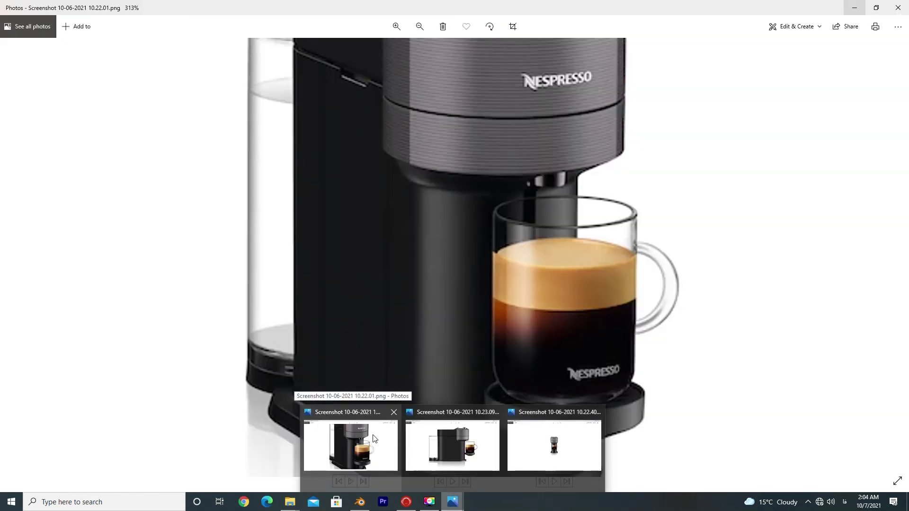
{"action": "left_click_drag", "start_coordinate": [358, 225], "coordinate": [384, 201]}
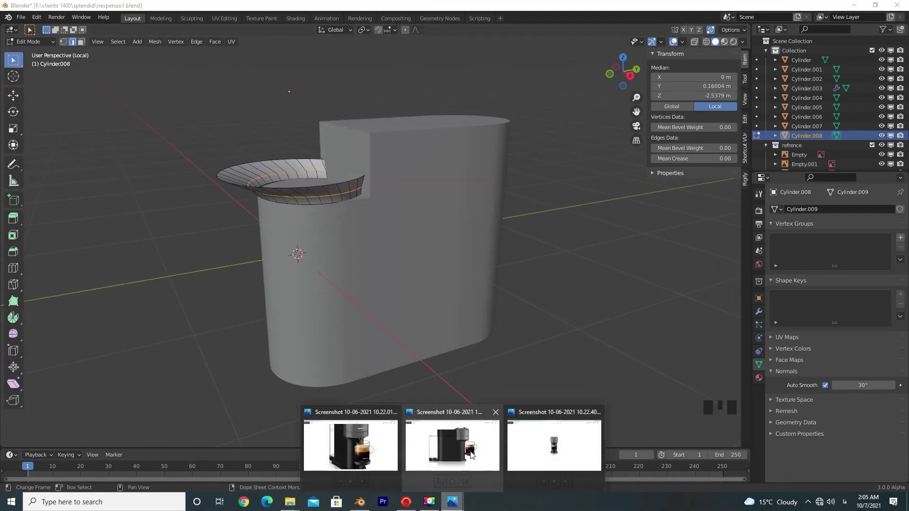
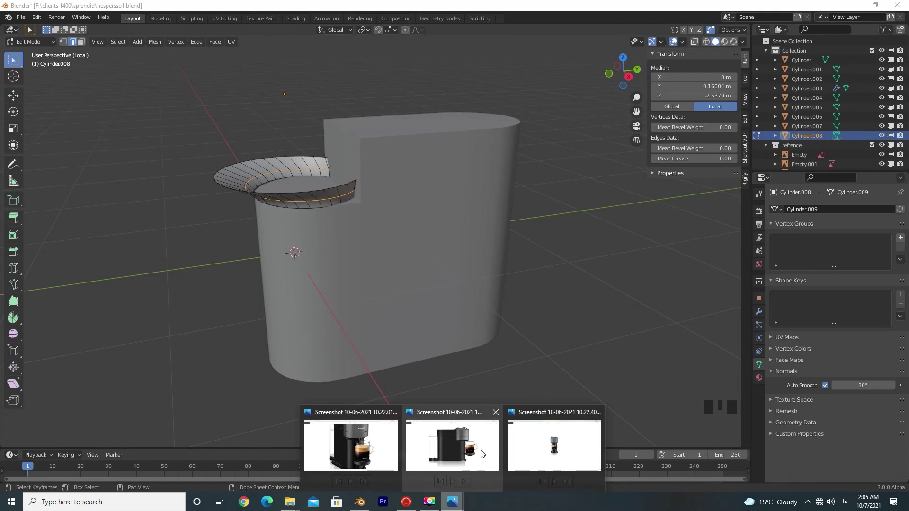
- Open Cylinder.002's mesh in Right view, select an edge loop and start moving it
{"action": "left_click", "coordinate": [398, 272]}
{"action": "key", "text": "Tab"}
{"action": "left_click", "coordinate": [349, 200]}
{"action": "double_click", "coordinate": [353, 200]}
{"action": "key", "text": "KP_3"}
{"action": "key", "text": "g"}
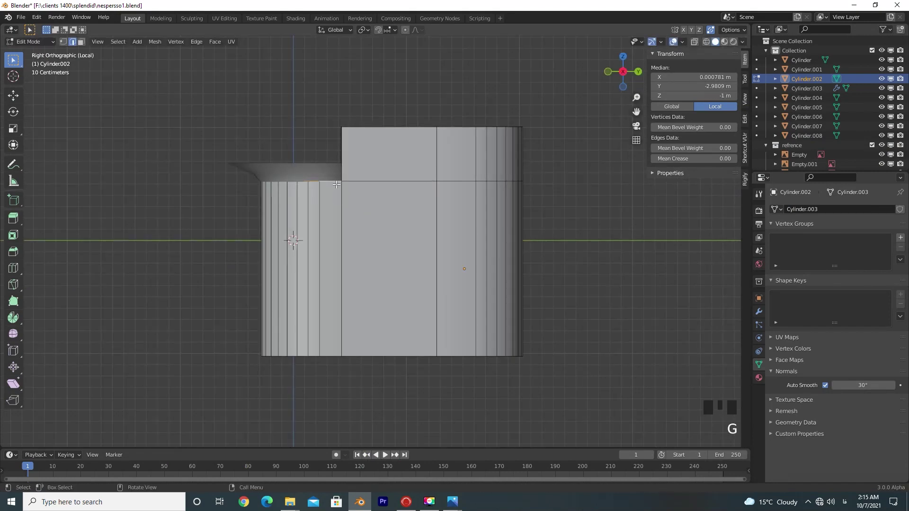
- Extrude the body edges downward, then orbit to the cone piece and enter its Edit Mode
{"action": "key", "text": "e"}
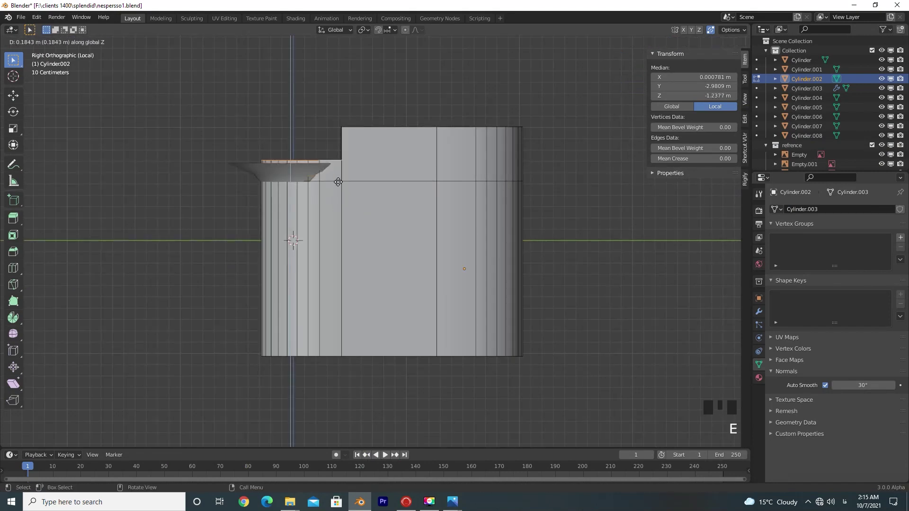
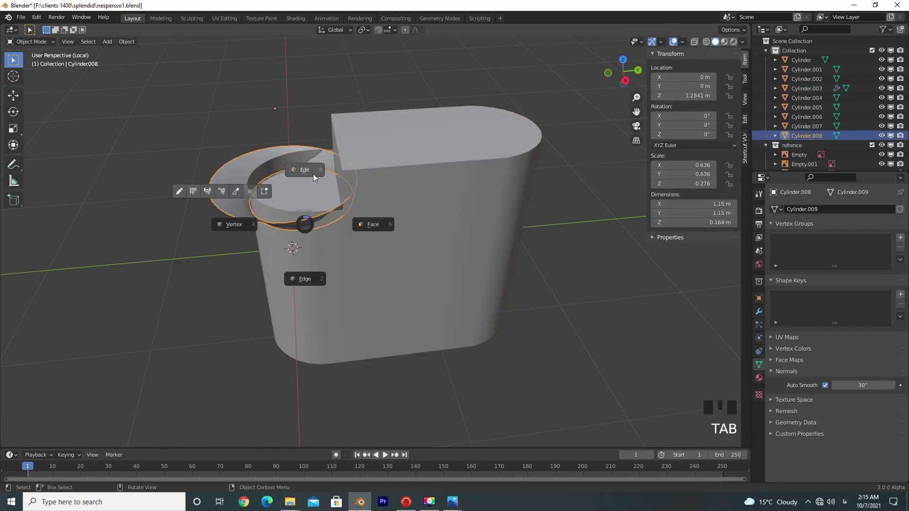
{"action": "left_click_drag", "start_coordinate": [405, 256], "coordinate": [477, 458]}
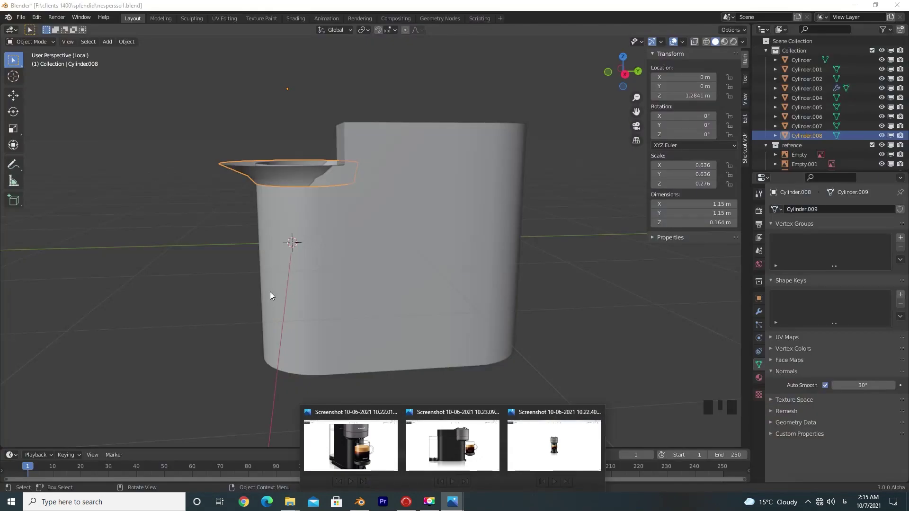
{"action": "left_click_drag", "start_coordinate": [469, 303], "coordinate": [368, 229]}
{"action": "key", "text": "Tab"}
- Select the cone's lower rim edge loop and view it straight on for reshaping
{"action": "left_click", "coordinate": [311, 169]}
{"action": "left_click", "coordinate": [304, 181]}
{"action": "double_click", "coordinate": [304, 181]}
{"action": "key", "text": "x"}
{"action": "left_click", "coordinate": [321, 167]}
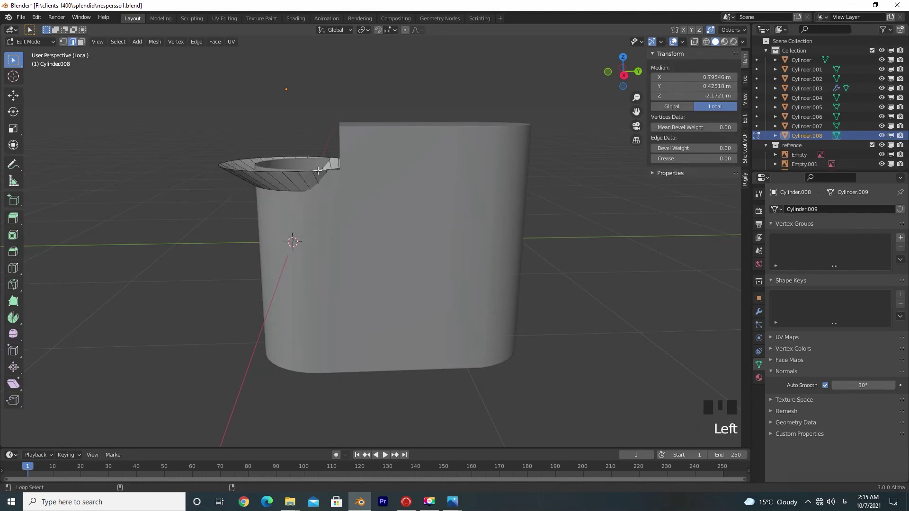
{"action": "left_click", "coordinate": [320, 168]}
{"action": "left_click_drag", "start_coordinate": [339, 213], "coordinate": [354, 221]}
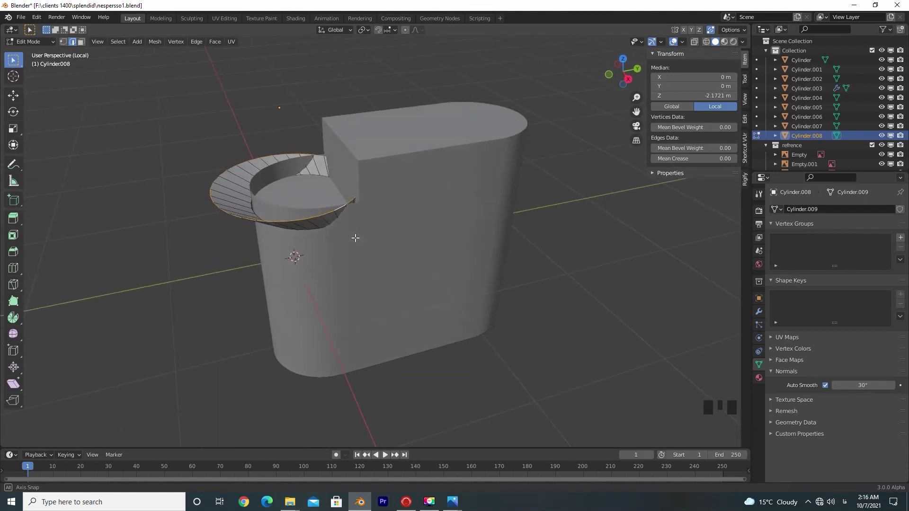
{"action": "key", "text": "KP_Divide"}
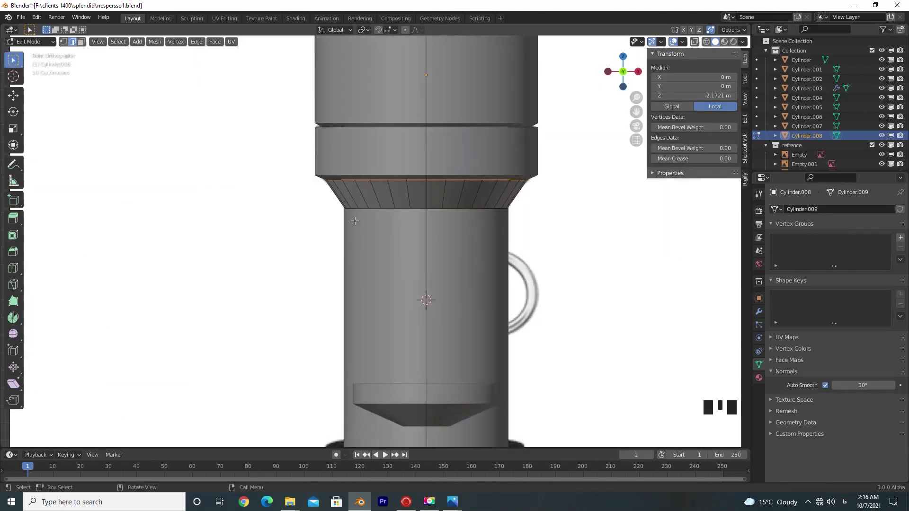
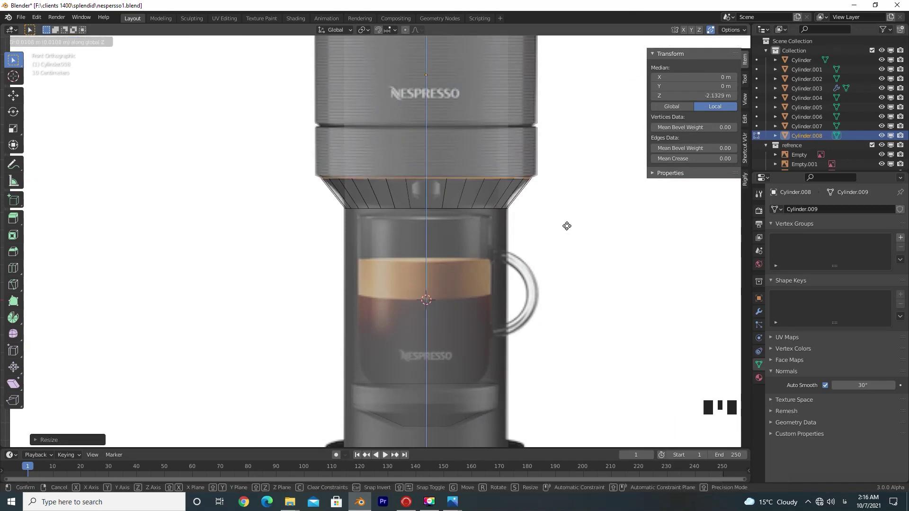
- From side view, shift the rim loop along Y, add a loop cut near the lower rim and scale it on Y, then leave Edit Mode
{"action": "key", "text": "KP_3"}
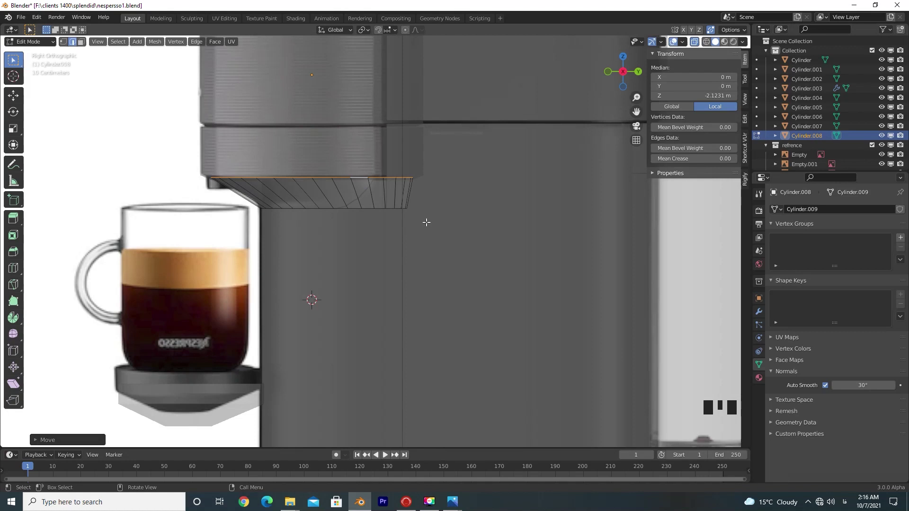
{"action": "key", "text": "g"}
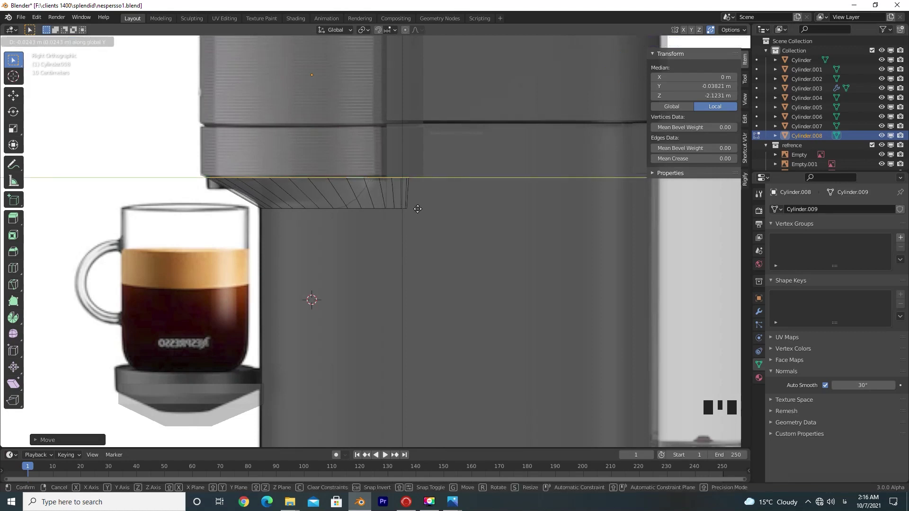
{"action": "key", "text": "ctrl+r"}
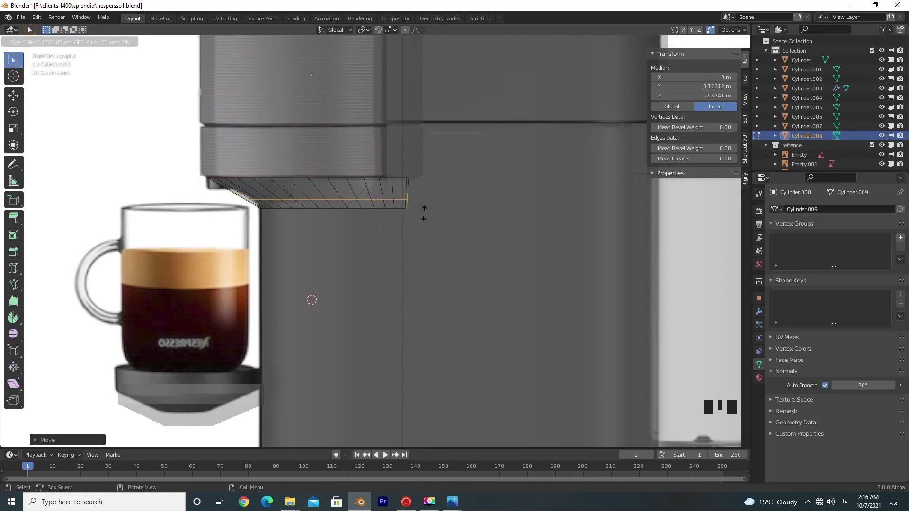
{"action": "key", "text": "s"}
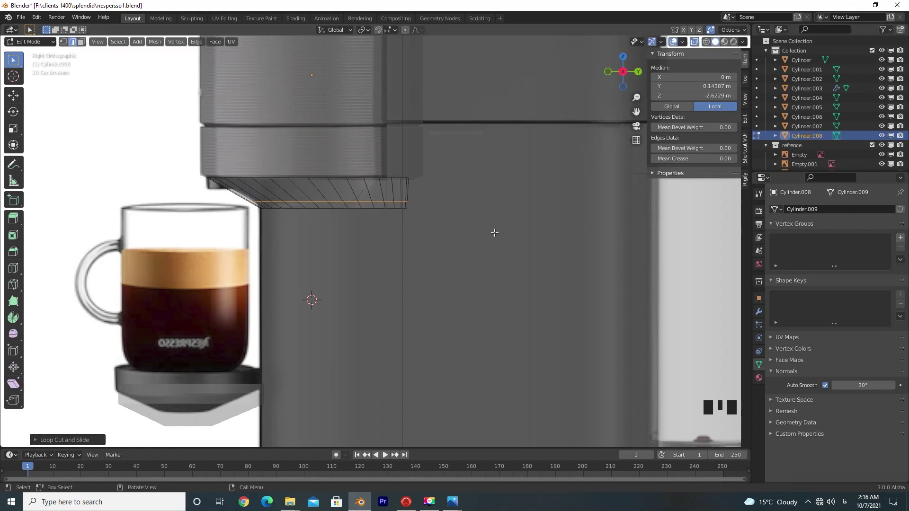
{"action": "key", "text": "s"}
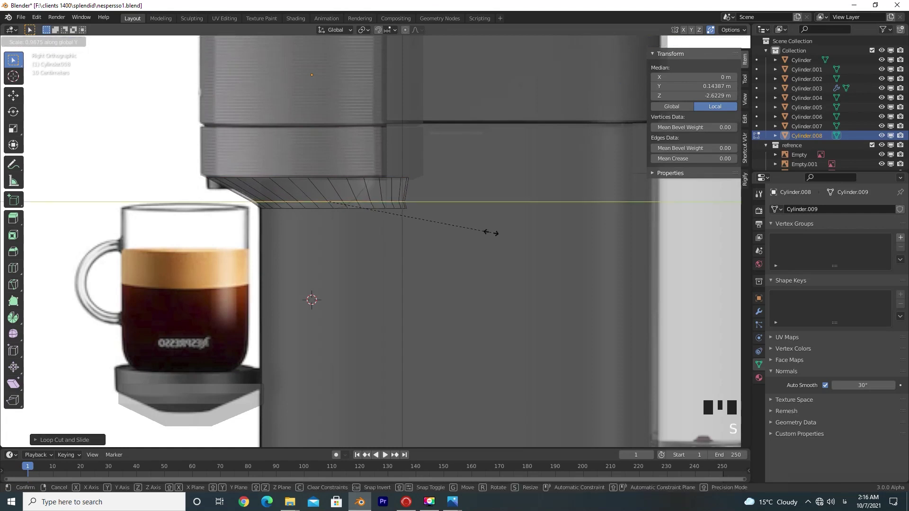
{"action": "key", "text": "g"}
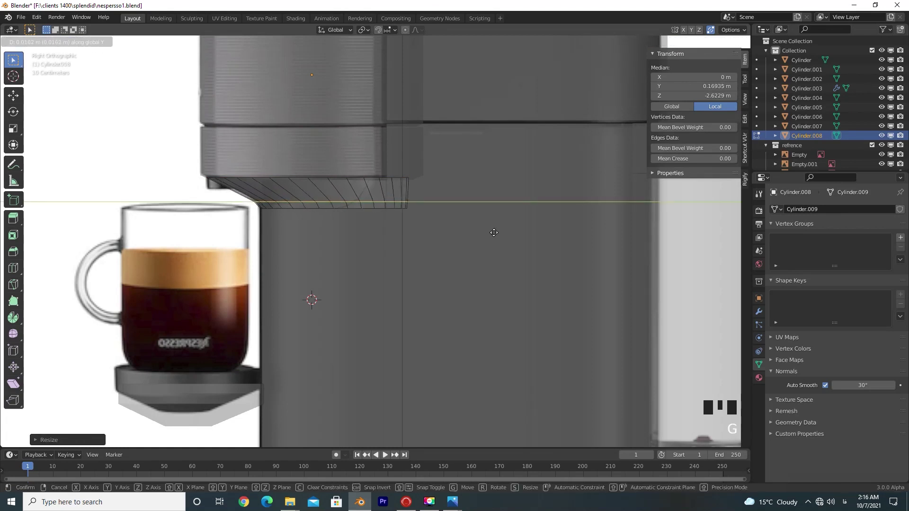
{"action": "key", "text": "KP_1"}
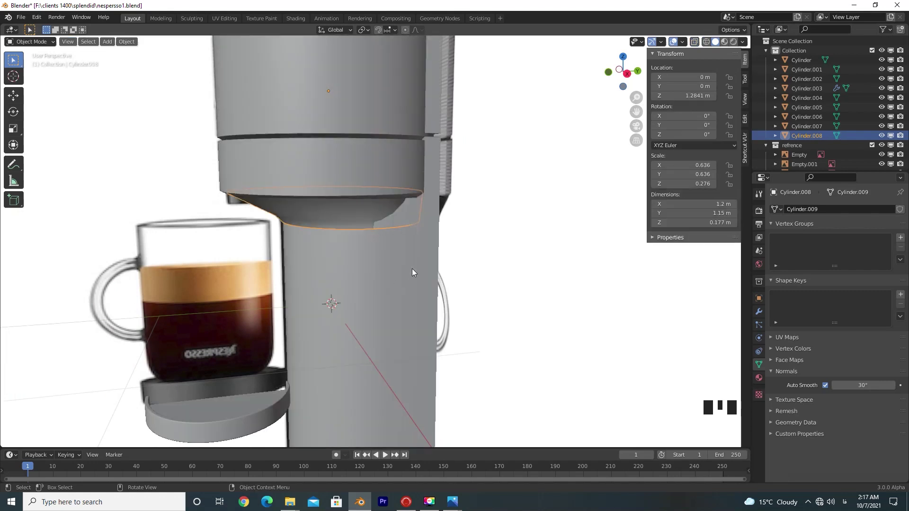
- In side view, scale the cone's lower loop along Y so it tapers to fit under the machine body
{"action": "left_click", "coordinate": [676, 43]}
{"action": "left_click_drag", "start_coordinate": [426, 286], "coordinate": [434, 293]}
{"action": "left_click", "coordinate": [408, 253]}
{"action": "key", "text": "KP_3"}
{"action": "scroll", "scroll_direction": "up", "scroll_amount": 3}
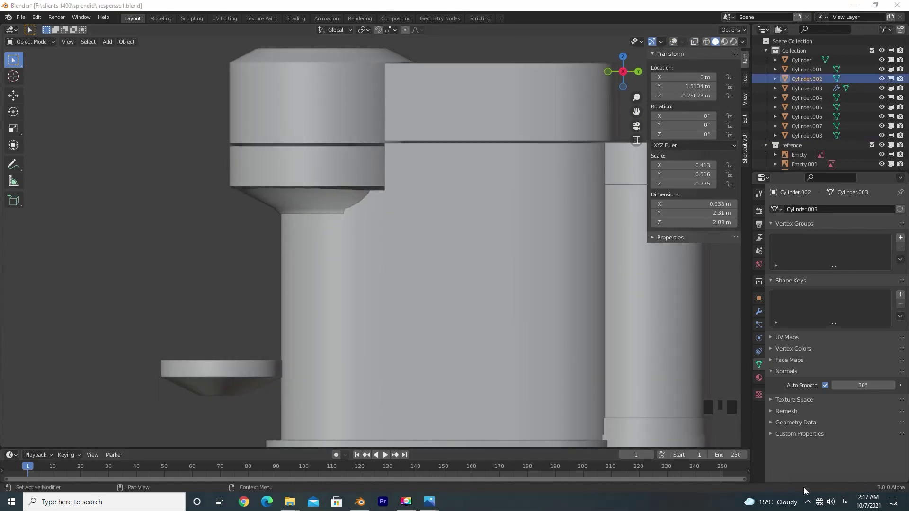
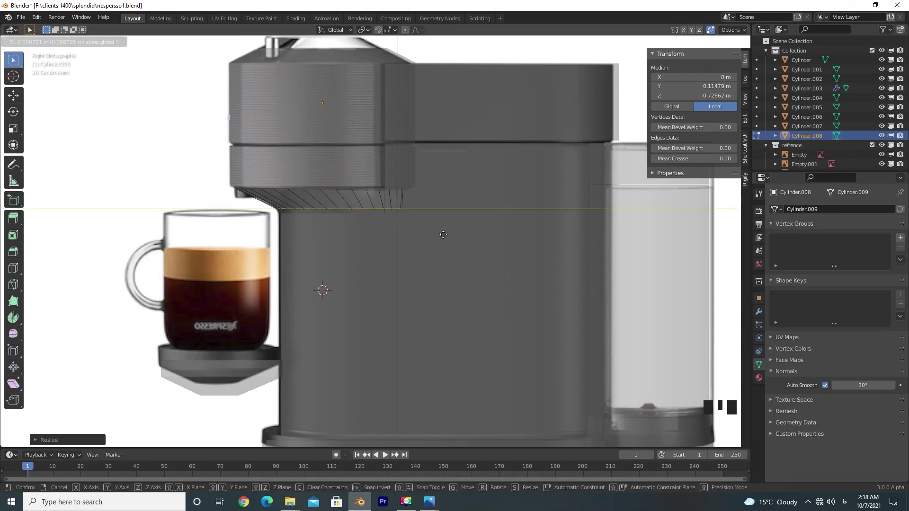
{"action": "left_click", "coordinate": [345, 230]}
- Apply the cone piece's scale so it resets to 1, then reselect the cone
{"action": "right_click", "coordinate": [344, 230]}
{"action": "left_click", "coordinate": [276, 202]}
{"action": "left_click", "coordinate": [331, 220]}
{"action": "left_click", "coordinate": [275, 199]}
{"action": "left_click", "coordinate": [312, 224]}
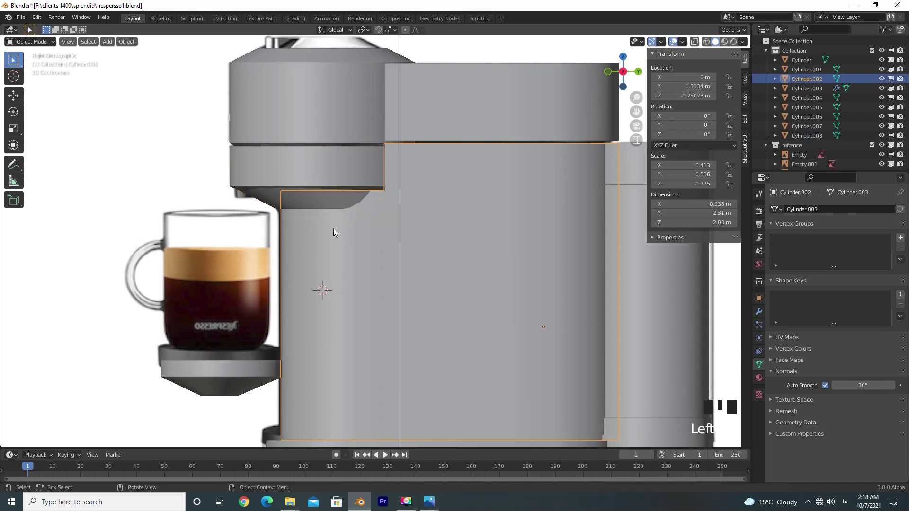
{"action": "left_click", "coordinate": [269, 198]}
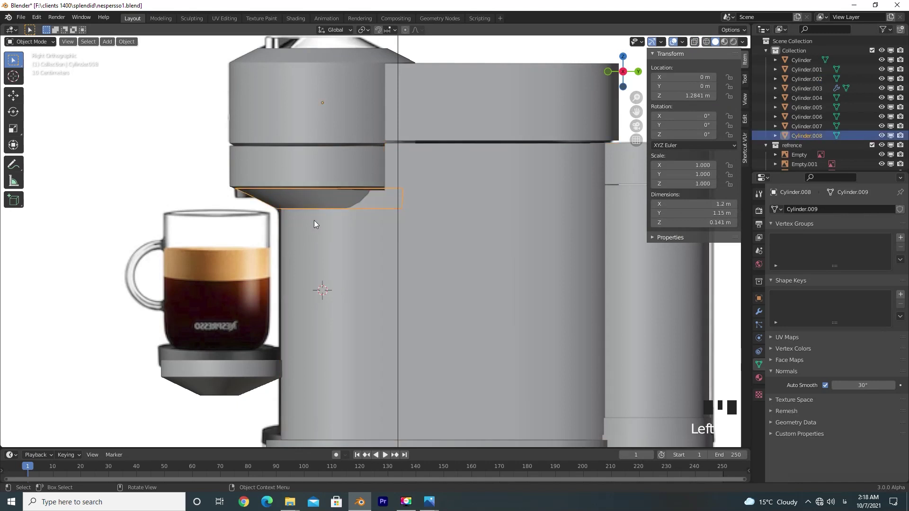
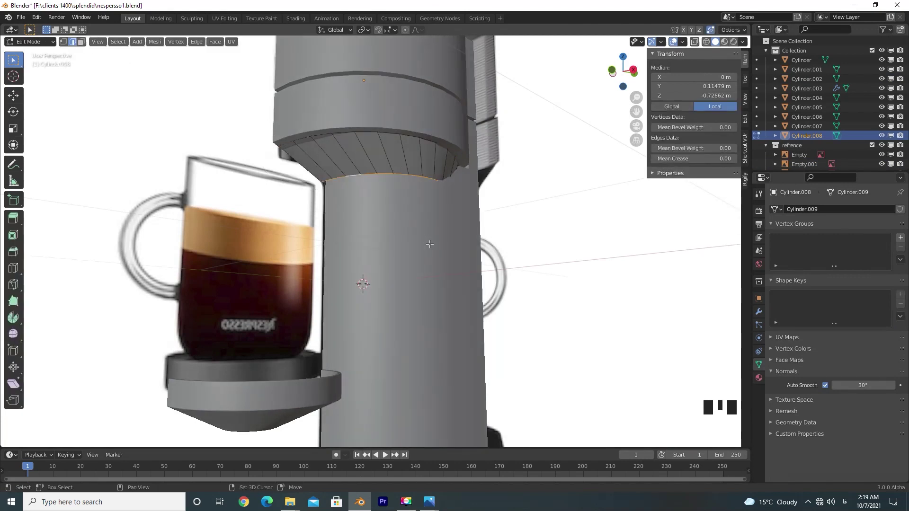
- Isolate Cylinder.008 in local view and frame it from the side
{"action": "key", "text": "KP_Divide"}
{"action": "left_click", "coordinate": [363, 143]}
{"action": "key", "text": "Tab"}
{"action": "scroll", "scroll_direction": "up", "scroll_amount": 3}
{"action": "left_click_drag", "start_coordinate": [359, 216], "coordinate": [374, 270]}
{"action": "key", "text": "KP_3"}
{"action": "key", "text": "Tab"}
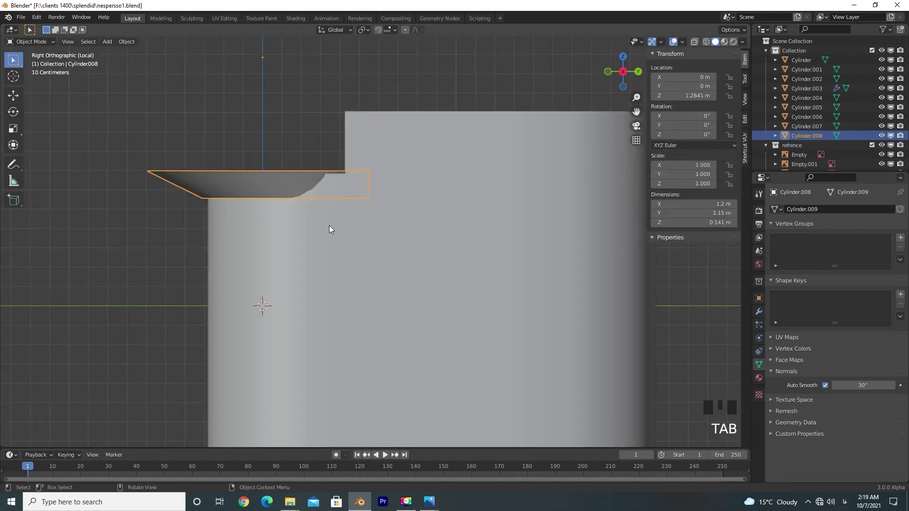
- Nudge the cone piece slightly along Y to line up with the body and reopen it for mesh editing in side view
{"action": "key", "text": "g"}
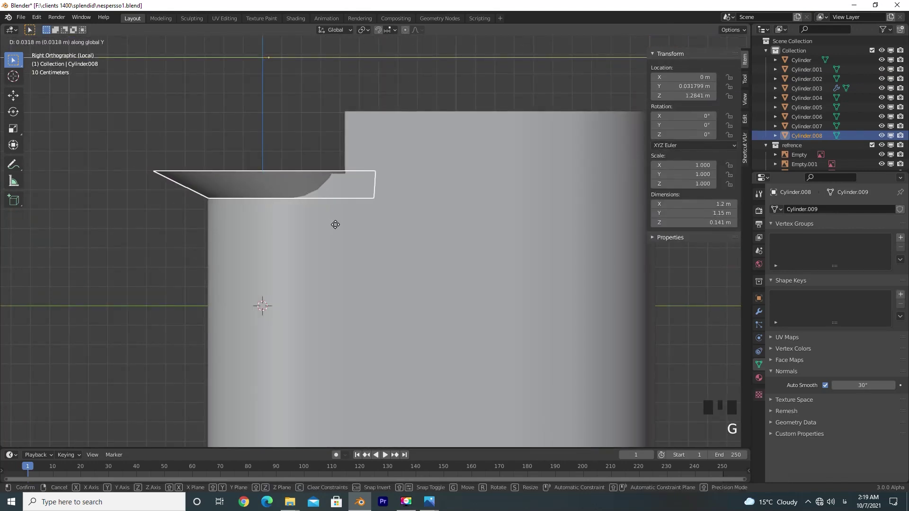
{"action": "key", "text": "Tab"}
{"action": "key", "text": "f"}
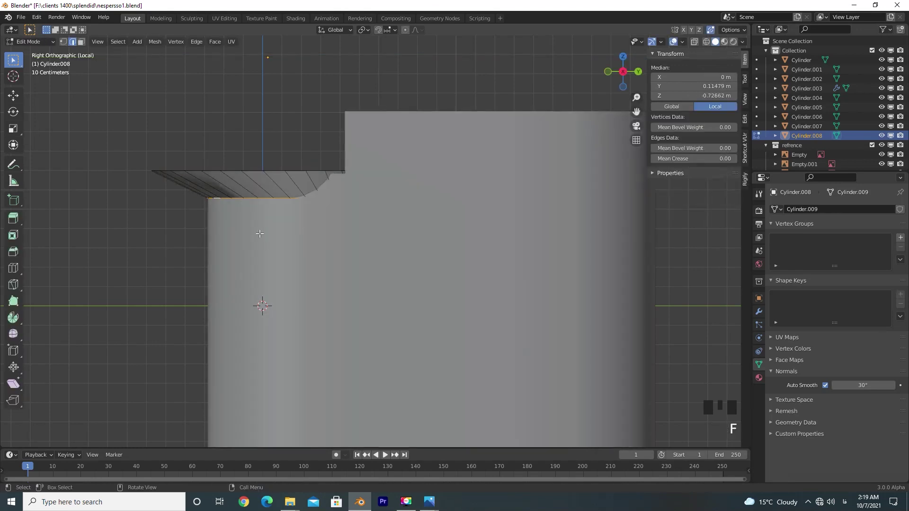
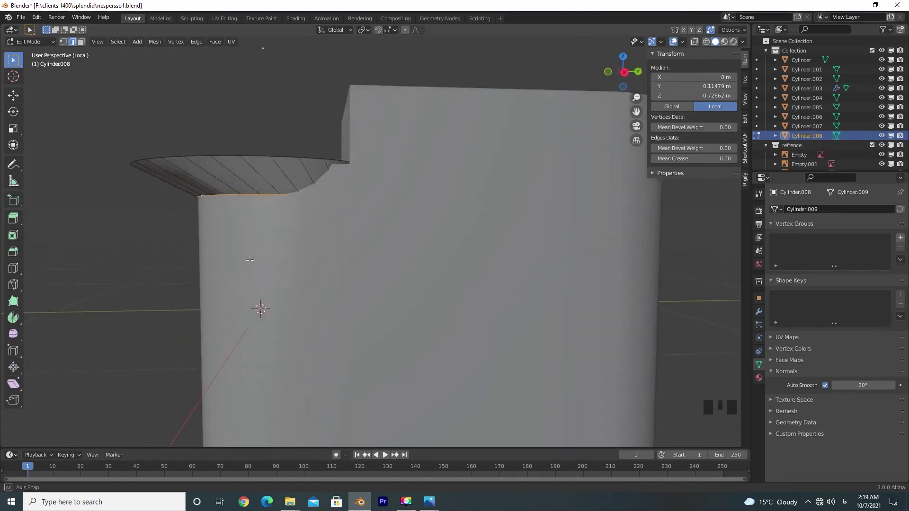
{"action": "key", "text": "KP_3"}
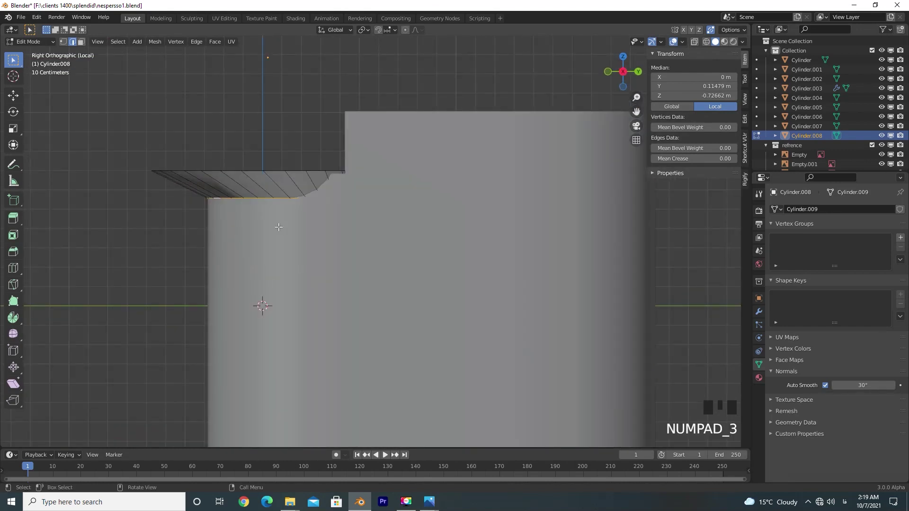
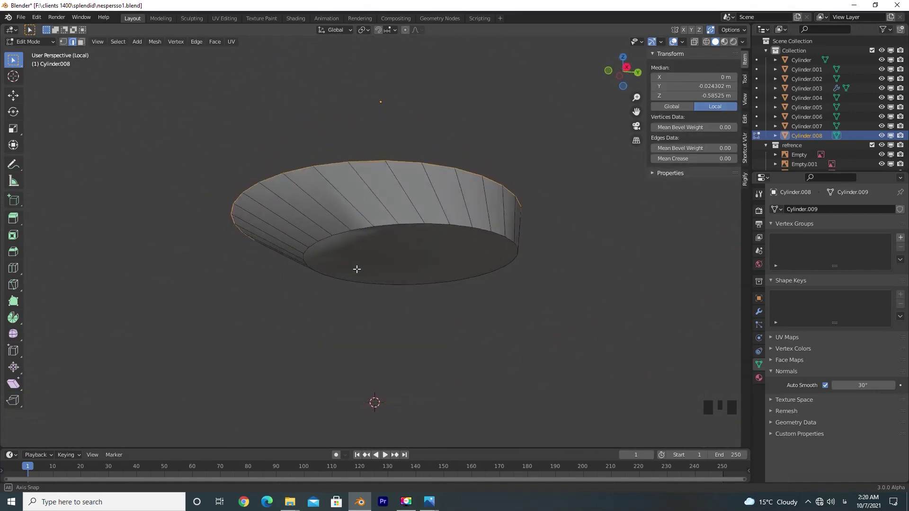
- Undo the last few edits on the cone piece and apply its transforms
{"action": "key", "text": "ctrl+z"}
{"action": "key", "text": "ctrl+z"}
{"action": "key", "text": "ctrl+z"}
{"action": "key", "text": "ctrl+z"}
{"action": "key", "text": "ctrl+z"}
{"action": "key", "text": "ctrl+z"}
{"action": "key", "text": "Tab"}
{"action": "key", "text": "Tab"}
{"action": "key", "text": "ctrl+a"}
- Recalculate the cone's normals outward and check face orientation, changing mesh select mode
{"action": "left_click_drag", "start_coordinate": [684, 44], "coordinate": [391, 238]}
{"action": "key", "text": "a"}
{"action": "key", "text": "shift+n"}
{"action": "key", "text": "Tab"}
{"action": "left_click", "coordinate": [450, 224]}
{"action": "double_click", "coordinate": [450, 224]}
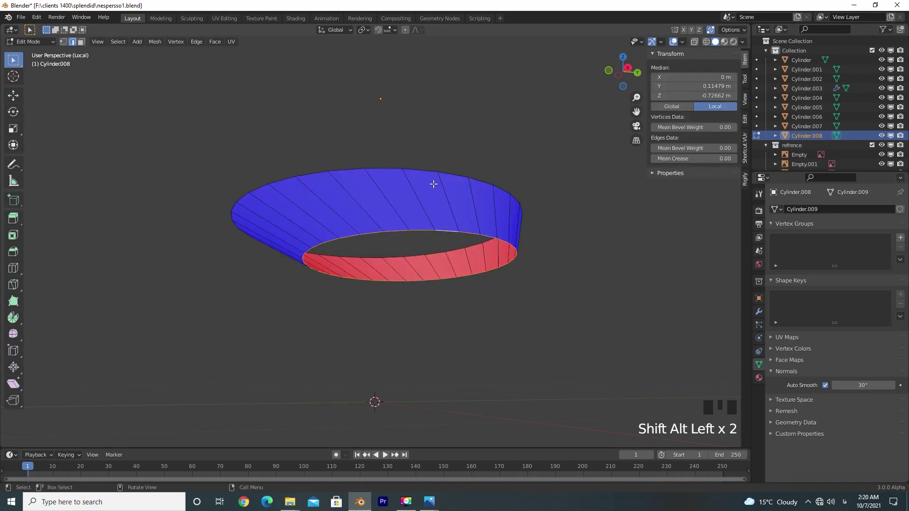
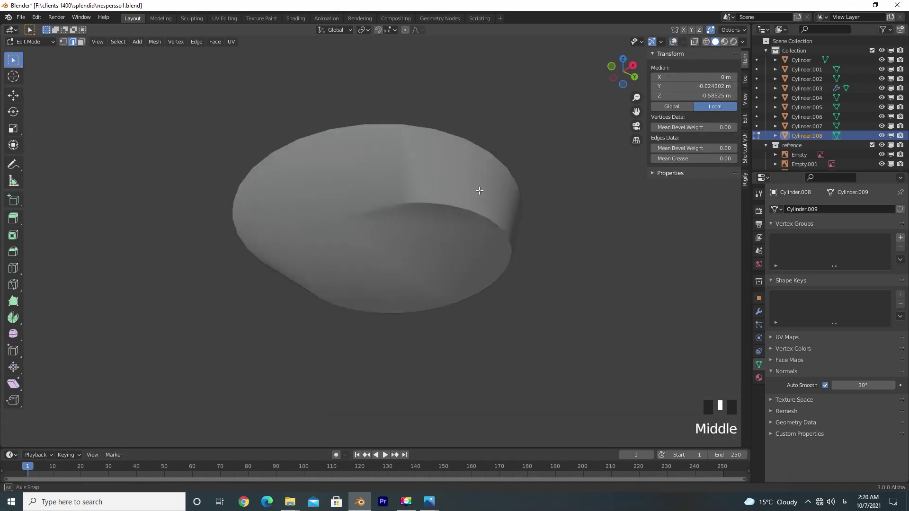
{"action": "key", "text": "Tab"}
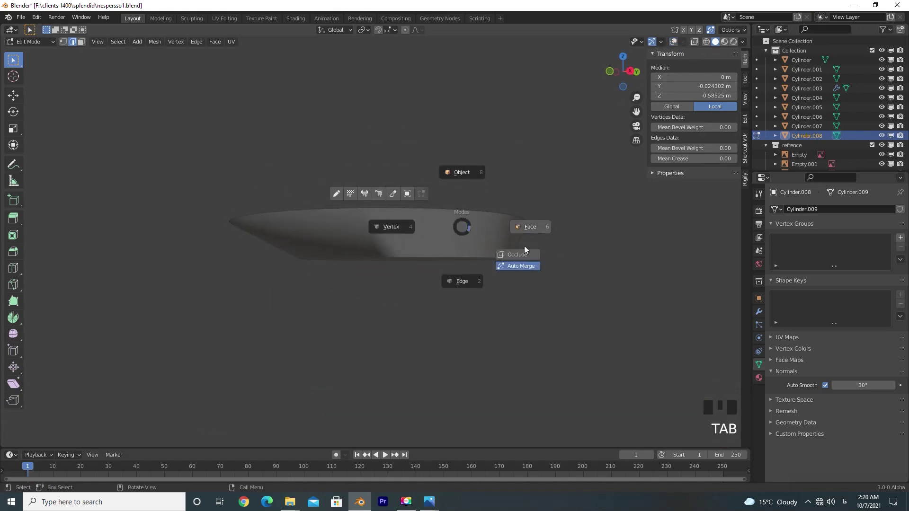
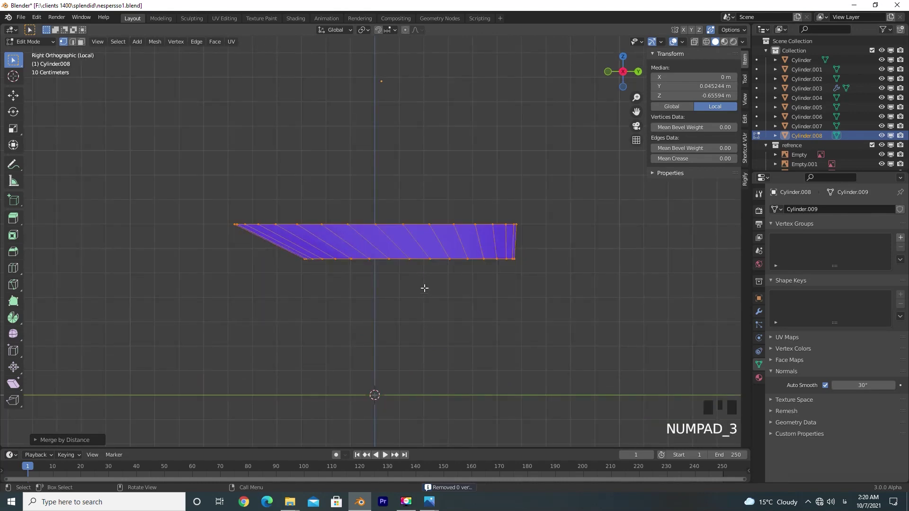
- Add a Subdivision Surface modifier to the collar and slide supporting edge loops toward its rims
{"action": "left_click", "coordinate": [757, 313]}
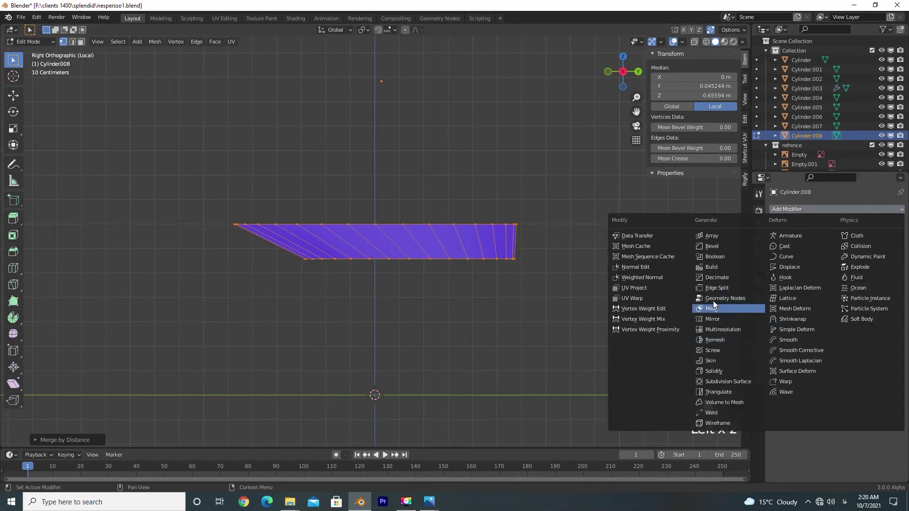
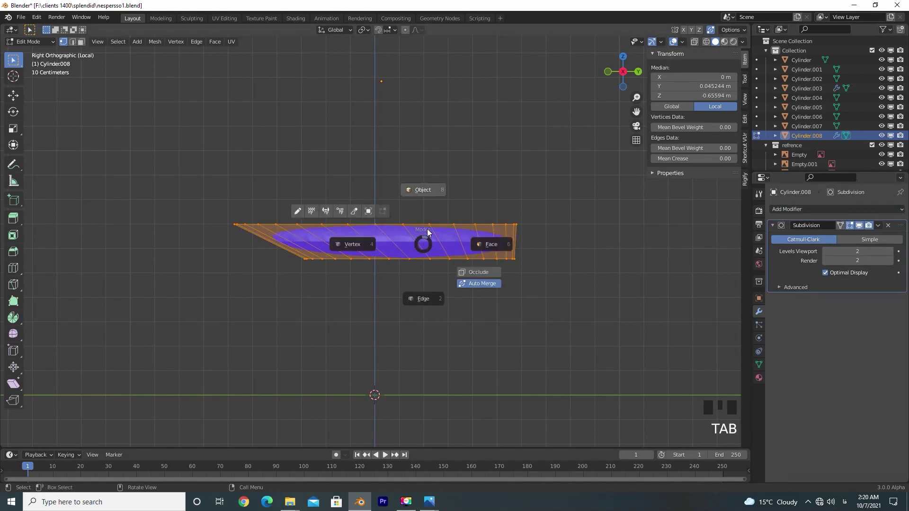
{"action": "key", "text": "ctrl+r"}
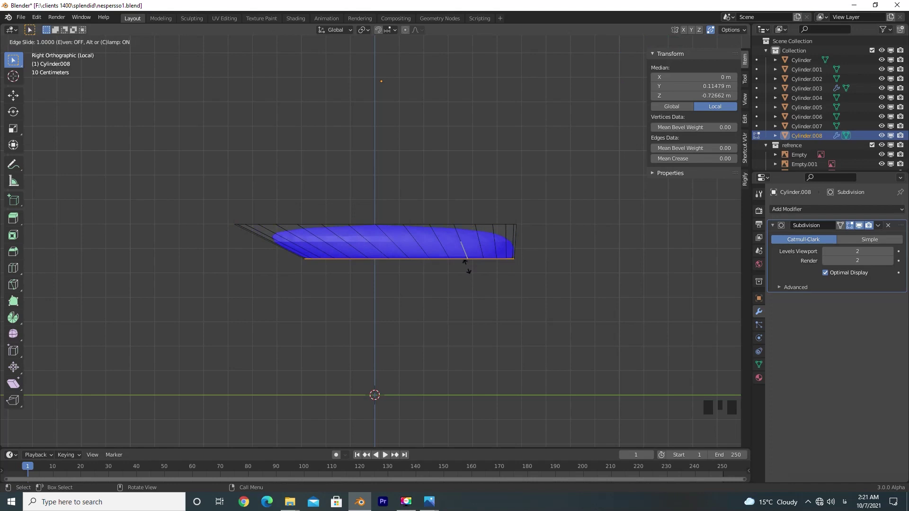
{"action": "key", "text": "ctrl+z"}
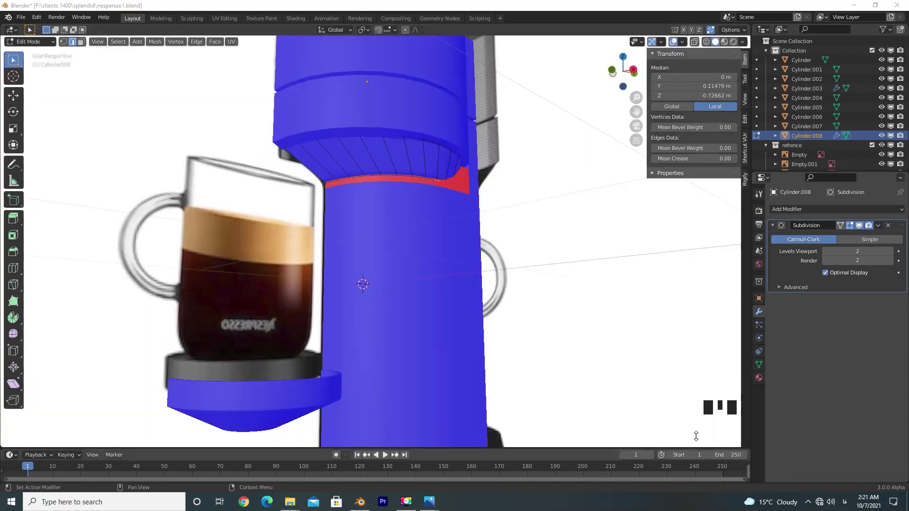
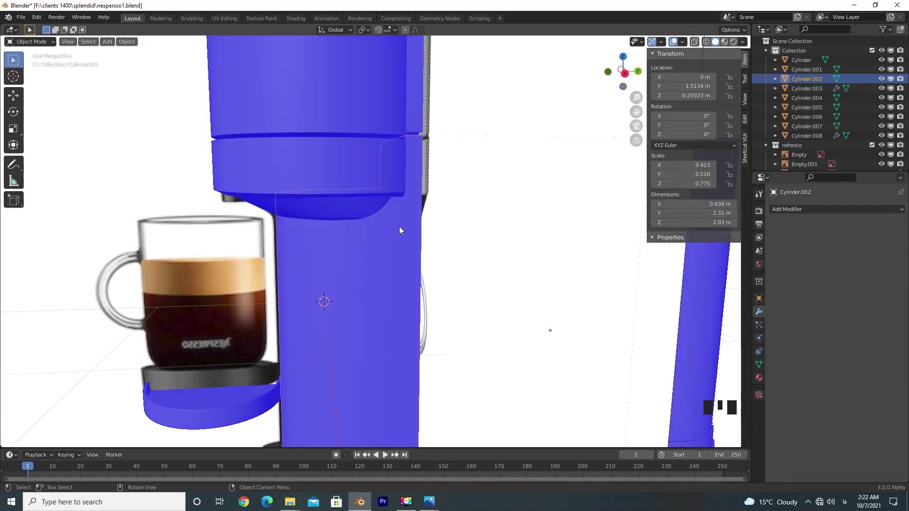
- Select the tall body cylinder Cylinder.002 and frame it with the cap in side view
{"action": "left_click", "coordinate": [360, 186]}
{"action": "left_click_drag", "start_coordinate": [685, 45], "coordinate": [397, 230]}
{"action": "left_click", "coordinate": [381, 193]}
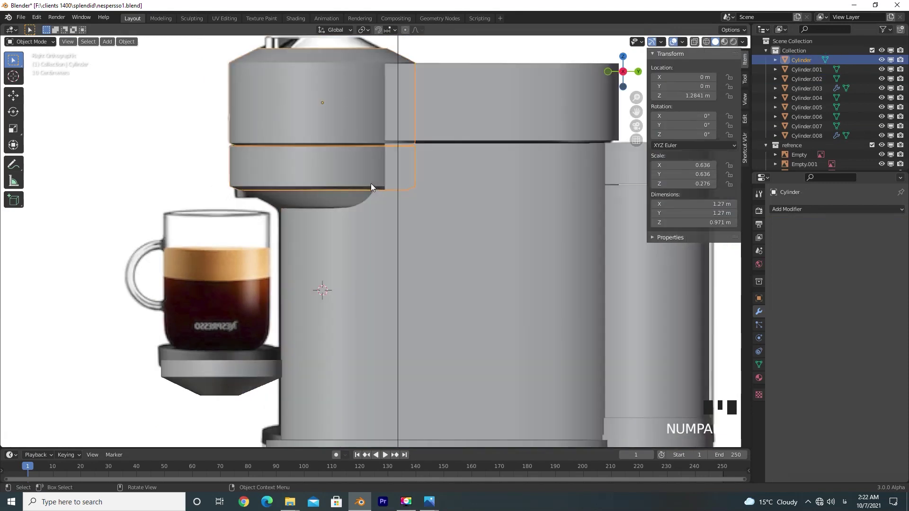
{"action": "scroll", "scroll_direction": "up", "scroll_amount": 3}
{"action": "left_click_drag", "start_coordinate": [401, 231], "coordinate": [878, 150]}
{"action": "left_click", "coordinate": [878, 149]}
{"action": "scroll", "scroll_direction": "down", "scroll_amount": 3}
{"action": "left_click_drag", "start_coordinate": [492, 213], "coordinate": [450, 200]}
{"action": "left_click", "coordinate": [450, 200]}
{"action": "key", "text": "KP_3"}
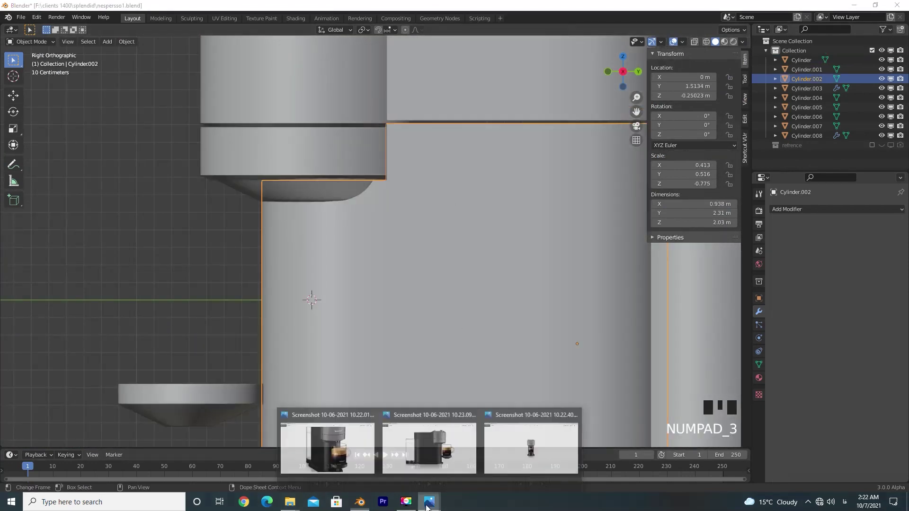
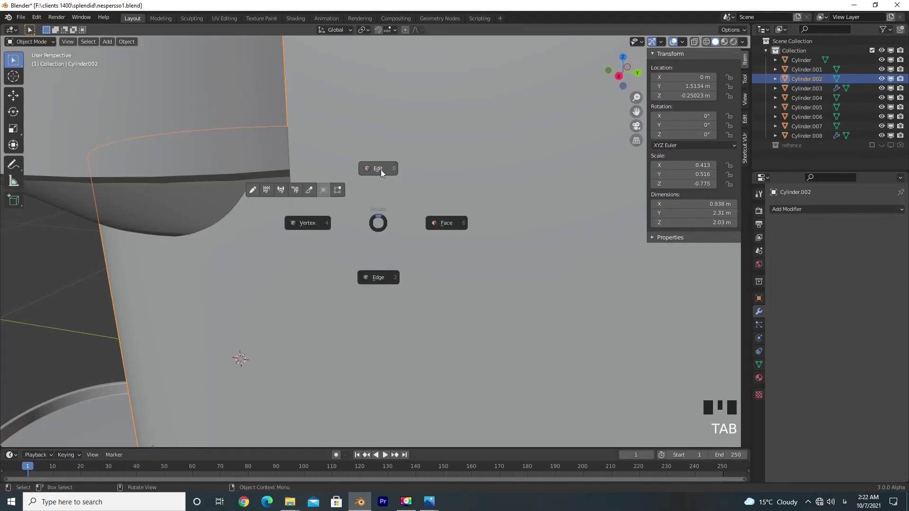
- Isolate the body in local view, enter Edit Mode, select its top vertex ring and move it up along Z toward the cap
{"action": "left_click_drag", "start_coordinate": [341, 216], "coordinate": [414, 215]}
{"action": "left_click", "coordinate": [414, 216]}
{"action": "left_click_drag", "start_coordinate": [435, 228], "coordinate": [412, 182]}
{"action": "left_click", "coordinate": [411, 182]}
{"action": "key", "text": "KP_Divide"}
{"action": "scroll", "scroll_direction": "up", "scroll_amount": 3}
{"action": "left_click_drag", "start_coordinate": [320, 193], "coordinate": [284, 162]}
{"action": "double_click", "coordinate": [284, 161]}
{"action": "key", "text": "KP_3"}
{"action": "key", "text": "g"}
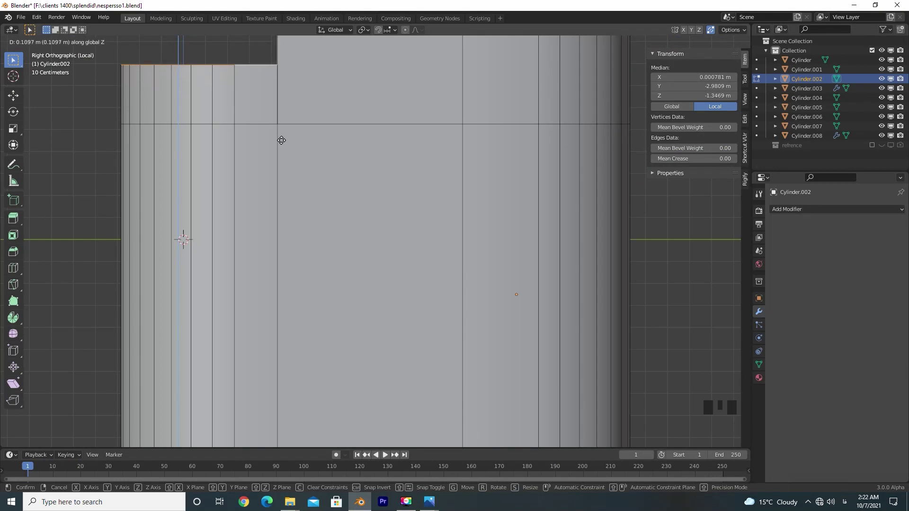
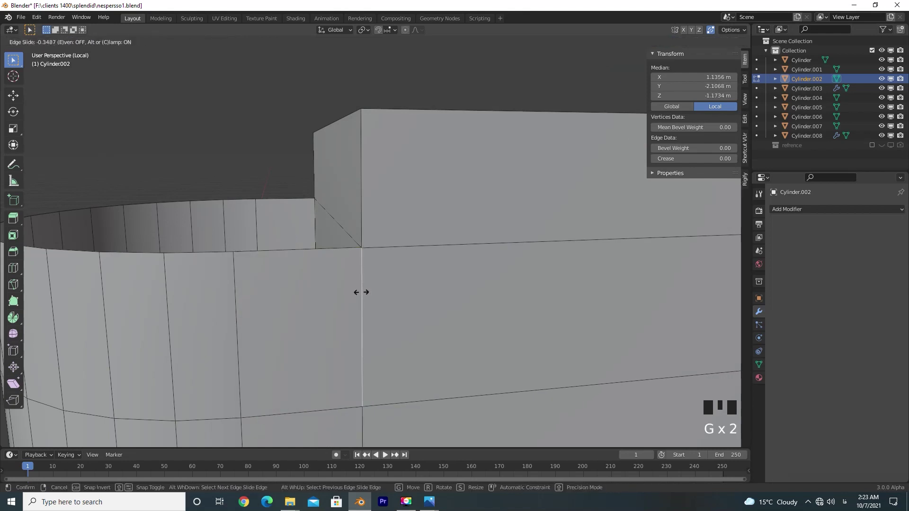
- Edge-slide the corner edge into place, merge the corner vertices at center, then merge by distance to remove doubles
{"action": "key", "text": "g"}
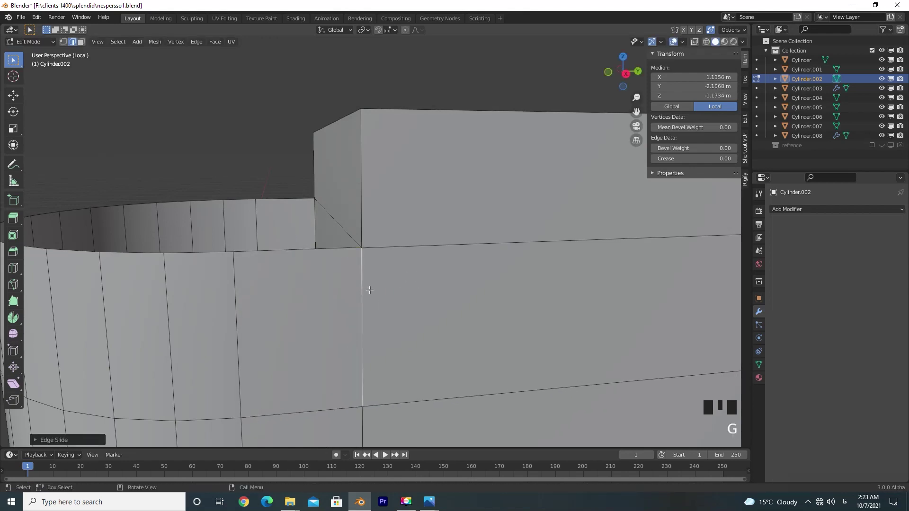
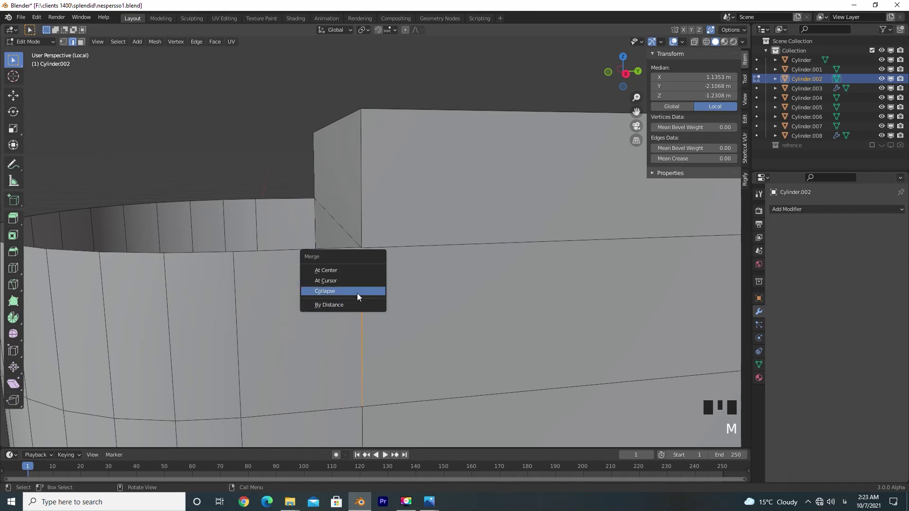
{"action": "key", "text": "m"}
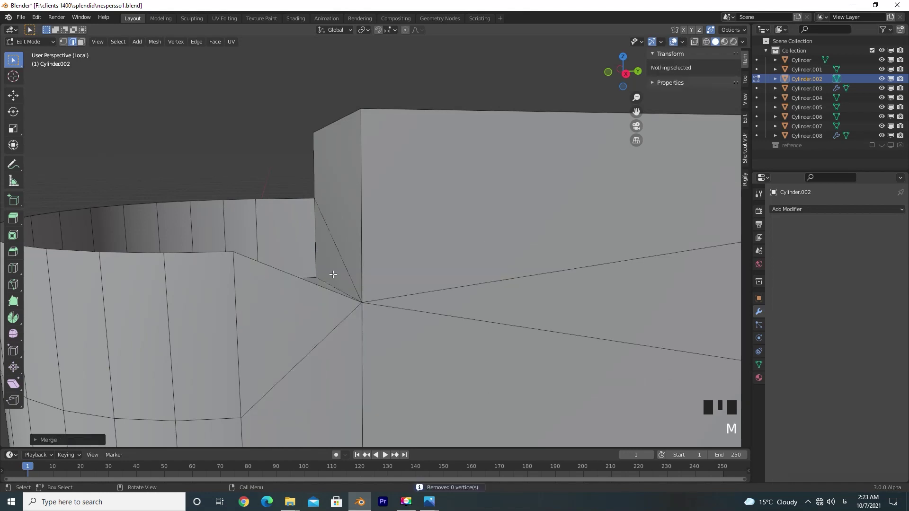
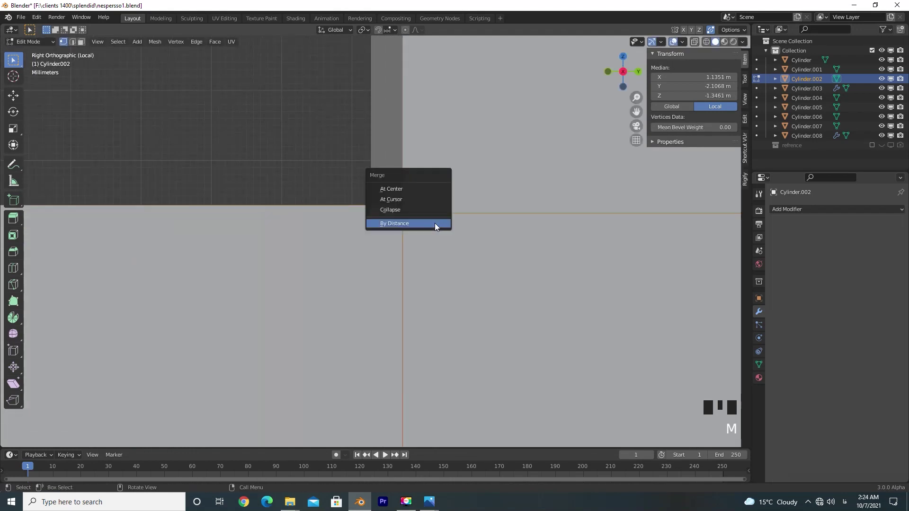
{"action": "key", "text": "m"}
{"action": "scroll", "scroll_direction": "down", "scroll_amount": 3}
{"action": "key", "text": "ctrl+z"}
{"action": "scroll", "scroll_direction": "up", "scroll_amount": 3}
{"action": "key", "text": "m"}
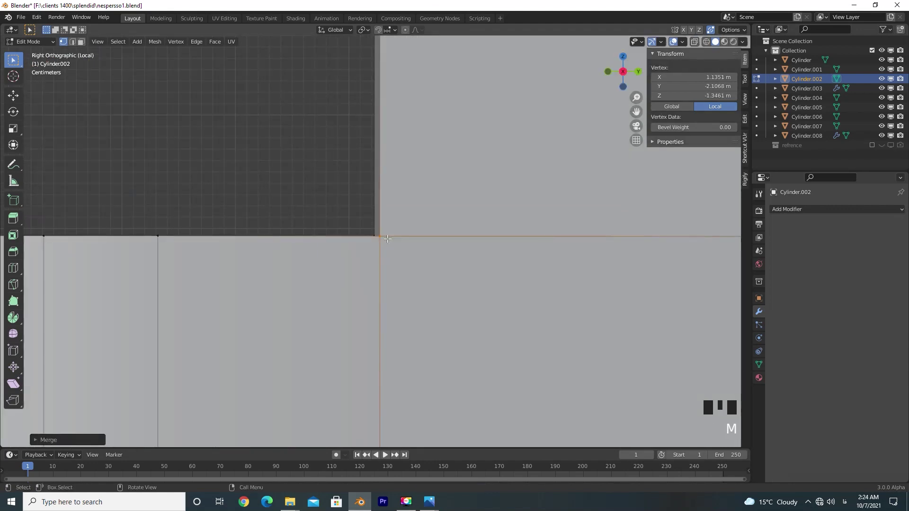
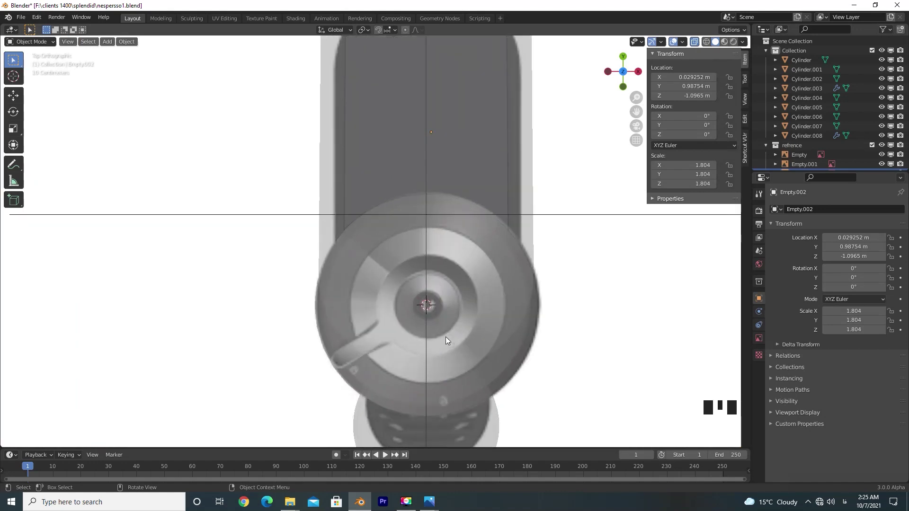
- Add a new cylinder mesh and shrink it down to spout size
{"action": "key", "text": "KP_3"}
{"action": "left_click", "coordinate": [299, 149]}
{"action": "key", "text": "Tab"}
{"action": "key", "text": "shift+a"}
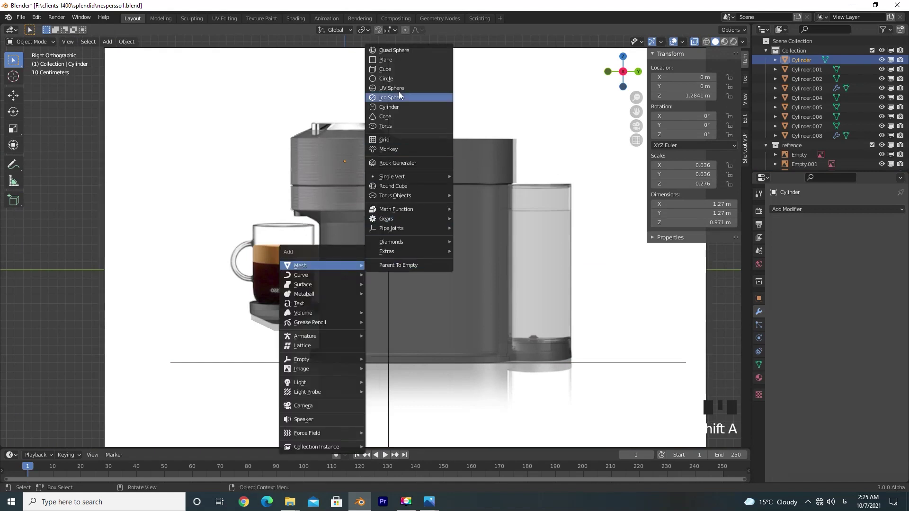
{"action": "key", "text": "s"}
{"action": "middle_click", "coordinate": [309, 283]}
{"action": "scroll", "scroll_direction": "up", "scroll_amount": 3}
{"action": "key", "text": "s"}
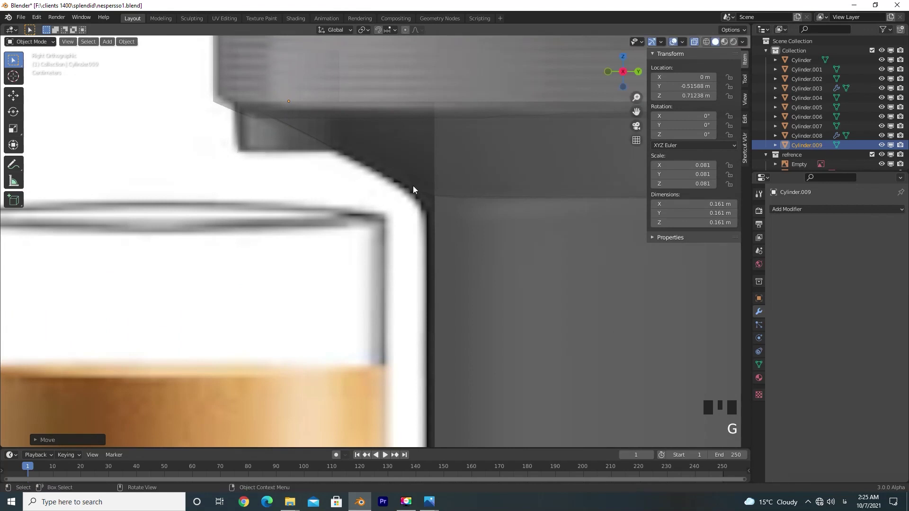
- Move the small cylinder up under the cap above the cup and stretch it slightly oval along Y
{"action": "key", "text": "KP_1"}
{"action": "scroll", "scroll_direction": "down", "scroll_amount": 3}
{"action": "middle_click", "coordinate": [469, 244]}
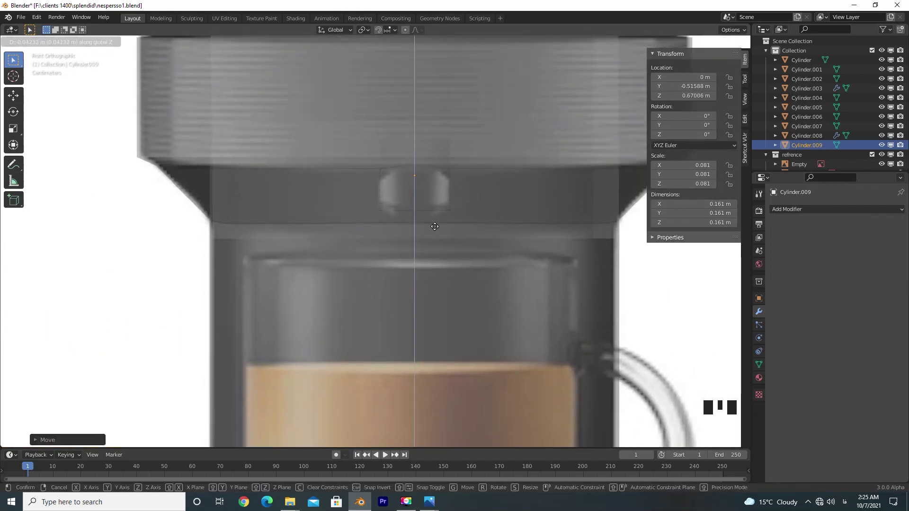
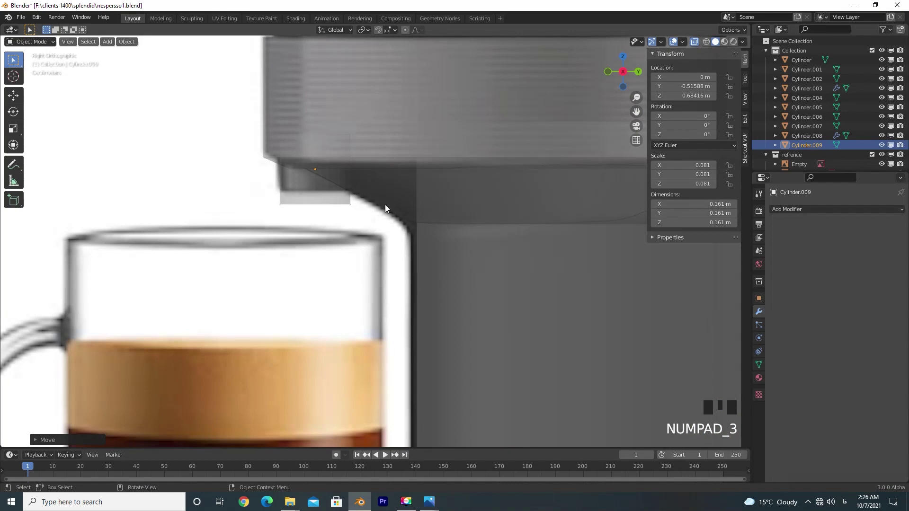
{"action": "key", "text": "s"}
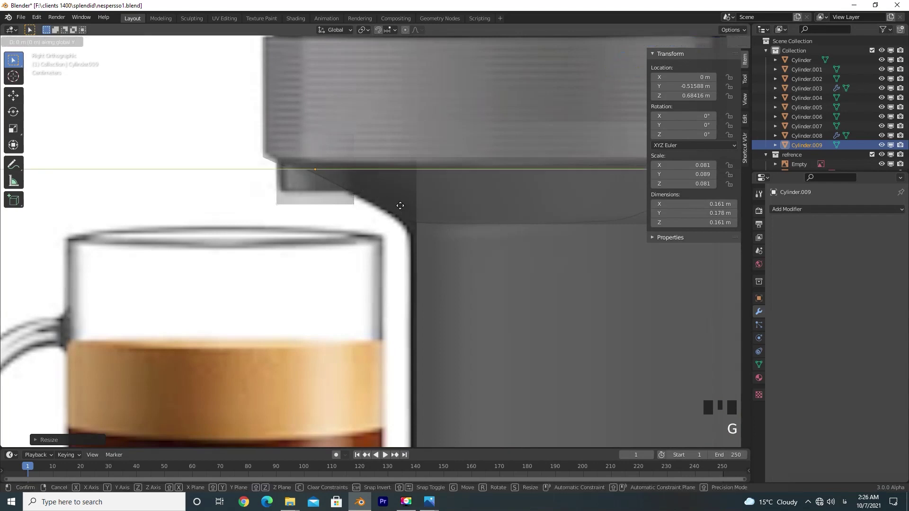
{"action": "key", "text": "KP_1"}
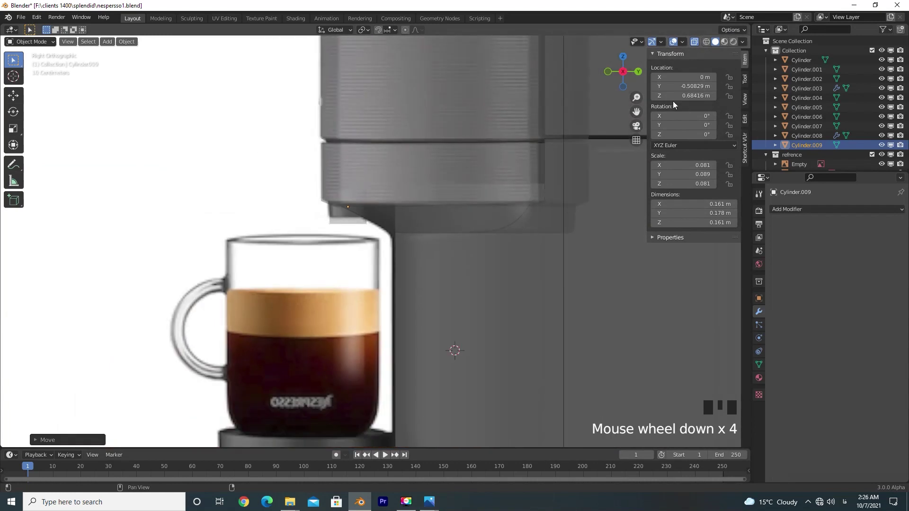
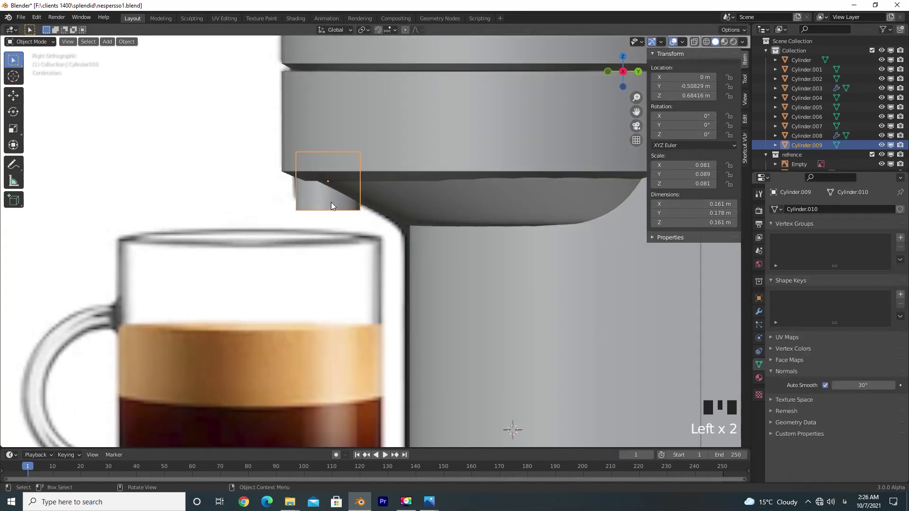
- In Edit Mode, inset the spout's bottom end face
{"action": "key", "text": "Tab"}
{"action": "middle_click", "coordinate": [343, 196]}
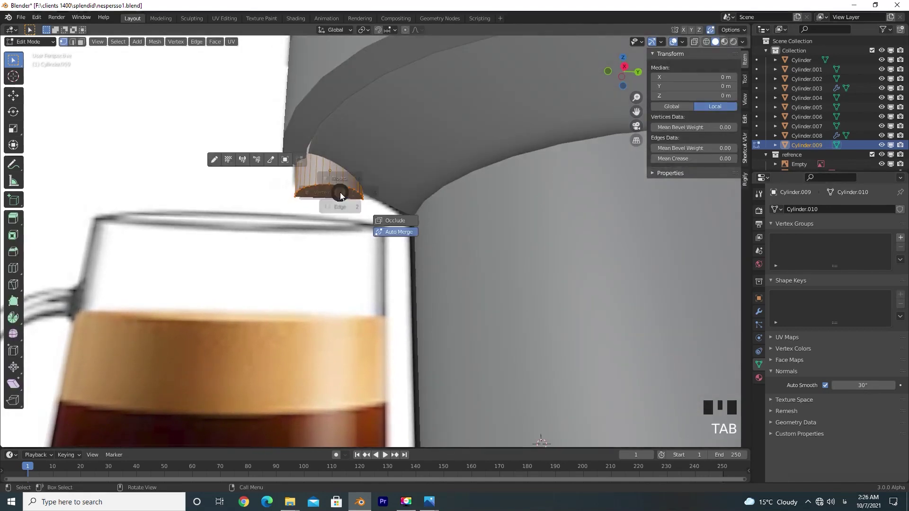
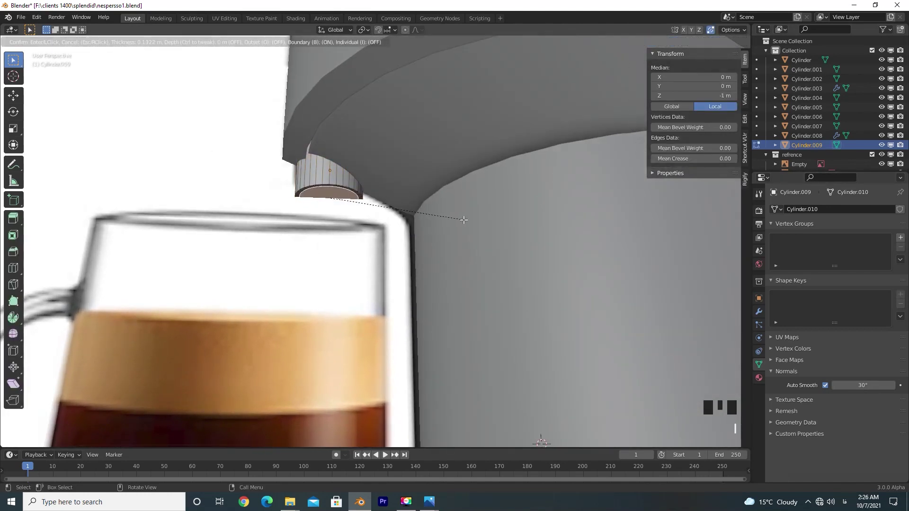
{"action": "key", "text": "e"}
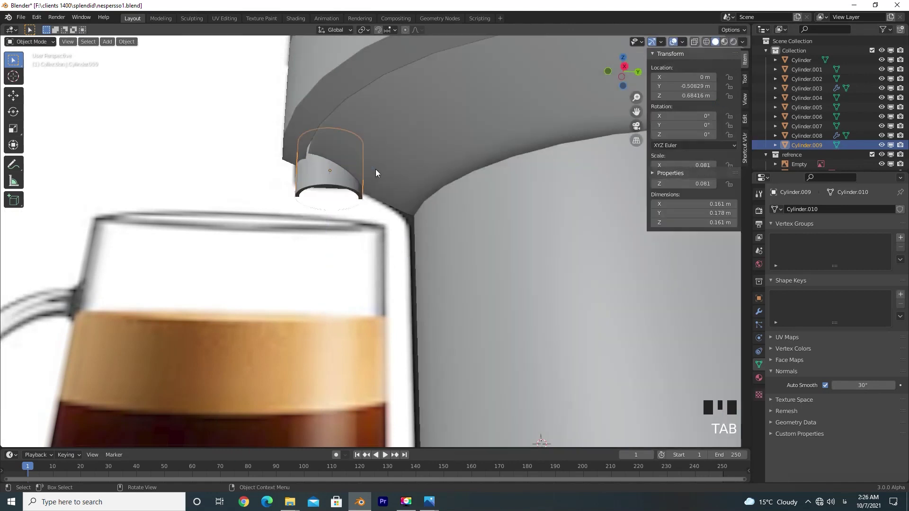
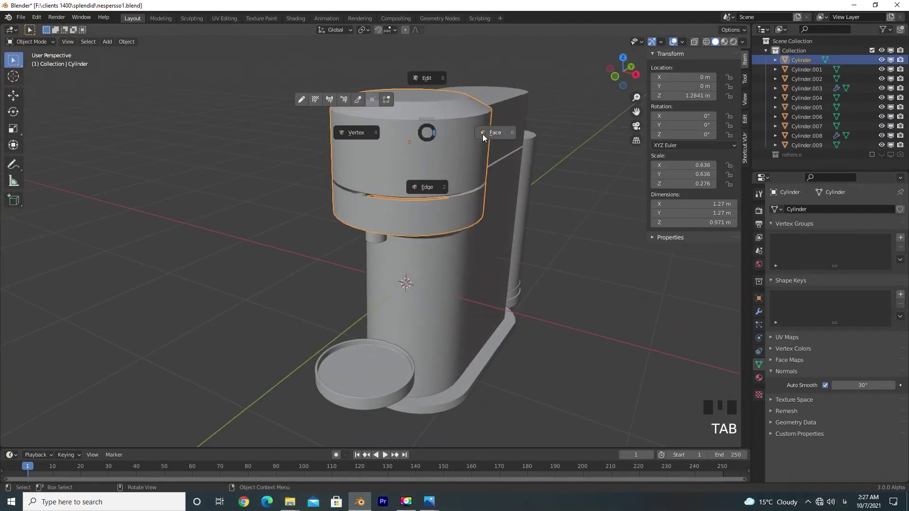
- Enter Edit Mode on the top cap Cylinder and select its top face
{"action": "left_click", "coordinate": [421, 99]}
{"action": "double_click", "coordinate": [420, 99]}
{"action": "left_click", "coordinate": [877, 156]}
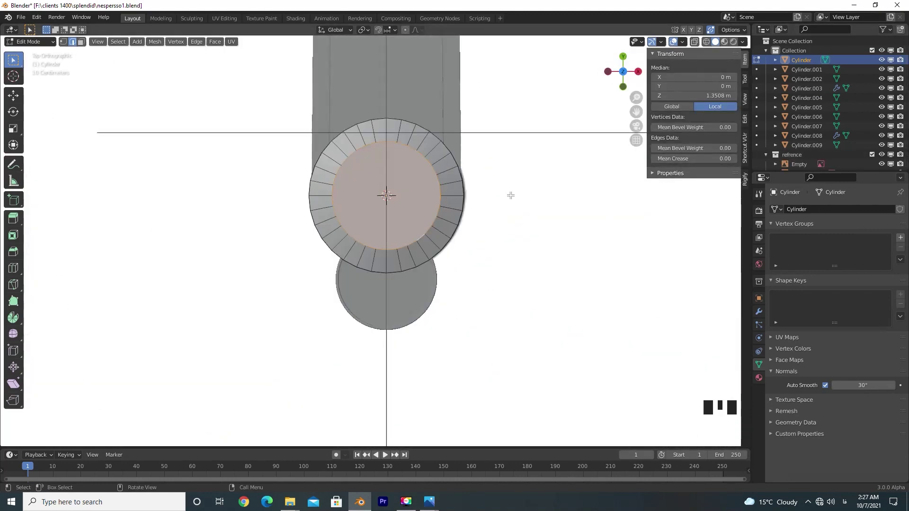
{"action": "scroll", "scroll_direction": "down", "scroll_amount": 3}
{"action": "key", "text": "Tab"}
- Check the top-view reference image, inset the cap's top face to match its inner ring and duplicate that circle
{"action": "left_click", "coordinate": [526, 240]}
{"action": "key", "text": "KP_Divide"}
{"action": "scroll", "scroll_direction": "up", "scroll_amount": 3}
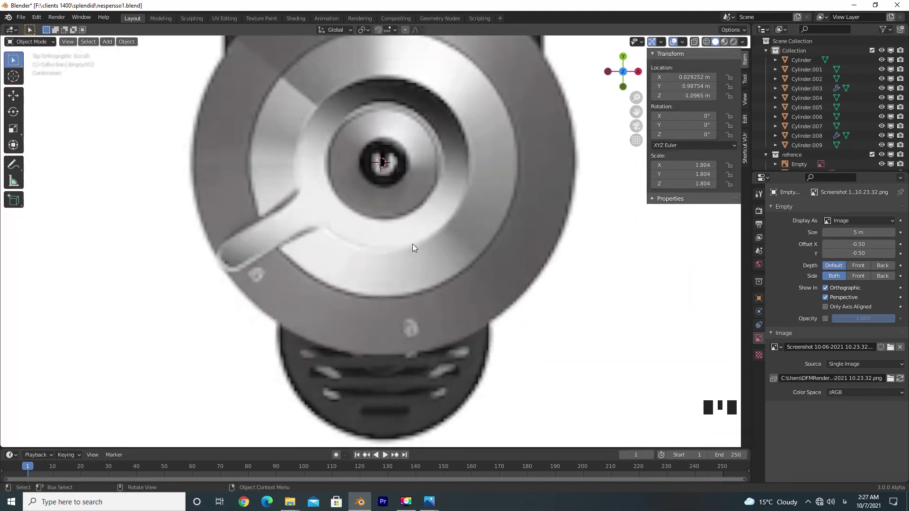
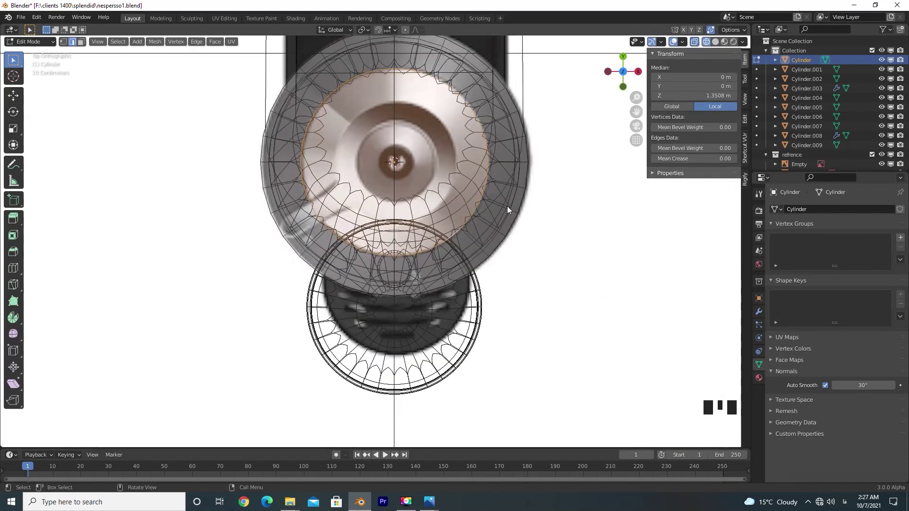
{"action": "scroll", "scroll_direction": "down", "scroll_amount": 3}
{"action": "left_click_drag", "start_coordinate": [476, 194], "coordinate": [423, 251]}
{"action": "left_click_drag", "start_coordinate": [462, 248], "coordinate": [483, 251]}
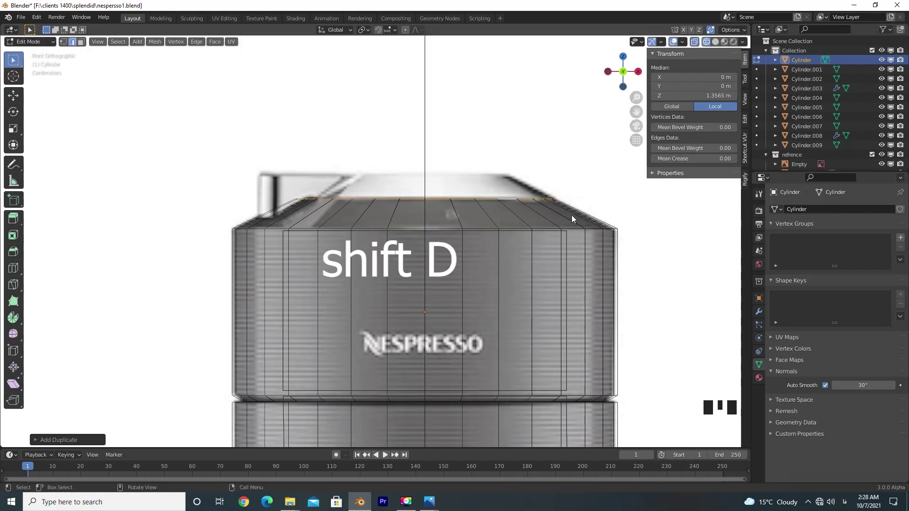
- Separate the duplicated inner circle as its own object Cylinder.011, extrude it, and select it with the mesh deselected
{"action": "left_click", "coordinate": [482, 199]}
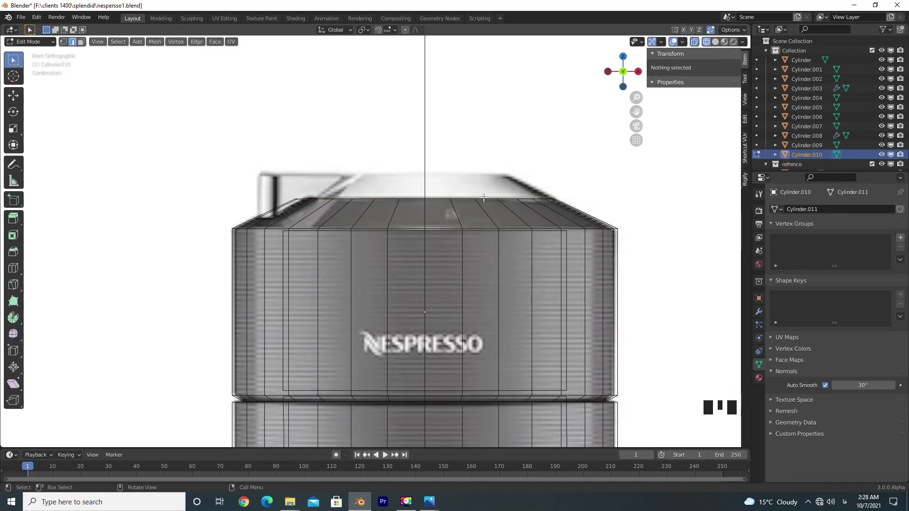
{"action": "left_click", "coordinate": [488, 192]}
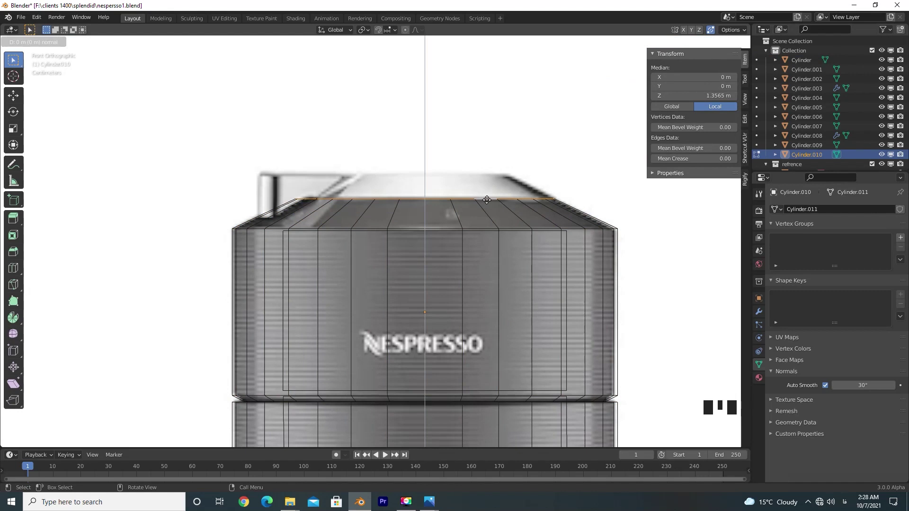
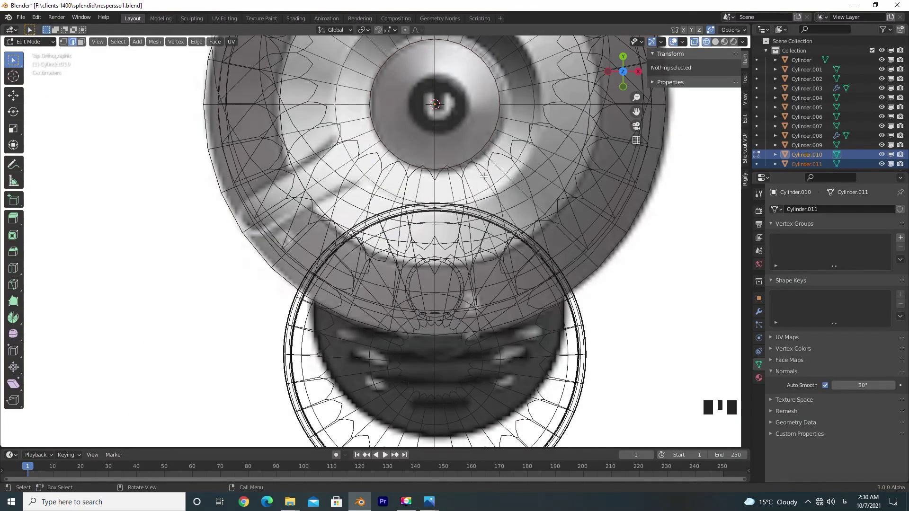
{"action": "left_click", "coordinate": [481, 127]}
{"action": "left_click", "coordinate": [488, 132]}
{"action": "left_click", "coordinate": [492, 136]}
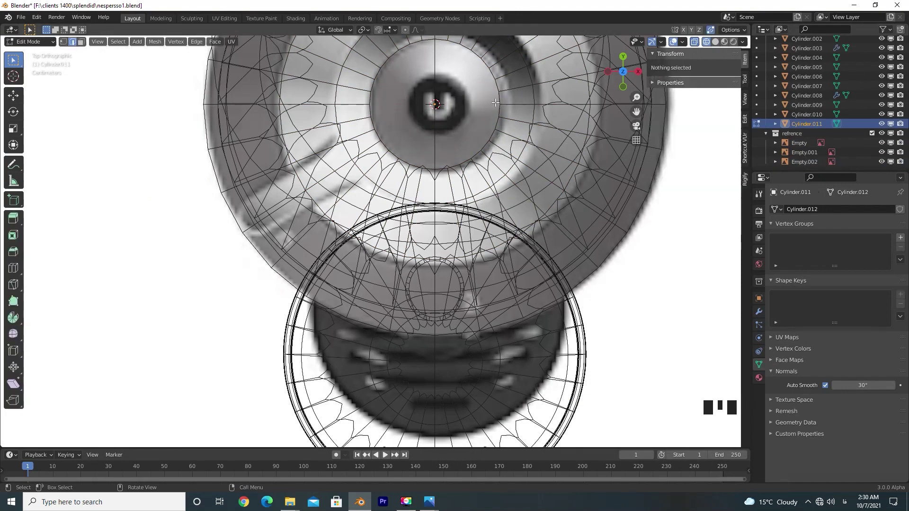
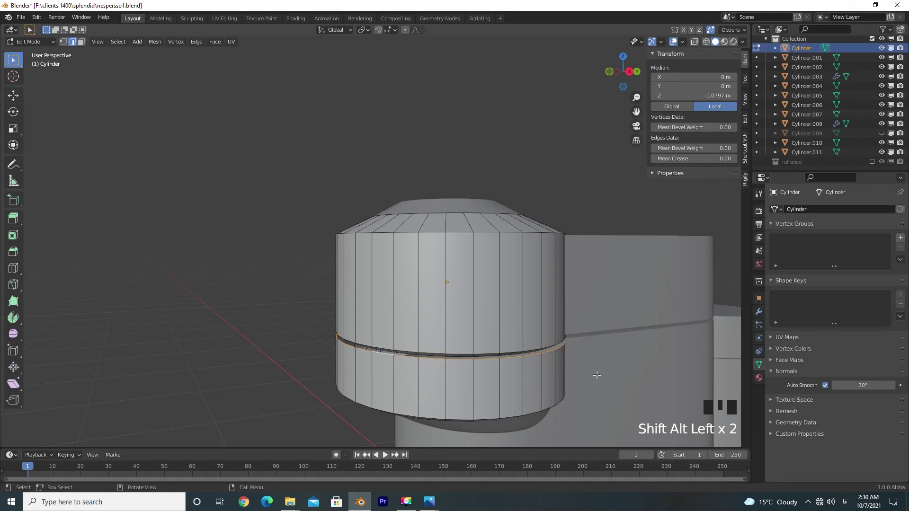
- Extrude the separated ring into a raised band and begin scaling the cap's edge loop to about 0.93
{"action": "key", "text": "e"}
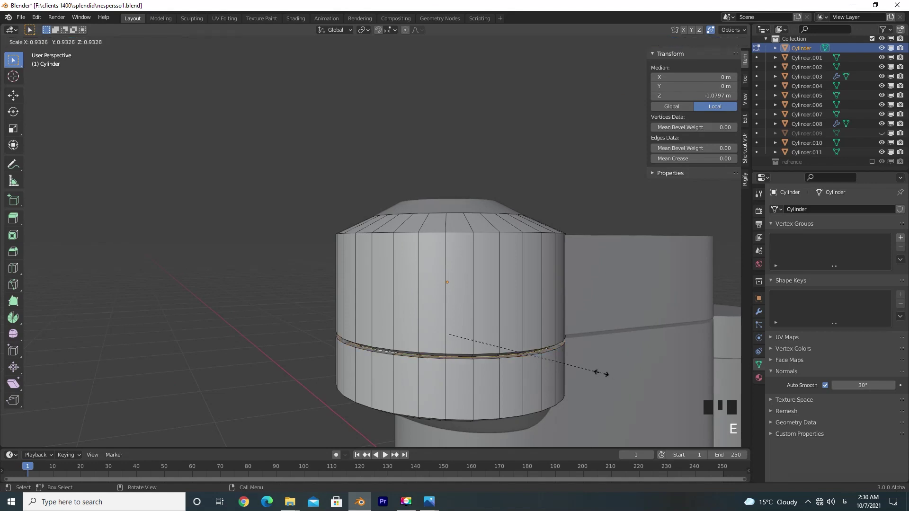
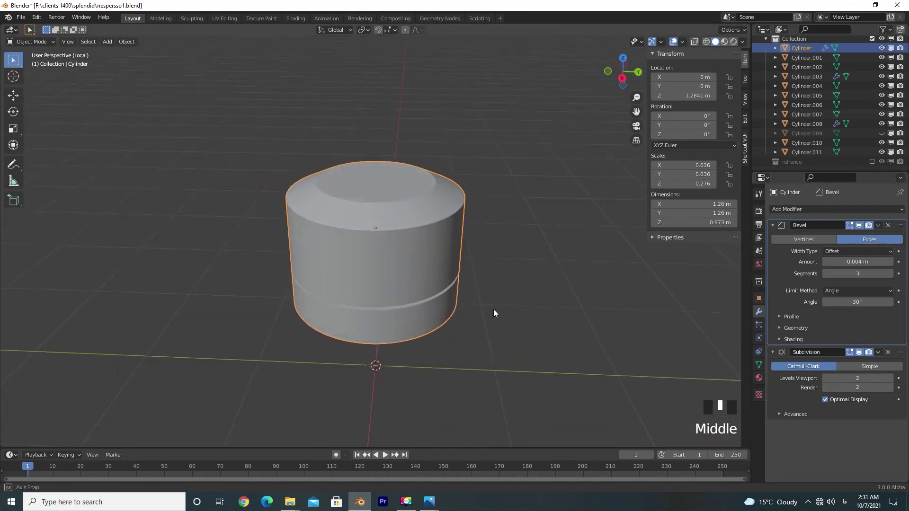
- Leave local view of the top cap, select the rounded body block and try joining it with Ctrl+J
{"action": "key", "text": "KP_Divide"}
{"action": "scroll", "scroll_direction": "down", "scroll_amount": 3}
{"action": "left_click", "coordinate": [436, 287]}
{"action": "left_click_drag", "start_coordinate": [475, 327], "coordinate": [495, 330]}
{"action": "left_click", "coordinate": [496, 330]}
{"action": "key", "text": "ctrl+j"}
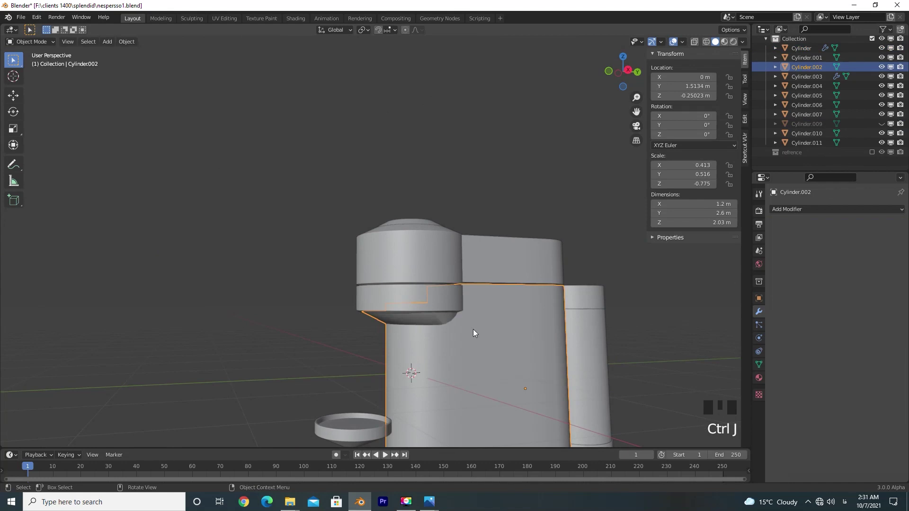
{"action": "left_click_drag", "start_coordinate": [489, 352], "coordinate": [431, 335]}
{"action": "left_click_drag", "start_coordinate": [431, 335], "coordinate": [791, 213]}
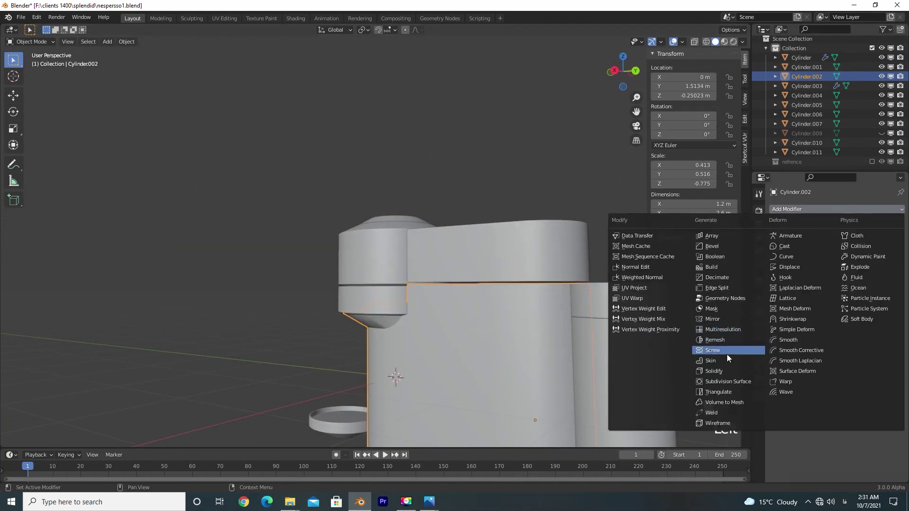
{"action": "left_click", "coordinate": [822, 215]}
{"action": "left_click", "coordinate": [731, 252]}
- Review the machine from several angles and undo the last several changes
{"action": "left_click_drag", "start_coordinate": [895, 264], "coordinate": [893, 275]}
{"action": "left_click_drag", "start_coordinate": [895, 275], "coordinate": [360, 343]}
{"action": "scroll", "scroll_direction": "up", "scroll_amount": 3}
{"action": "scroll", "scroll_direction": "down", "scroll_amount": 3}
{"action": "left_click_drag", "start_coordinate": [485, 378], "coordinate": [889, 226]}
{"action": "left_click", "coordinate": [890, 226]}
{"action": "left_click_drag", "start_coordinate": [508, 369], "coordinate": [422, 342]}
{"action": "left_click", "coordinate": [422, 342]}
{"action": "key", "text": "ctrl+z"}
{"action": "key", "text": "ctrl+z"}
{"action": "key", "text": "ctrl+z"}
{"action": "key", "text": "ctrl+z"}
{"action": "key", "text": "ctrl+z"}
{"action": "key", "text": "ctrl+z"}
- Add a Bevel modifier (width 0.1 m, 1 segment) to the drip disc Cylinder.008
{"action": "left_click", "coordinate": [444, 342]}
{"action": "left_click_drag", "start_coordinate": [502, 350], "coordinate": [744, 274]}
{"action": "left_click_drag", "start_coordinate": [890, 226], "coordinate": [765, 275]}
{"action": "key", "text": "ctrl+z"}
{"action": "left_click_drag", "start_coordinate": [722, 249], "coordinate": [899, 214]}
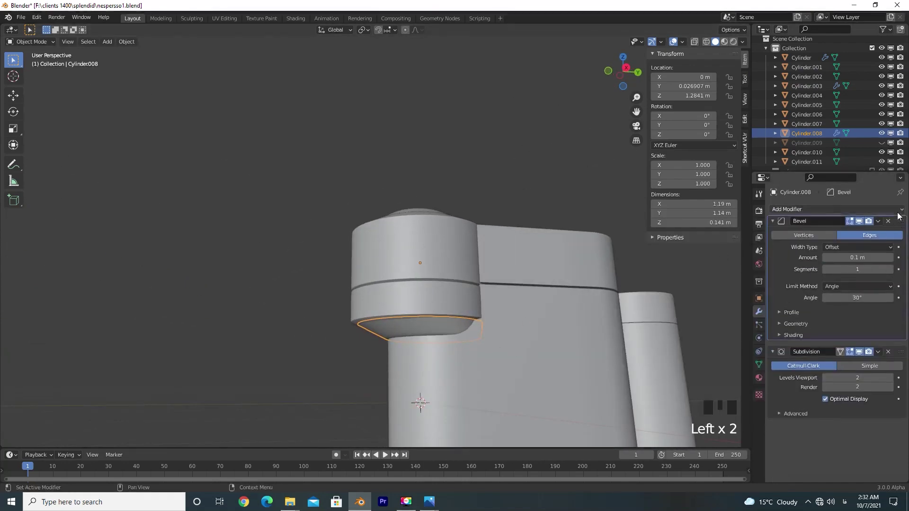
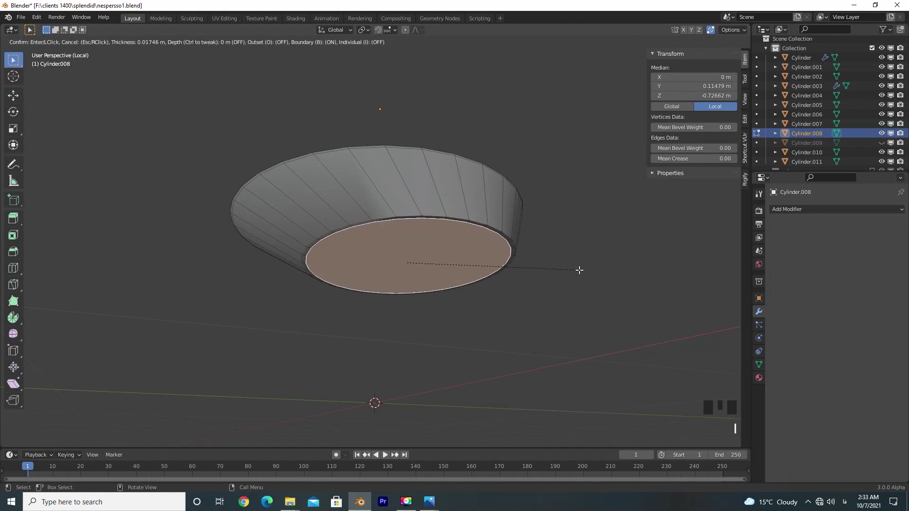
- Slide the inset's new edge loop along the drip disc's rim
{"action": "key", "text": "ctrl+r"}
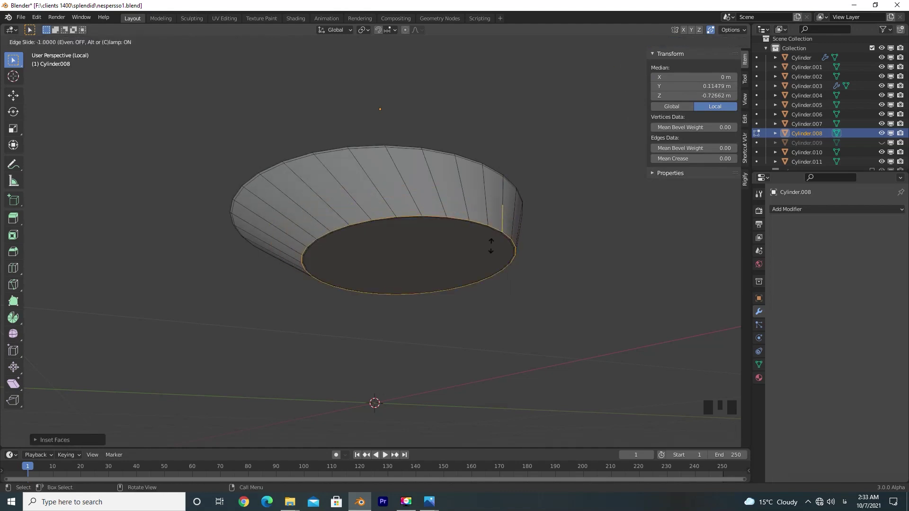
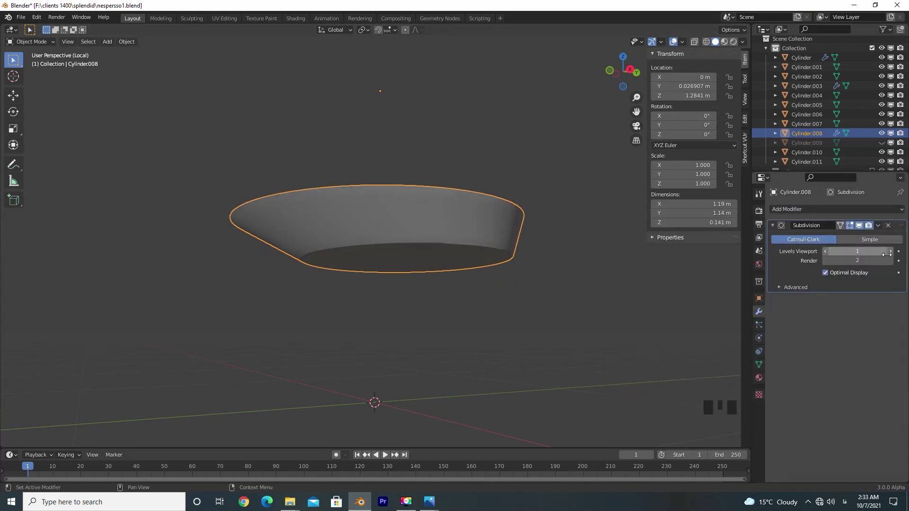
- Add Subdivision Surface at viewport level 2 to the drip disc and exit local view to see the whole machine
{"action": "left_click", "coordinate": [890, 254]}
{"action": "left_click_drag", "start_coordinate": [564, 317], "coordinate": [495, 317]}
{"action": "key", "text": "KP_Divide"}
{"action": "left_click_drag", "start_coordinate": [508, 381], "coordinate": [296, 343]}
{"action": "left_click", "coordinate": [295, 342]}
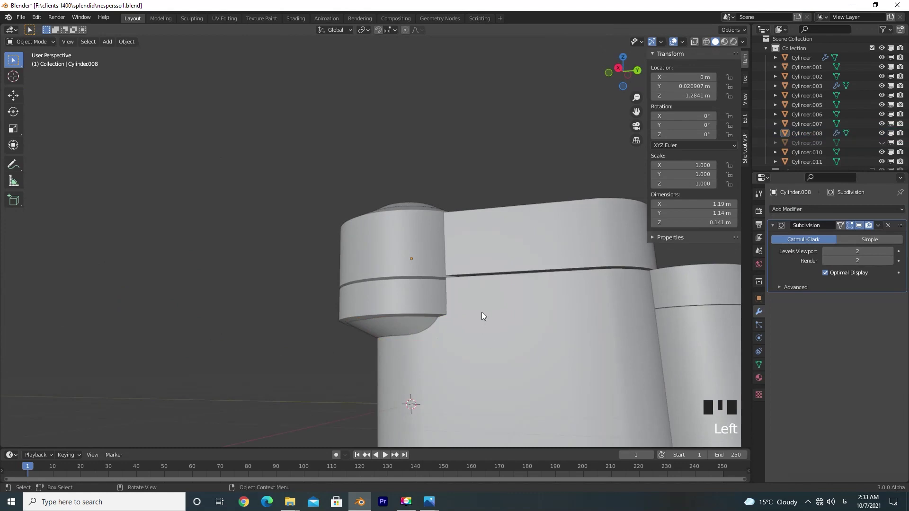
{"action": "left_click_drag", "start_coordinate": [497, 332], "coordinate": [549, 361]}
{"action": "scroll", "scroll_direction": "down", "scroll_amount": 3}
{"action": "left_click_drag", "start_coordinate": [521, 369], "coordinate": [321, 356]}
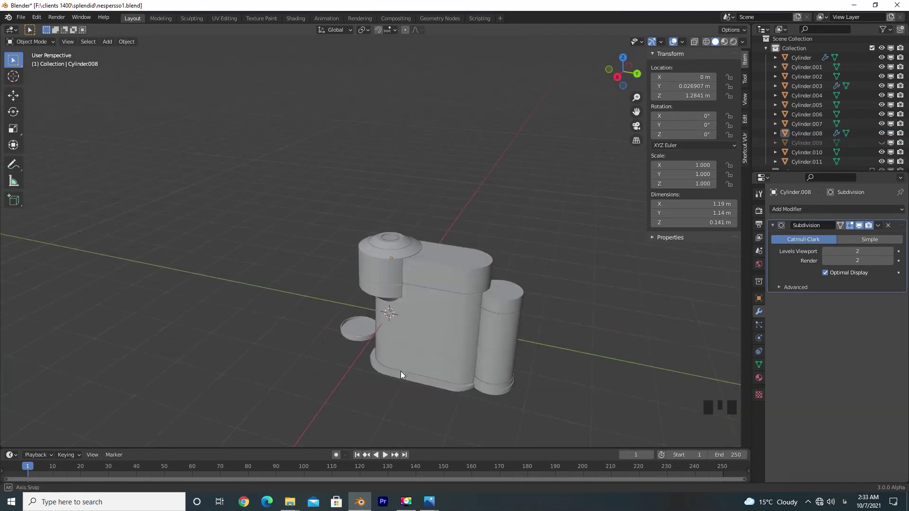
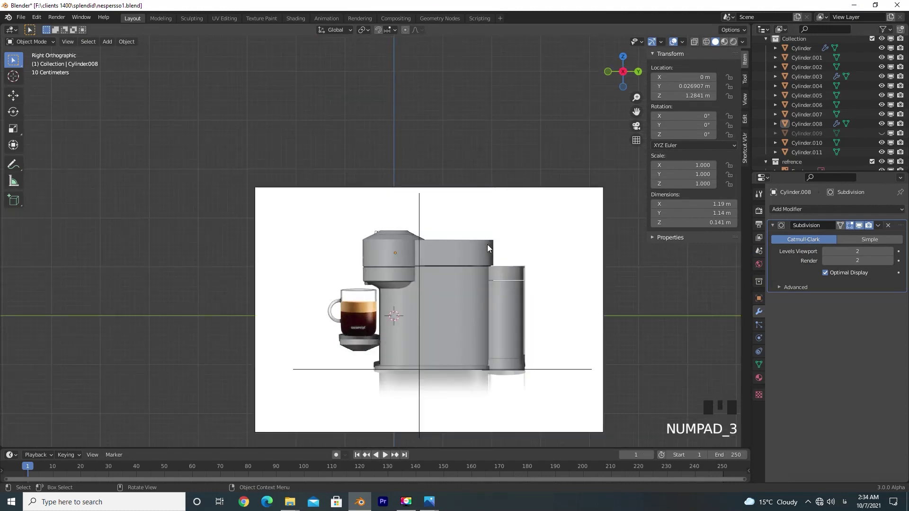
{"action": "scroll", "scroll_direction": "up", "scroll_amount": 3}
- Add a new cylinder, shrink it to a small peg and stretch it taller
{"action": "key", "text": "KP_1"}
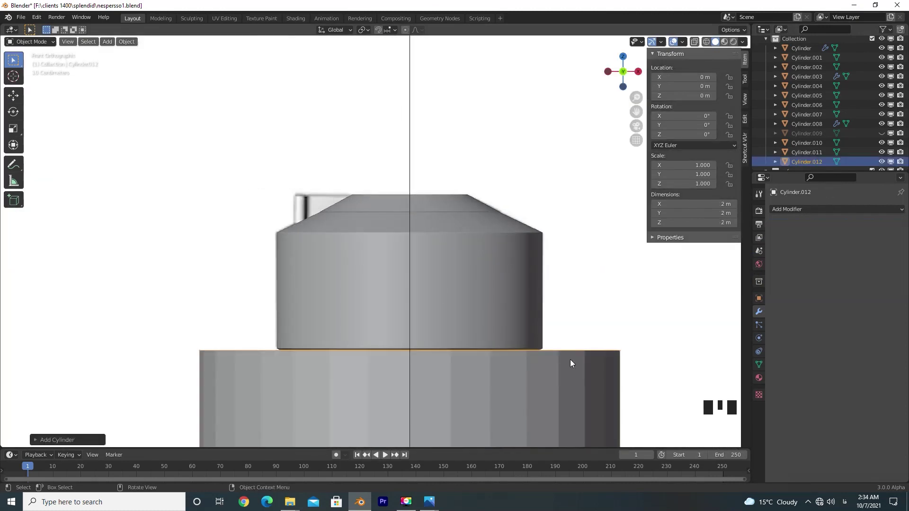
{"action": "scroll", "scroll_direction": "down", "scroll_amount": 3}
{"action": "key", "text": "g"}
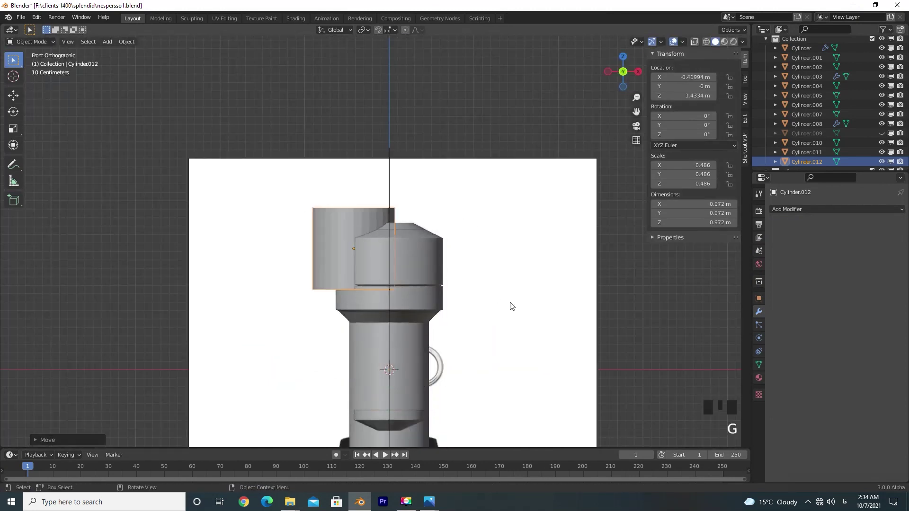
{"action": "key", "text": "f"}
{"action": "scroll", "scroll_direction": "down", "scroll_amount": 3}
{"action": "key", "text": "g"}
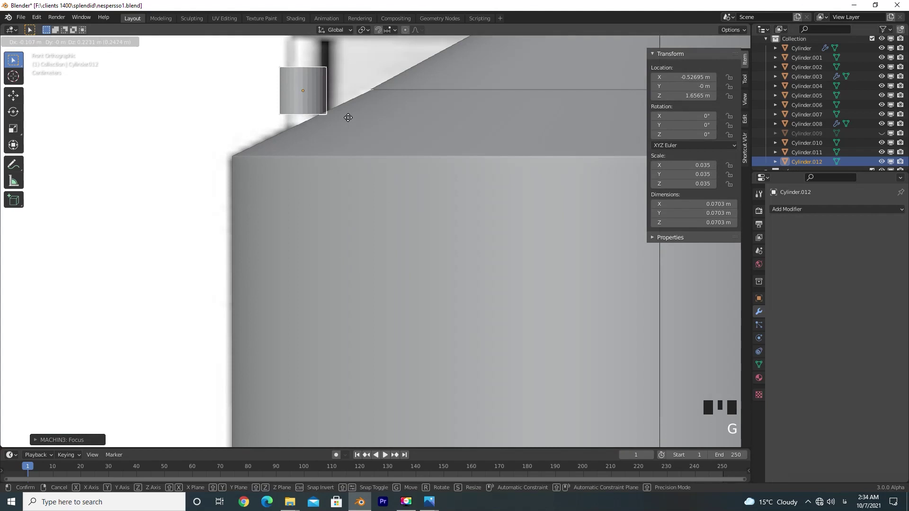
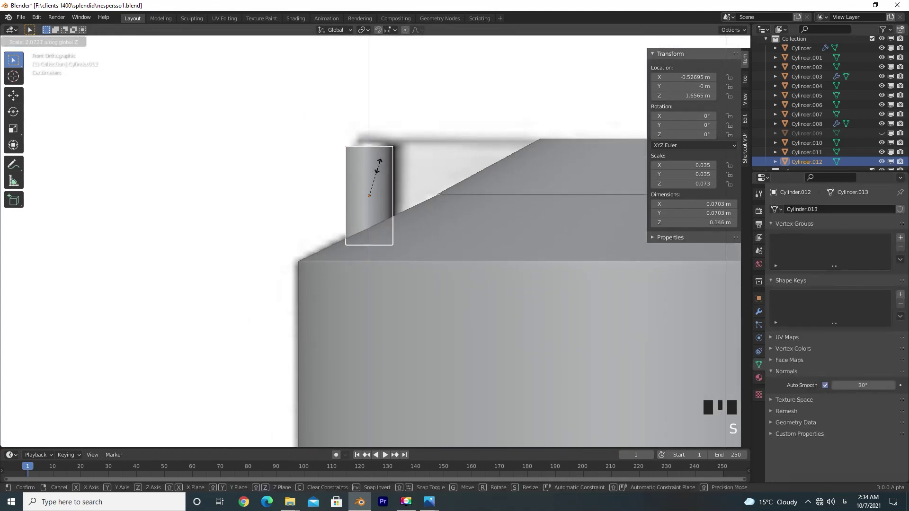
{"action": "key", "text": "g"}
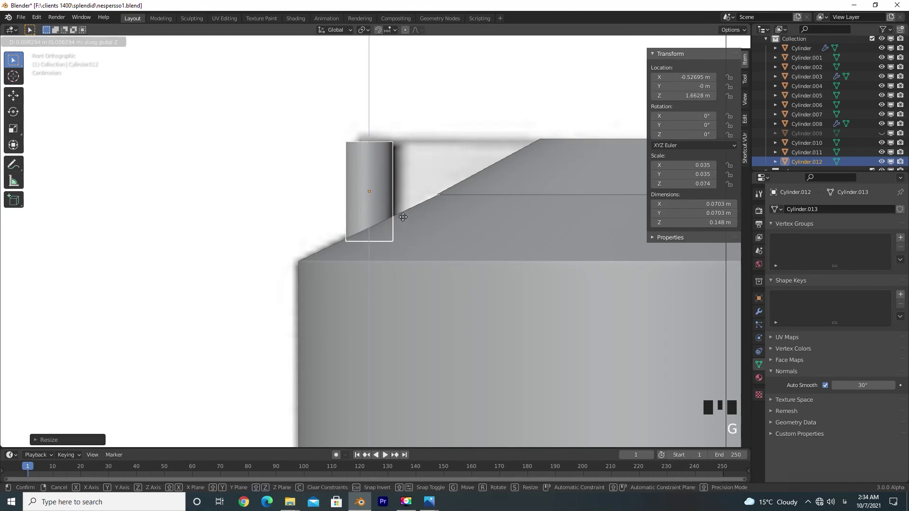
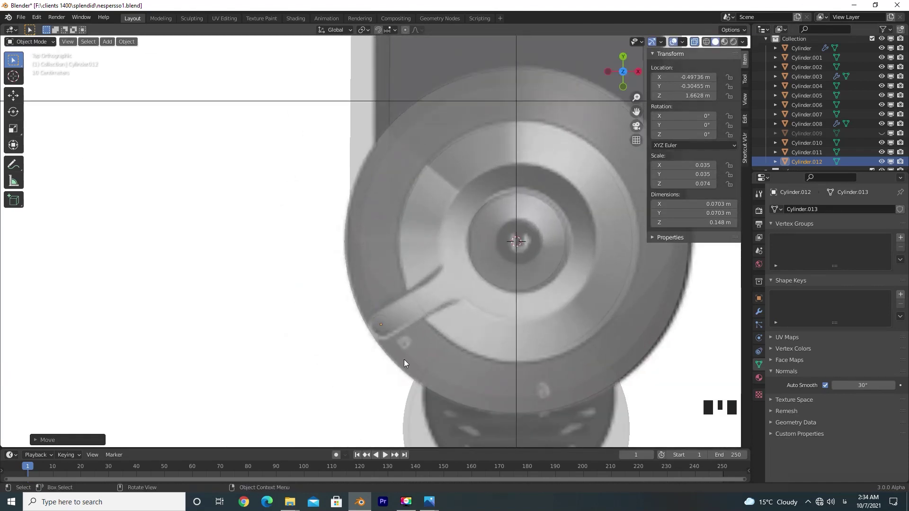
- Move the 0.1 m peg onto the tip of the top lever arm and resize it to match the reference
{"action": "scroll", "scroll_direction": "up", "scroll_amount": 3}
{"action": "left_click_drag", "start_coordinate": [450, 355], "coordinate": [403, 281]}
{"action": "scroll", "scroll_direction": "up", "scroll_amount": 3}
{"action": "left_click_drag", "start_coordinate": [397, 323], "coordinate": [394, 302]}
{"action": "scroll", "scroll_direction": "down", "scroll_amount": 3}
{"action": "key", "text": "KP_1"}
{"action": "key", "text": "g"}
{"action": "key", "text": "g"}
{"action": "key", "text": "KP_7"}
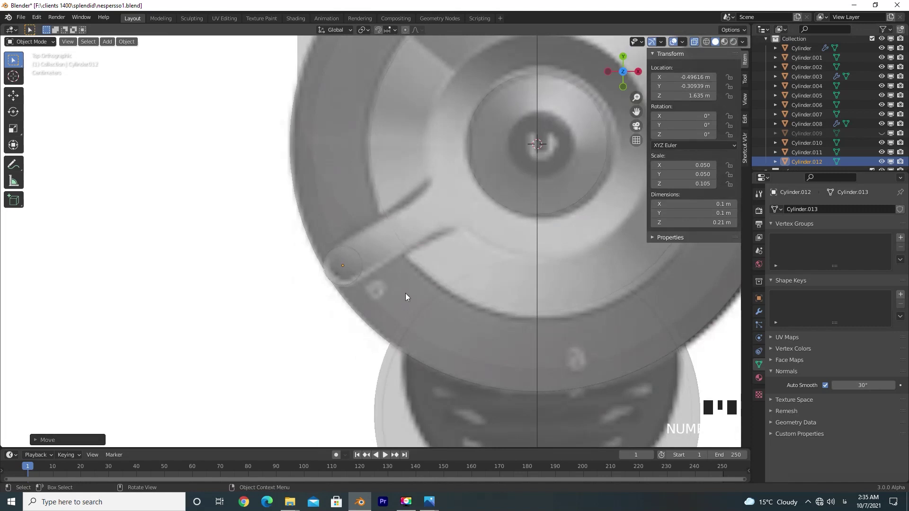
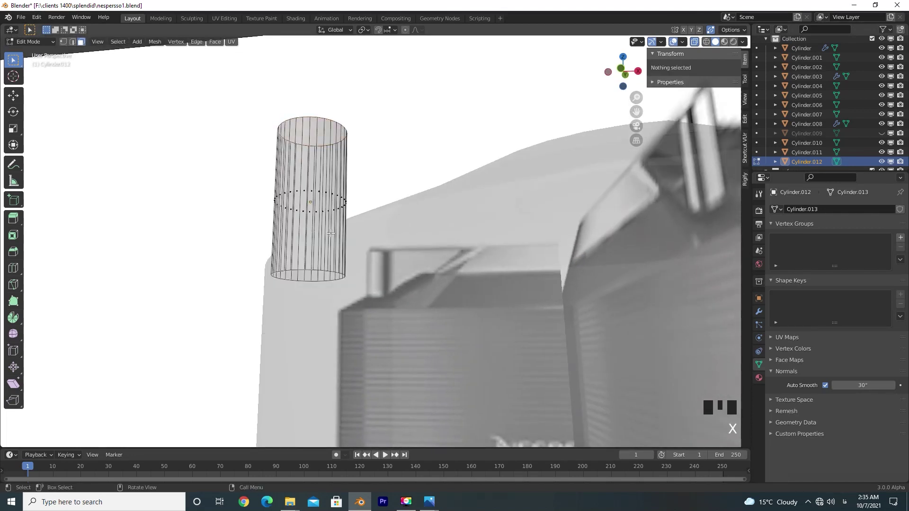
- From top view select Cylinder.012's rounded-end vertices, move them along the lever slot and widen them
{"action": "key", "text": "KP_7"}
{"action": "left_click_drag", "start_coordinate": [319, 226], "coordinate": [320, 242]}
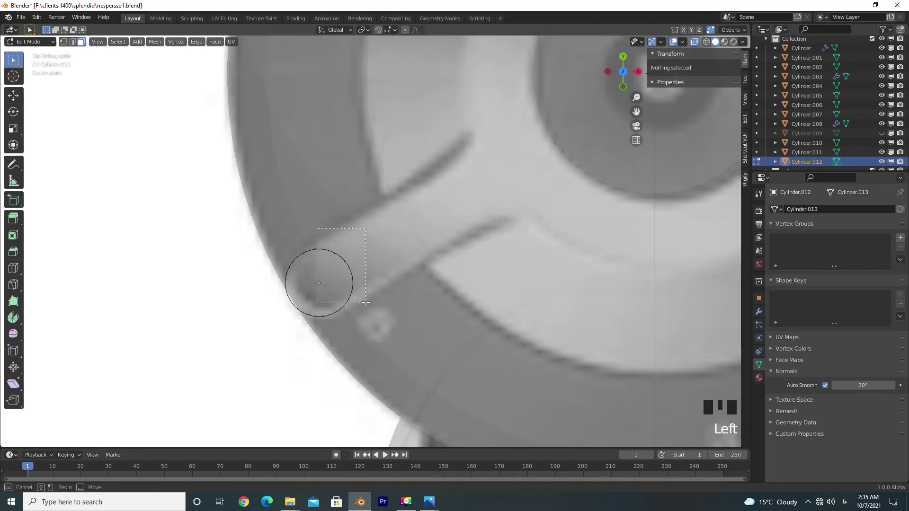
{"action": "left_click", "coordinate": [314, 237]}
{"action": "left_click_drag", "start_coordinate": [344, 287], "coordinate": [348, 290]}
{"action": "left_click", "coordinate": [310, 239]}
{"action": "left_click", "coordinate": [346, 297]}
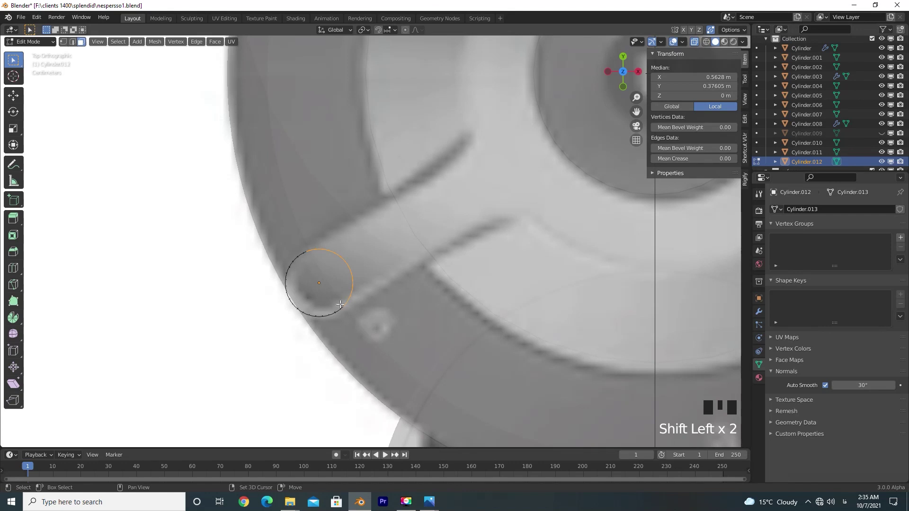
{"action": "left_click_drag", "start_coordinate": [392, 324], "coordinate": [353, 325]}
{"action": "key", "text": "g"}
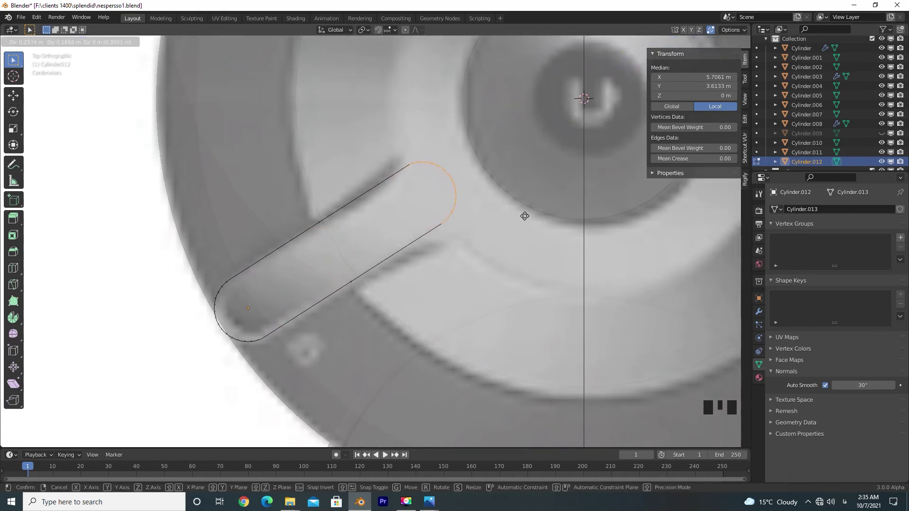
{"action": "key", "text": "s"}
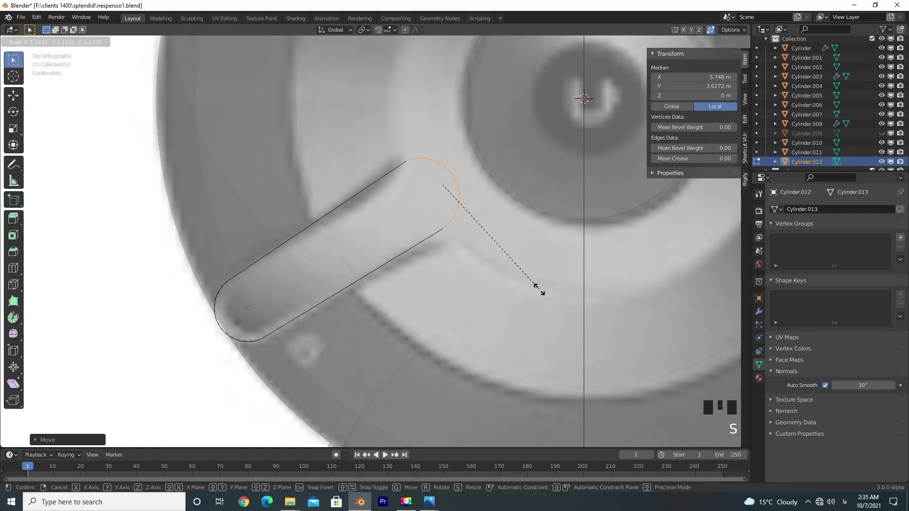
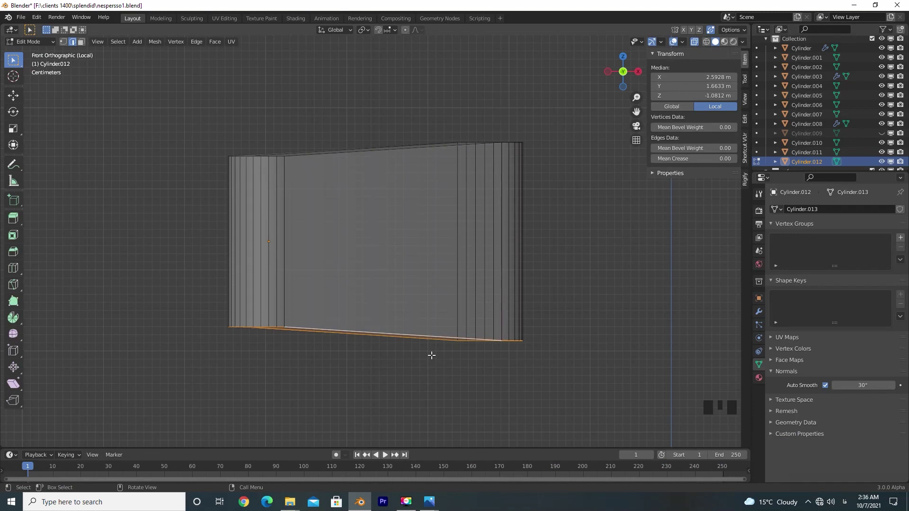
- Undo and redo the rounded end's placement and width so it fits the slot shape
{"action": "key", "text": "ctrl+z"}
{"action": "key", "text": "ctrl+z"}
{"action": "key", "text": "ctrl+z"}
{"action": "key", "text": "ctrl+z"}
{"action": "key", "text": "KP_Divide"}
{"action": "key", "text": "KP_7"}
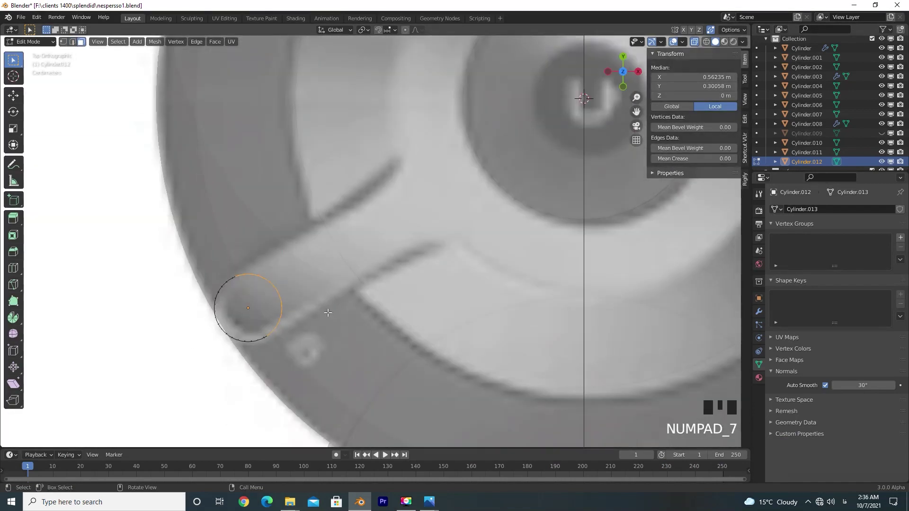
{"action": "key", "text": "g"}
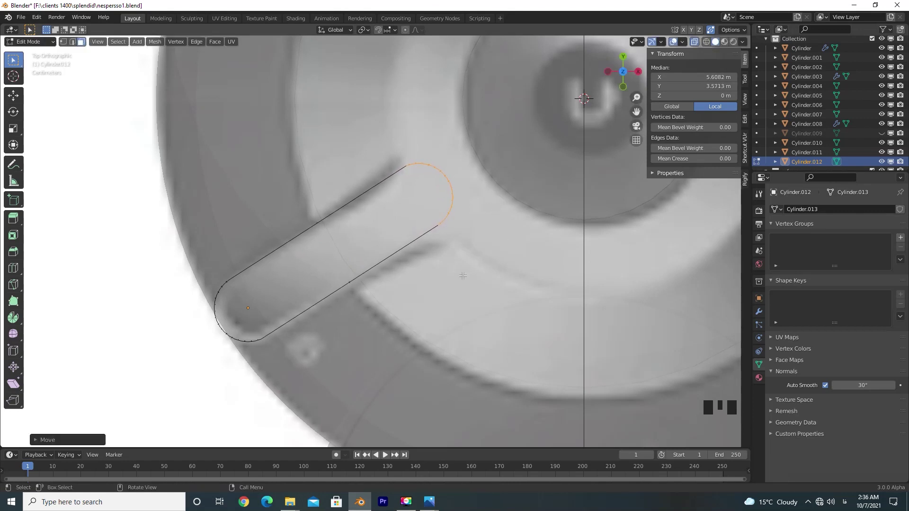
{"action": "key", "text": "s"}
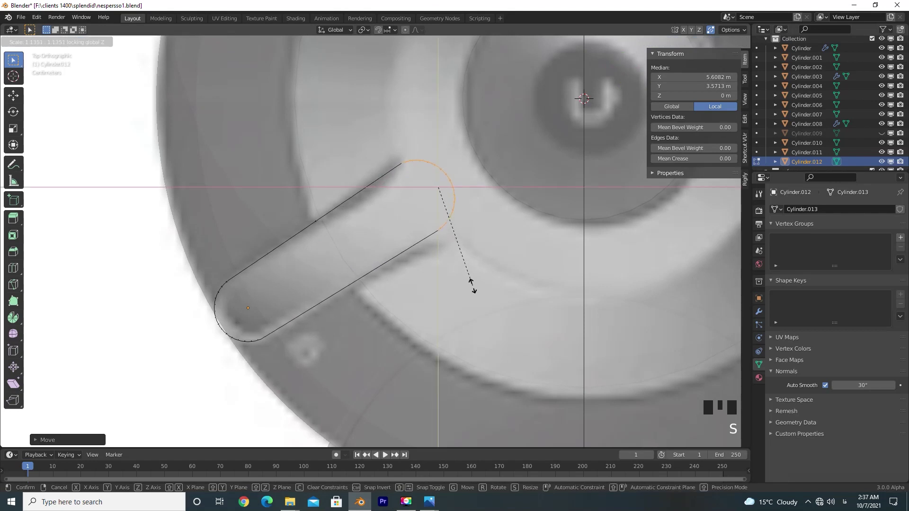
{"action": "key", "text": "g"}
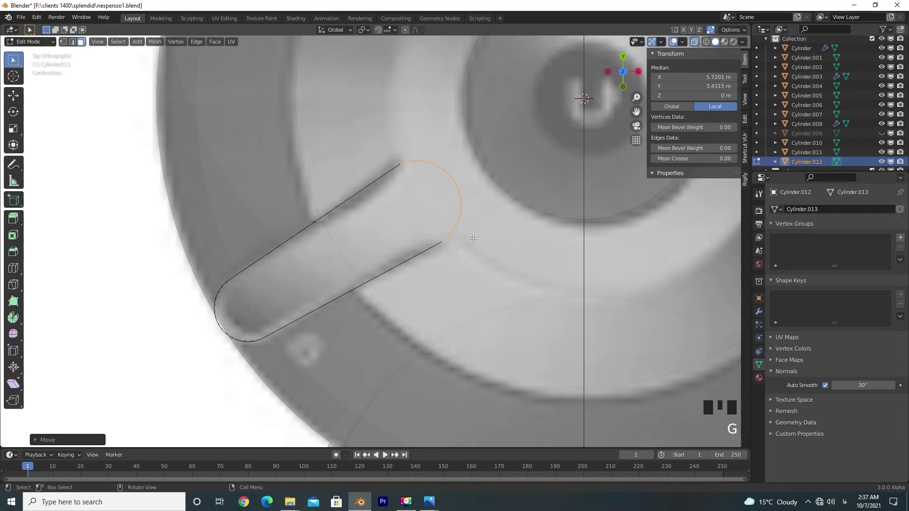
{"action": "key", "text": "g"}
- From side view lower the bottom edge ring vertically to line up with the reference
{"action": "key", "text": "KP_1"}
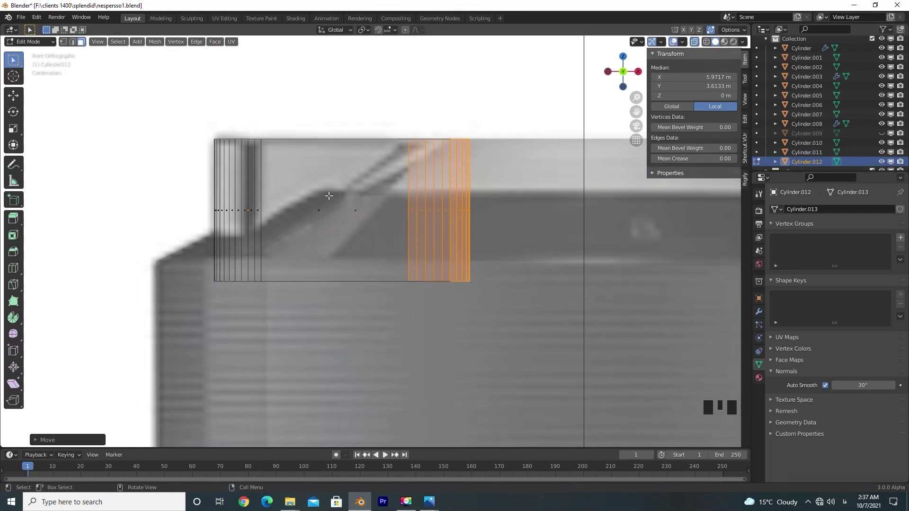
{"action": "key", "text": "Tab"}
{"action": "left_click", "coordinate": [356, 271]}
{"action": "key", "text": "g"}
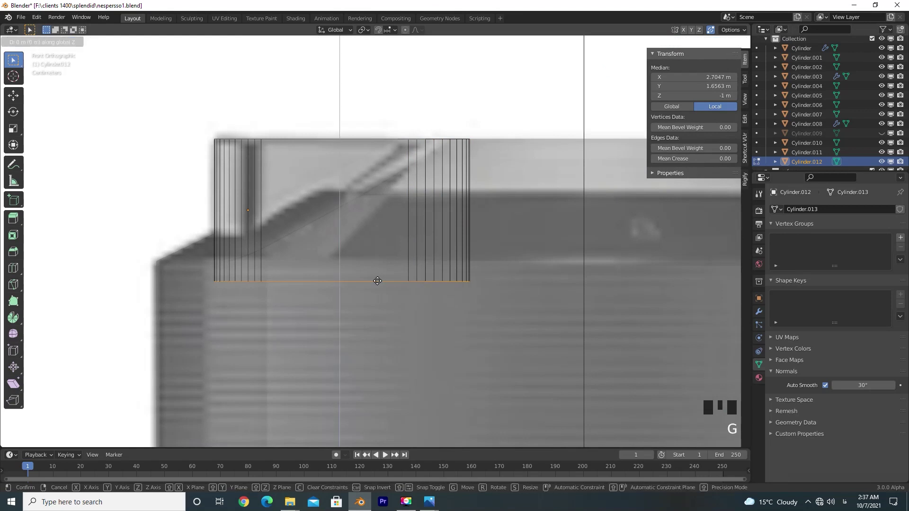
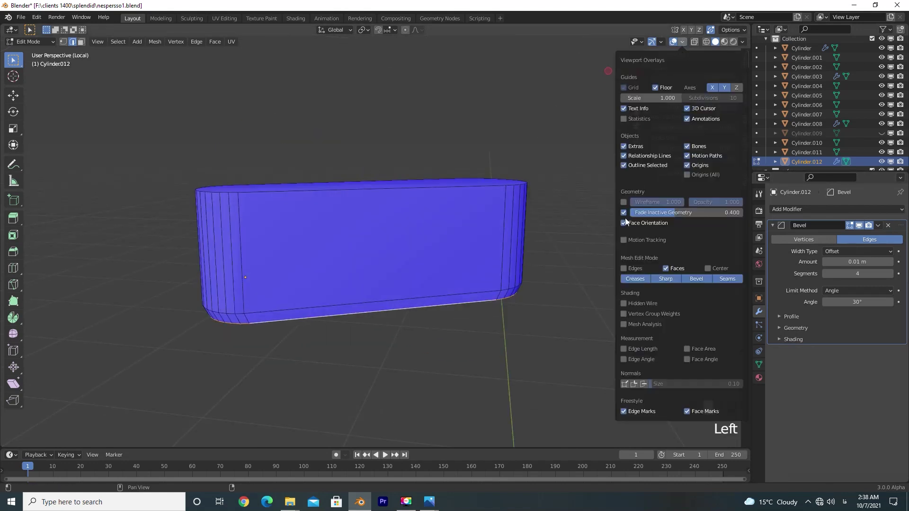
- Turn off the face-orientation overlay, apply Cylinder.012's scale with Ctrl+A and orbit to review the lever piece
{"action": "left_click_drag", "start_coordinate": [603, 224], "coordinate": [474, 176]}
{"action": "key", "text": "Tab"}
{"action": "key", "text": "ctrl+a"}
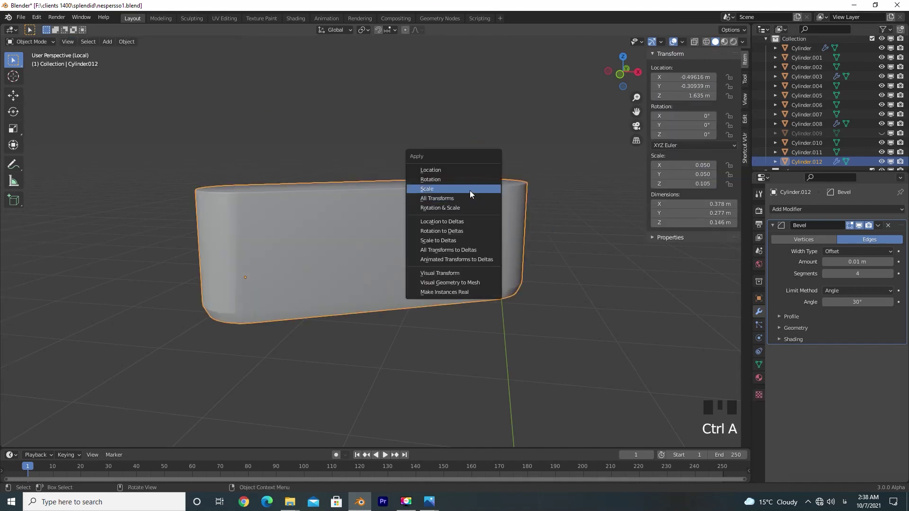
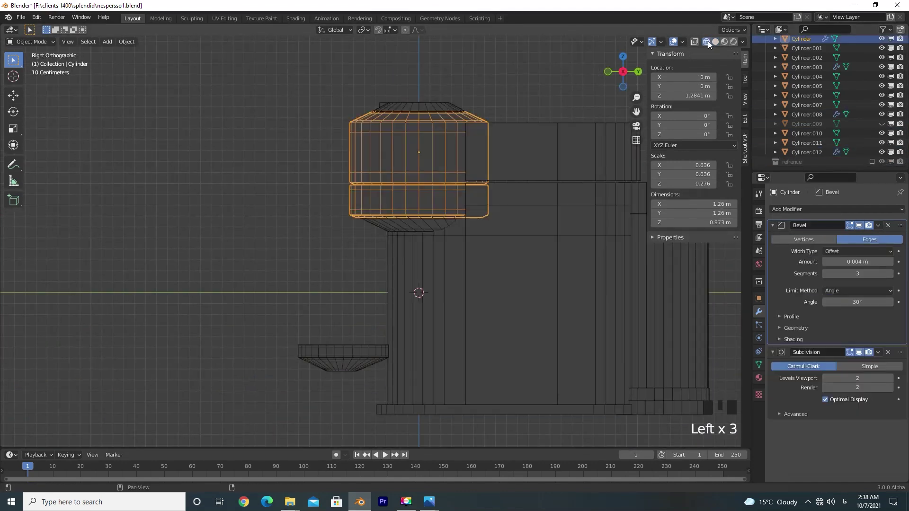
{"action": "scroll", "scroll_direction": "down", "scroll_amount": 3}
{"action": "left_click_drag", "start_coordinate": [491, 274], "coordinate": [713, 278]}
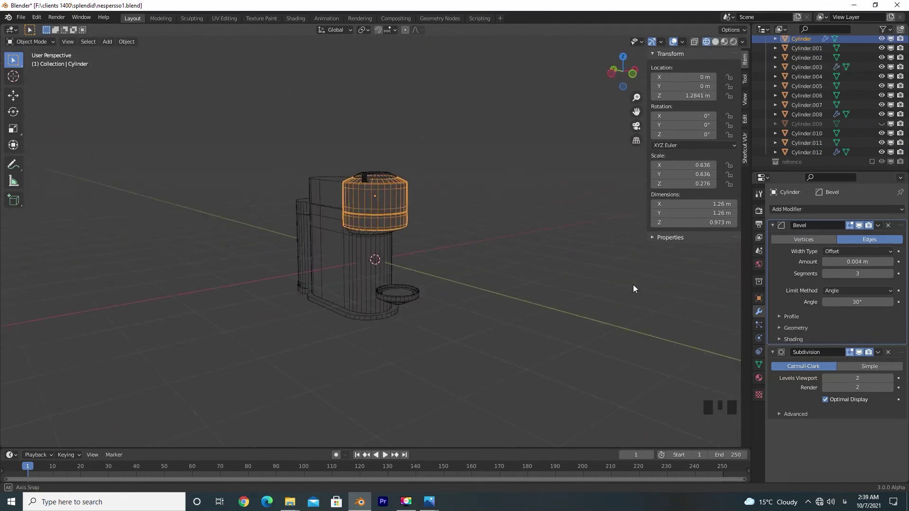
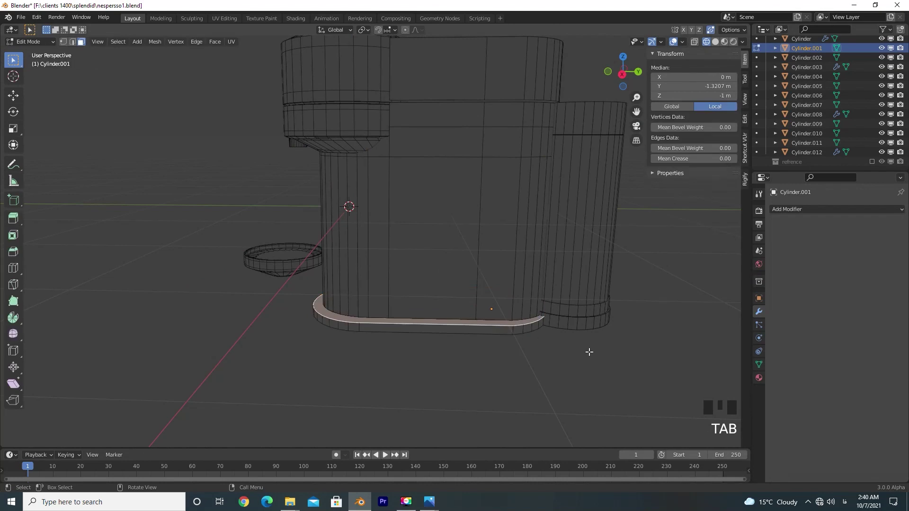
- Apply the base Cylinder.001's scale and inset its top face for the drip-tray area
{"action": "key", "text": "i"}
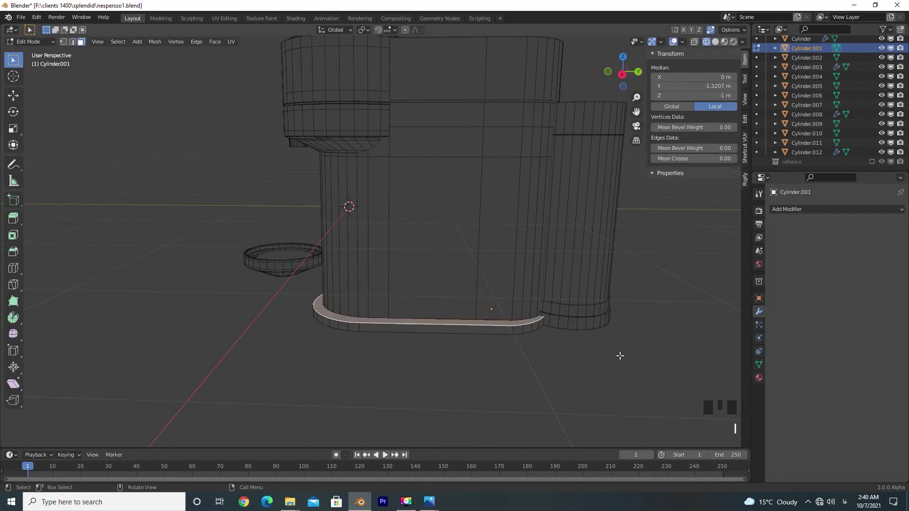
{"action": "key", "text": "Tab"}
{"action": "key", "text": "ctrl+a"}
{"action": "key", "text": "Tab"}
{"action": "key", "text": "i"}
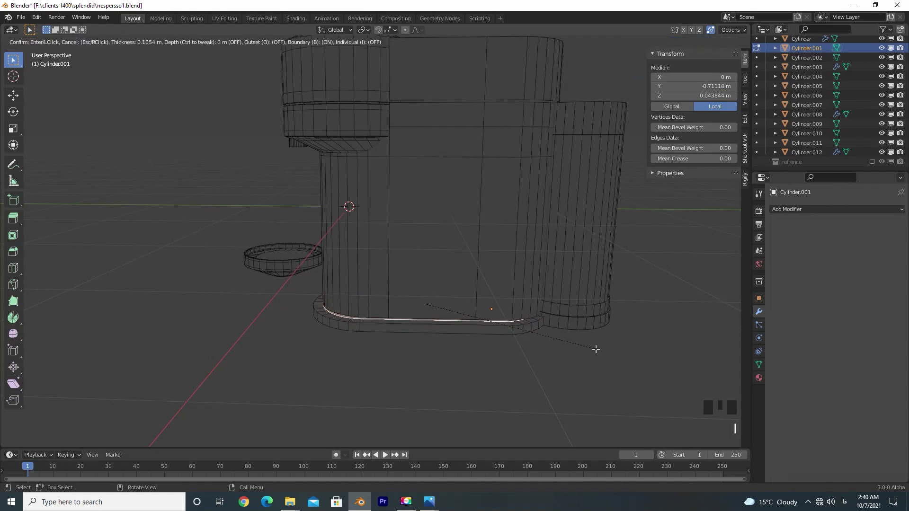
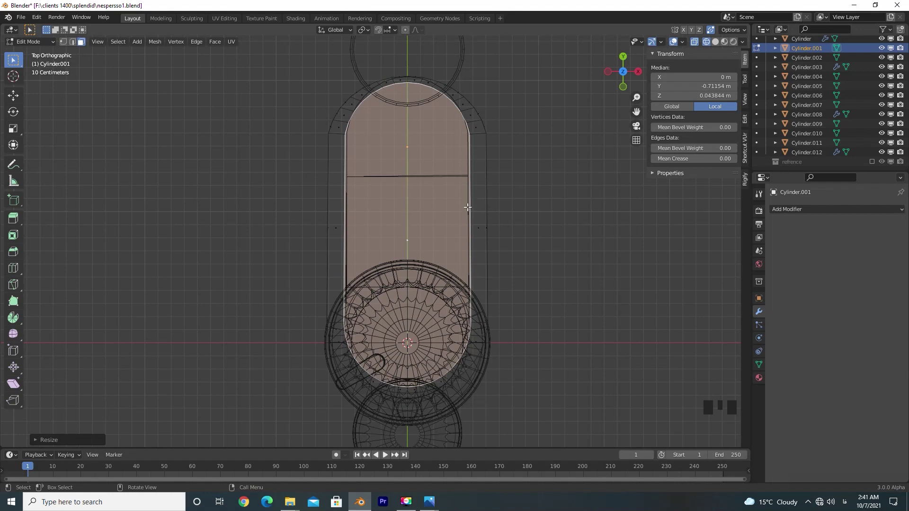
{"action": "key", "text": "Tab"}
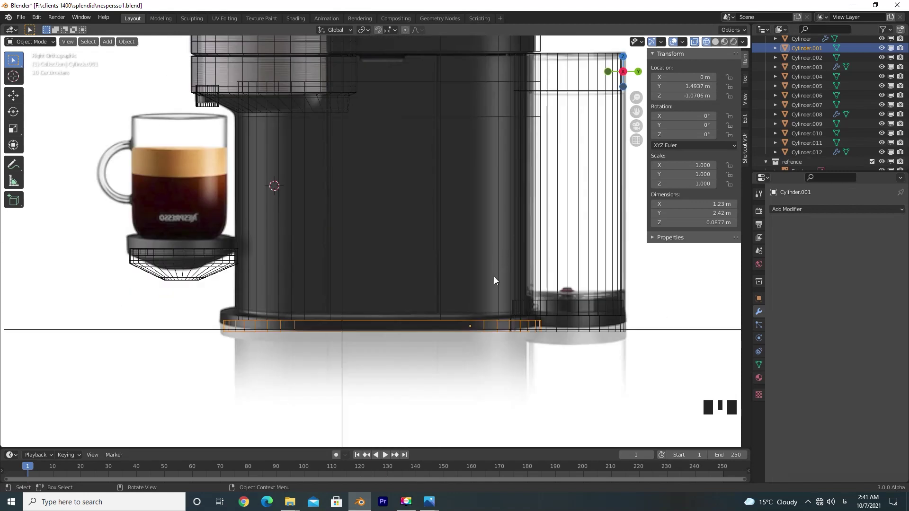
- Exit local view and compare the inset base from above with the reference image
{"action": "key", "text": "KP_Divide"}
{"action": "left_click_drag", "start_coordinate": [498, 263], "coordinate": [491, 300]}
{"action": "key", "text": "KP_7"}
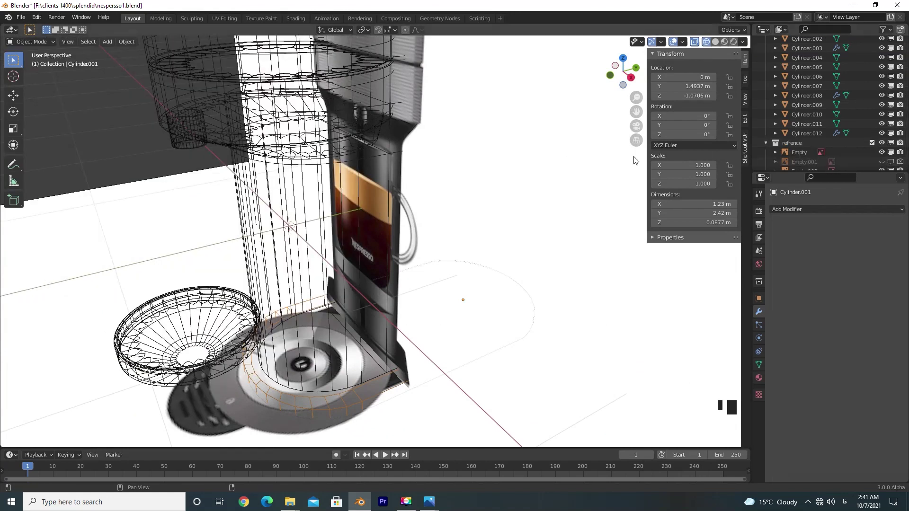
{"action": "left_click_drag", "start_coordinate": [878, 132], "coordinate": [881, 158]}
{"action": "scroll", "scroll_direction": "down", "scroll_amount": 3}
{"action": "left_click", "coordinate": [886, 162]}
{"action": "scroll", "scroll_direction": "down", "scroll_amount": 3}
- Resize the inset face in top view, then check it against the reference photos
{"action": "key", "text": "Tab"}
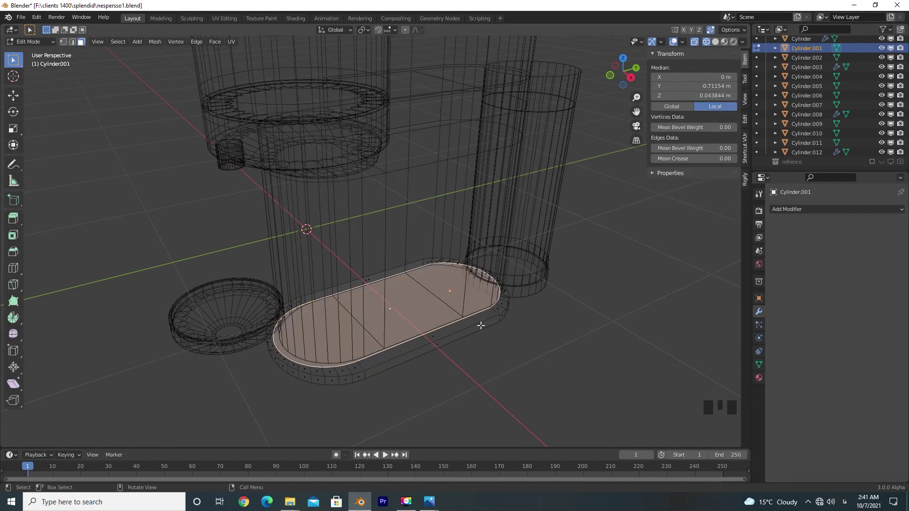
{"action": "key", "text": "KP_7"}
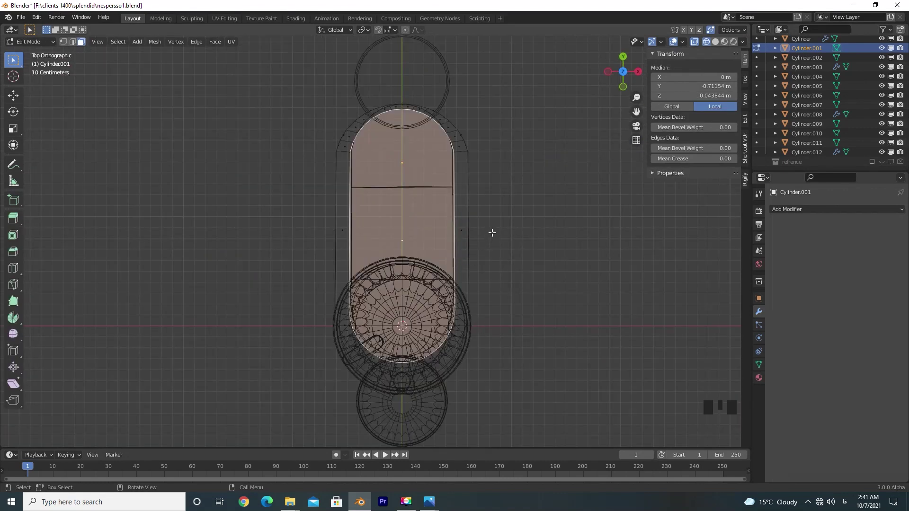
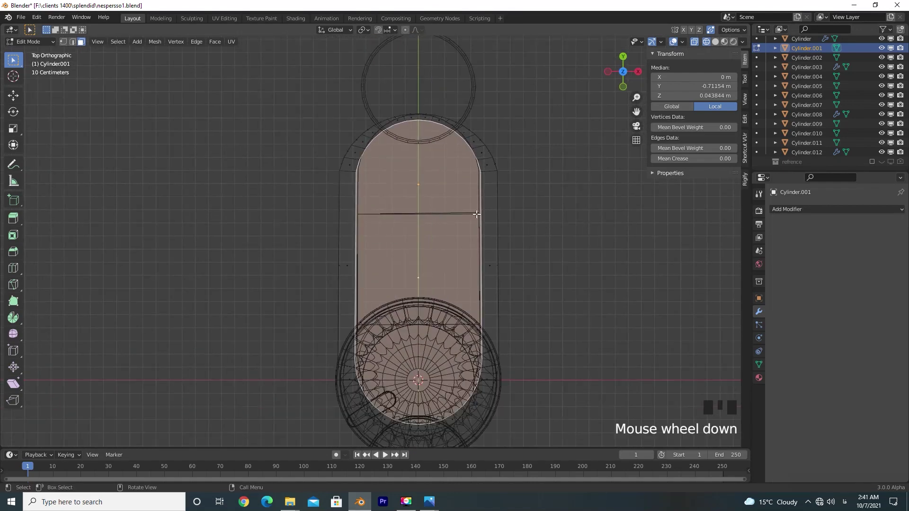
{"action": "key", "text": "Tab"}
{"action": "left_click", "coordinate": [461, 131]}
{"action": "key", "text": "KP_3"}
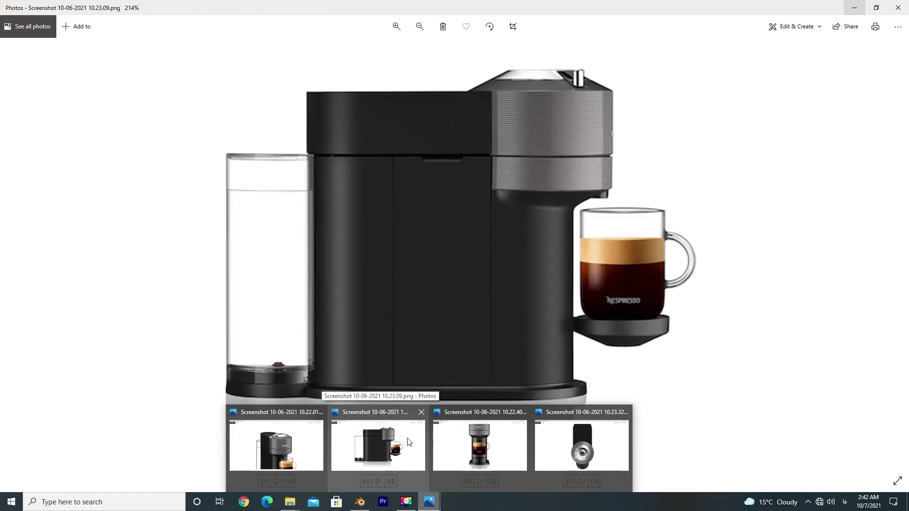
{"action": "left_click_drag", "start_coordinate": [440, 328], "coordinate": [395, 360]}
{"action": "scroll", "scroll_direction": "down", "scroll_amount": 3}
{"action": "left_click", "coordinate": [295, 332]}
- Narrow the inset face along the base's length (S Y) and shift it along Y
{"action": "key", "text": "Tab"}
{"action": "key", "text": "s"}
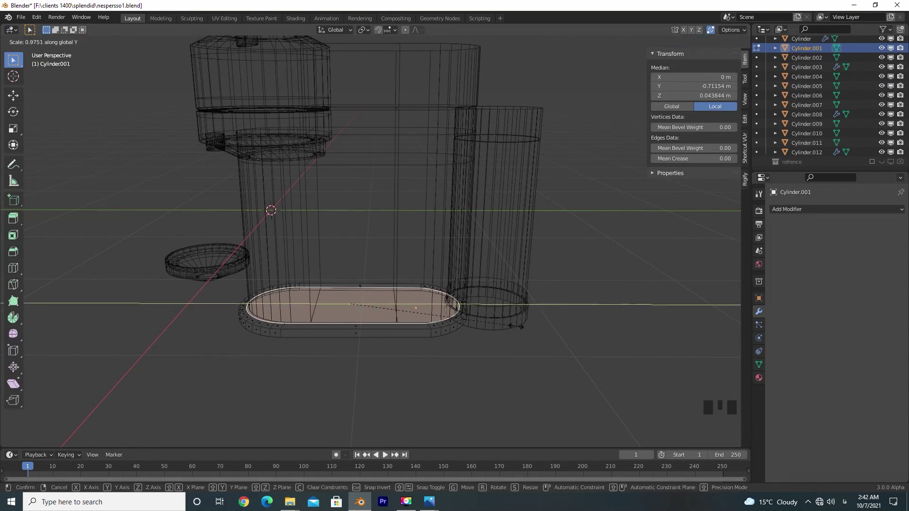
{"action": "key", "text": "g"}
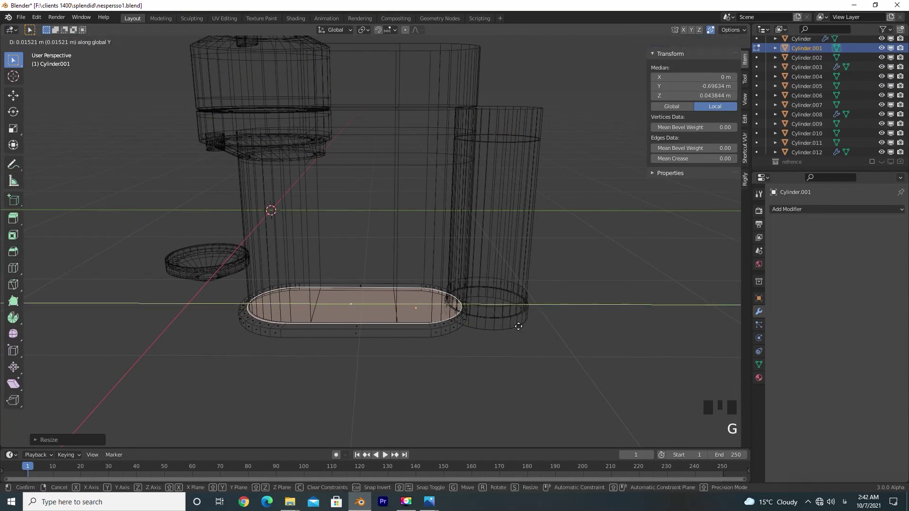
{"action": "key", "text": "KP_7"}
{"action": "scroll", "scroll_direction": "up", "scroll_amount": 3}
- From right view raise the inset face slightly to form the tray lip, then consult the reference photos
{"action": "key", "text": "KP_3"}
{"action": "key", "text": "e"}
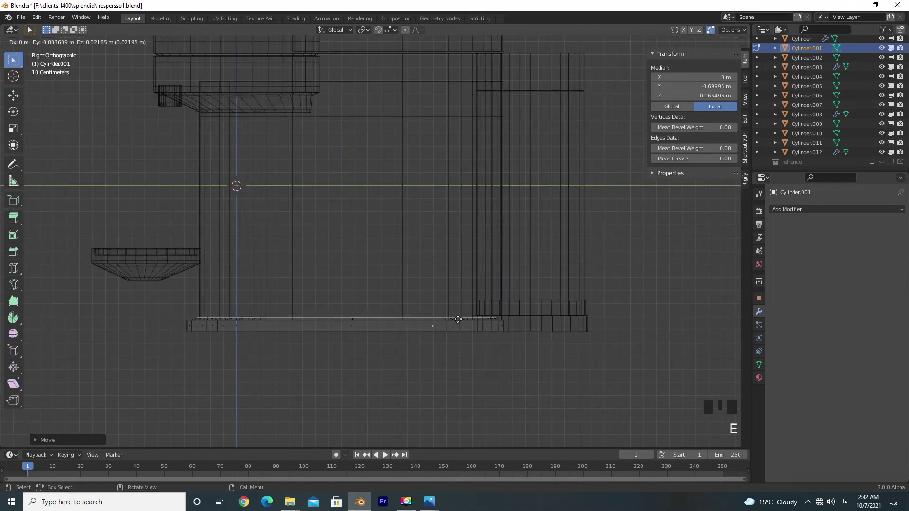
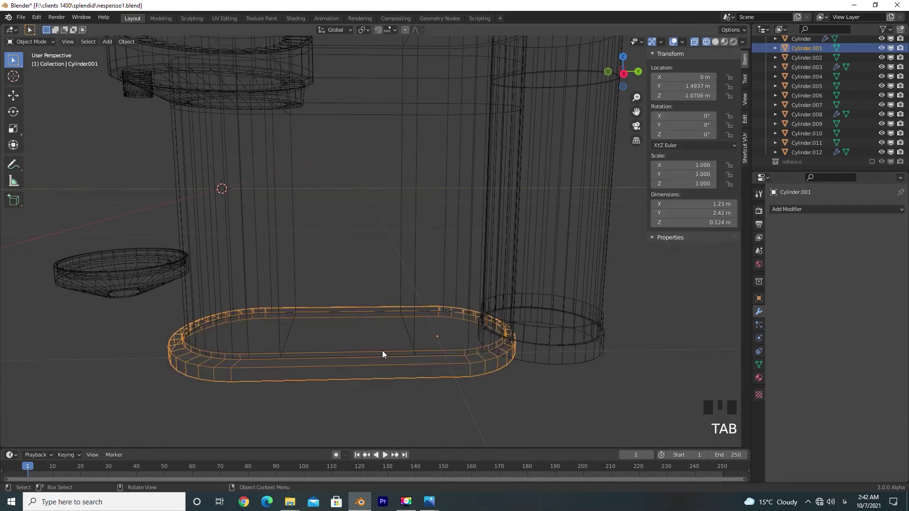
{"action": "key", "text": "ctrl+a"}
{"action": "key", "text": "Tab"}
{"action": "key", "text": "ctrl+b"}
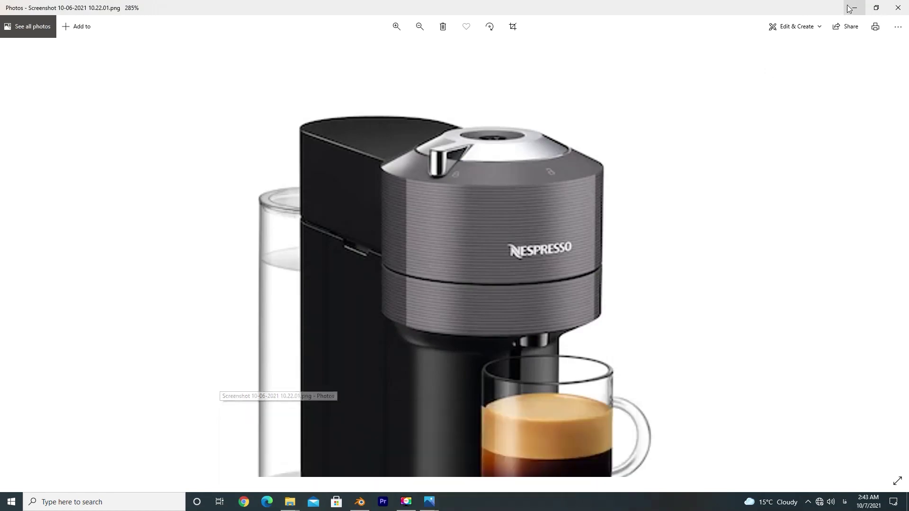
- Add a Bevel modifier to the base Cylinder.001 and apply its scale
{"action": "left_click", "coordinate": [820, 213]}
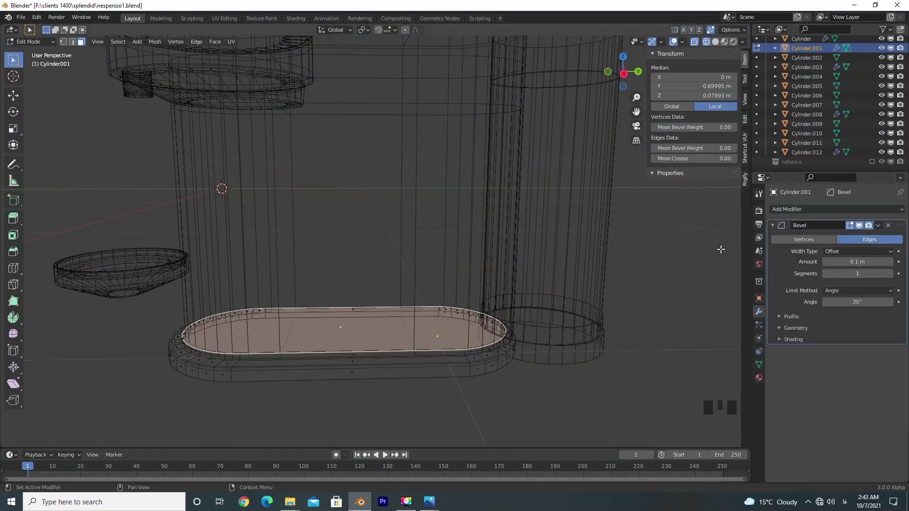
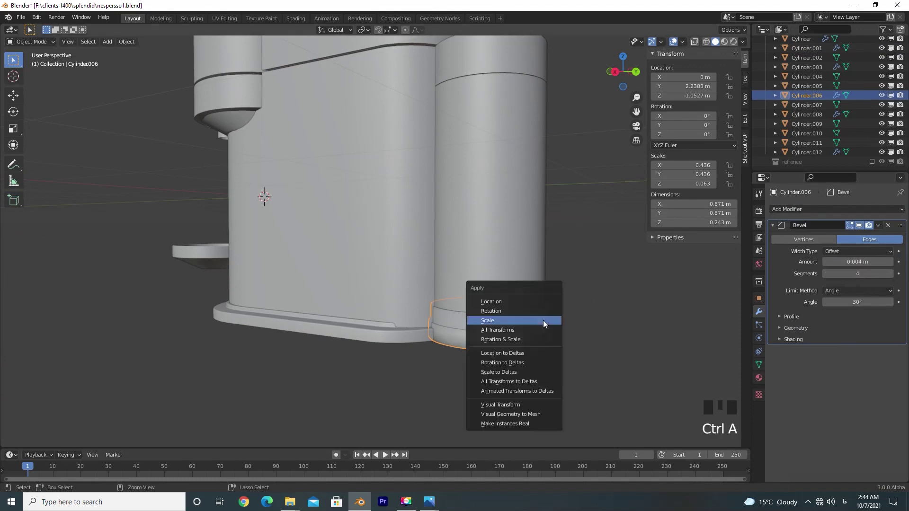
{"action": "left_click_drag", "start_coordinate": [553, 353], "coordinate": [507, 349]}
{"action": "scroll", "scroll_direction": "down", "scroll_amount": 3}
{"action": "left_click", "coordinate": [478, 241]}
{"action": "left_click", "coordinate": [506, 342]}
- Give the side tank's lid a three-segment bevel and apply scale on the remaining pieces, including the top cap
{"action": "left_click", "coordinate": [502, 329]}
{"action": "left_click", "coordinate": [513, 134]}
{"action": "left_click_drag", "start_coordinate": [544, 268], "coordinate": [808, 214]}
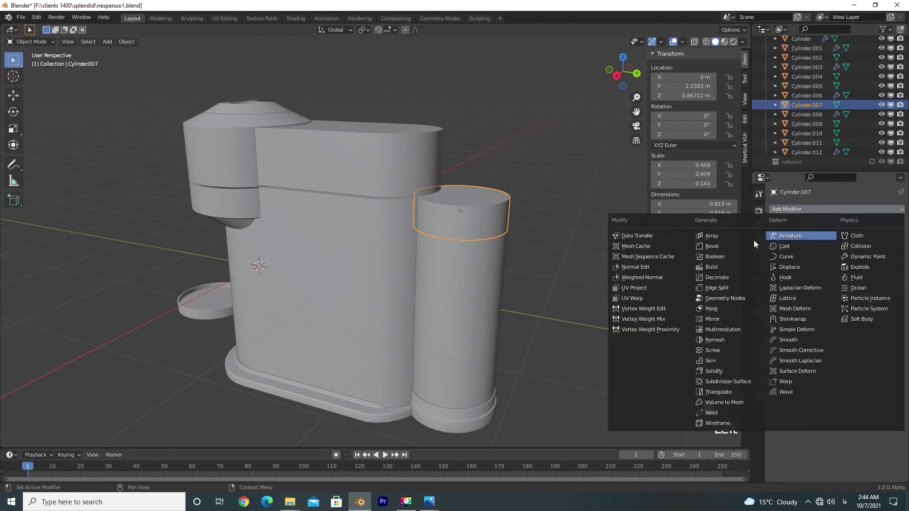
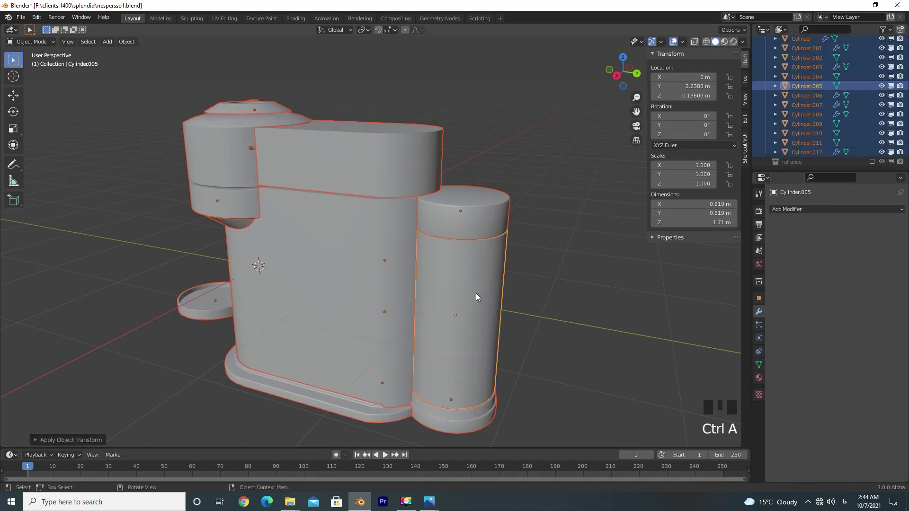
{"action": "left_click", "coordinate": [576, 287]}
{"action": "left_click", "coordinate": [233, 113]}
{"action": "left_click", "coordinate": [232, 121]}
{"action": "left_click_drag", "start_coordinate": [293, 176], "coordinate": [832, 268]}
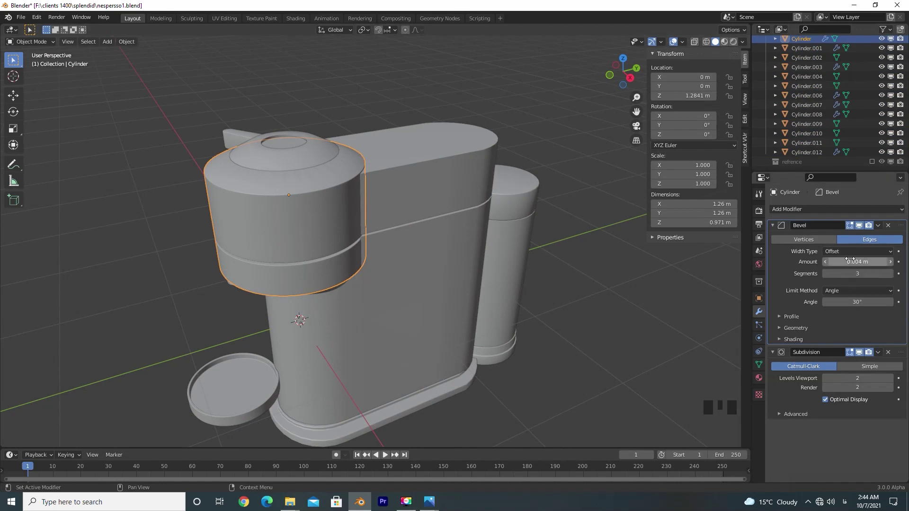
- Add an edge loop on the top cap and slide it up near the rim
{"action": "left_click_drag", "start_coordinate": [316, 194], "coordinate": [309, 142]}
{"action": "left_click", "coordinate": [309, 142]}
{"action": "left_click_drag", "start_coordinate": [352, 223], "coordinate": [279, 195]}
{"action": "left_click", "coordinate": [278, 195]}
{"action": "key", "text": "Tab"}
{"action": "left_click_drag", "start_coordinate": [387, 231], "coordinate": [425, 272]}
{"action": "key", "text": "ctrl+r"}
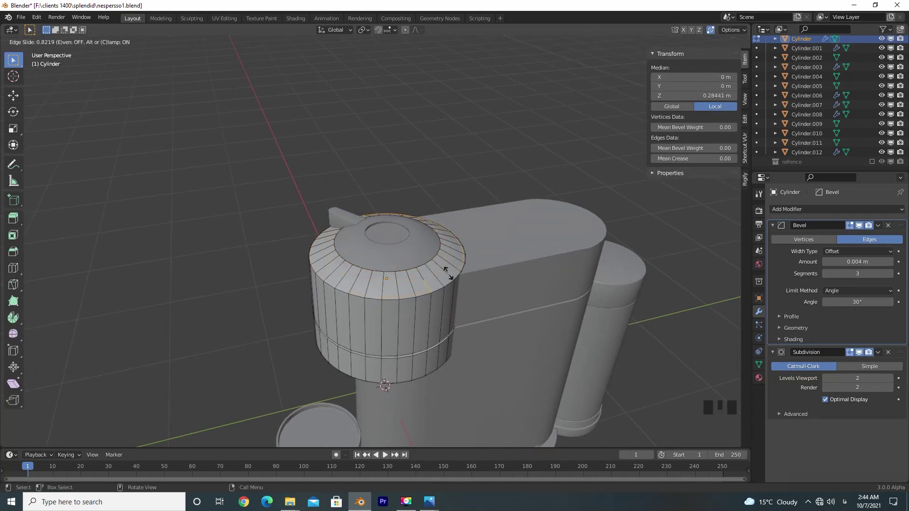
{"action": "scroll", "scroll_direction": "up", "scroll_amount": 3}
{"action": "key", "text": "ctrl+z"}
{"action": "key", "text": "Tab"}
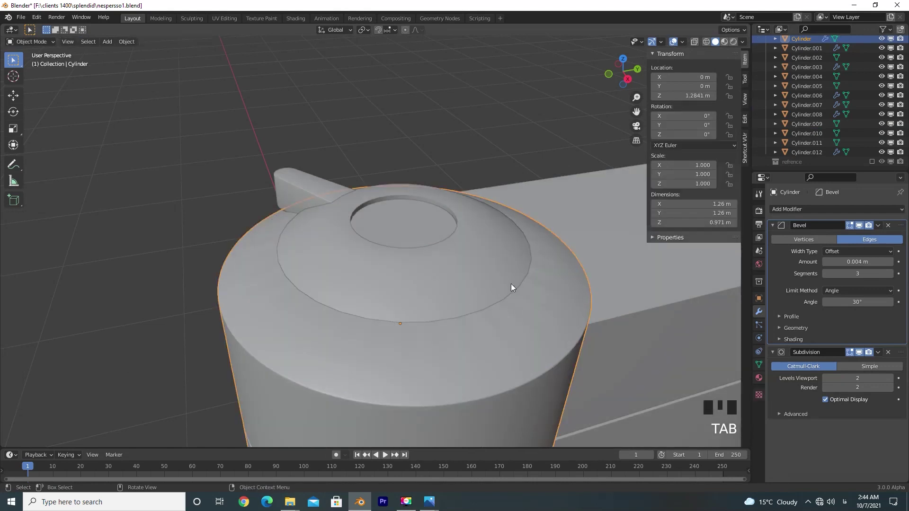
- Isolate the cap in local view and inset its top face
{"action": "key", "text": "KP_Divide"}
{"action": "key", "text": "Tab"}
{"action": "key", "text": "Tab"}
{"action": "left_click", "coordinate": [410, 156]}
{"action": "key", "text": "i"}
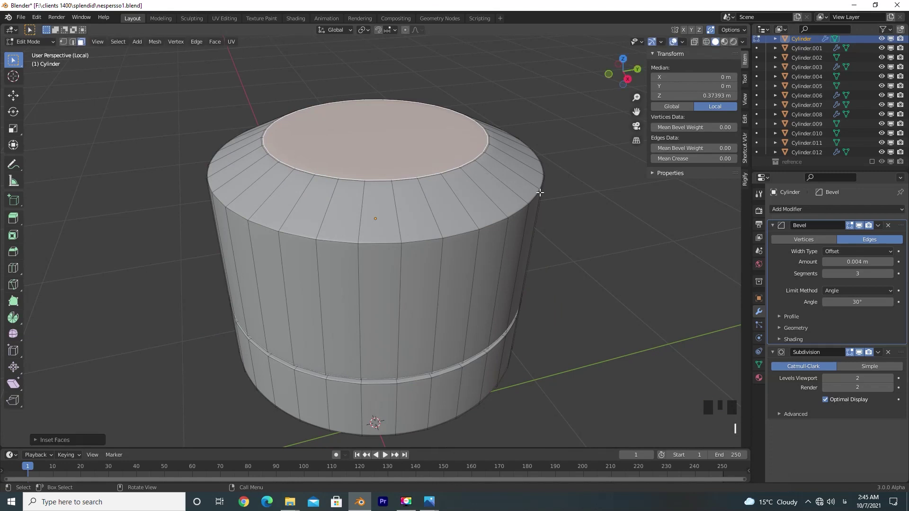
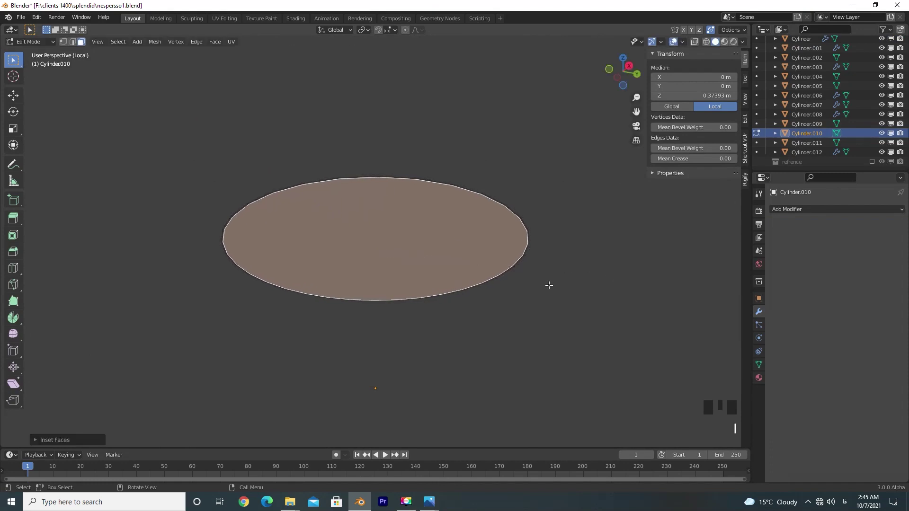
- Add supporting edge loops near the disc's rim, then a Subdivision Surface modifier to round it
{"action": "key", "text": "Tab"}
{"action": "left_click_drag", "start_coordinate": [539, 274], "coordinate": [494, 287]}
{"action": "key", "text": "Tab"}
{"action": "key", "text": "ctrl+r"}
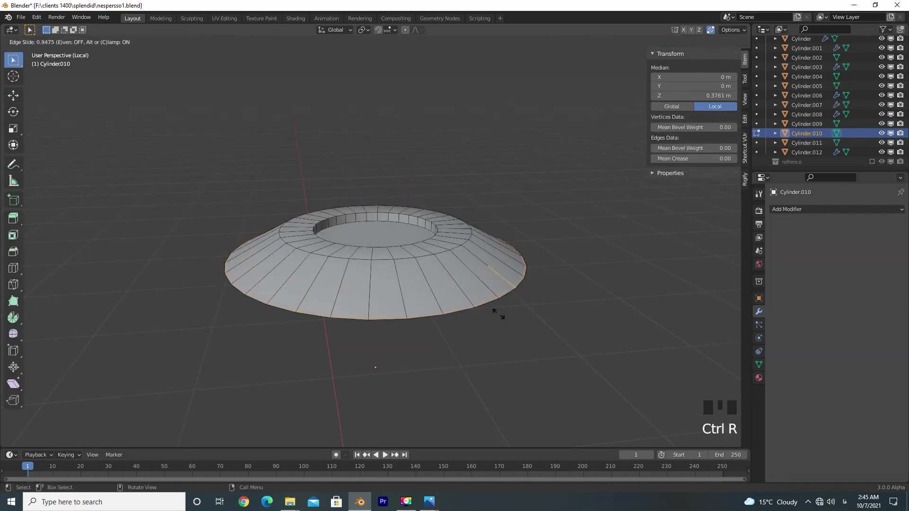
{"action": "key", "text": "ctrl+r"}
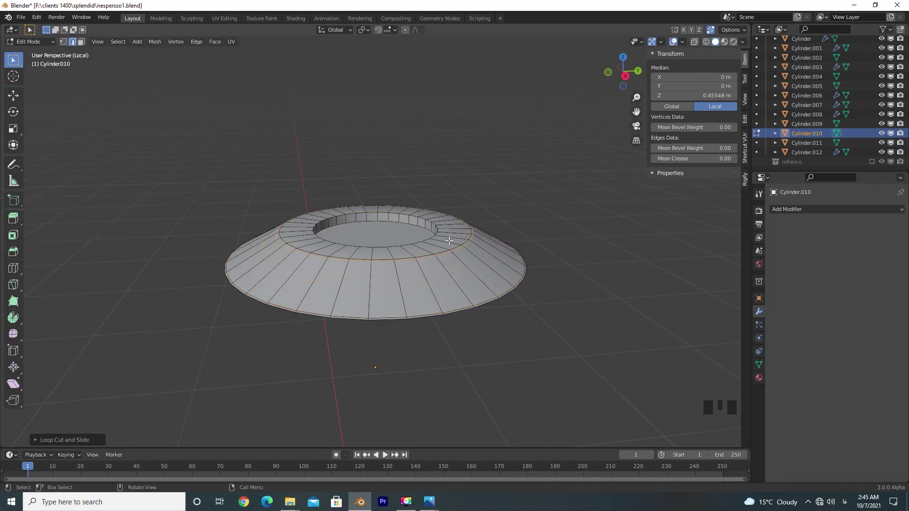
{"action": "key", "text": "Tab"}
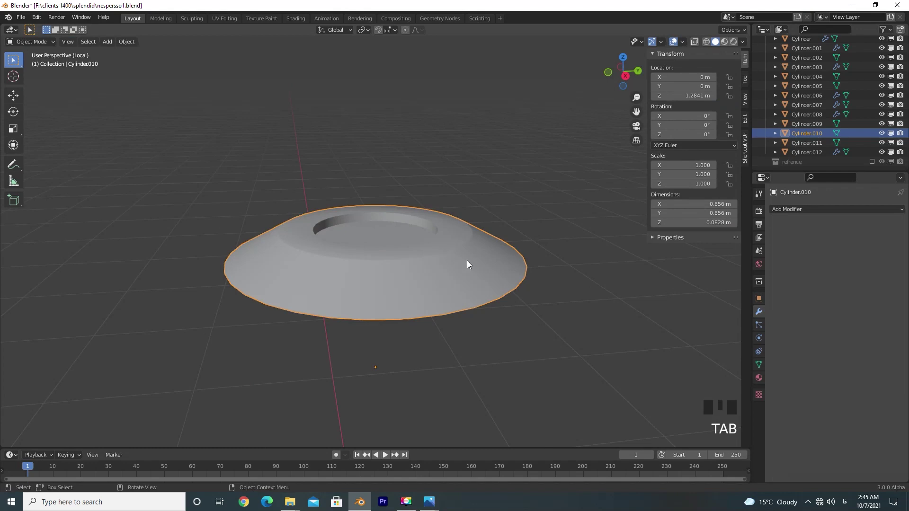
{"action": "left_click_drag", "start_coordinate": [468, 297], "coordinate": [805, 213]}
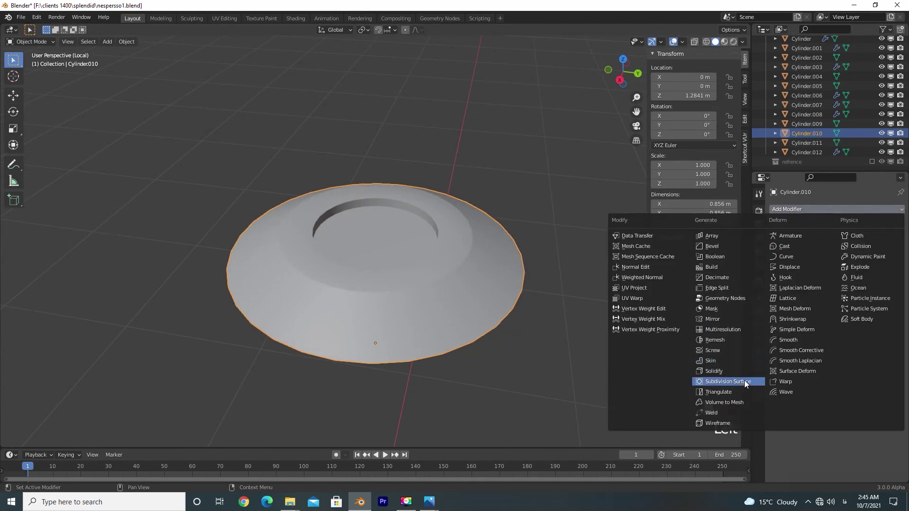
{"action": "left_click", "coordinate": [746, 383]}
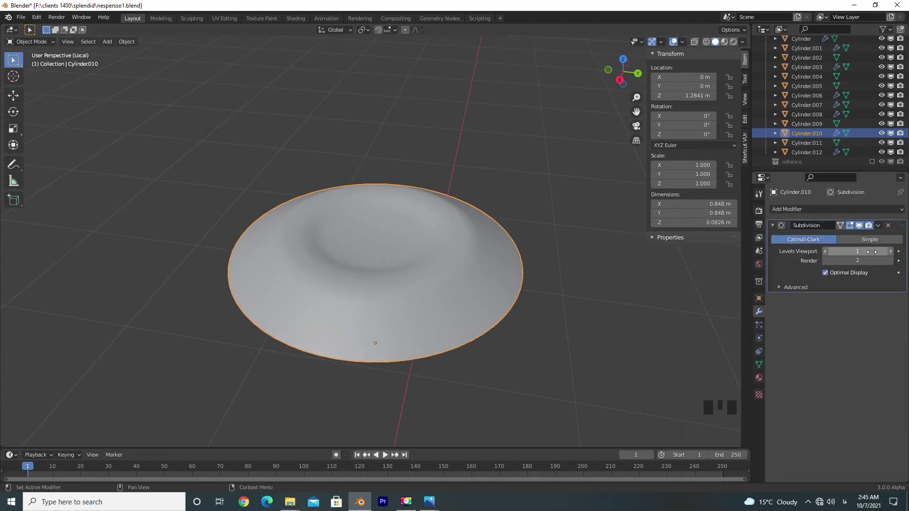
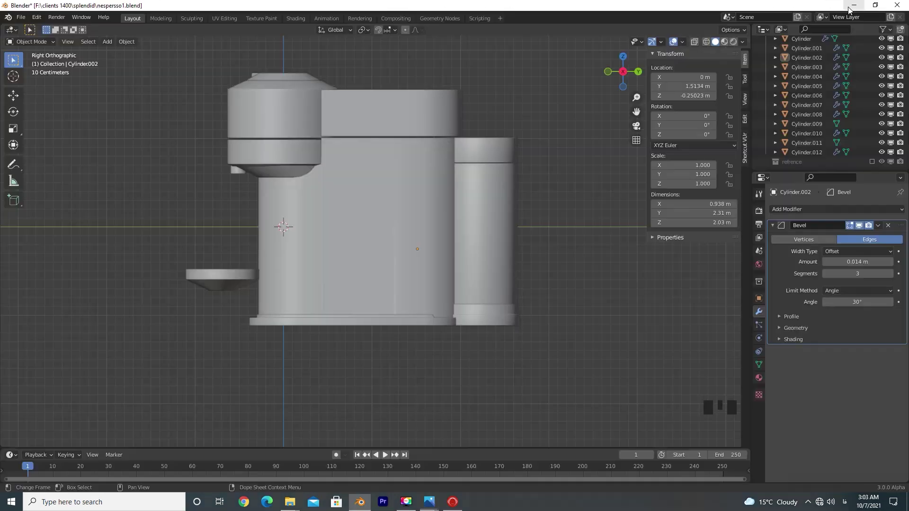
- Select the machine body, enable see-through shading and frame the slot area on the reference
{"action": "left_click_drag", "start_coordinate": [877, 164], "coordinate": [373, 146]}
{"action": "scroll", "scroll_direction": "up", "scroll_amount": 3}
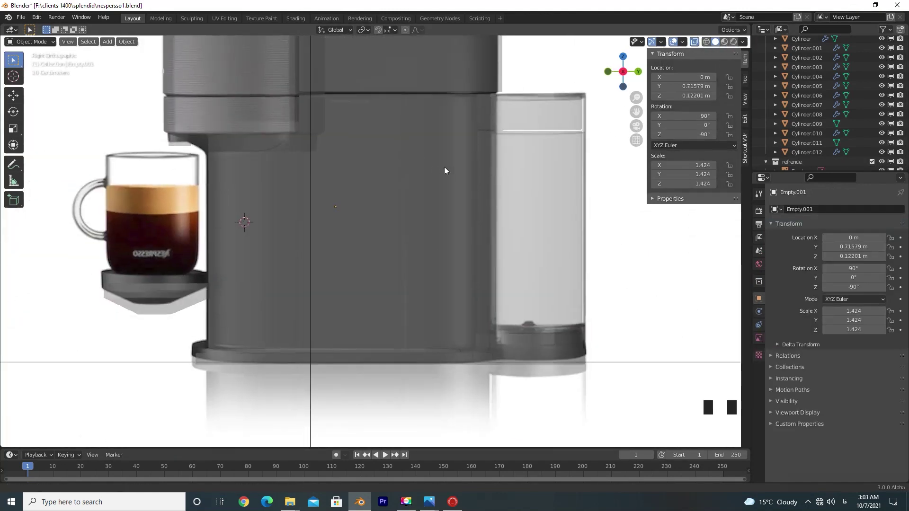
{"action": "scroll", "scroll_direction": "up", "scroll_amount": 3}
{"action": "scroll", "scroll_direction": "down", "scroll_amount": 3}
{"action": "left_click", "coordinate": [700, 42]}
{"action": "left_click", "coordinate": [699, 41]}
{"action": "scroll", "scroll_direction": "up", "scroll_amount": 3}
{"action": "scroll", "scroll_direction": "up", "scroll_amount": 3}
{"action": "left_click_drag", "start_coordinate": [423, 211], "coordinate": [439, 224]}
{"action": "left_click_drag", "start_coordinate": [699, 44], "coordinate": [430, 180]}
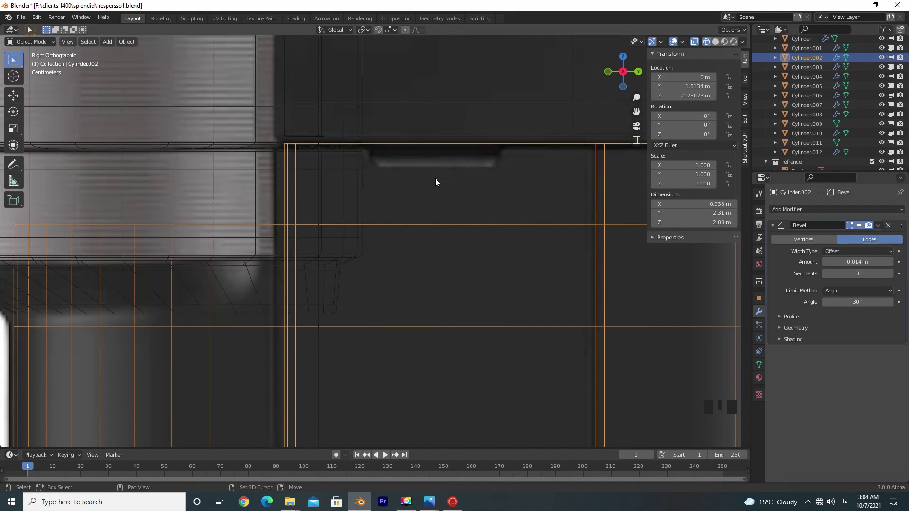
{"action": "scroll", "scroll_direction": "down", "scroll_amount": 3}
- Add a new cube, shrink it to slot size and place it over the slot near the body top
{"action": "key", "text": "KP_Divide"}
{"action": "left_click_drag", "start_coordinate": [405, 166], "coordinate": [716, 41]}
{"action": "left_click", "coordinate": [716, 41]}
{"action": "left_click_drag", "start_coordinate": [716, 43], "coordinate": [710, 46]}
{"action": "left_click", "coordinate": [706, 45]}
{"action": "scroll", "scroll_direction": "up", "scroll_amount": 3}
{"action": "key", "text": "shift+a"}
{"action": "scroll", "scroll_direction": "down", "scroll_amount": 3}
{"action": "key", "text": "s"}
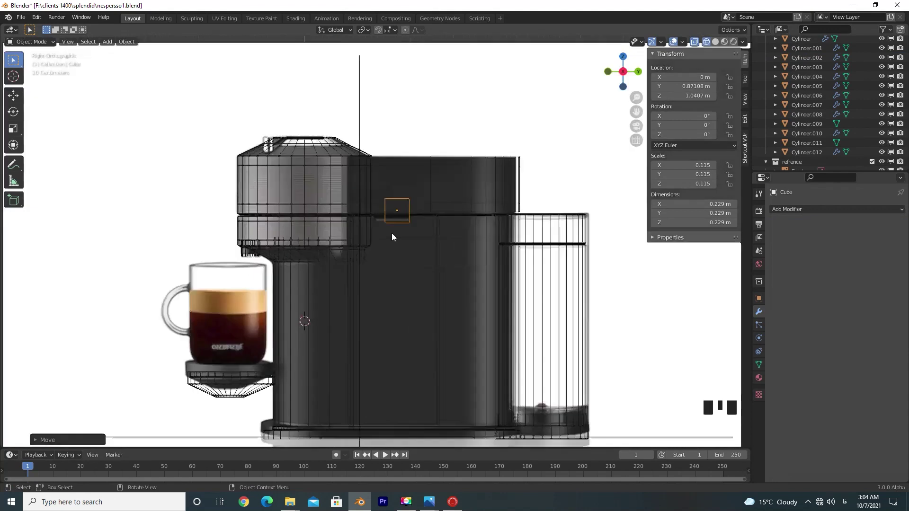
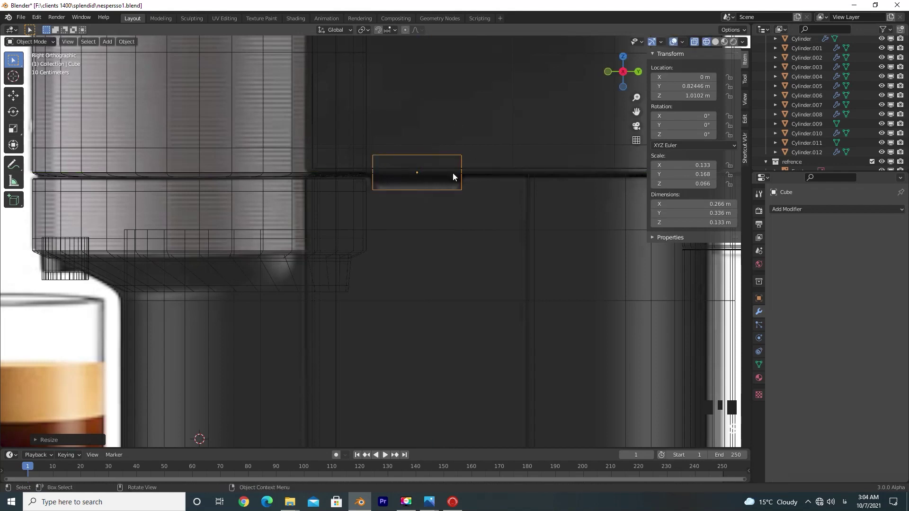
{"action": "scroll", "scroll_direction": "up", "scroll_amount": 3}
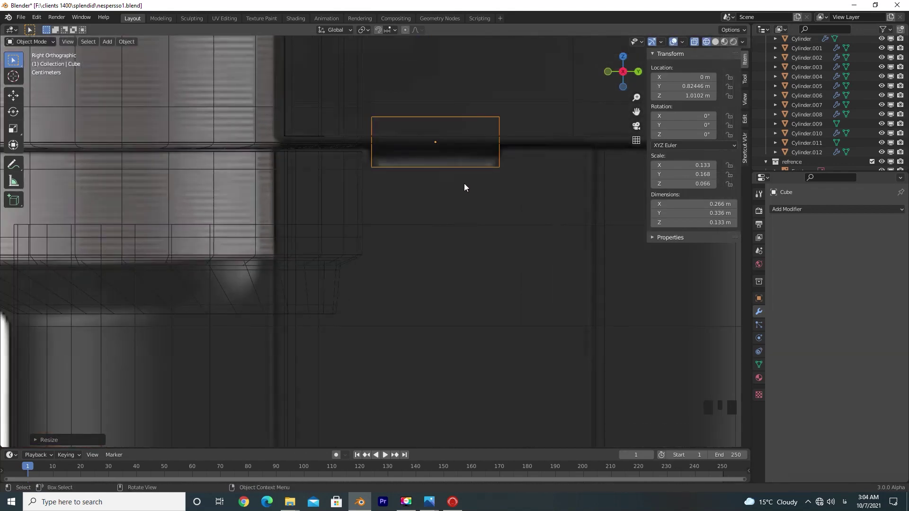
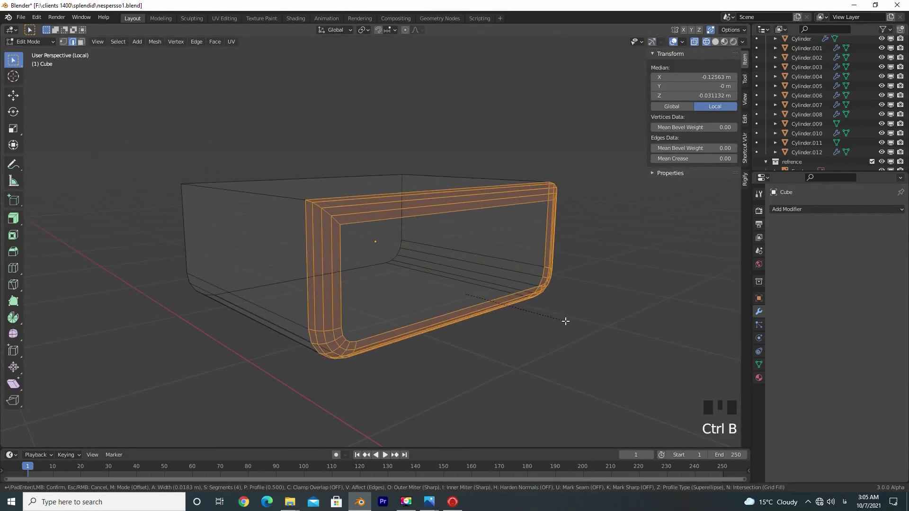
- Finish the rounded corner bevel on the box with more segments and return to Object Mode
{"action": "key", "text": "KP_Divide"}
{"action": "key", "text": "KP_3"}
{"action": "key", "text": "Tab"}
{"action": "right_click", "coordinate": [470, 166]}
{"action": "left_click", "coordinate": [759, 370]}
{"action": "left_click", "coordinate": [465, 299]}
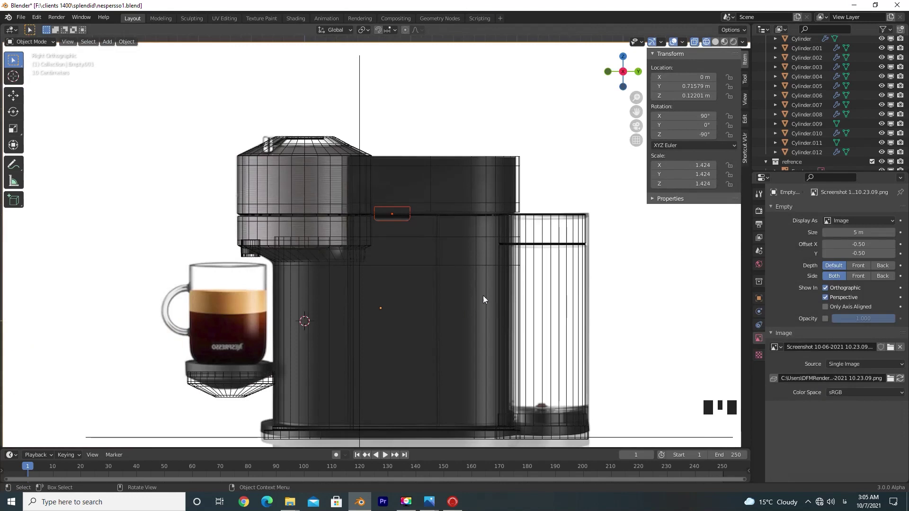
- In top view, slide the box along the X axis into position on the body
{"action": "key", "text": "KP_Divide"}
{"action": "left_click_drag", "start_coordinate": [474, 217], "coordinate": [399, 118]}
{"action": "key", "text": "KP_3"}
{"action": "scroll", "scroll_direction": "up", "scroll_amount": 3}
{"action": "key", "text": "g"}
{"action": "left_click", "coordinate": [394, 309]}
{"action": "key", "text": "g"}
{"action": "key", "text": "g"}
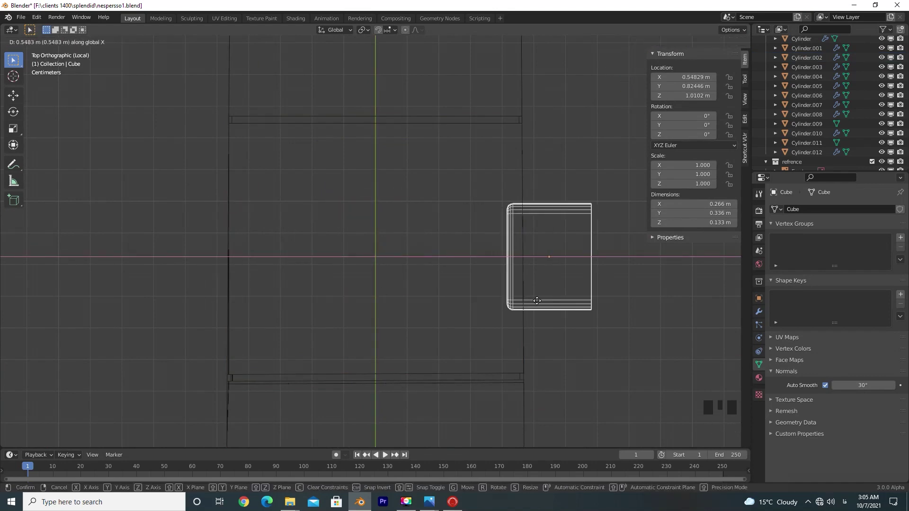
{"action": "left_click", "coordinate": [757, 318]}
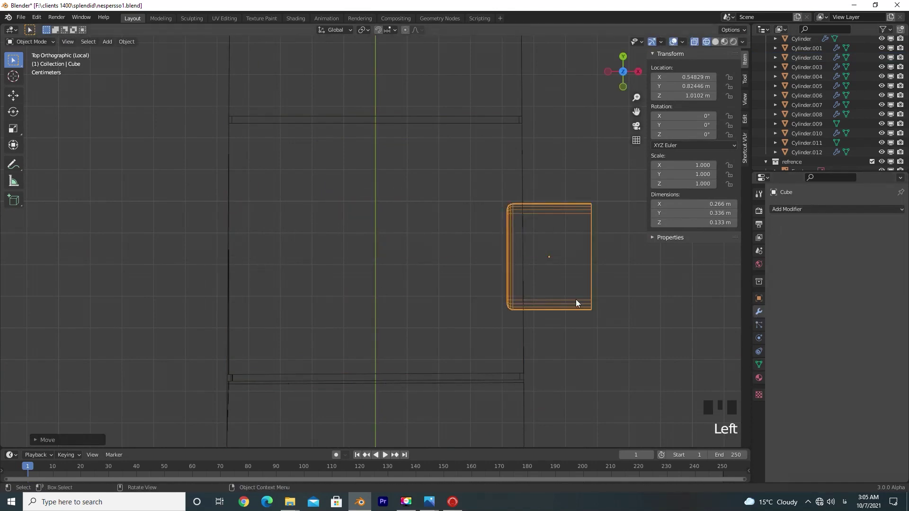
- Give the machine body a Boolean Difference (Exact) with the box and inspect the carved slot in solid shading
{"action": "left_click", "coordinate": [515, 151]}
{"action": "left_click", "coordinate": [526, 157]}
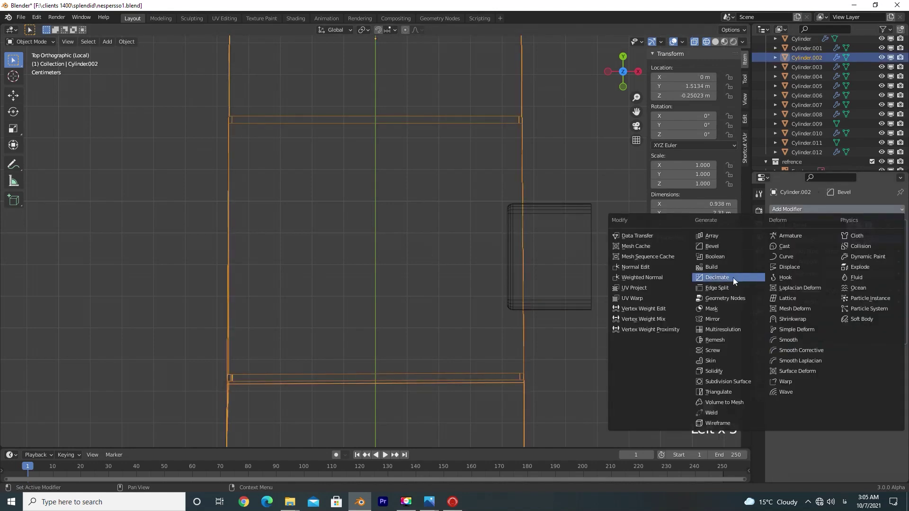
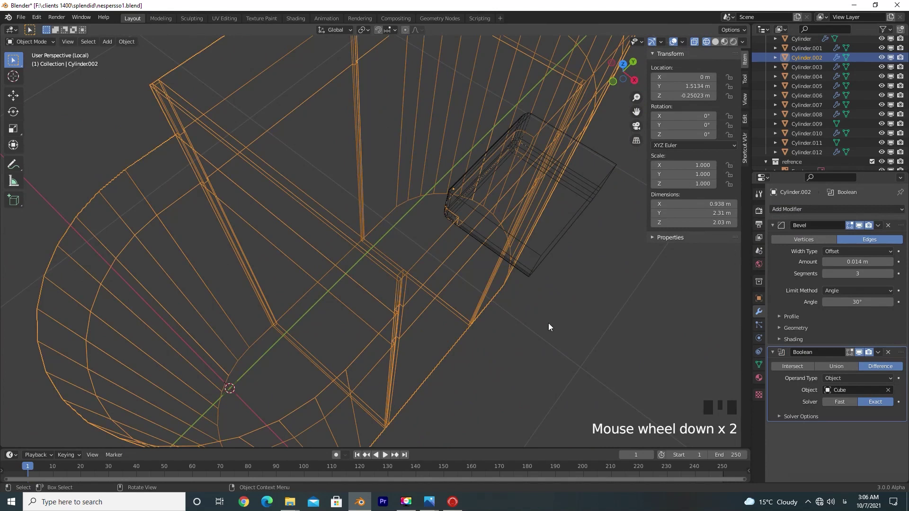
{"action": "key", "text": "KP_3"}
{"action": "scroll", "scroll_direction": "down", "scroll_amount": 3}
{"action": "left_click_drag", "start_coordinate": [452, 283], "coordinate": [463, 213]}
{"action": "left_click", "coordinate": [463, 213]}
{"action": "left_click", "coordinate": [715, 45]}
{"action": "scroll", "scroll_direction": "down", "scroll_amount": 3}
{"action": "scroll", "scroll_direction": "up", "scroll_amount": 3}
{"action": "left_click", "coordinate": [884, 62]}
{"action": "left_click_drag", "start_coordinate": [557, 287], "coordinate": [359, 280]}
{"action": "scroll", "scroll_direction": "up", "scroll_amount": 3}
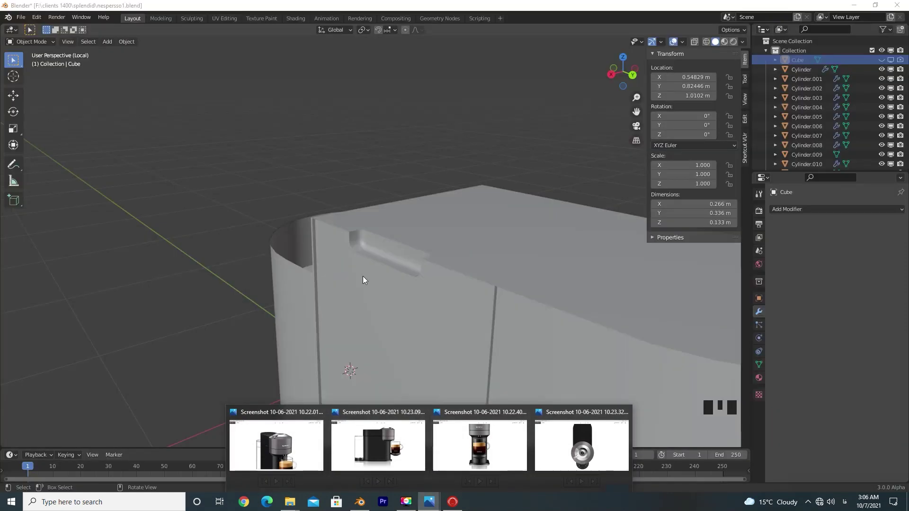
- In front view, slide the slot-cutting box sideways along X
{"action": "left_click", "coordinate": [885, 63]}
{"action": "key", "text": "KP_3"}
{"action": "key", "text": "g"}
{"action": "key", "text": "x"}
{"action": "key", "text": "g"}
{"action": "left_click", "coordinate": [516, 194]}
{"action": "key", "text": "g"}
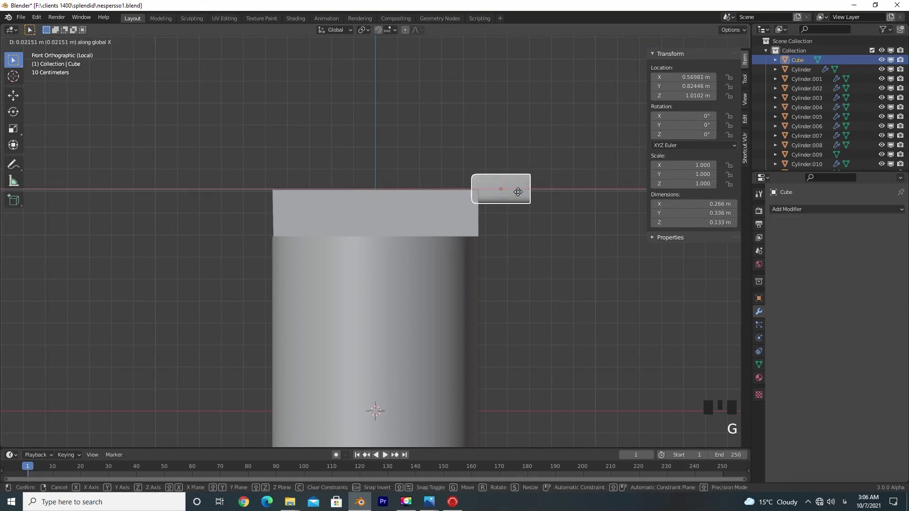
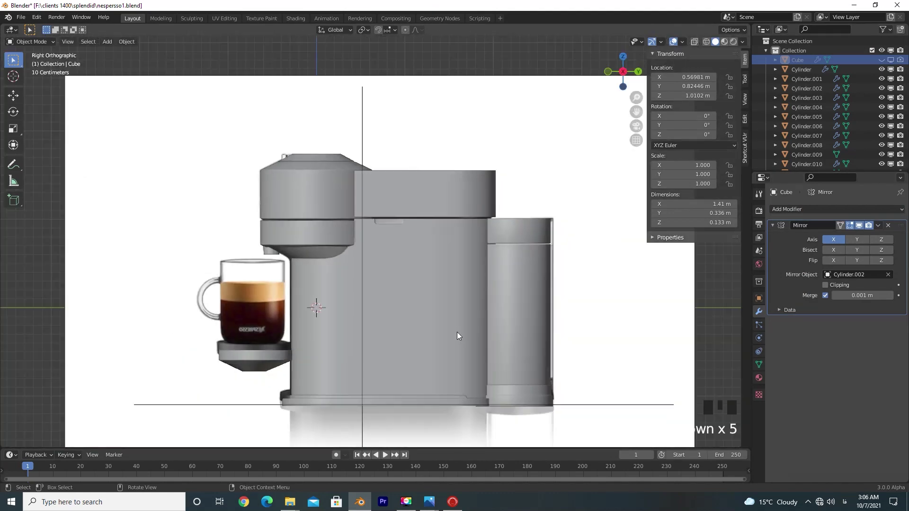
- Scroll toward the taskbar's Photos thumbnail of the Nespresso reference
{"action": "scroll", "scroll_direction": "down", "scroll_amount": 3}
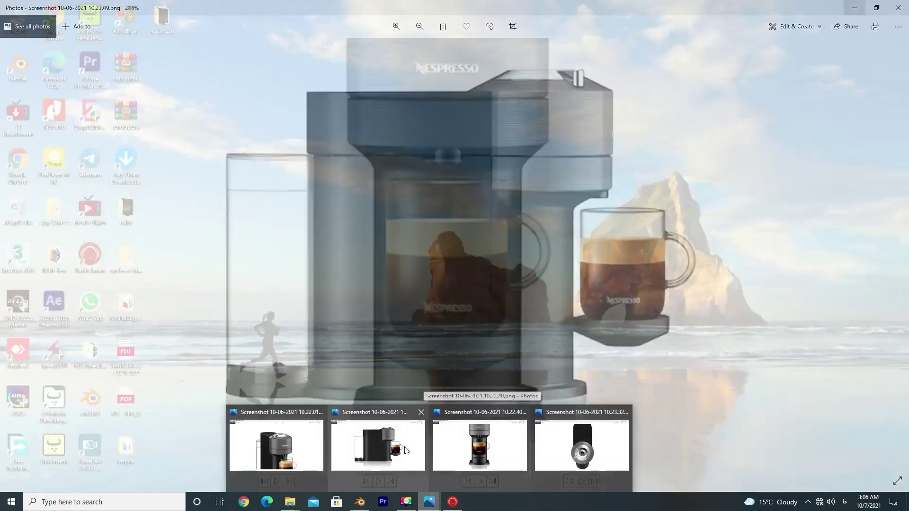
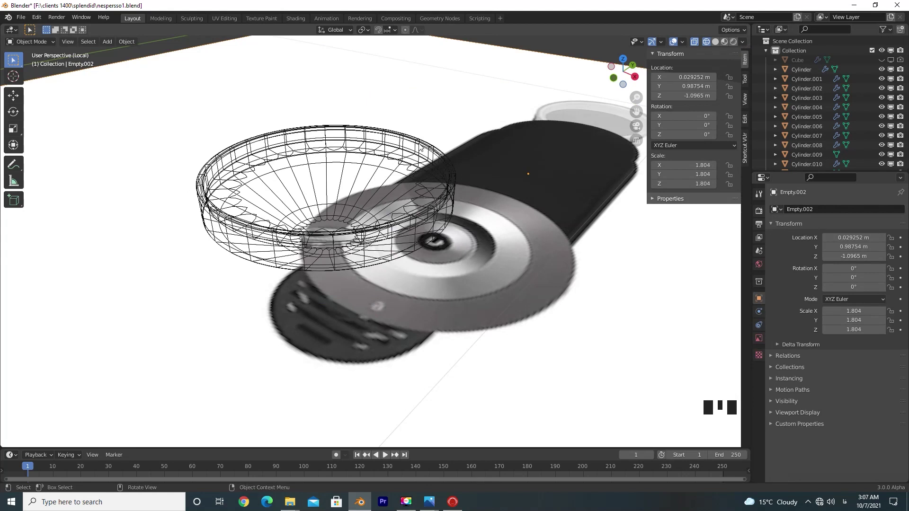
- In top view, stretch the grille slot shape along X and confirm its new size
{"action": "key", "text": "KP_3"}
{"action": "scroll", "scroll_direction": "down", "scroll_amount": 3}
{"action": "key", "text": "s"}
{"action": "key", "text": "KP_7"}
{"action": "scroll", "scroll_direction": "up", "scroll_amount": 3}
{"action": "scroll", "scroll_direction": "down", "scroll_amount": 3}
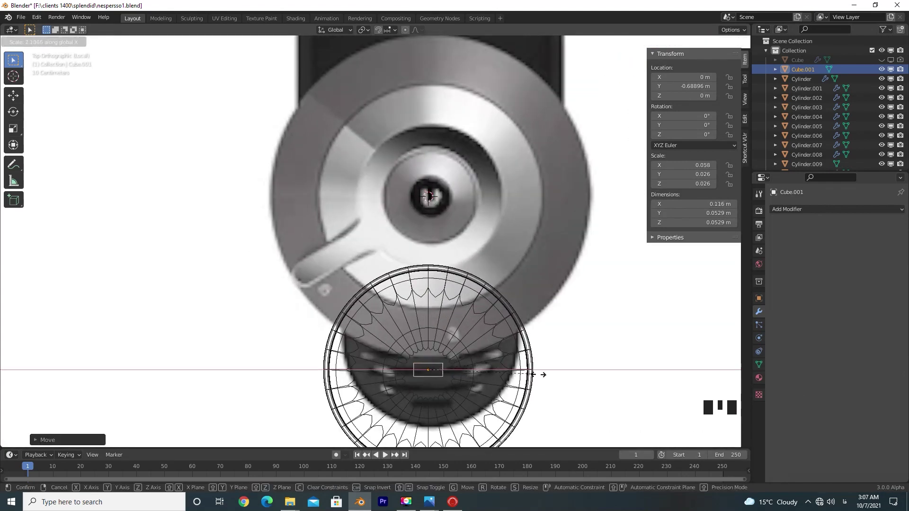
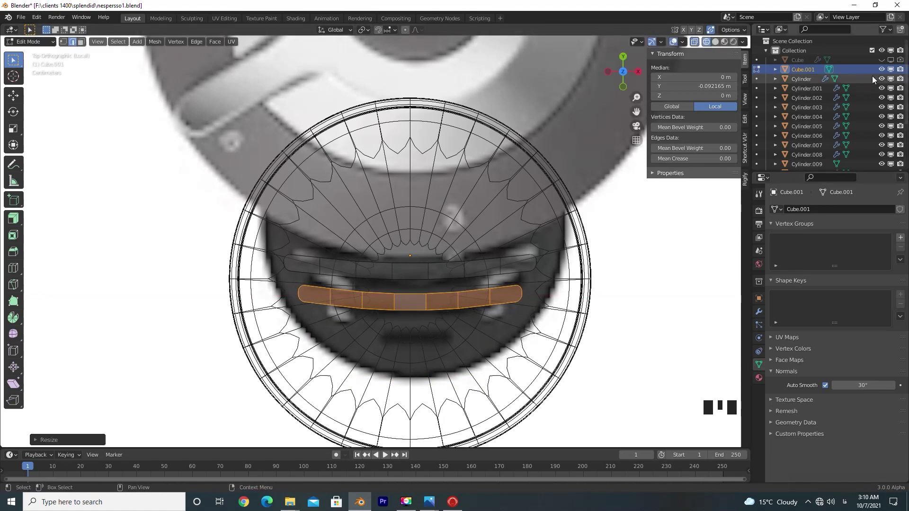
{"action": "left_click", "coordinate": [562, 205]}
- Reposition the slot outline on the grille and reselect the whole front slot loop
{"action": "left_click_drag", "start_coordinate": [887, 109], "coordinate": [452, 275]}
{"action": "left_click", "coordinate": [430, 278]}
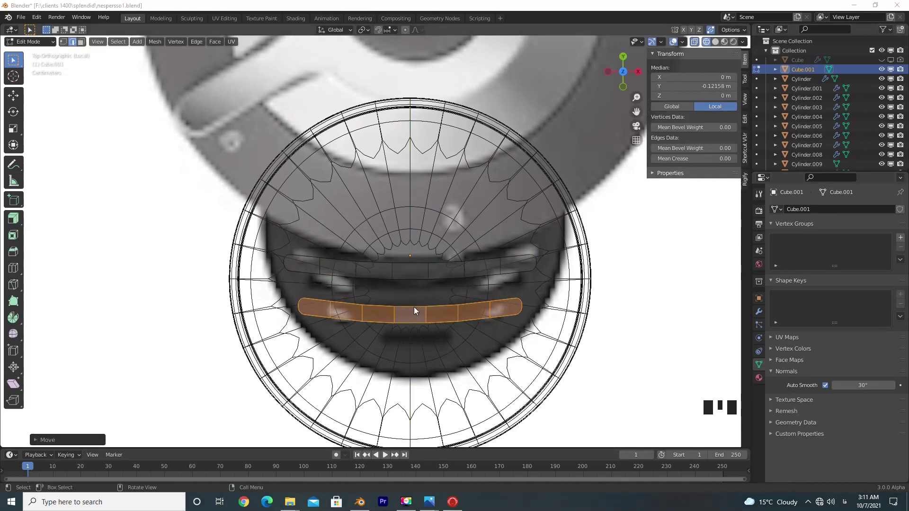
{"action": "left_click", "coordinate": [410, 277]}
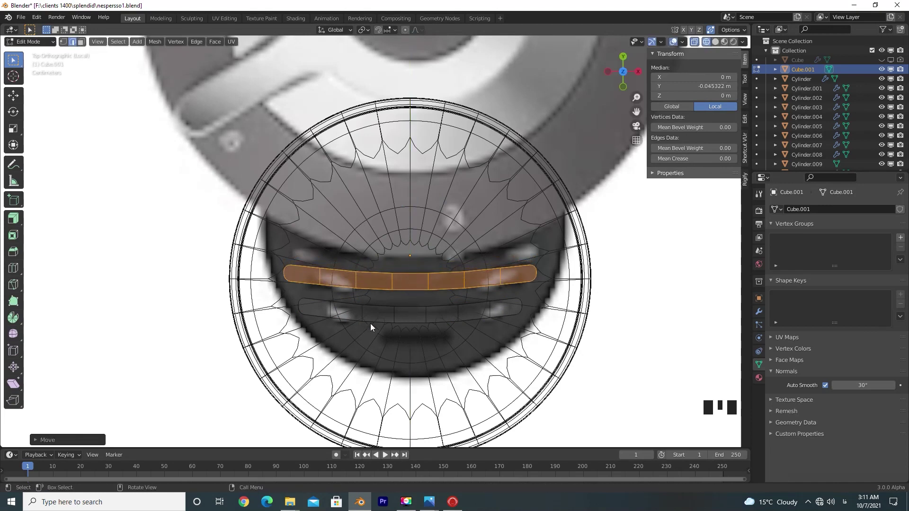
{"action": "left_click", "coordinate": [396, 320]}
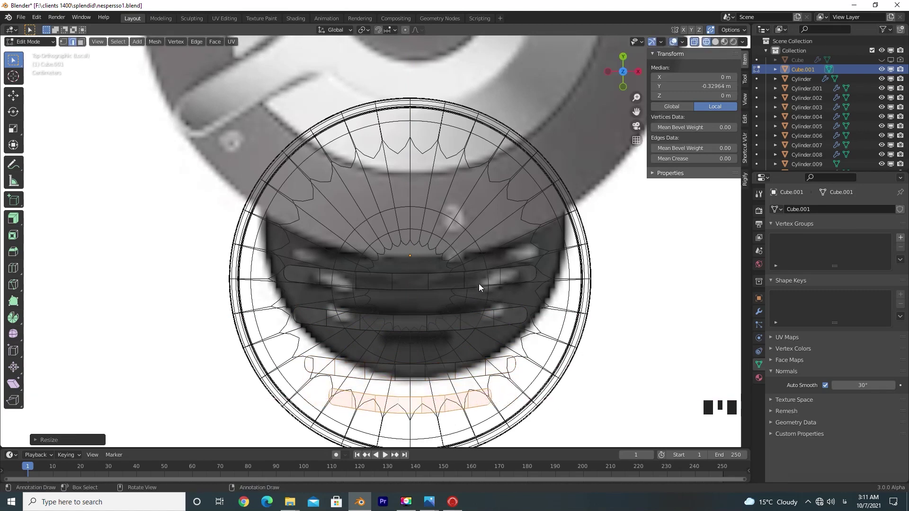
{"action": "left_click", "coordinate": [454, 280]}
{"action": "left_click", "coordinate": [428, 280]}
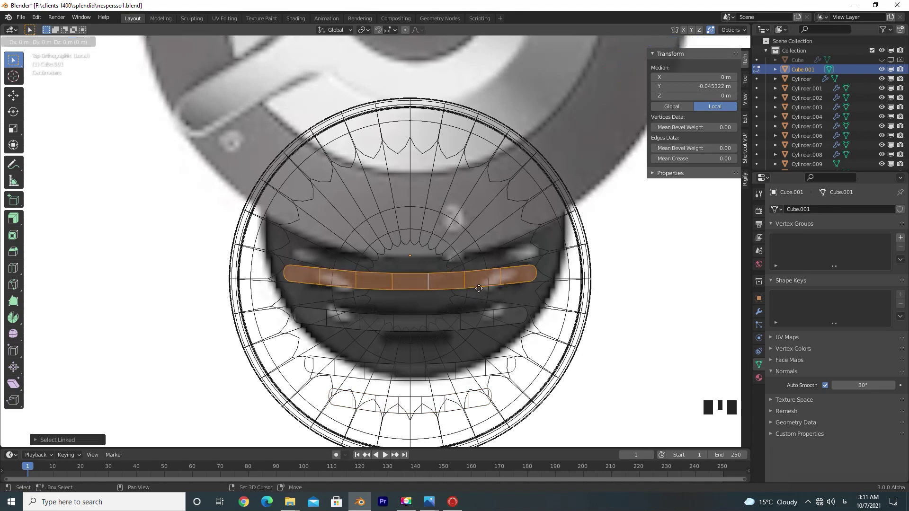
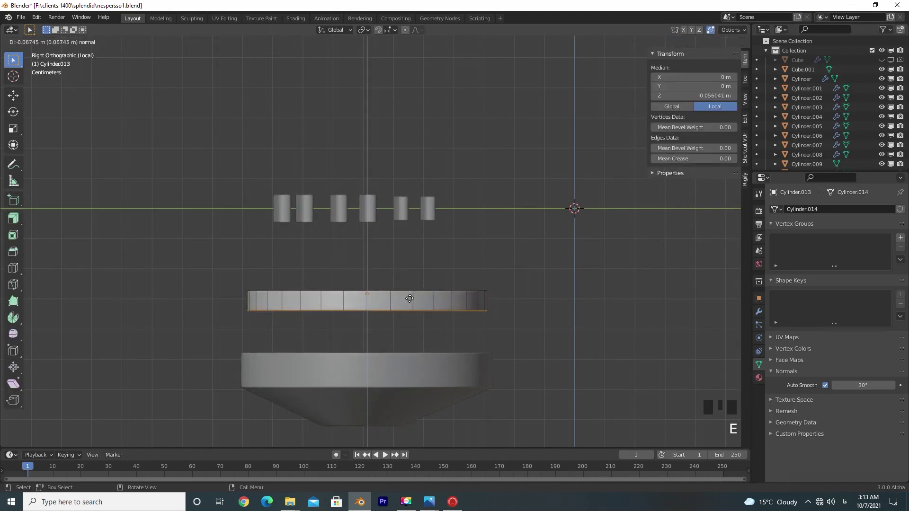
- Confirm the cylinders' lowered height along Z and leave mesh editing
{"action": "key", "text": "KP_3"}
{"action": "key", "text": "g"}
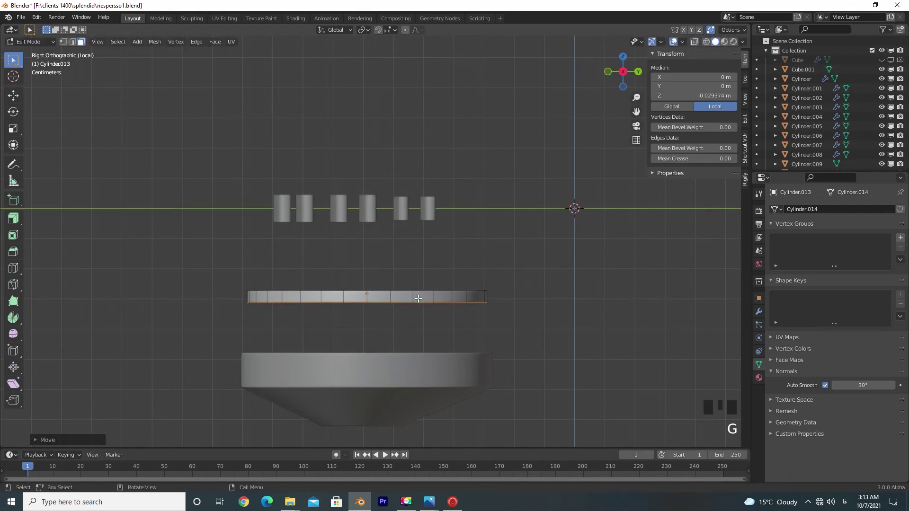